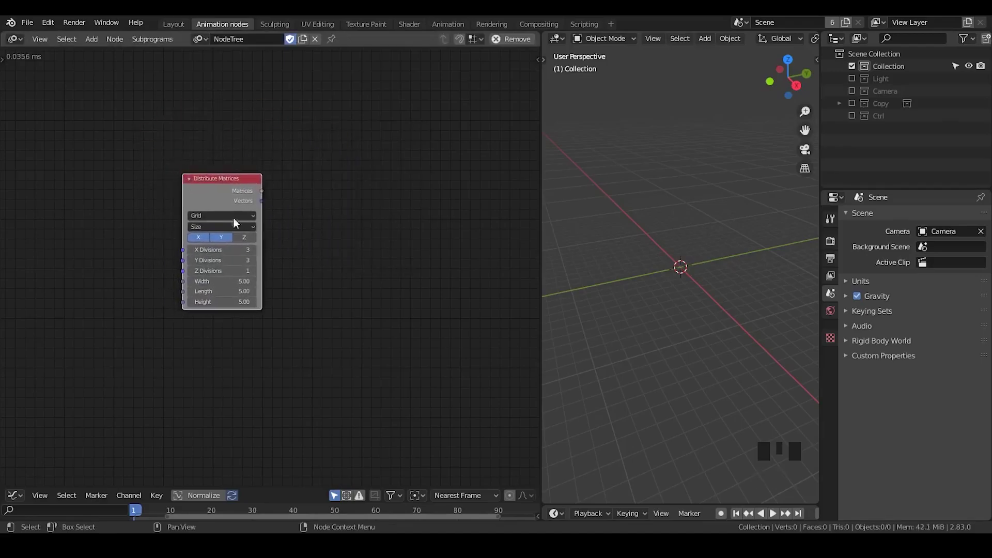
# Bring up the node search to add an Invoke Subprogram node for instancing the Torus
pyautogui.scroll(-3)
pyautogui.scroll(3)
pyautogui.press('ctrl+a')
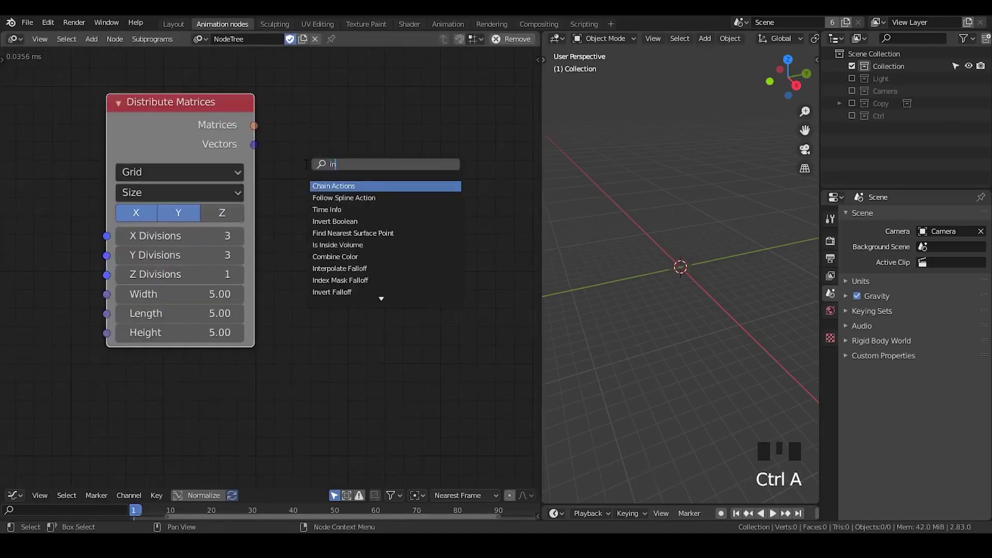
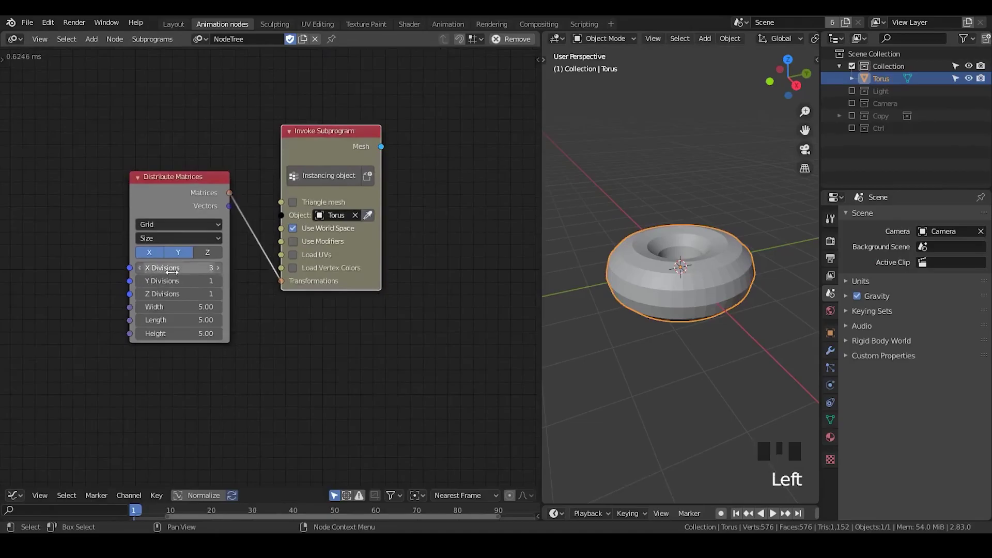
# Add a Mesh Object Output node receiving the instancing subprogram's mesh
pyautogui.moveTo(394, 196); pyautogui.dragTo(386, 178)
pyautogui.press('ctrl+a')
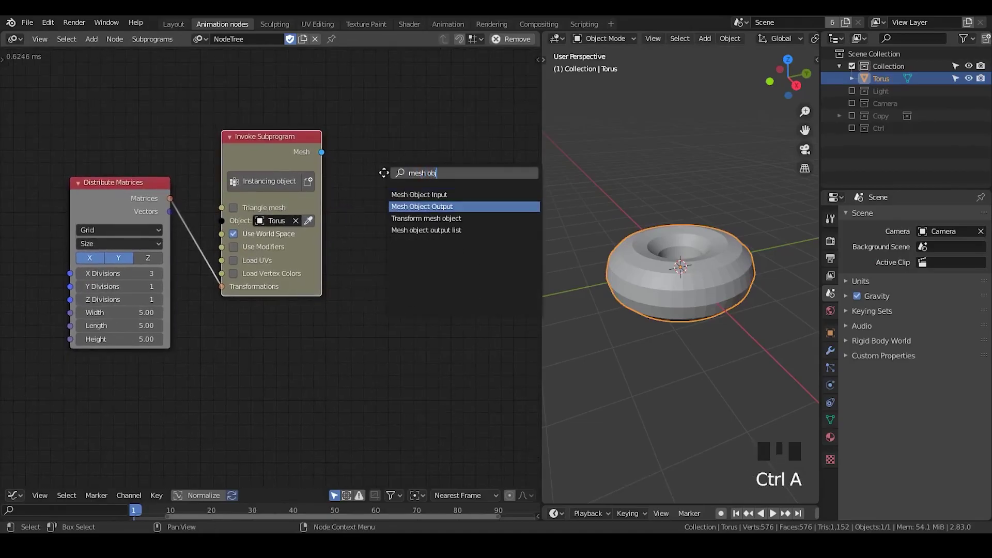
pyautogui.click(328, 157)
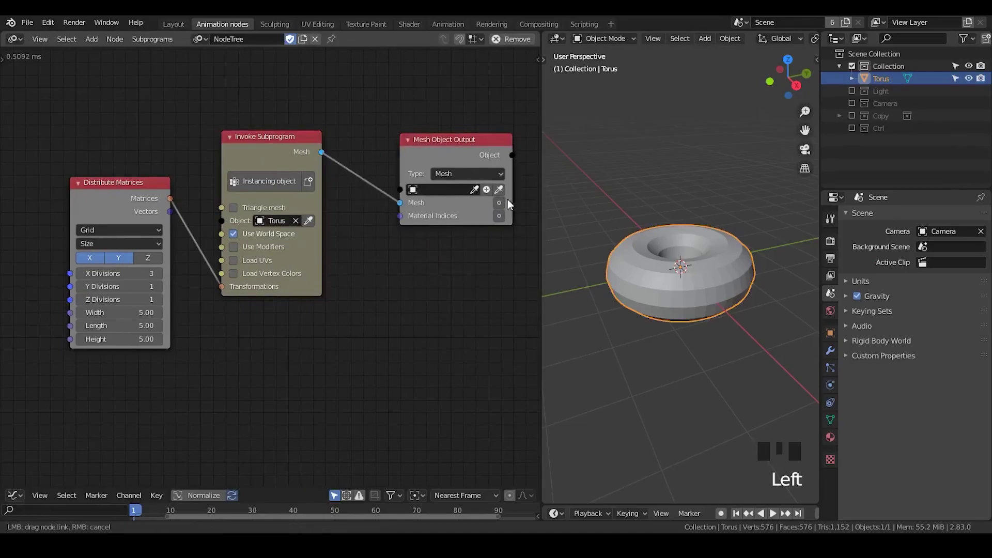
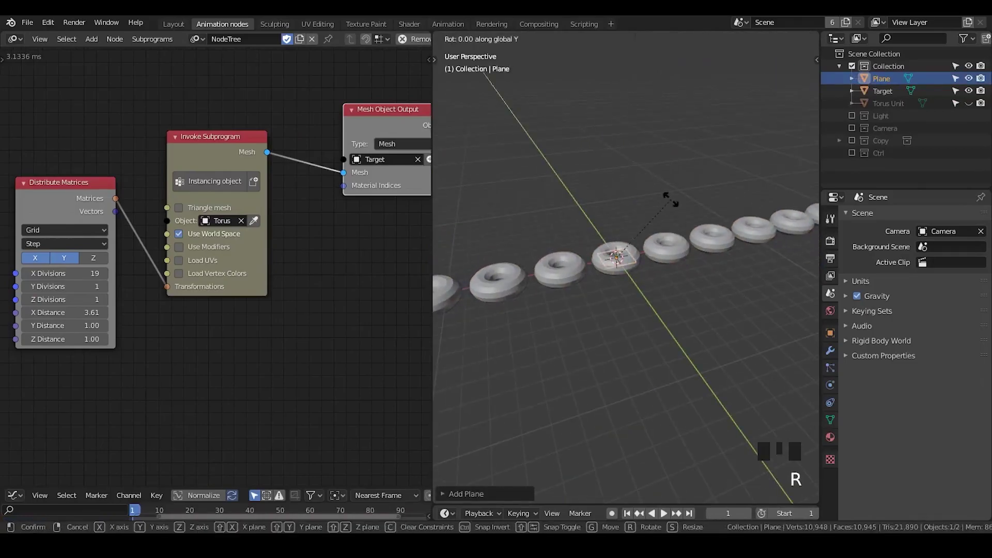
# Scale the new plane along one axis to span the torus row
pyautogui.press('s')
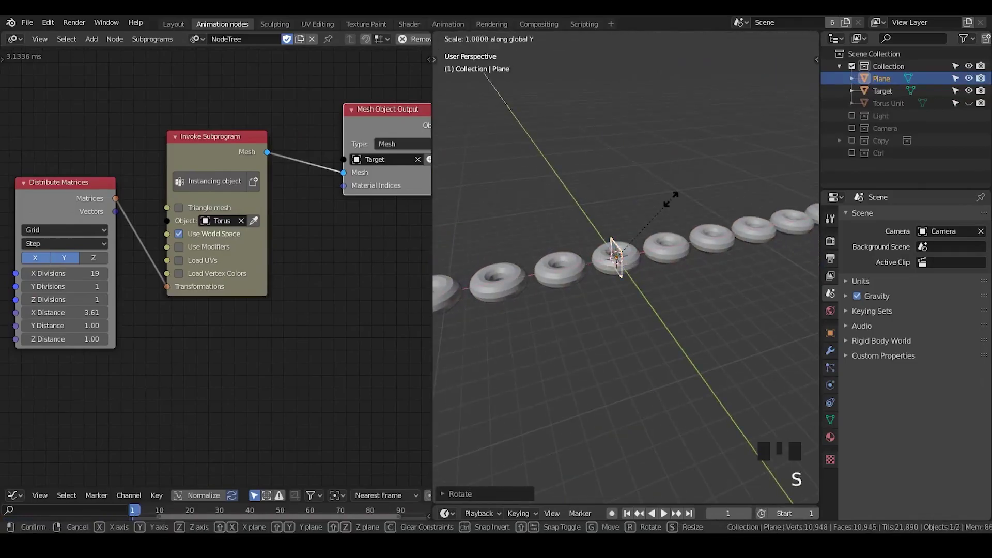
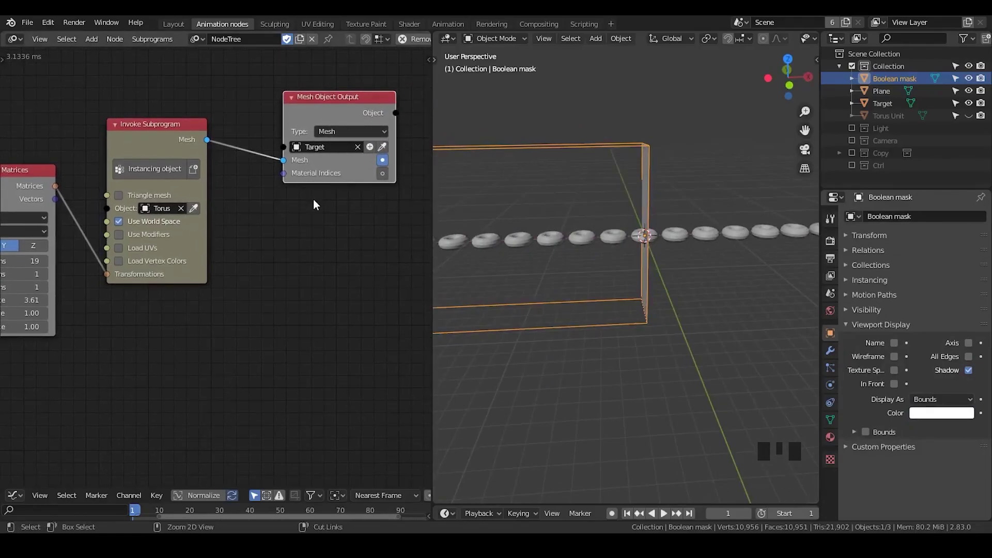
# Give Target an Intersect Boolean modifier using Boolean mask as the cutting object
pyautogui.click(698, 233)
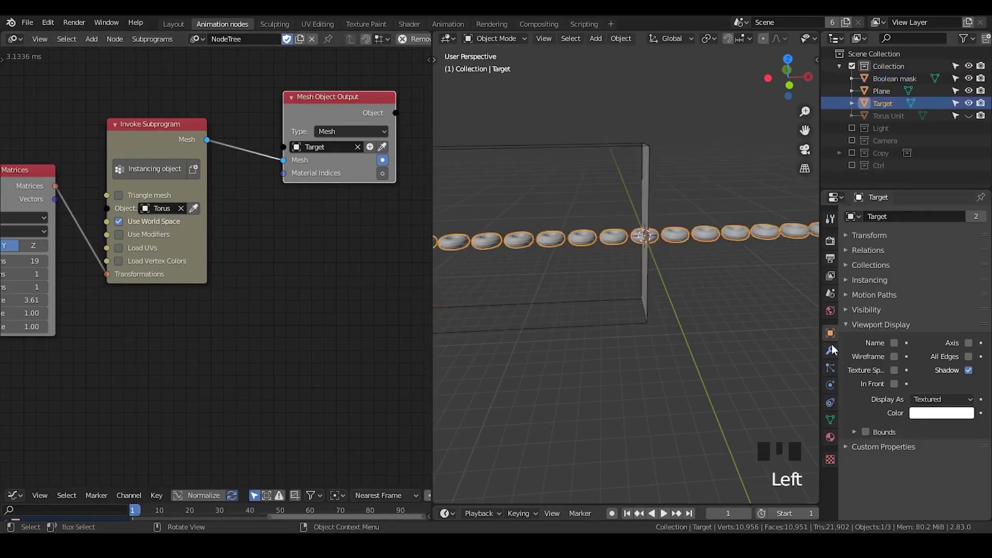
pyautogui.click(835, 357)
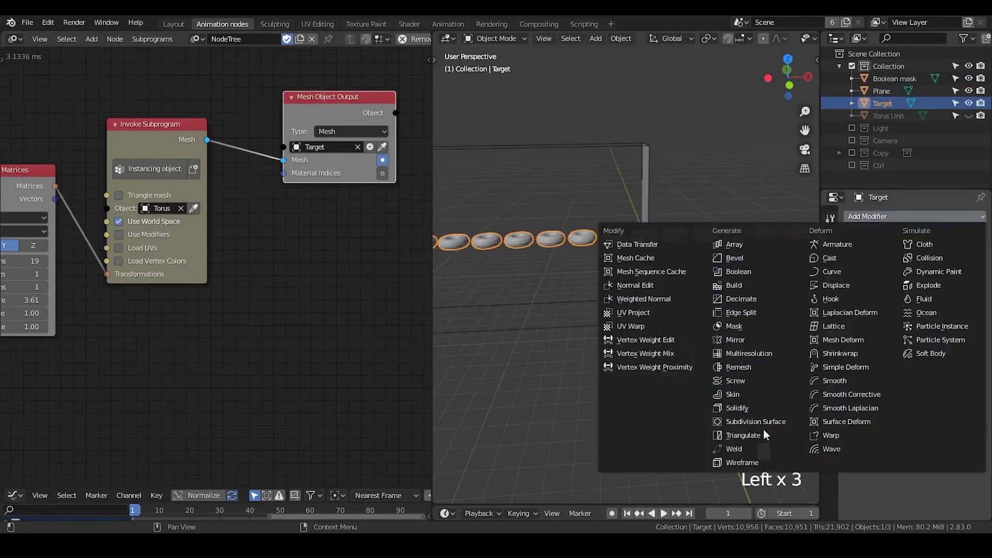
pyautogui.click(752, 276)
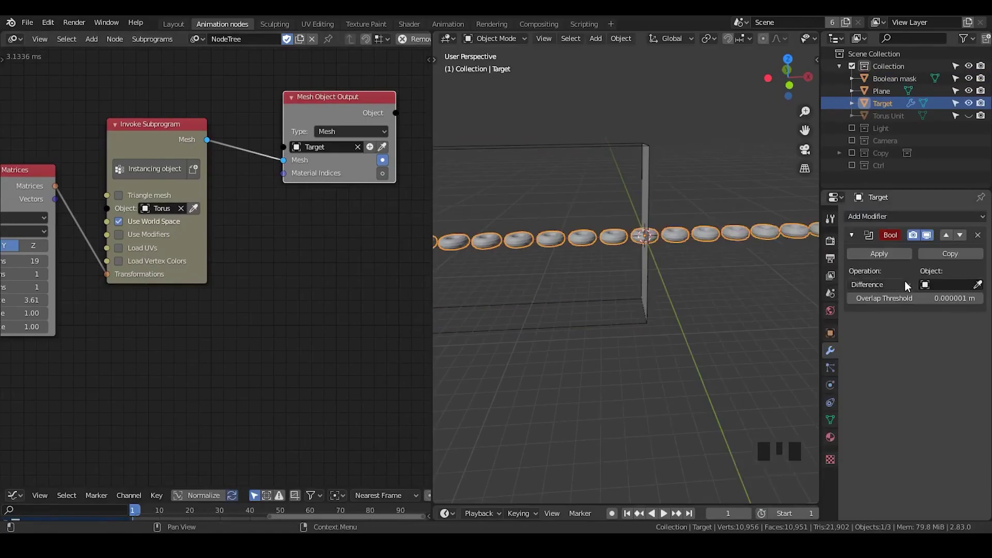
pyautogui.moveTo(906, 286); pyautogui.dragTo(978, 291)
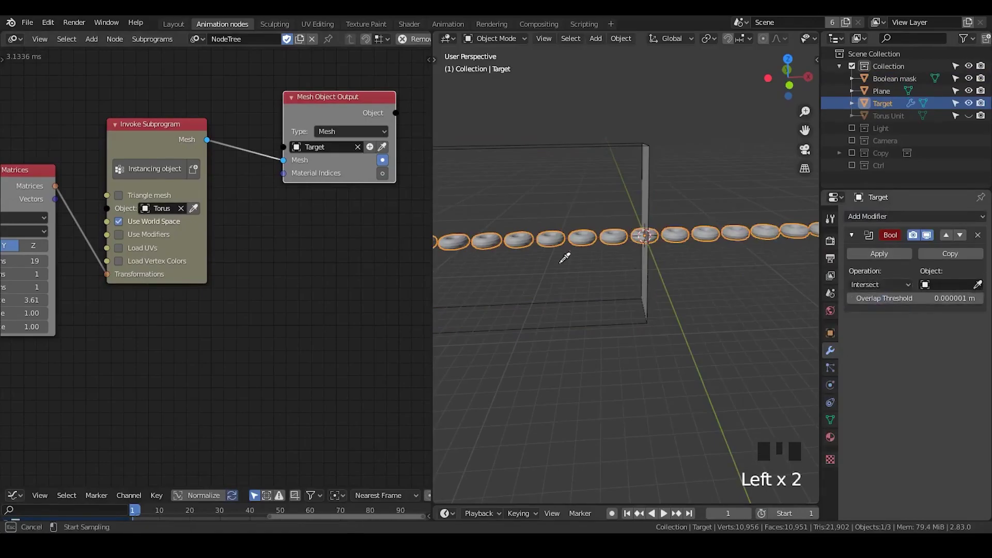
pyautogui.click(708, 190)
pyautogui.moveTo(684, 272); pyautogui.dragTo(581, 224)
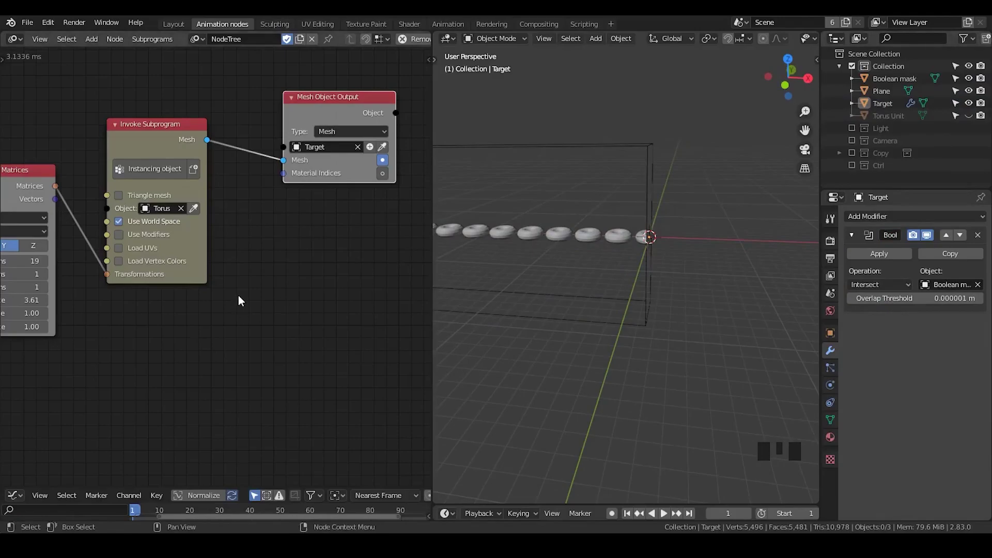
# Add a Plane mesh input and a Create Mesh List node fed by the Plane mesh
pyautogui.press('ctrl+a')
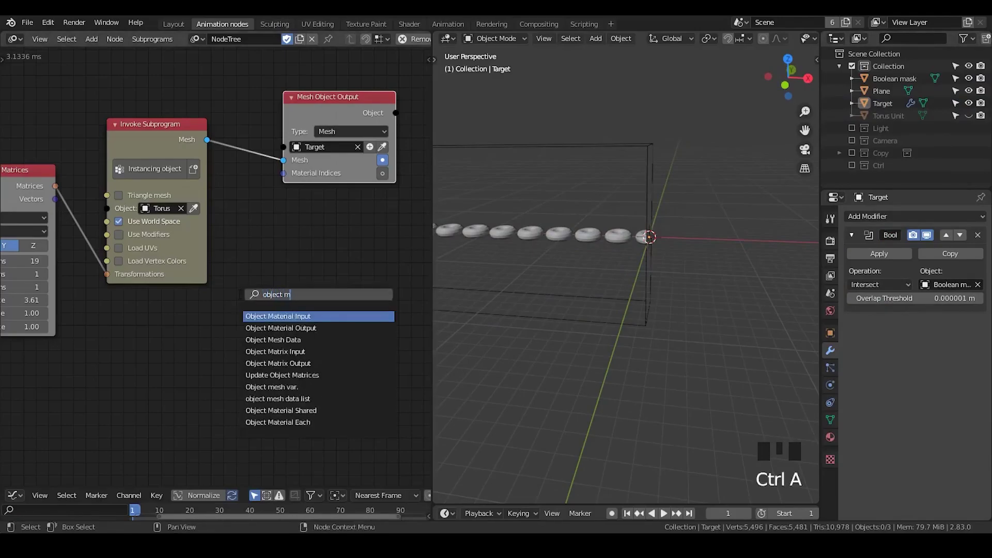
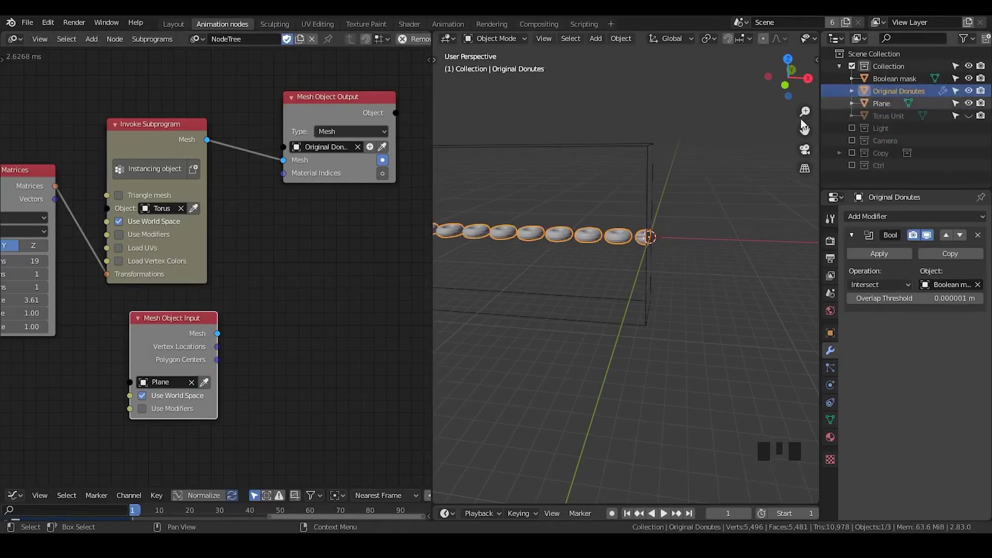
pyautogui.middleClick(348, 307)
pyautogui.press('ctrl+a')
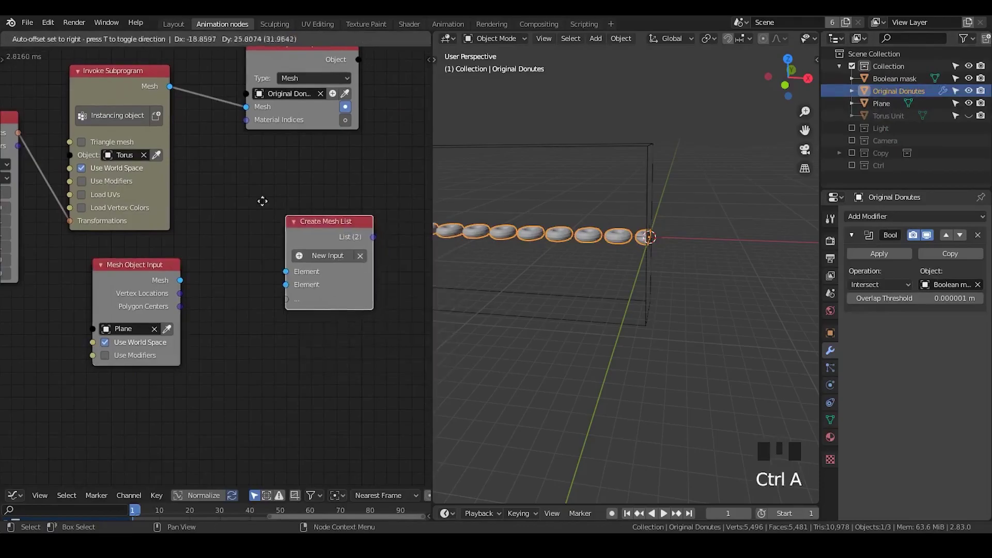
pyautogui.click(172, 90)
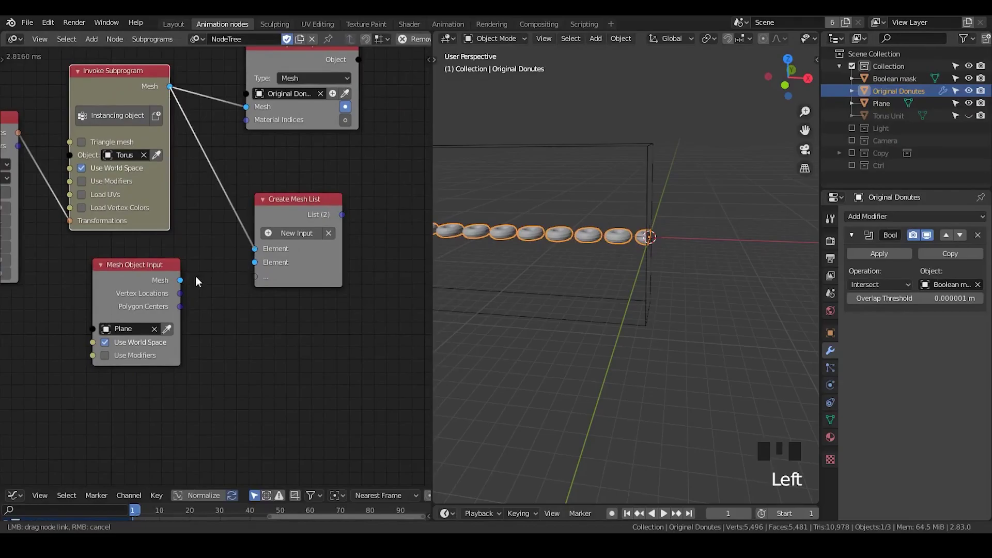
pyautogui.click(185, 286)
pyautogui.moveTo(354, 251); pyautogui.dragTo(169, 97)
# Duplicate the Mesh Object Output and connect the joined mesh list to it as Coated Donuts
pyautogui.click(168, 98)
pyautogui.press('shift+d')
pyautogui.moveTo(371, 265); pyautogui.dragTo(223, 258)
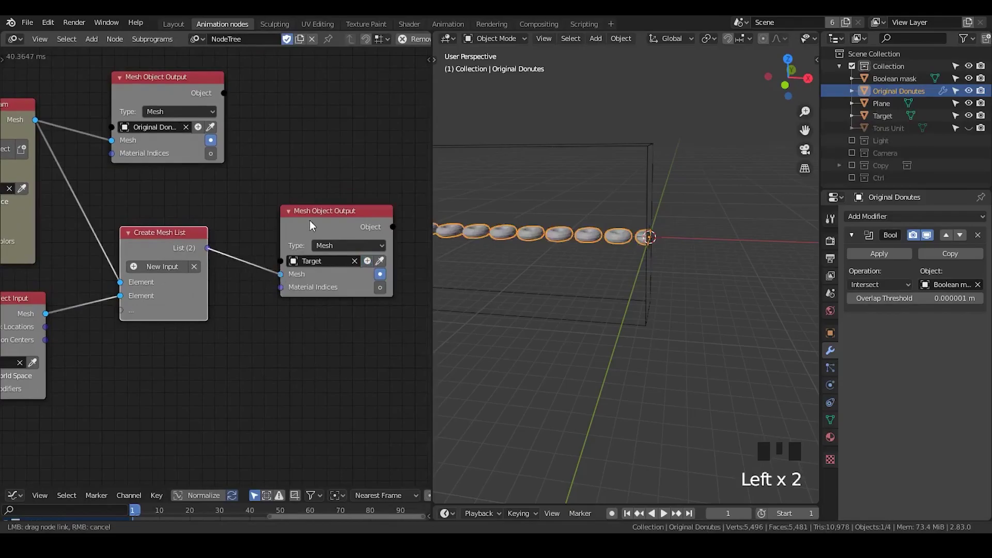
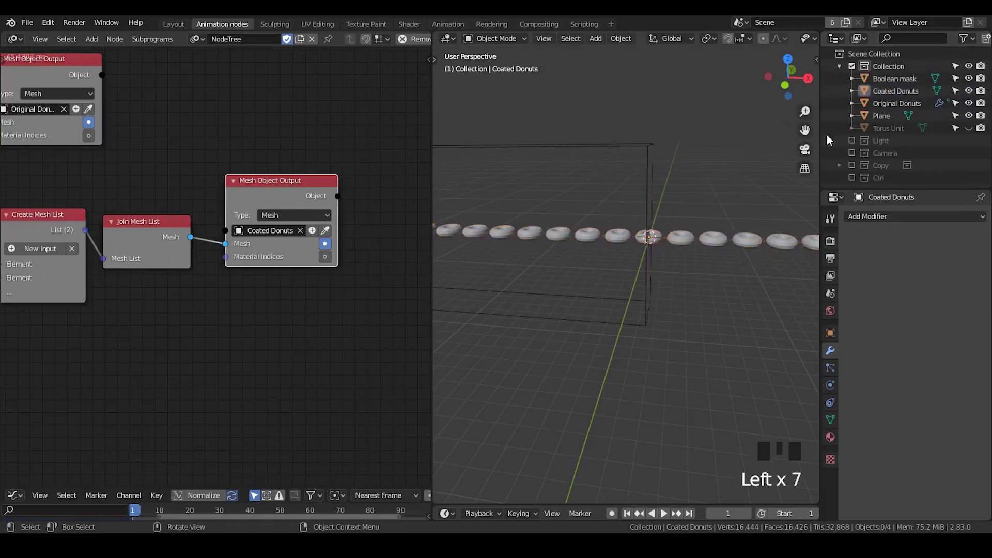
# Give Coated Donuts a Boolean modifier followed by a Remesh modifier
pyautogui.click(891, 98)
pyautogui.click(869, 222)
pyautogui.moveTo(761, 273); pyautogui.dragTo(980, 287)
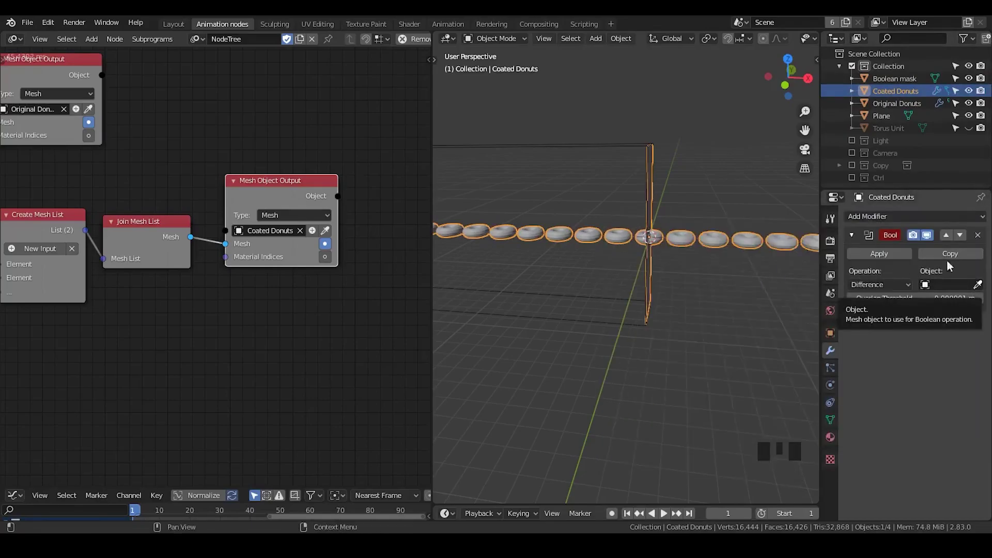
pyautogui.click(910, 218)
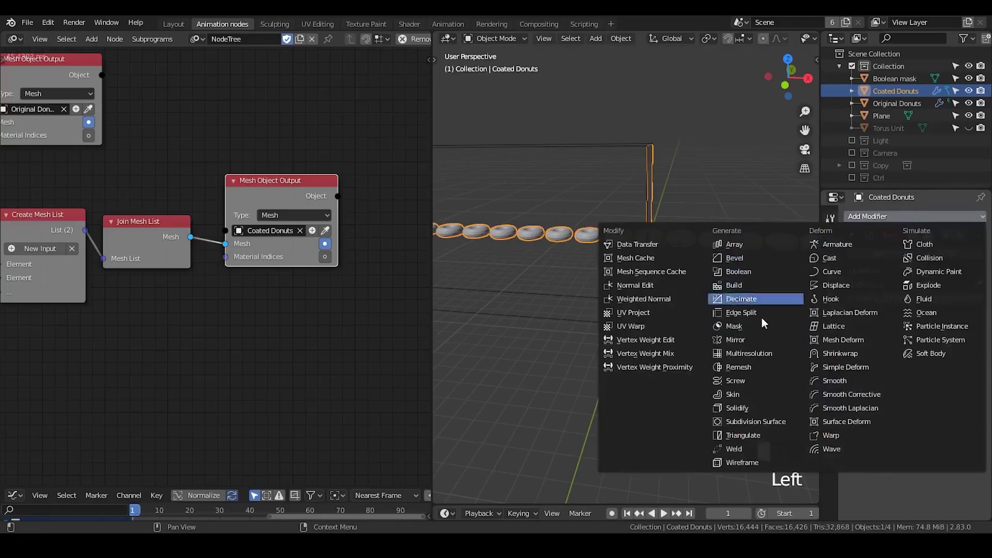
pyautogui.click(751, 372)
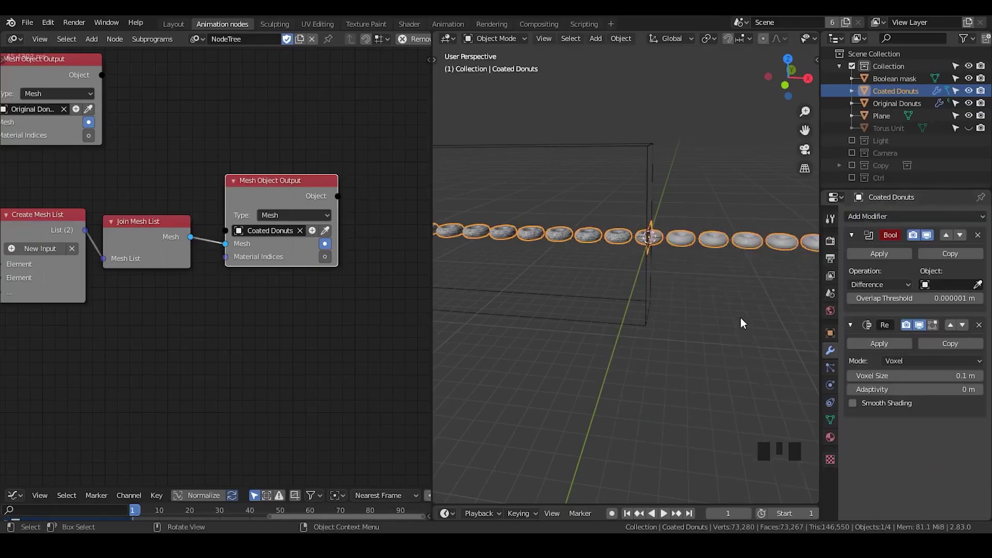
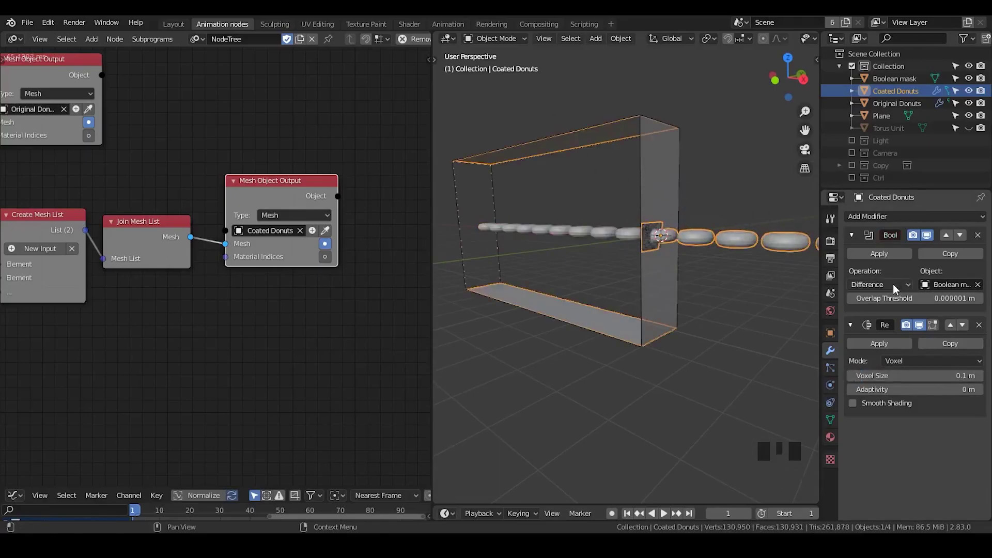
# Set the Boolean operation to Union with a 0.1 m voxel Remesh
pyautogui.moveTo(896, 288); pyautogui.dragTo(688, 275)
pyautogui.moveTo(688, 275); pyautogui.dragTo(972, 83)
pyautogui.click(972, 82)
pyautogui.click(972, 111)
pyautogui.click(972, 120)
pyautogui.scroll(3)
pyautogui.moveTo(693, 241); pyautogui.dragTo(759, 247)
# Hide Original Donuts, Plane and Torus Unit, keeping Boolean mask visible and selected
pyautogui.click(758, 247)
pyautogui.click(692, 193)
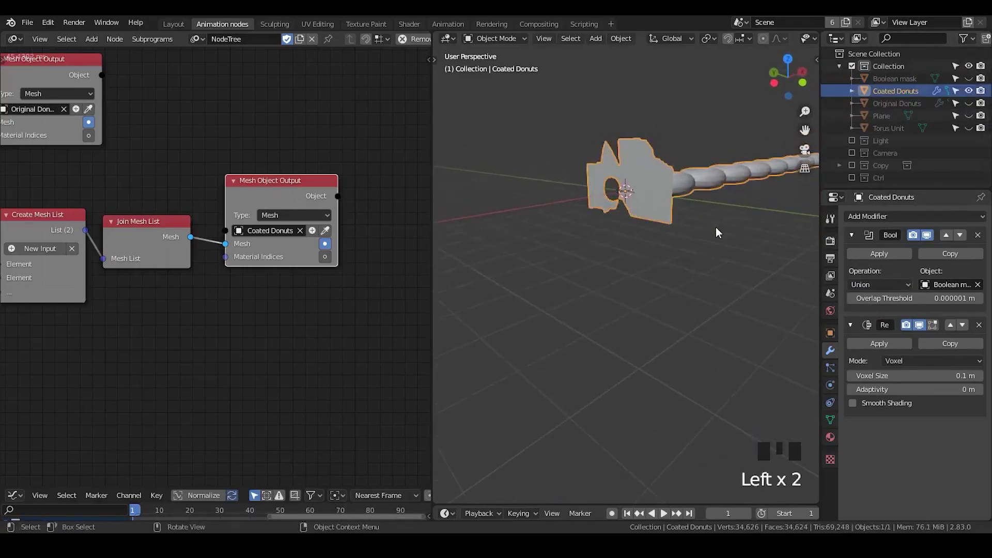
pyautogui.moveTo(736, 233); pyautogui.dragTo(865, 412)
pyautogui.click(864, 412)
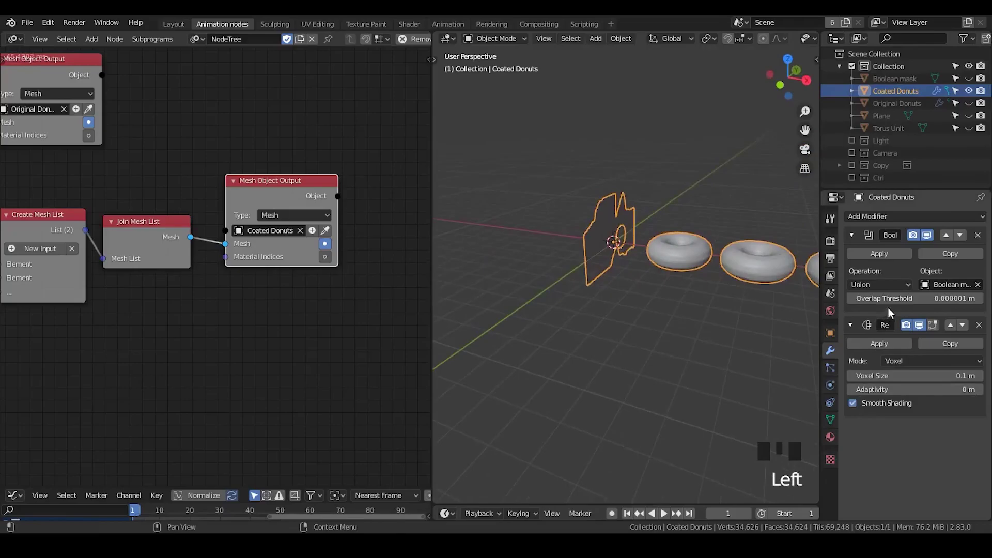
pyautogui.click(854, 241)
pyautogui.click(885, 372)
pyautogui.click(907, 86)
pyautogui.click(975, 82)
pyautogui.click(900, 83)
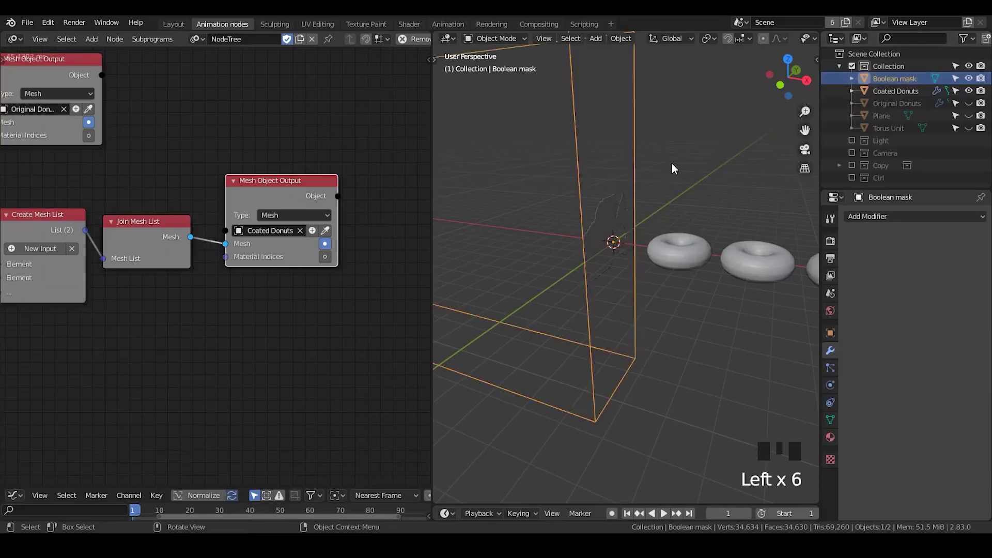
# Move the Boolean mask box along the X axis to the edge of the torus row
pyautogui.press('g')
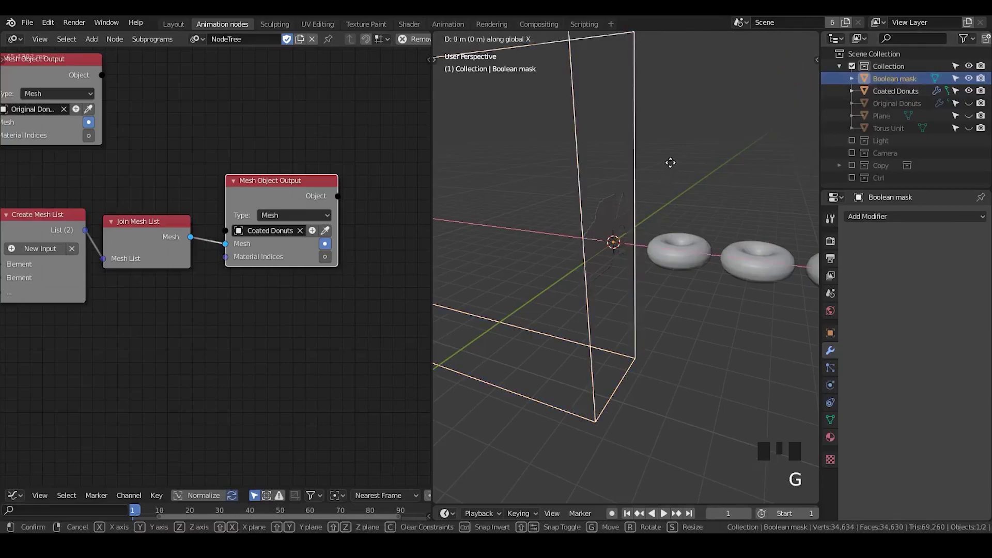
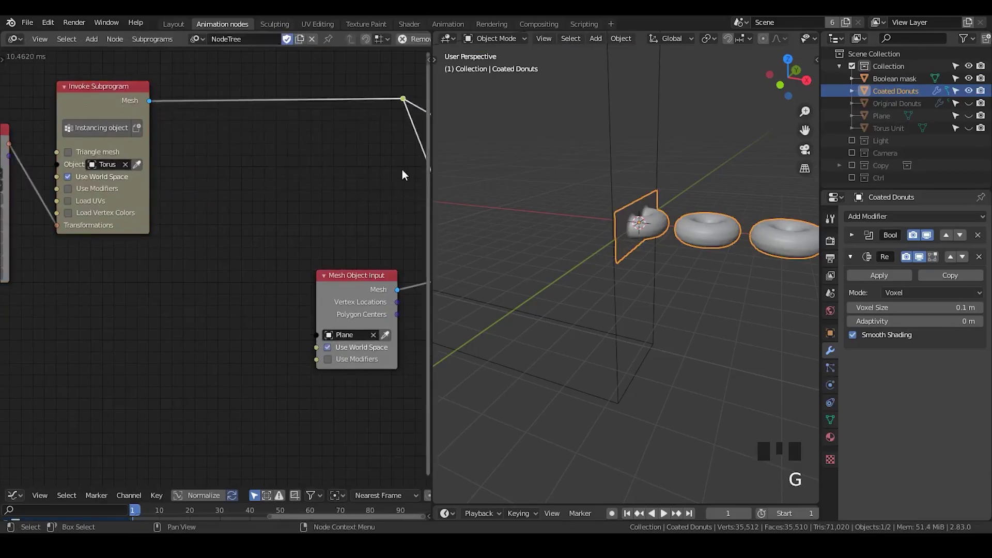
# Insert a Transform mesh subprogram node between the instancing node and the mesh output
pyautogui.press('ctrl+a')
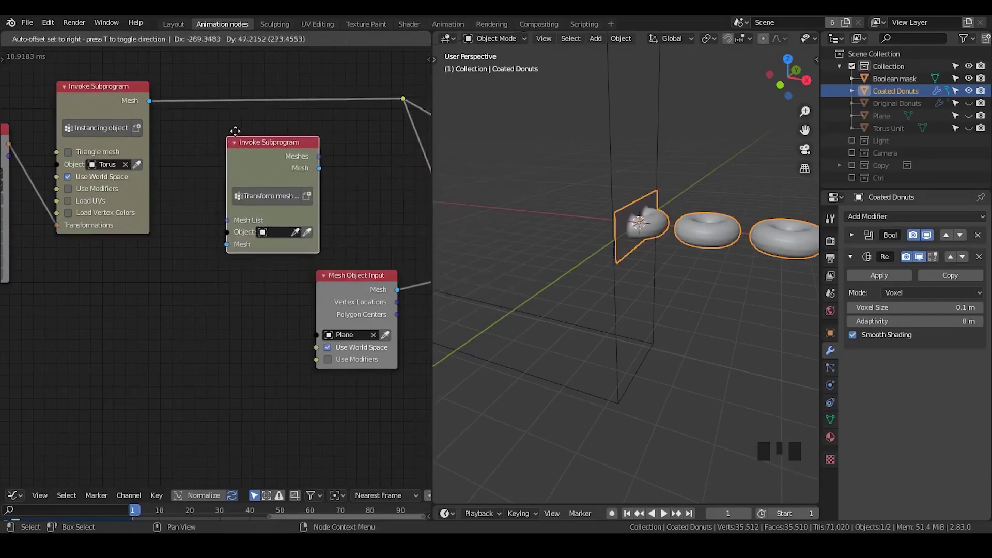
pyautogui.moveTo(153, 107); pyautogui.dragTo(179, 138)
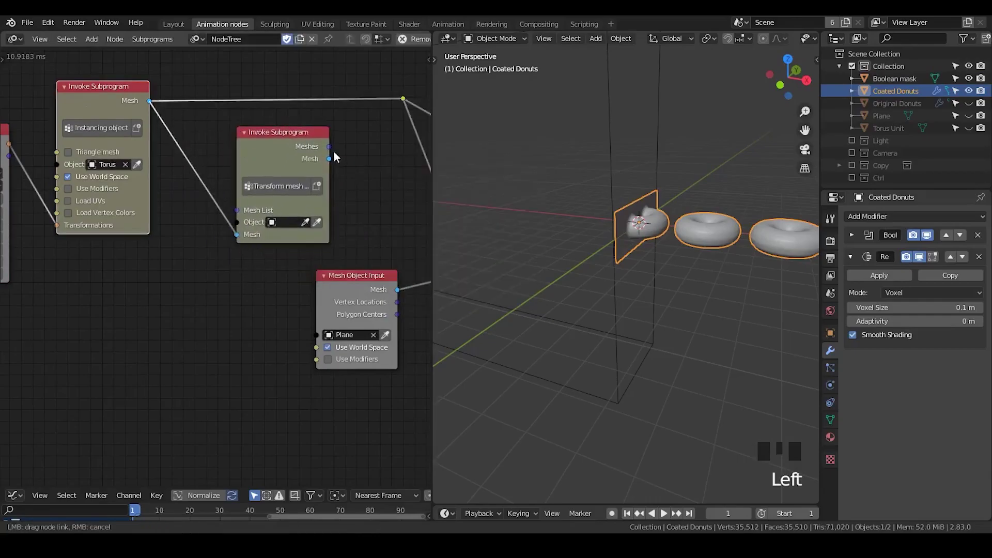
pyautogui.click(333, 164)
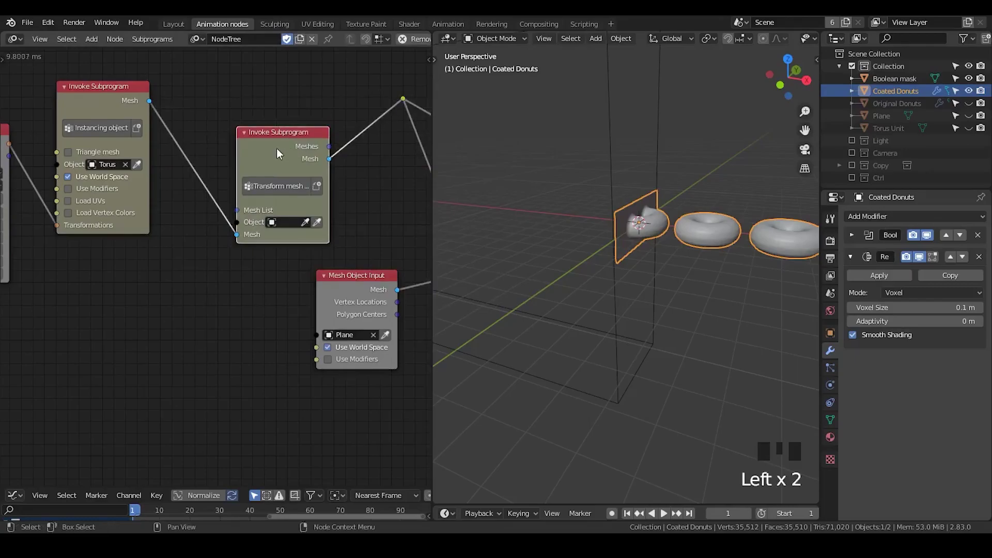
pyautogui.click(279, 156)
pyautogui.scroll(-3)
# Set Controller as the Object input of the Transform mesh node
pyautogui.click(853, 182)
pyautogui.scroll(-3)
pyautogui.scroll(3)
pyautogui.click(889, 182)
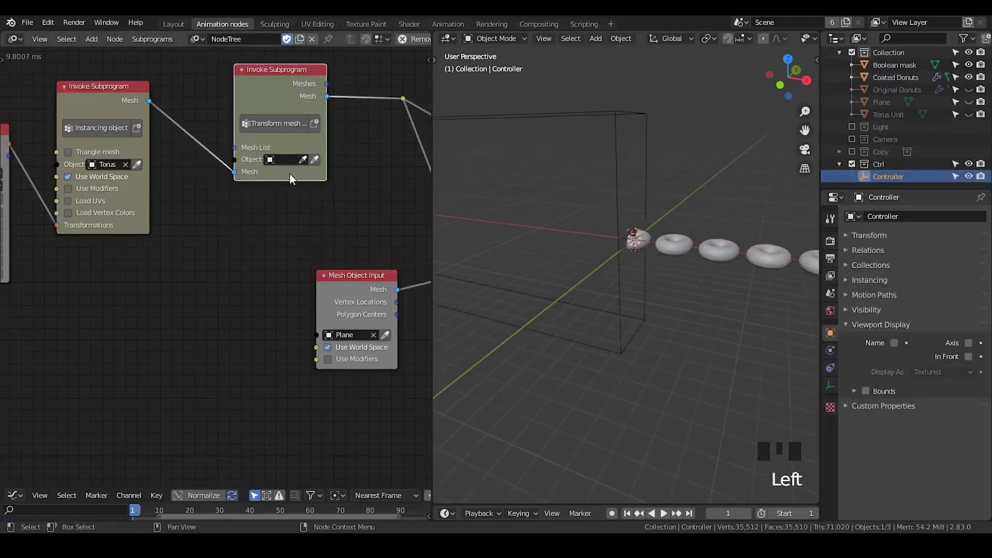
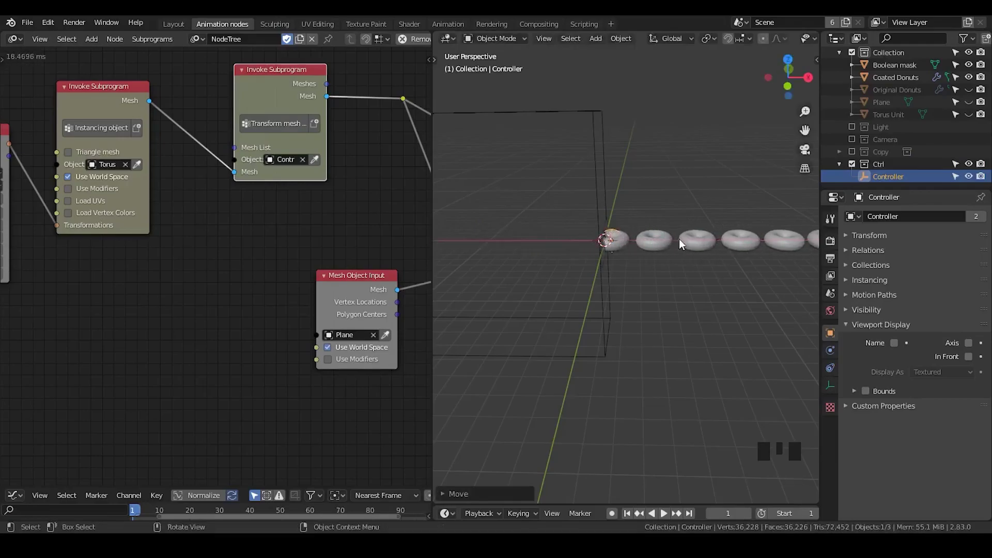
# Save the file, then unhide and select the Plane in its modifier settings
pyautogui.press('ctrl+s')
pyautogui.click(684, 190)
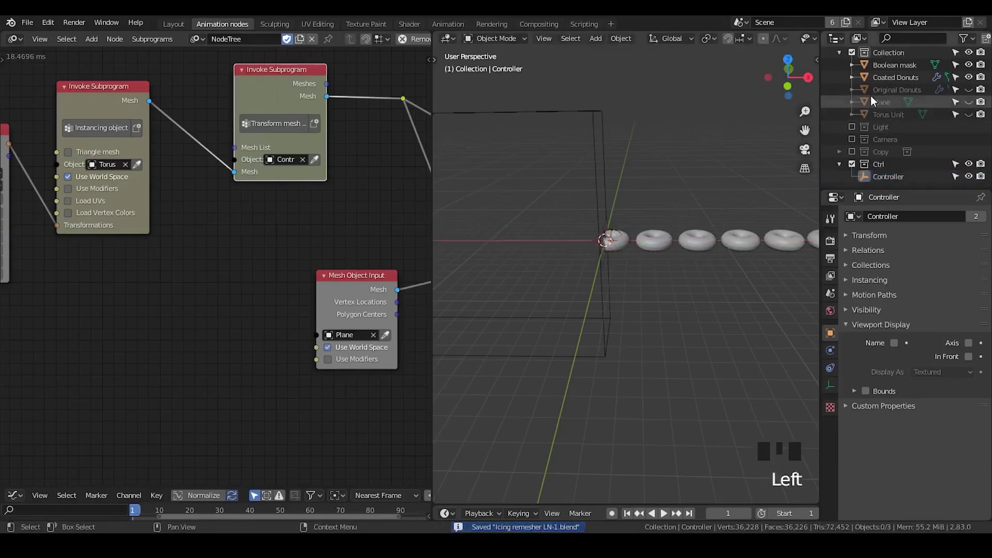
pyautogui.click(974, 93)
pyautogui.click(975, 93)
pyautogui.click(976, 106)
pyautogui.click(975, 121)
pyautogui.click(893, 105)
pyautogui.click(893, 119)
pyautogui.click(881, 107)
pyautogui.scroll(3)
pyautogui.moveTo(644, 226); pyautogui.dragTo(875, 224)
# Give the Plane a Solidify modifier with 0.01 m thickness and zero offset
pyautogui.click(875, 224)
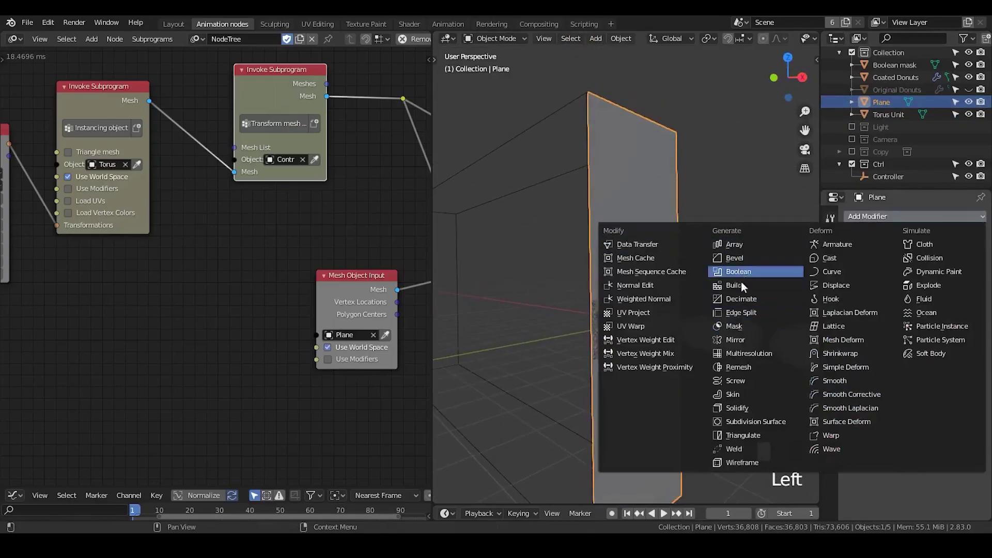
pyautogui.moveTo(775, 406); pyautogui.dragTo(904, 314)
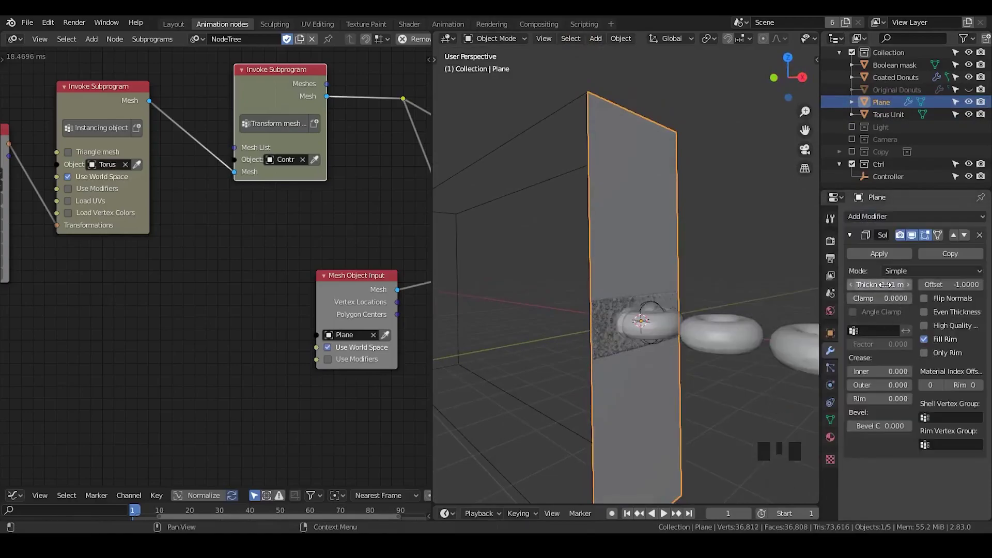
pyautogui.moveTo(622, 295); pyautogui.dragTo(602, 268)
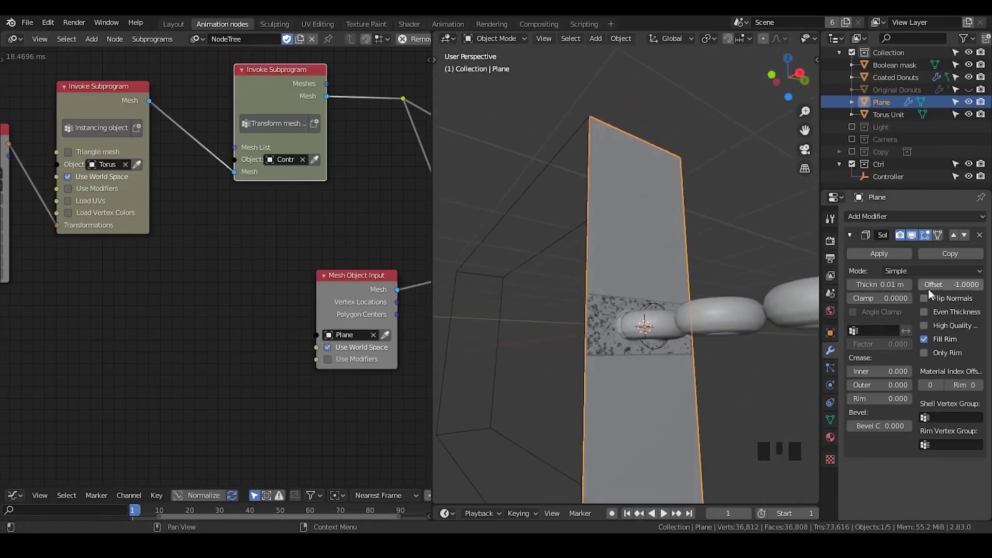
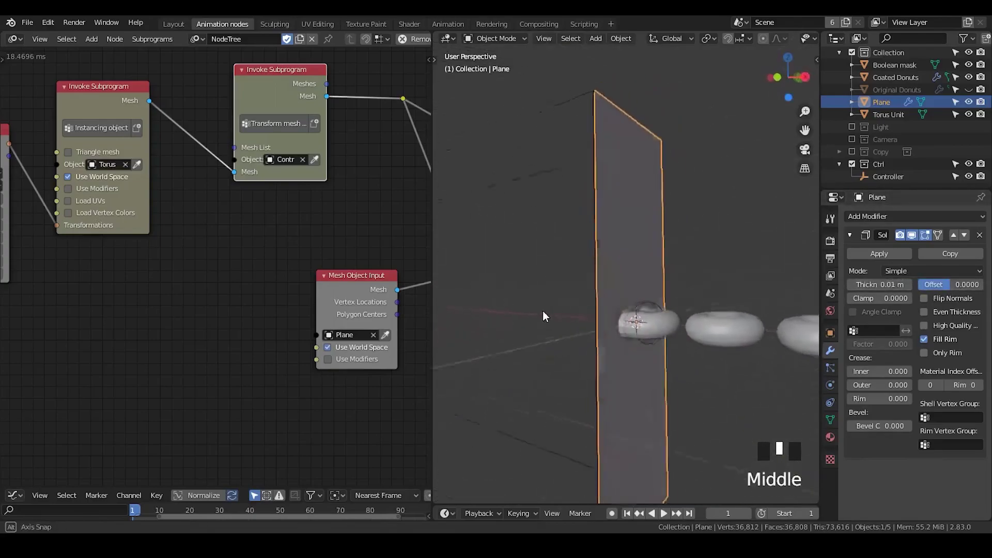
pyautogui.scroll(-3)
pyautogui.scroll(3)
# Move the Controller along X to test the assembly and delete the Torus Unit object
pyautogui.moveTo(636, 310); pyautogui.dragTo(640, 275)
pyautogui.click(640, 275)
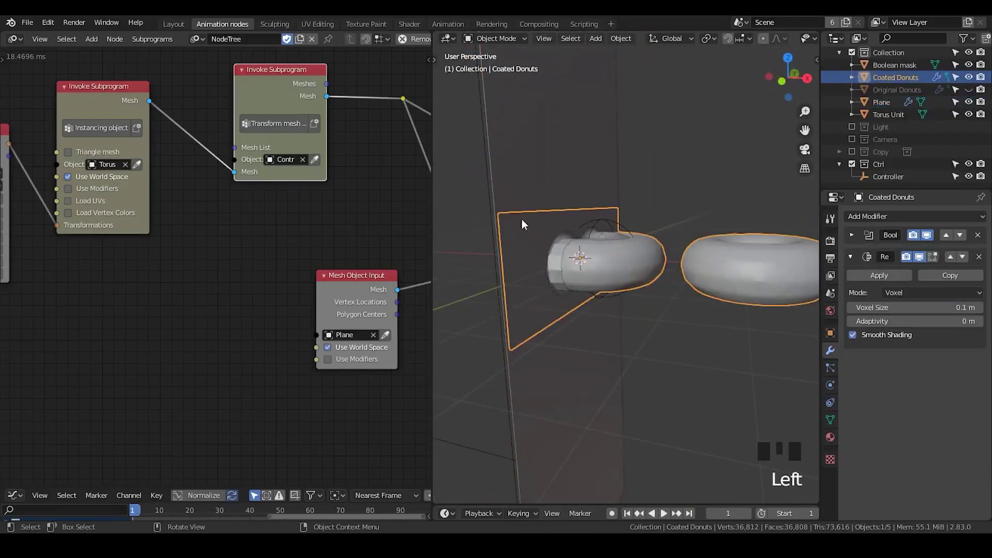
pyautogui.click(615, 225)
pyautogui.press('g')
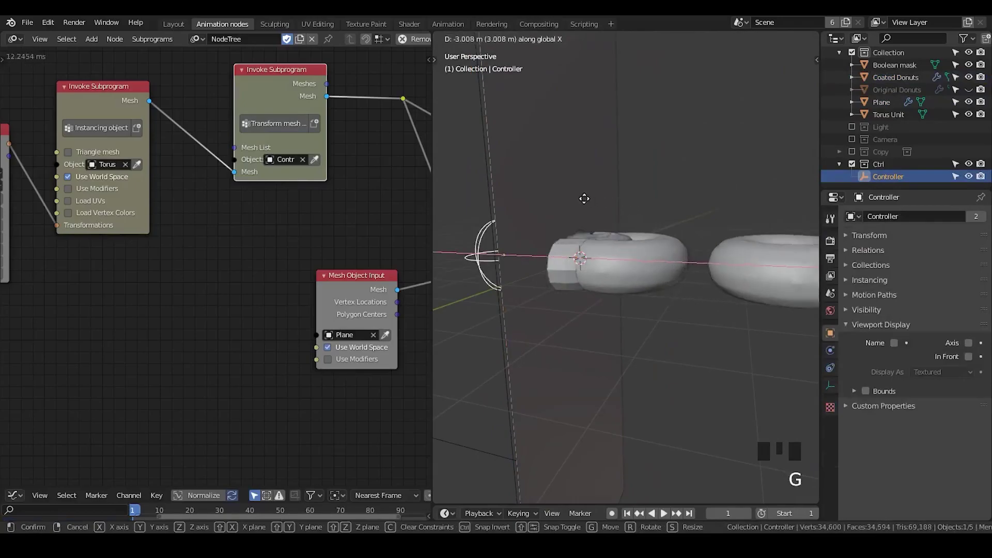
pyautogui.click(894, 117)
pyautogui.click(891, 116)
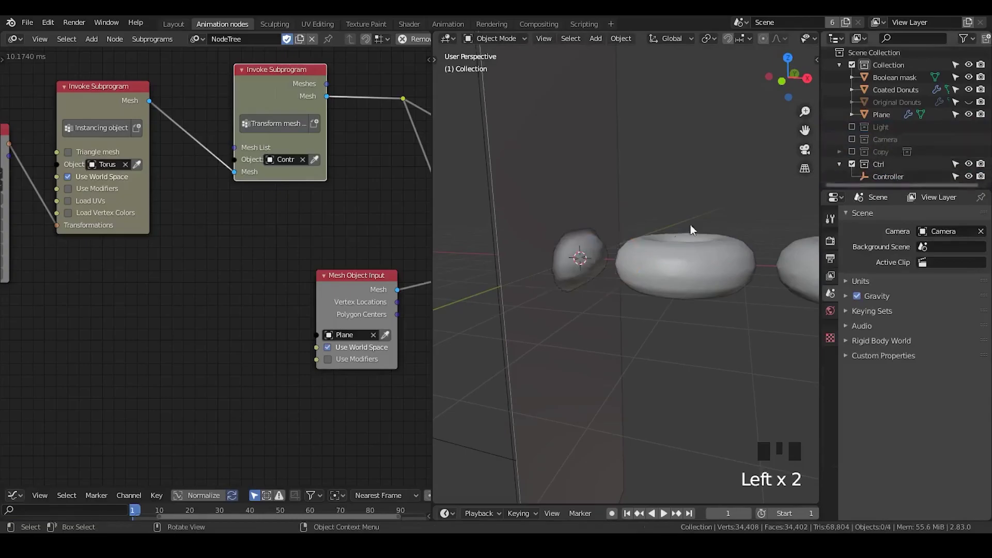
pyautogui.click(891, 117)
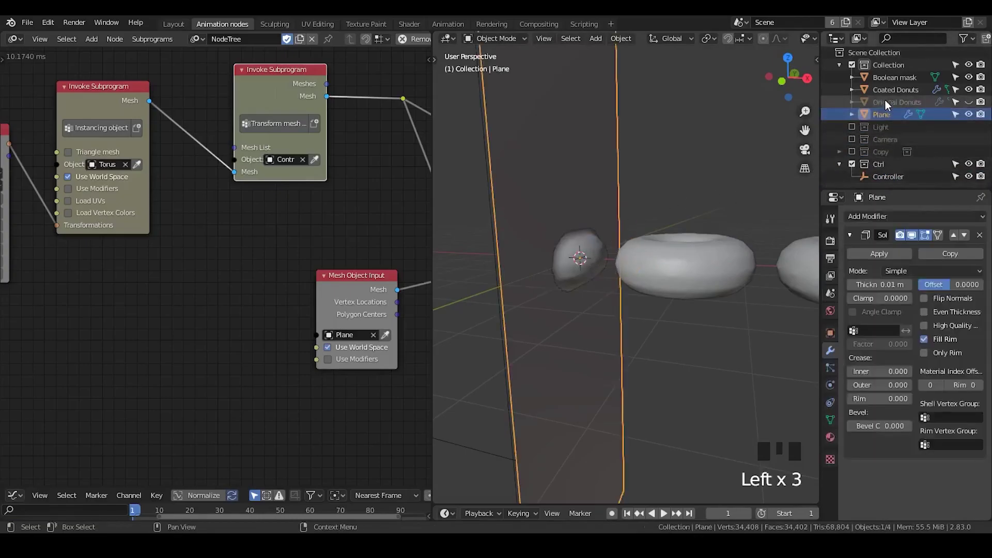
# Move the Controller along X again and confirm its new position
pyautogui.click(891, 179)
pyautogui.press('g')
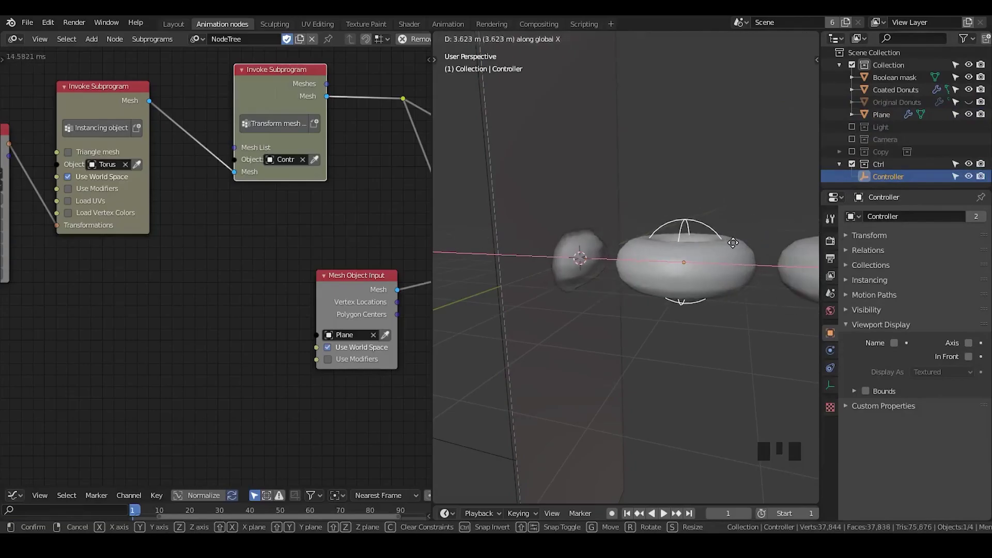
pyautogui.scroll(-3)
pyautogui.scroll(3)
pyautogui.scroll(-3)
pyautogui.scroll(-3)
pyautogui.click(972, 109)
# Give Original Donuts a new brown 'Original' material and preview materials in the viewport
pyautogui.click(888, 108)
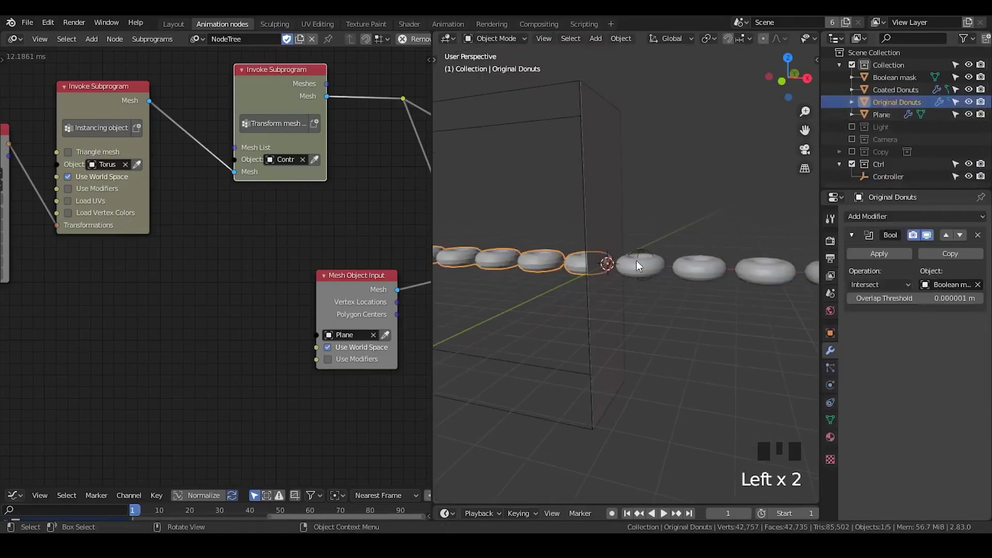
pyautogui.moveTo(587, 310); pyautogui.dragTo(831, 371)
pyautogui.click(832, 371)
pyautogui.click(831, 400)
pyautogui.moveTo(829, 421); pyautogui.dragTo(832, 440)
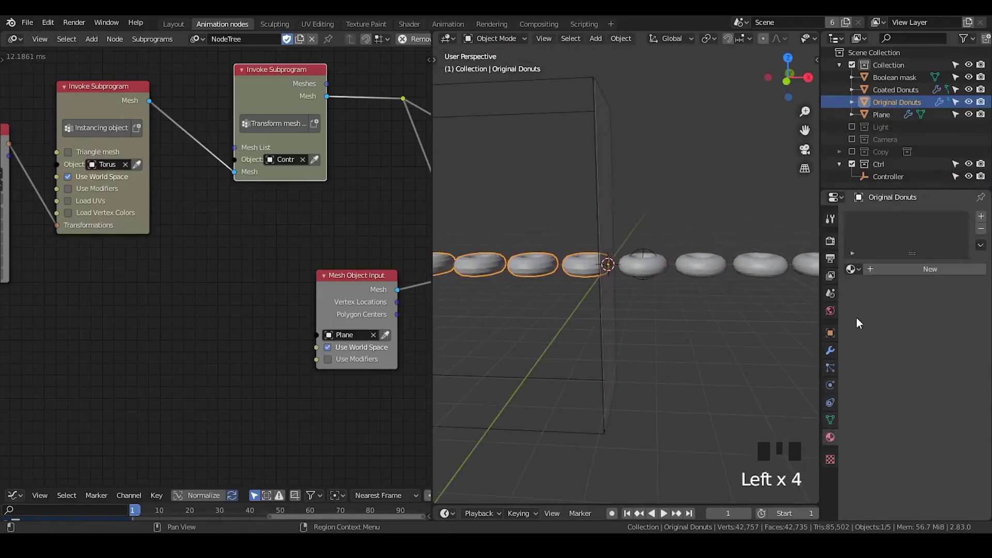
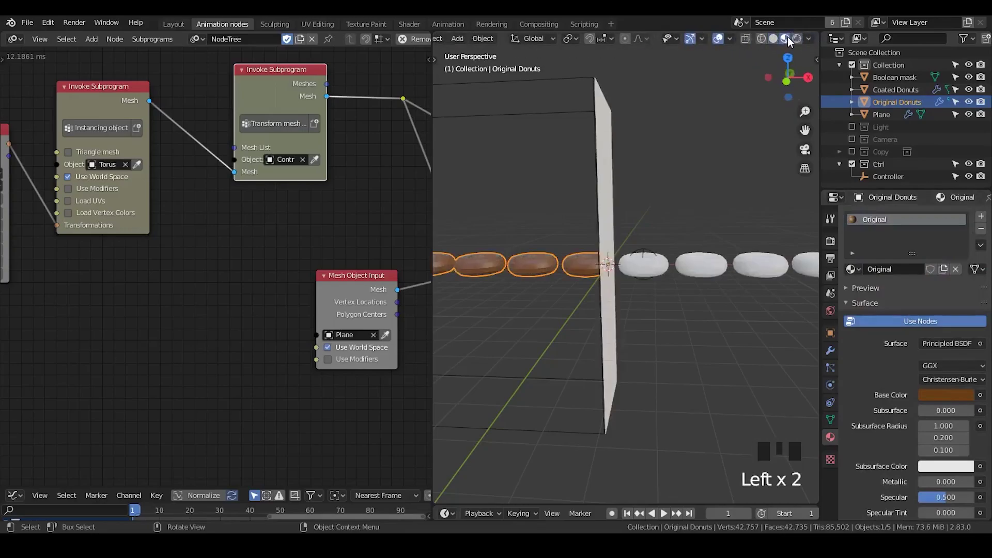
pyautogui.click(665, 191)
# Give Coated Donuts a 'Coated' material with a yellow Base Color
pyautogui.click(654, 270)
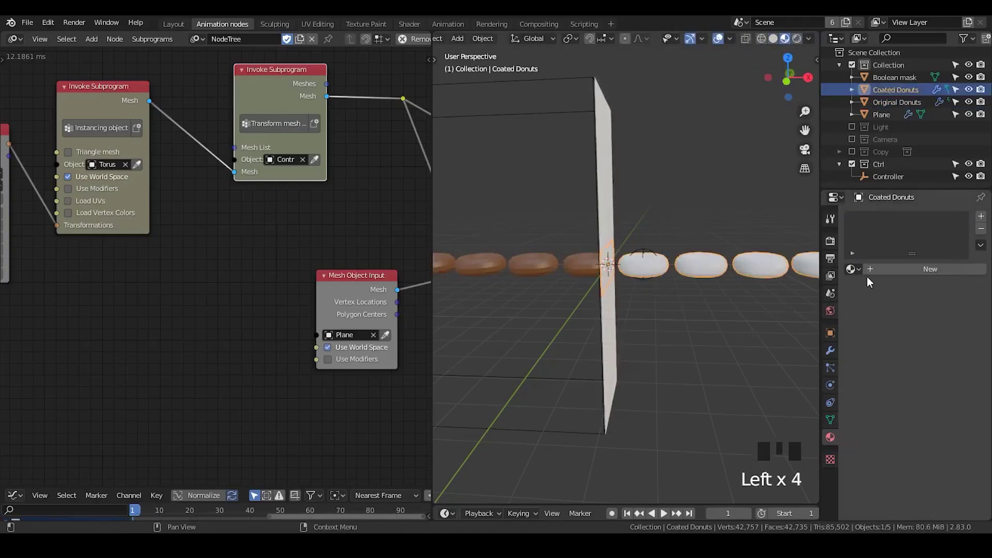
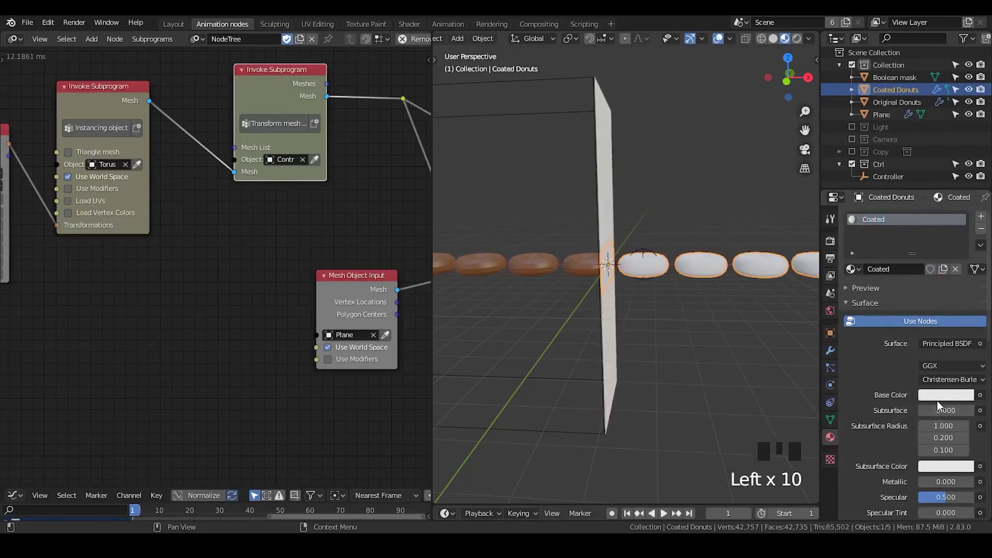
pyautogui.click(937, 400)
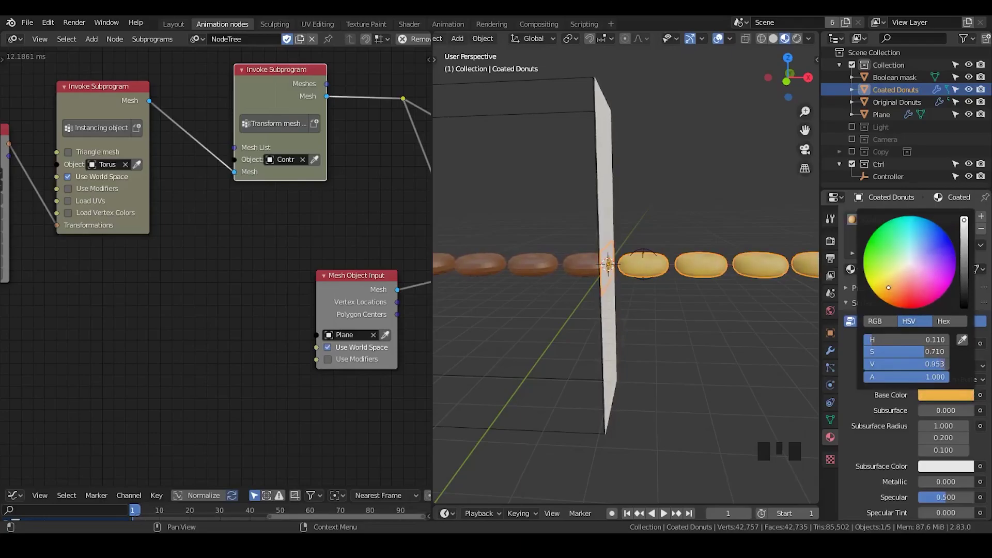
pyautogui.moveTo(729, 275); pyautogui.dragTo(618, 183)
# Link the Coated material from Coated Donuts onto the Plane with Ctrl+L
pyautogui.click(618, 184)
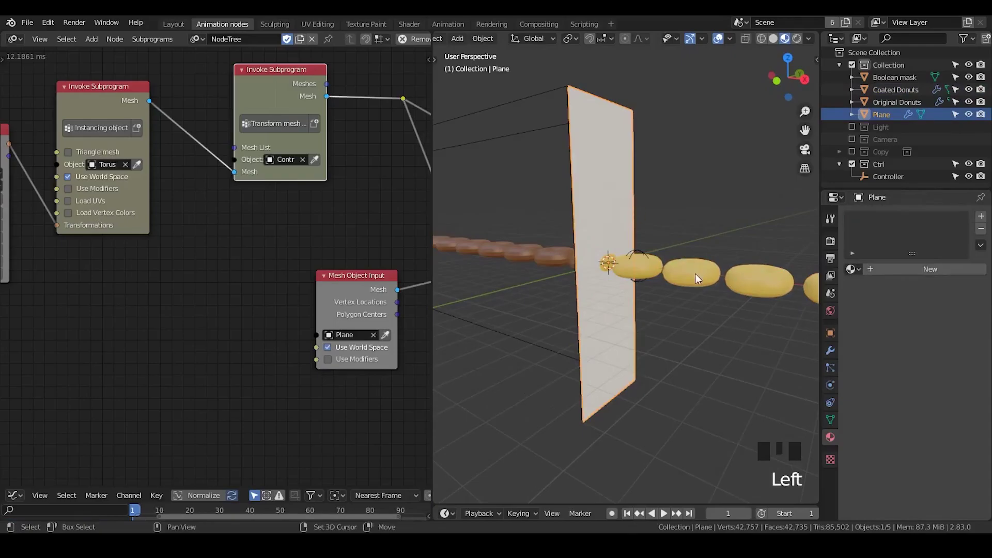
pyautogui.click(696, 279)
pyautogui.press('ctrl+l')
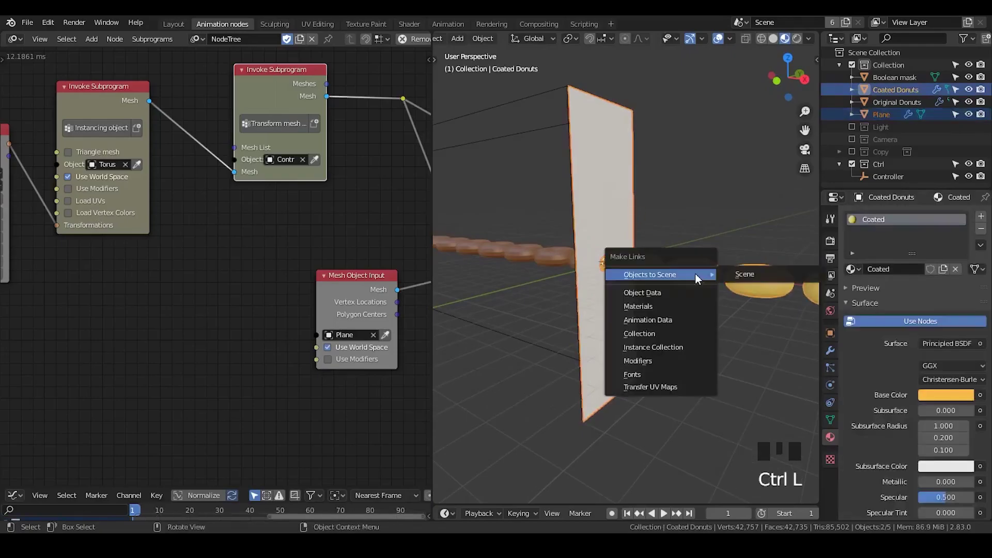
pyautogui.click(681, 223)
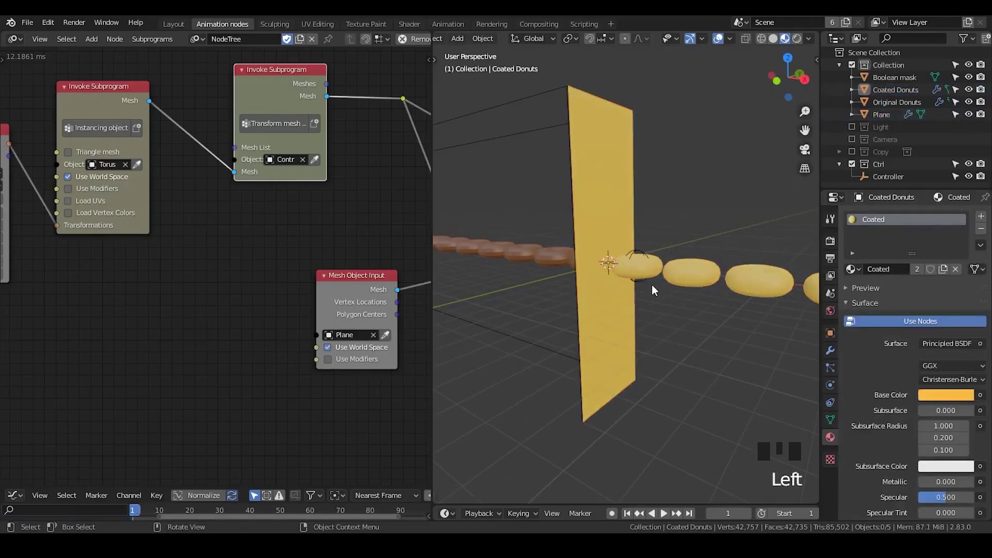
pyautogui.moveTo(602, 305); pyautogui.dragTo(631, 299)
# Select the Controller and move it along X to test the assembly
pyautogui.scroll(3)
pyautogui.moveTo(638, 294); pyautogui.dragTo(672, 232)
pyautogui.click(672, 232)
pyautogui.press('g')
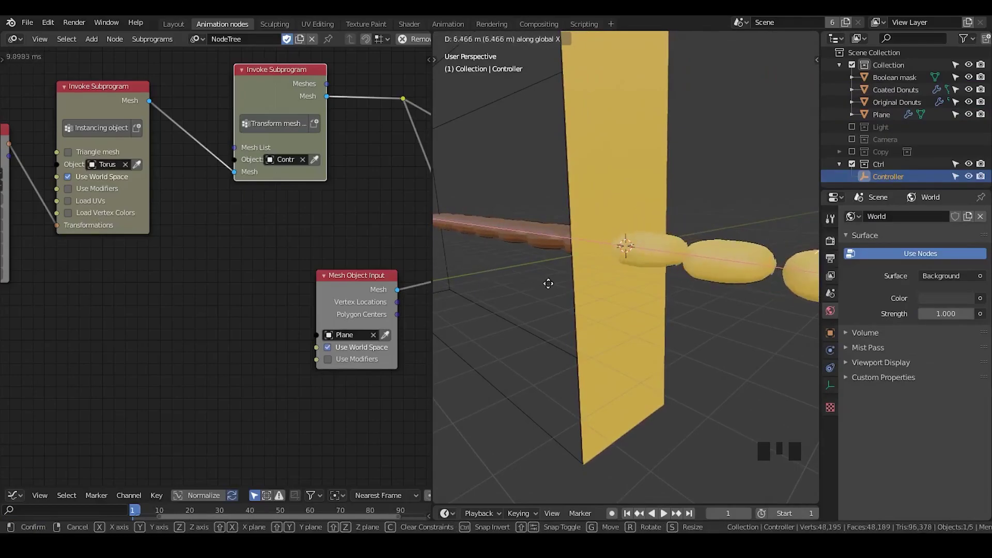
pyautogui.scroll(-3)
pyautogui.moveTo(613, 288); pyautogui.dragTo(637, 269)
pyautogui.scroll(3)
# Bring up Save As and prepare the new file name Icing remesher LN-2.blend
pyautogui.press('ctrl+s')
pyautogui.moveTo(615, 264); pyautogui.dragTo(32, 24)
pyautogui.moveTo(31, 24); pyautogui.dragTo(668, 297)
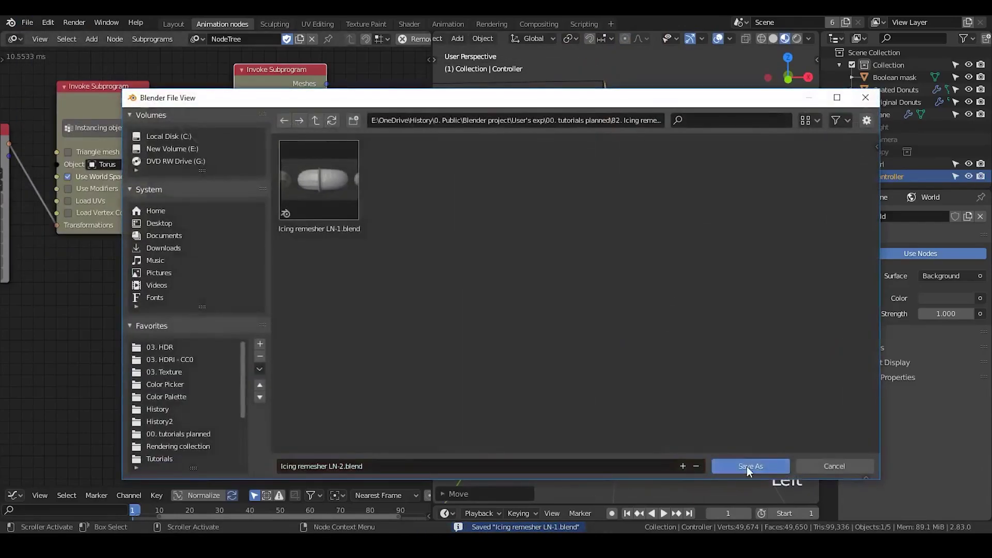
# Save as Icing remesher LN-2.blend, add a plane rotated 90° about X and lowered along Z
pyautogui.click(748, 472)
pyautogui.press('shift+a')
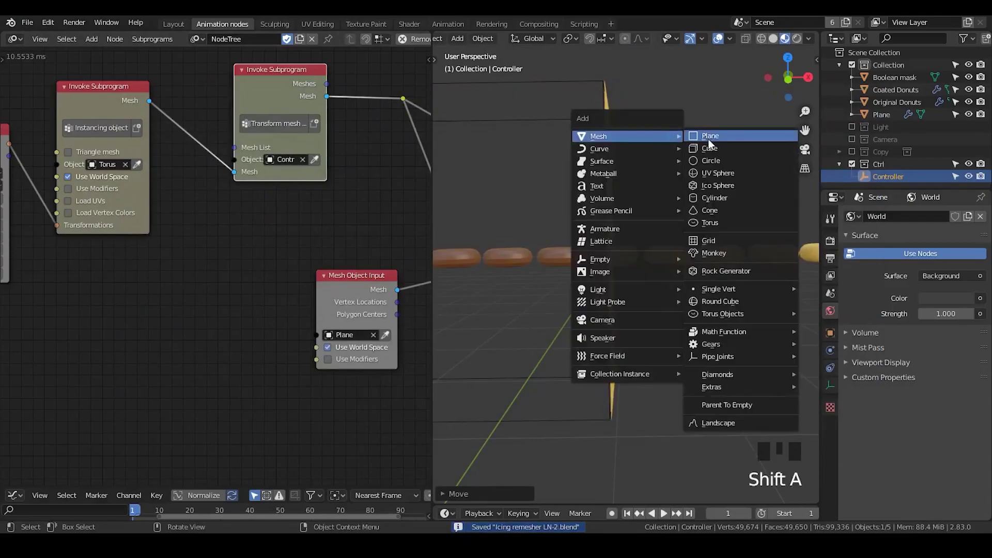
pyautogui.press('r')
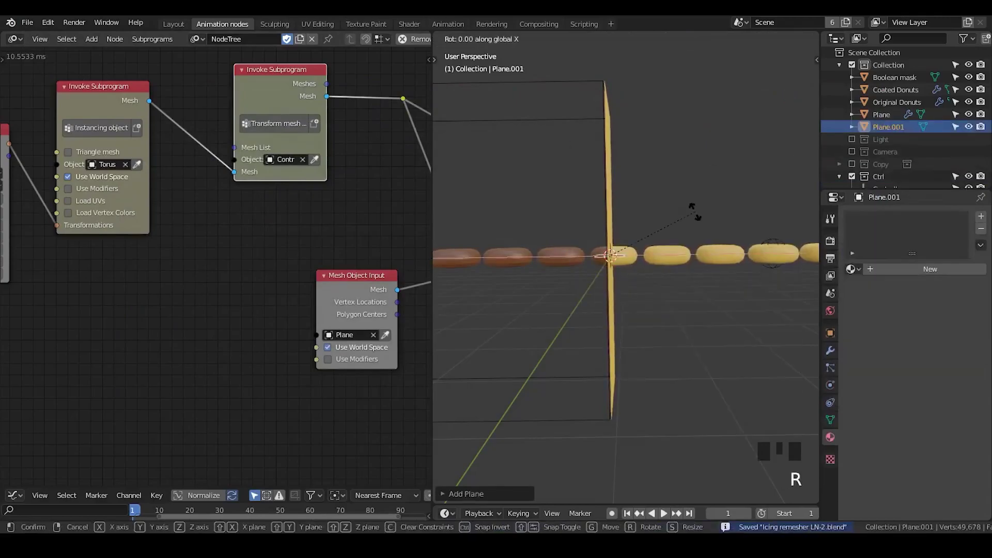
pyautogui.scroll(-3)
pyautogui.moveTo(635, 216); pyautogui.dragTo(729, 167)
pyautogui.press('g')
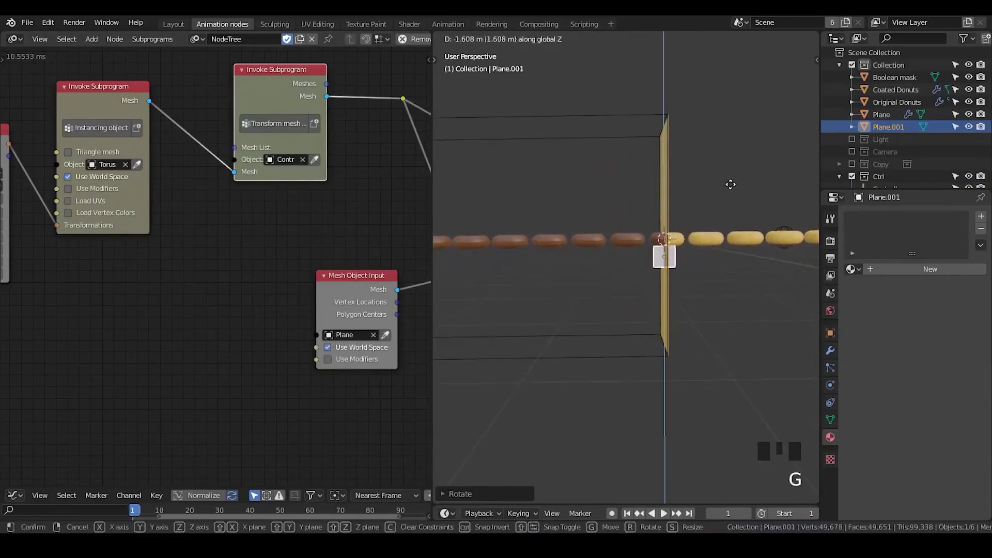
pyautogui.press('g')
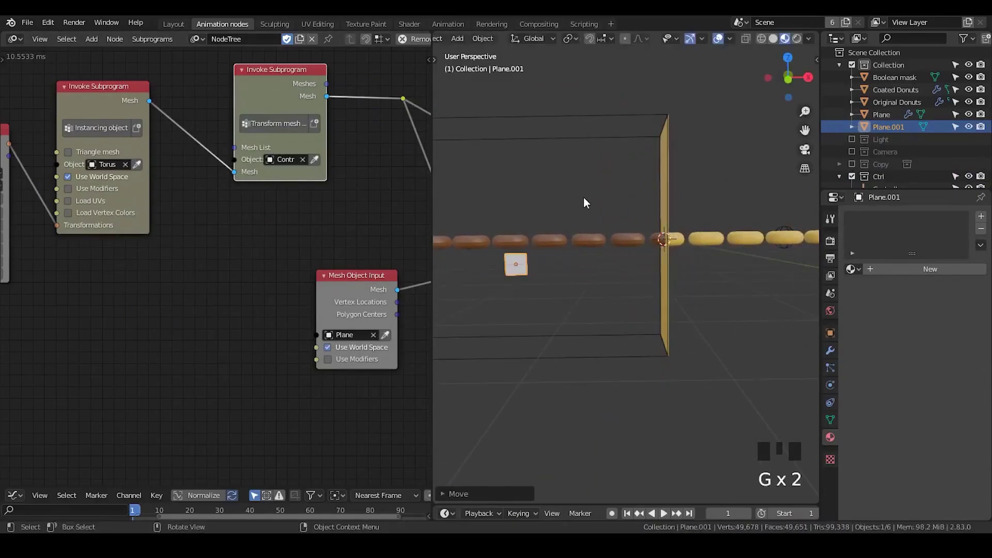
# Stretch Plane.001 along X into a thin strip and slide it under the donut row
pyautogui.scroll(-3)
pyautogui.moveTo(621, 231); pyautogui.dragTo(674, 223)
pyautogui.scroll(3)
pyautogui.press('s')
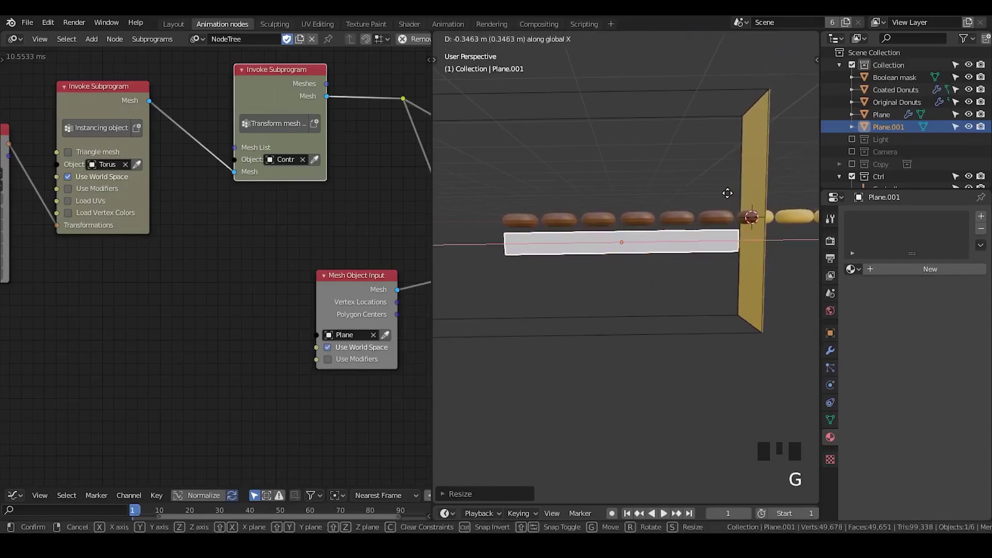
pyautogui.scroll(-3)
pyautogui.scroll(3)
pyautogui.moveTo(607, 233); pyautogui.dragTo(610, 232)
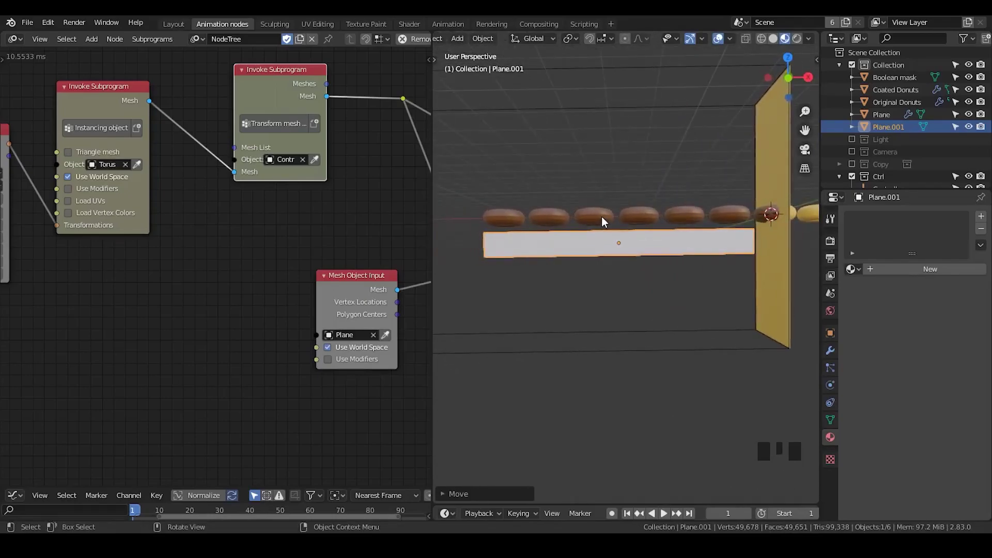
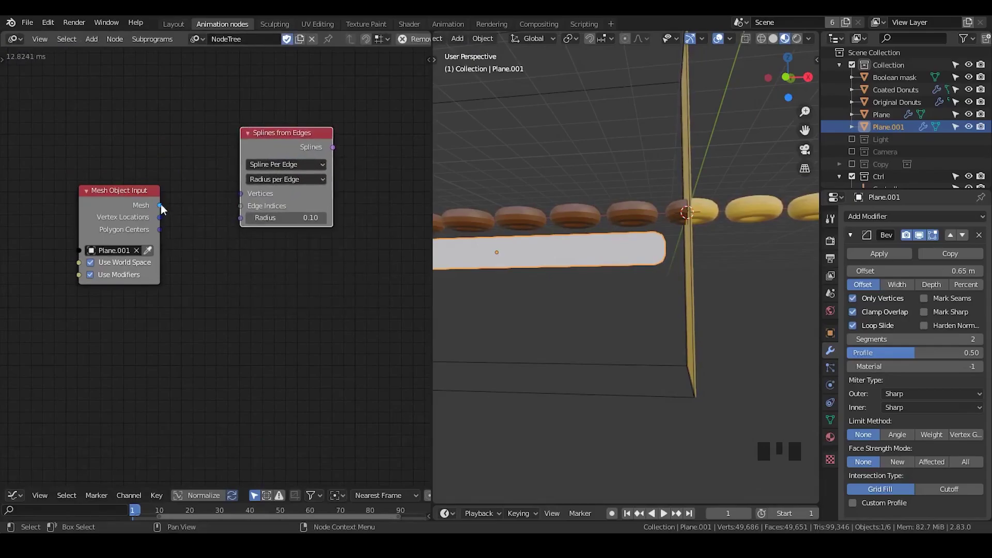
# Select the Mesh Object Input node and bring up its socket settings
pyautogui.click(138, 205)
pyautogui.press('u')
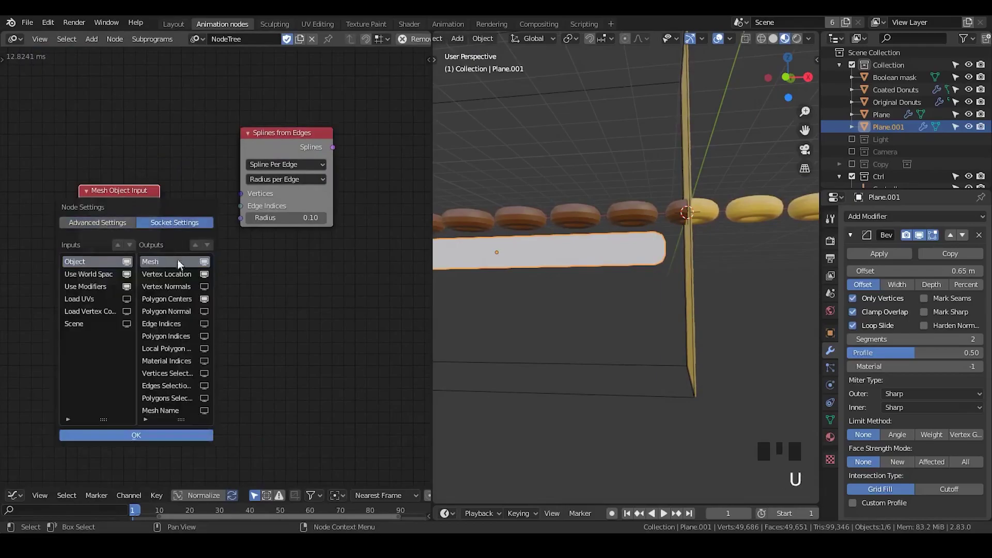
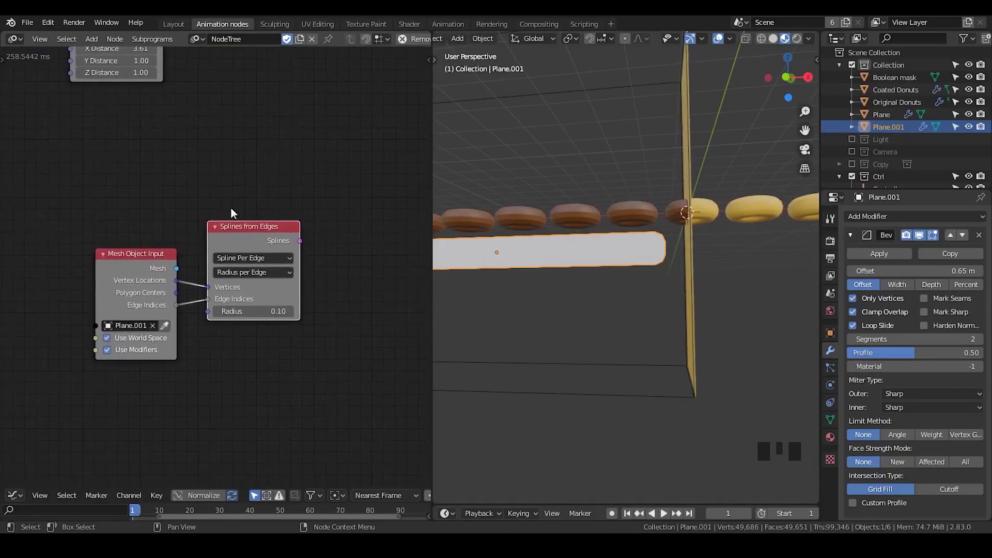
# Start the node search to add a Curve Object Output node
pyautogui.press('ctrl+a')
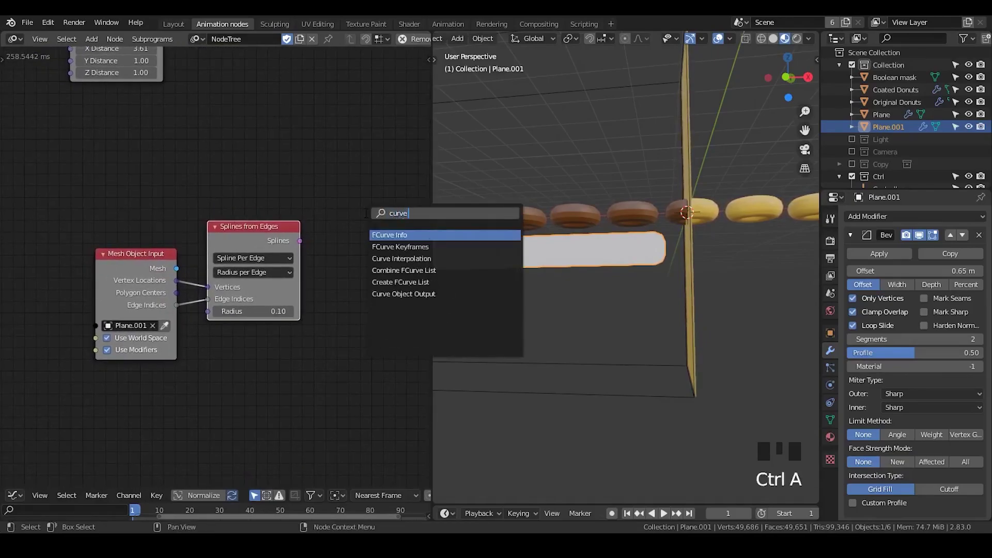
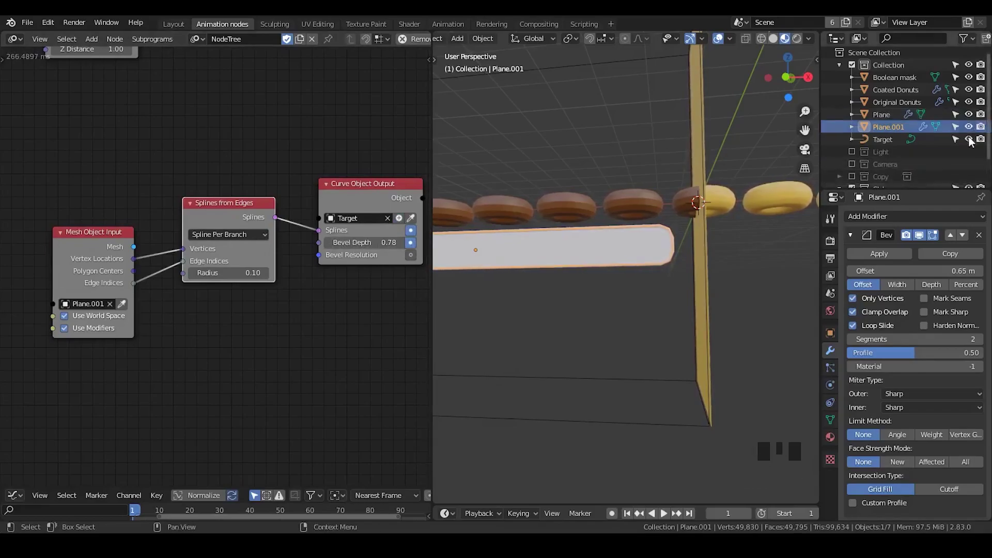
# Enlarge the Outliner and clear the Target curve's name to rename it Path
pyautogui.moveTo(969, 113); pyautogui.dragTo(939, 154)
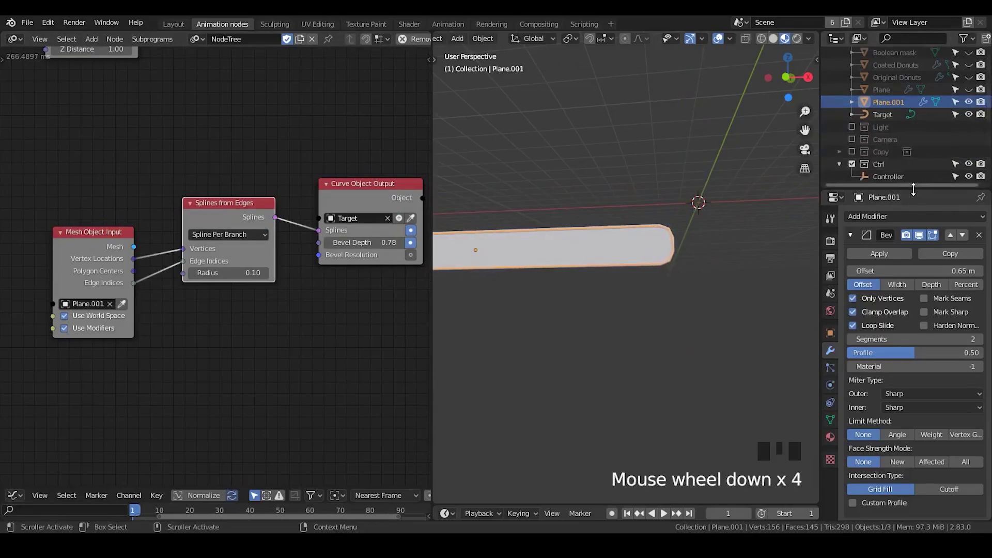
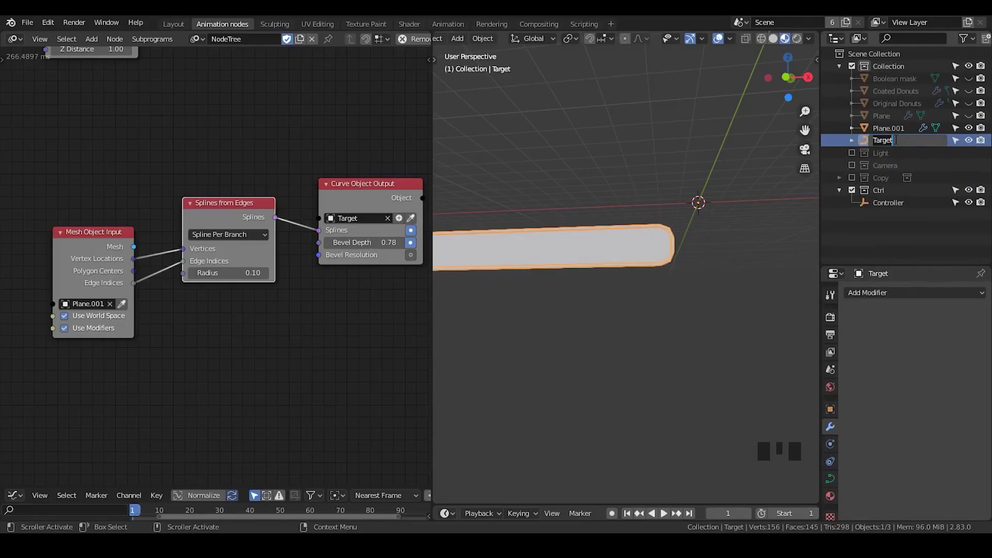
pyautogui.press('BackSpace')
pyautogui.press('BackSpace')
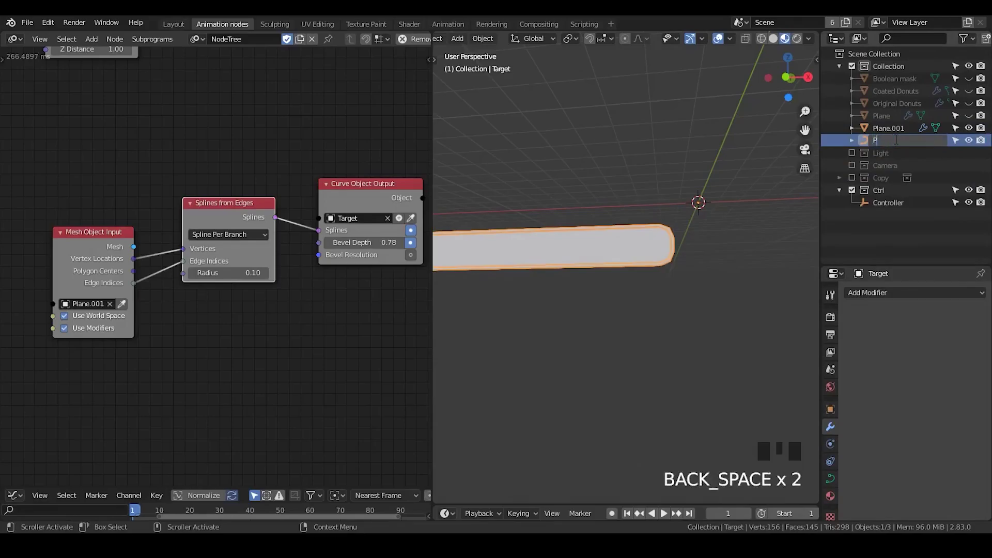
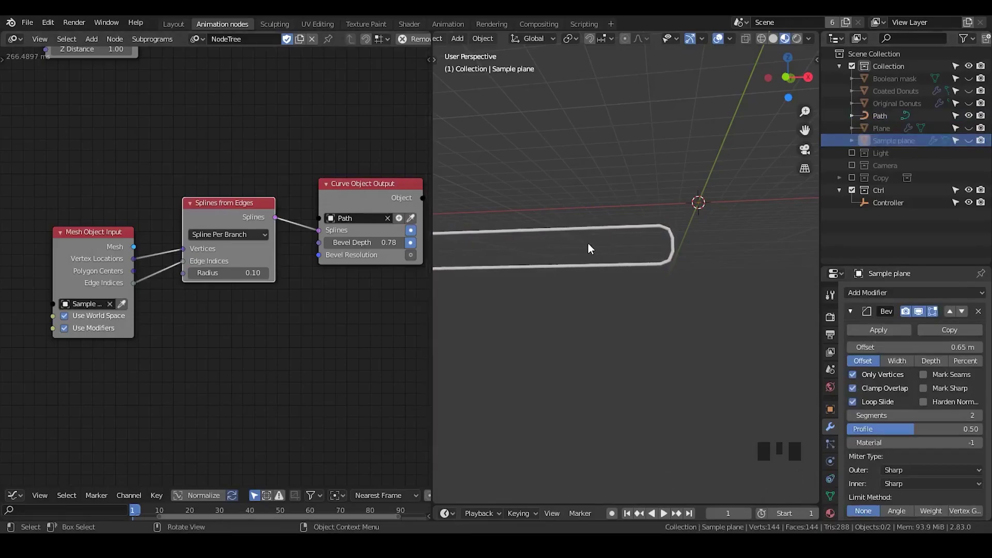
pyautogui.moveTo(609, 263); pyautogui.dragTo(589, 250)
pyautogui.scroll(-3)
pyautogui.moveTo(602, 287); pyautogui.dragTo(643, 284)
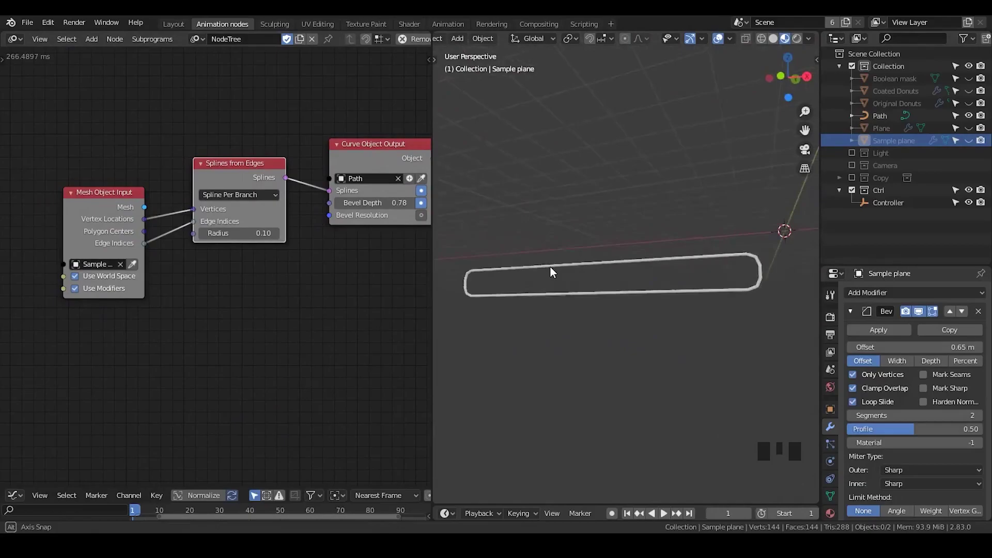
pyautogui.scroll(-3)
pyautogui.scroll(-3)
pyautogui.scroll(-3)
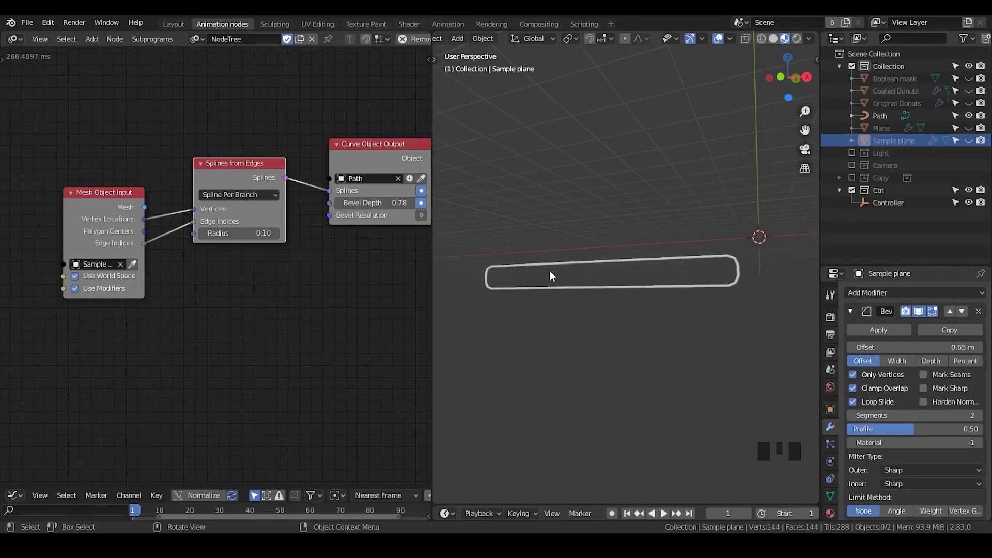
pyautogui.click(182, 303)
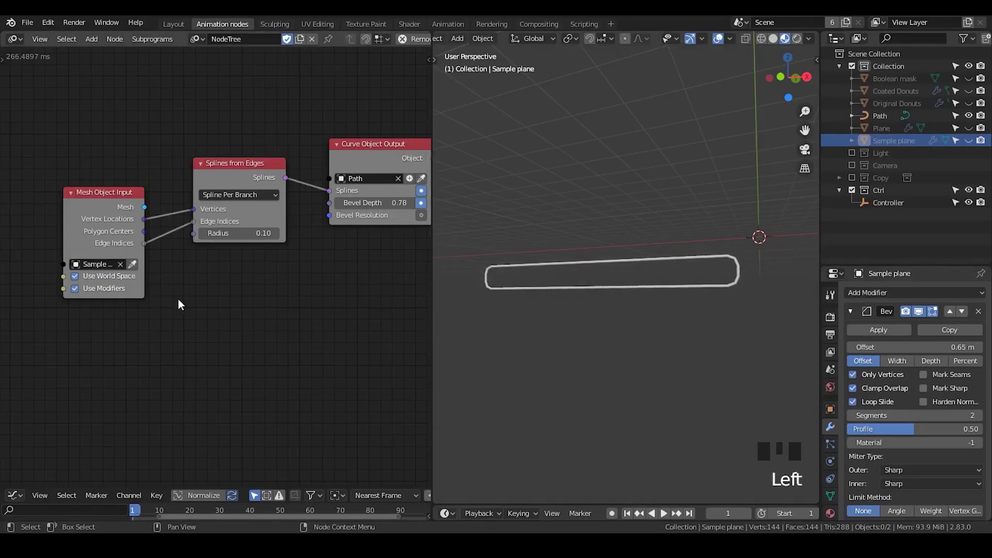
# Add the Spline formation subprogram node and delete Splines from Edges and Mesh Object Input
pyautogui.press('ctrl+a')
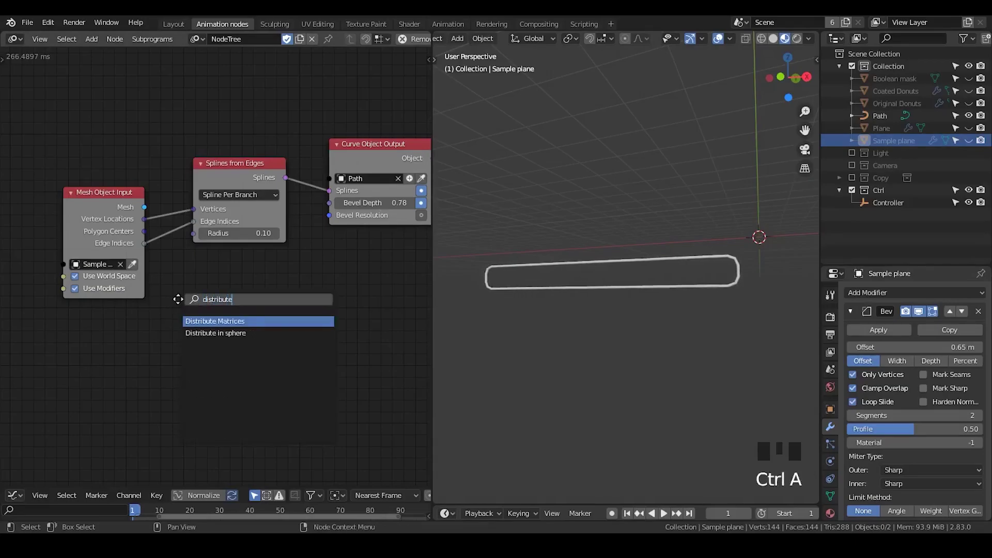
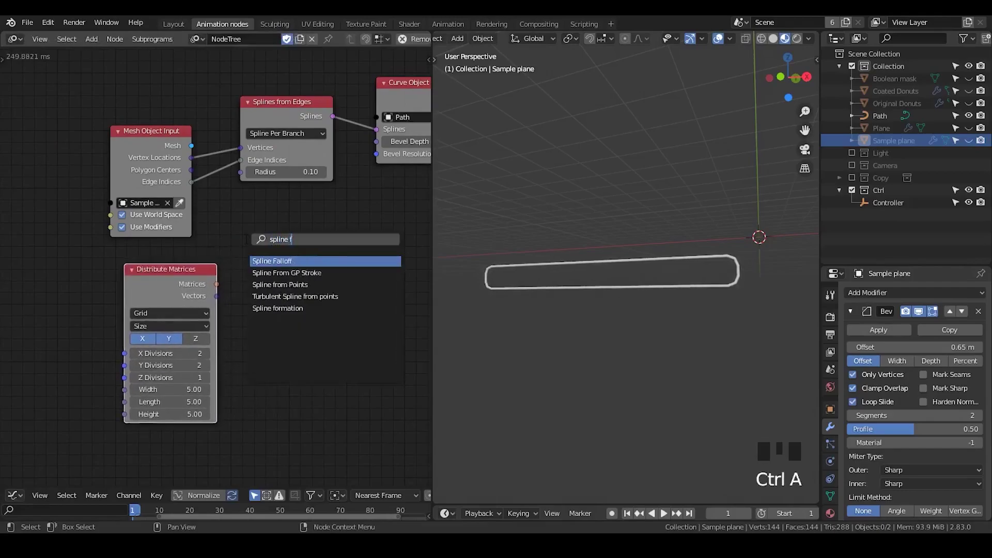
pyautogui.click(319, 80)
pyautogui.click(216, 200)
pyautogui.click(265, 121)
pyautogui.press('x')
pyautogui.click(283, 129)
pyautogui.click(131, 158)
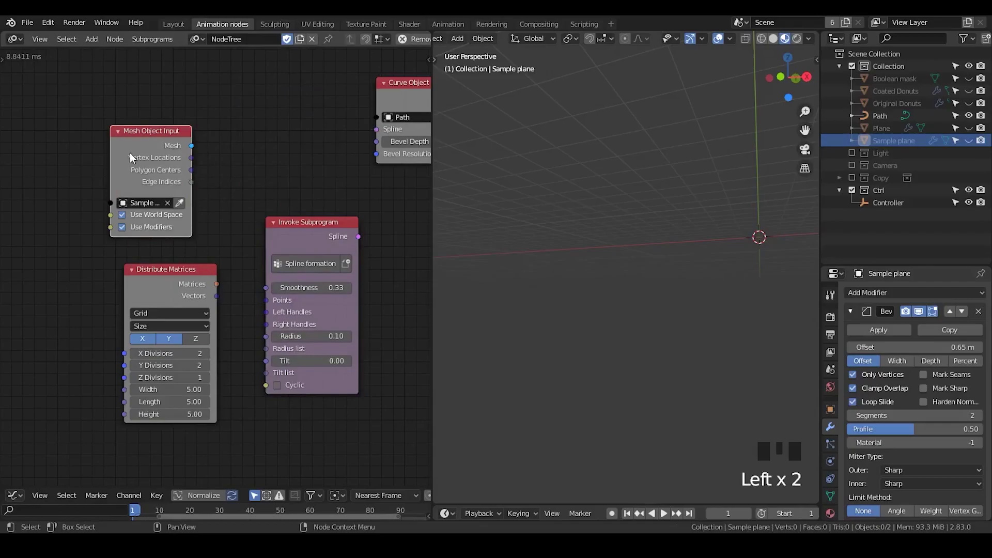
pyautogui.press('x')
# Feed the distributed vectors into the spline's points and its spline into the Path curve output
pyautogui.click(217, 296)
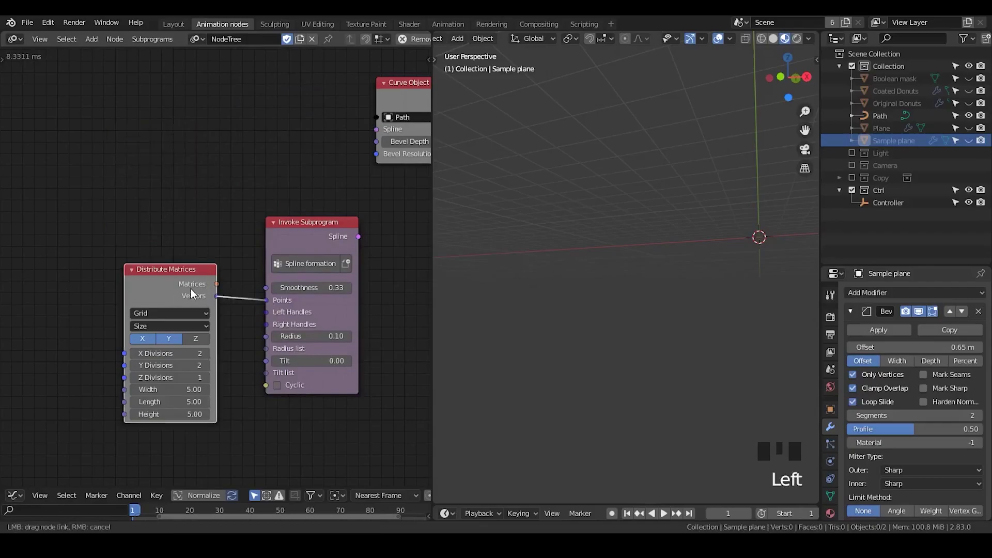
pyautogui.click(192, 293)
pyautogui.moveTo(261, 108); pyautogui.dragTo(721, 236)
pyautogui.moveTo(722, 236); pyautogui.dragTo(334, 144)
pyautogui.click(335, 145)
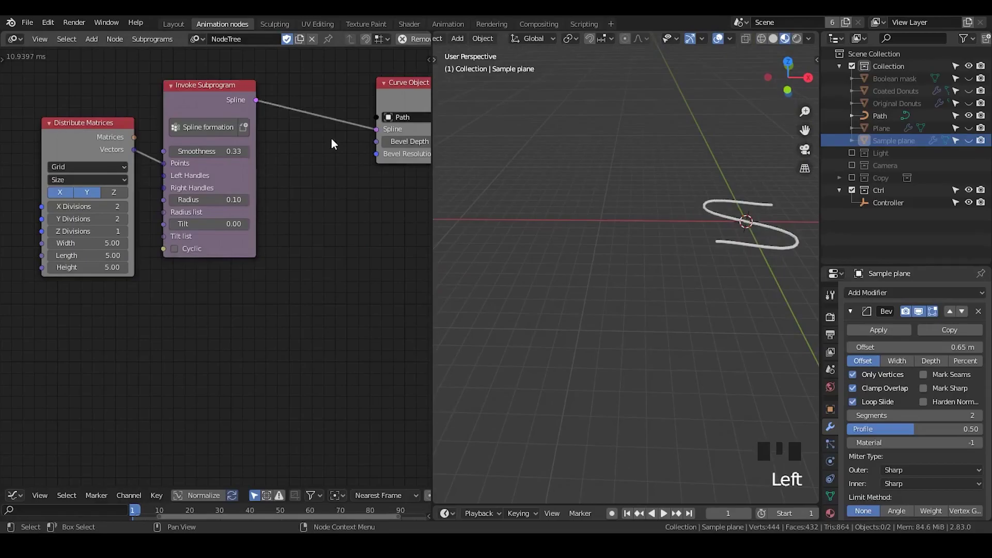
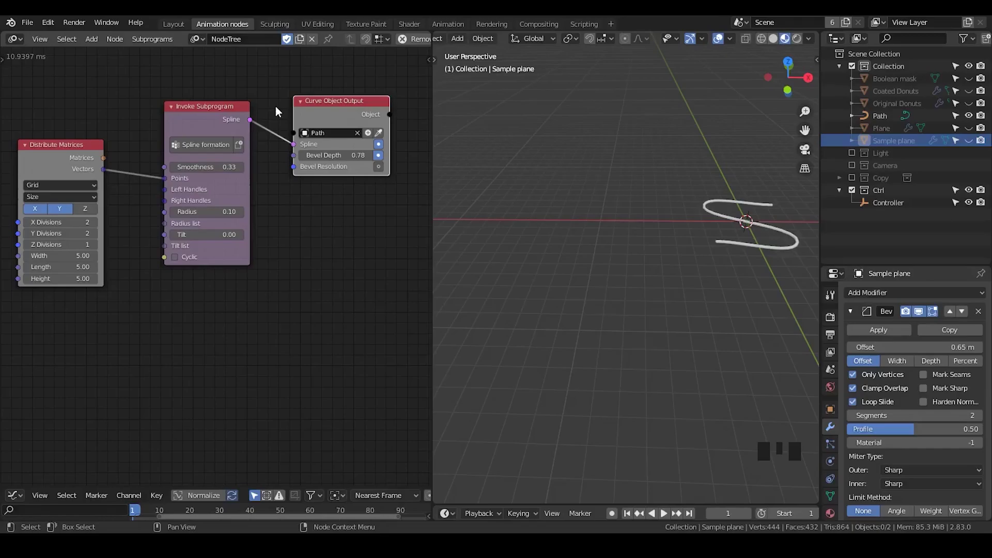
# Swap in the Star generator subprogram and feed a matrix into its Transformation input
pyautogui.click(75, 157)
pyautogui.moveTo(300, 149); pyautogui.dragTo(281, 146)
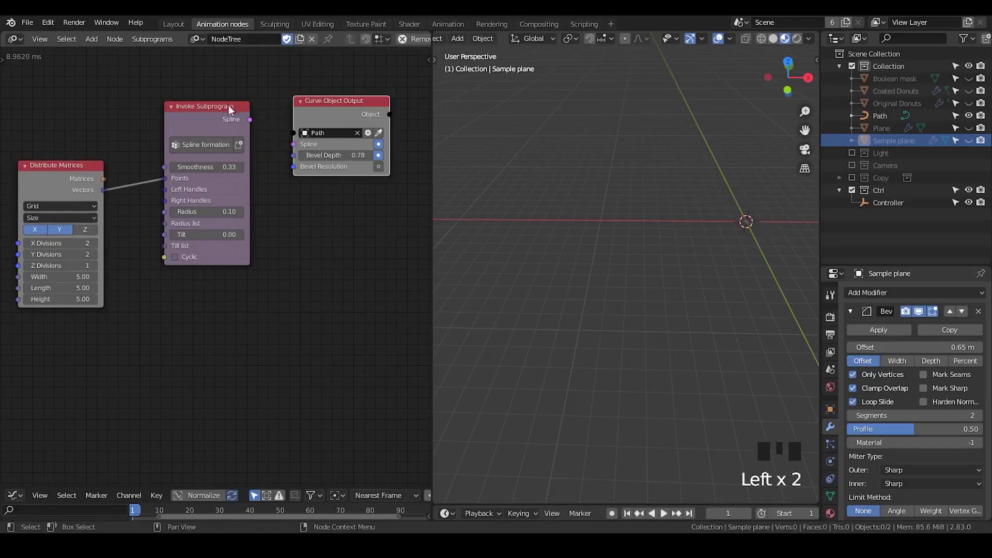
pyautogui.click(74, 175)
pyautogui.press('x')
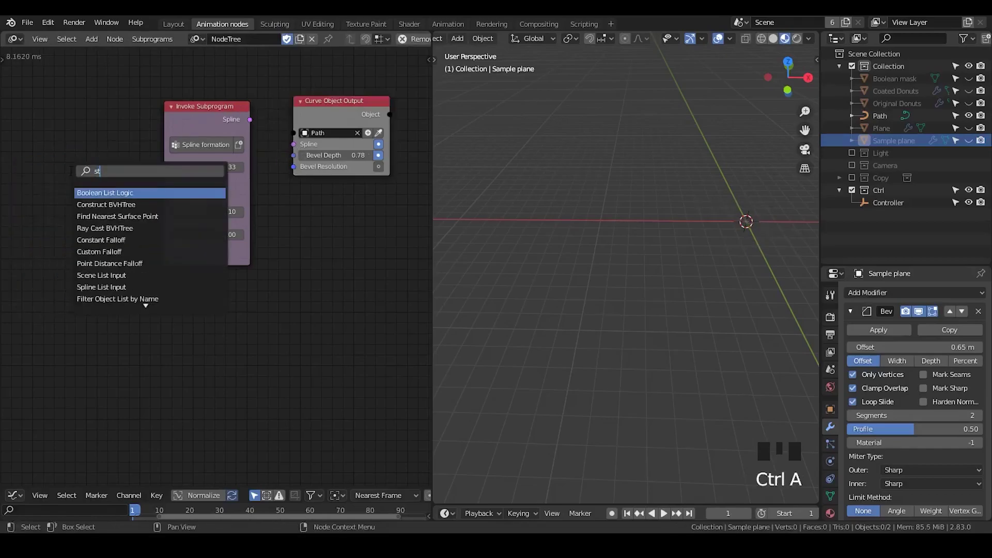
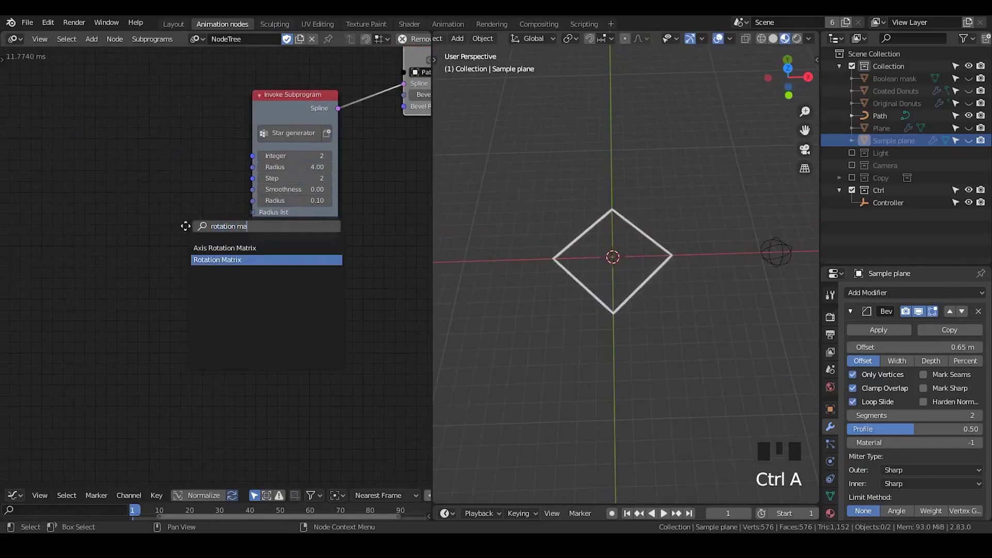
pyautogui.moveTo(218, 257); pyautogui.dragTo(249, 239)
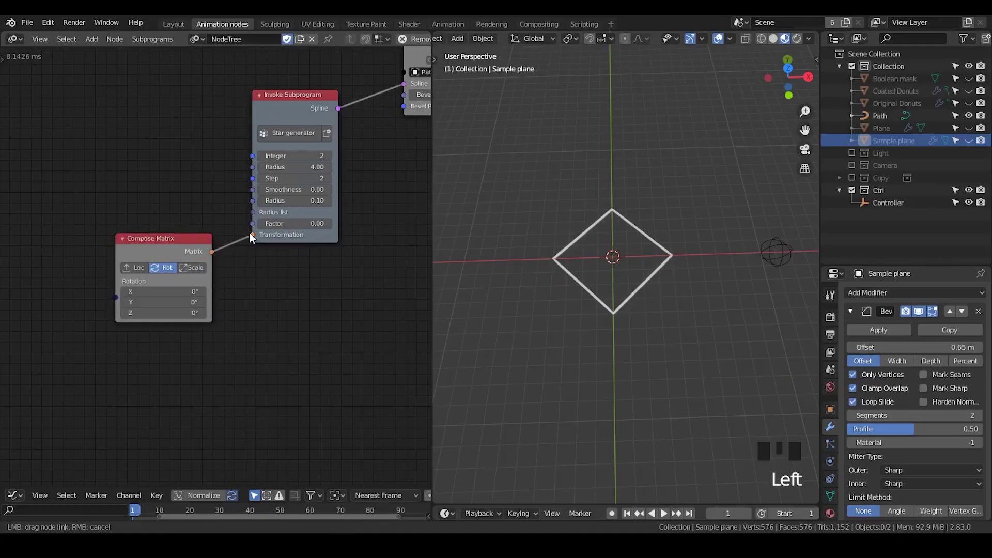
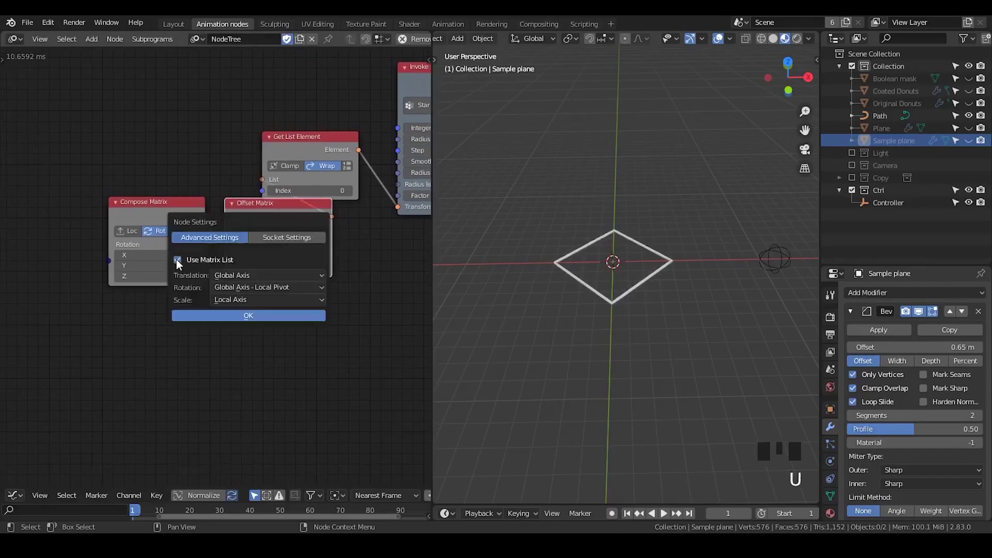
# Disable Use Matrix List on Offset Matrix, feed the 45° Compose Matrix in, delete Get List Element
pyautogui.click(337, 220)
pyautogui.click(188, 215)
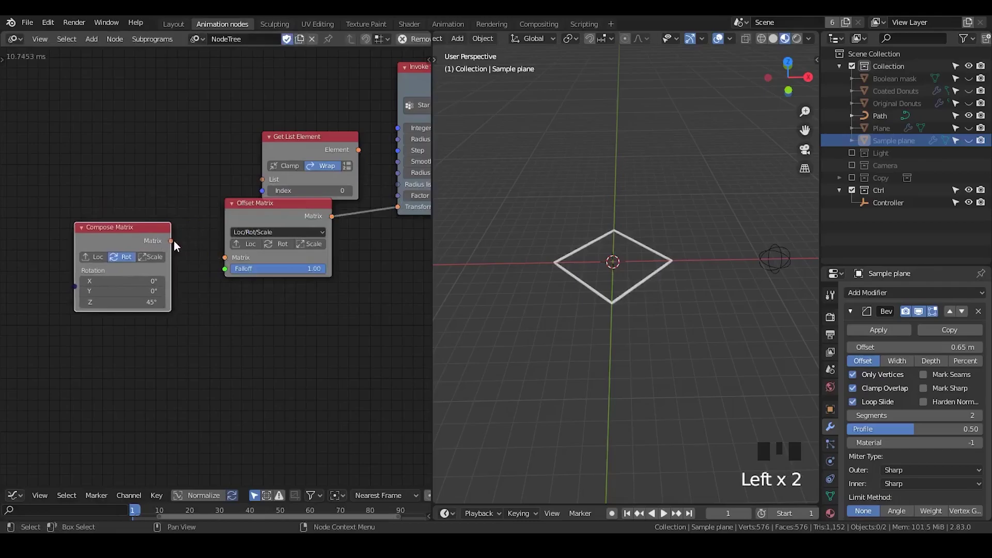
pyautogui.moveTo(191, 257); pyautogui.dragTo(300, 154)
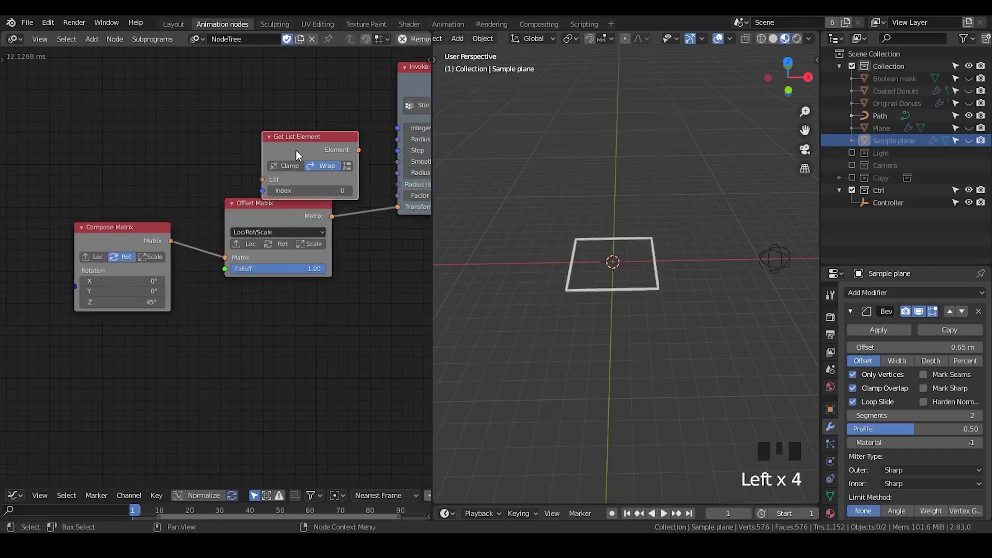
pyautogui.press('x')
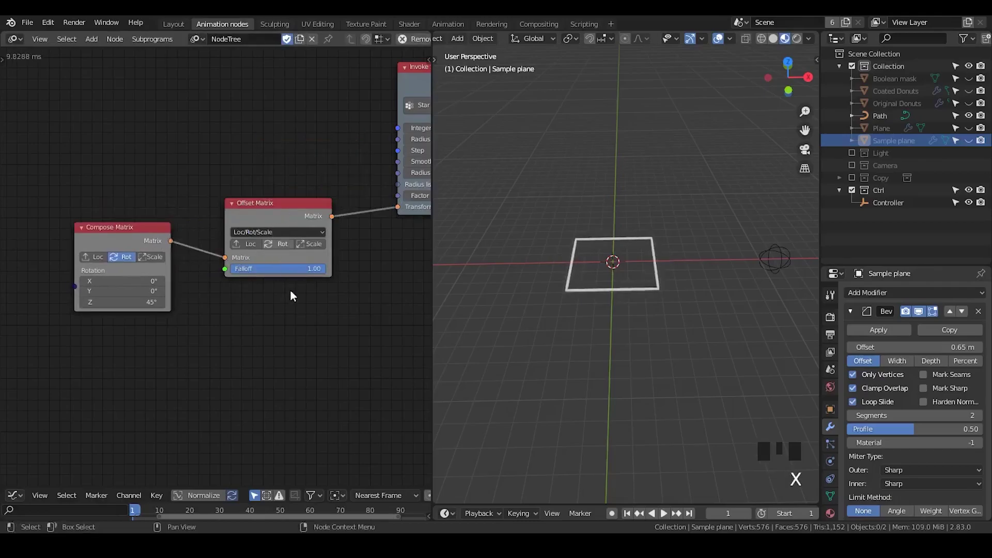
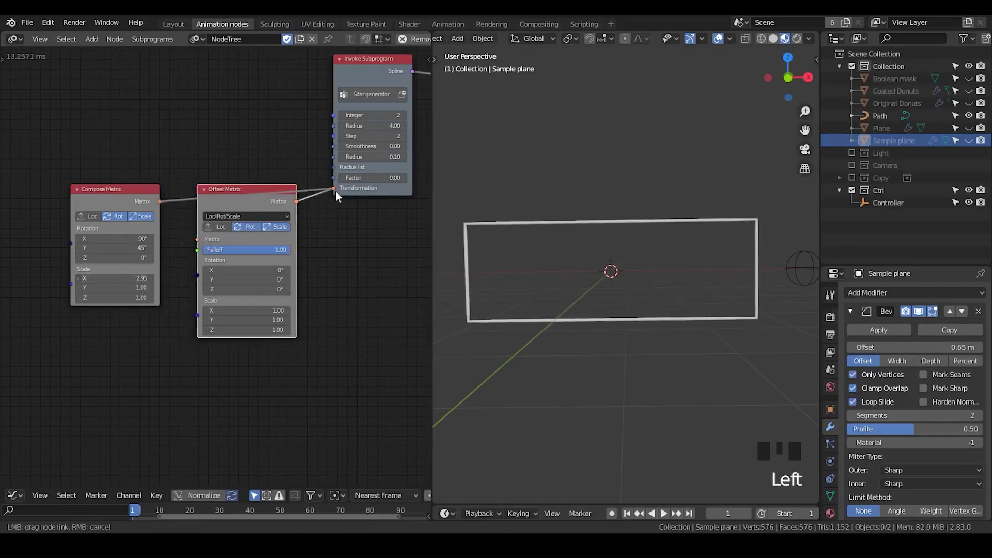
# Link Compose Matrix directly to Transformation and delete the Offset Matrix node
pyautogui.moveTo(253, 204); pyautogui.dragTo(124, 206)
pyautogui.press('x')
pyautogui.click(113, 210)
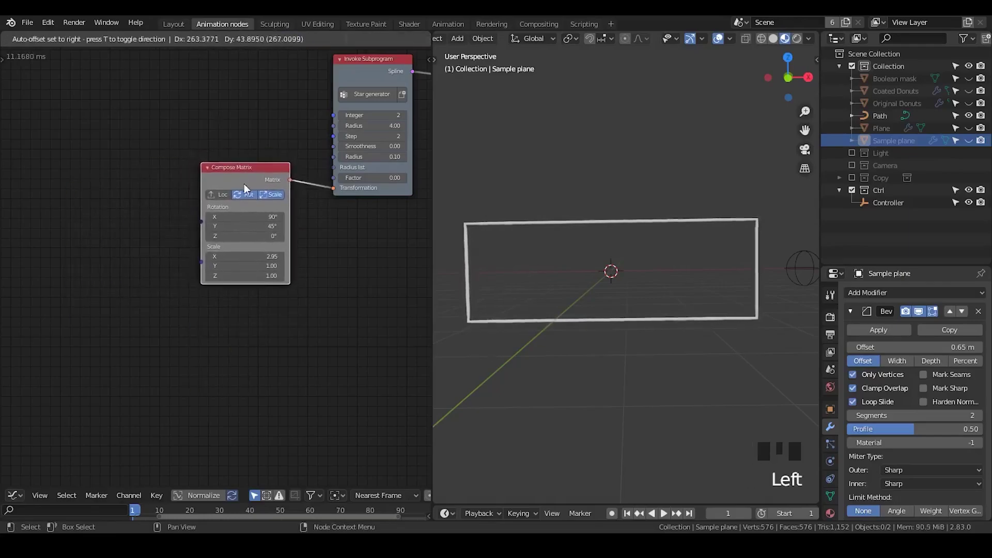
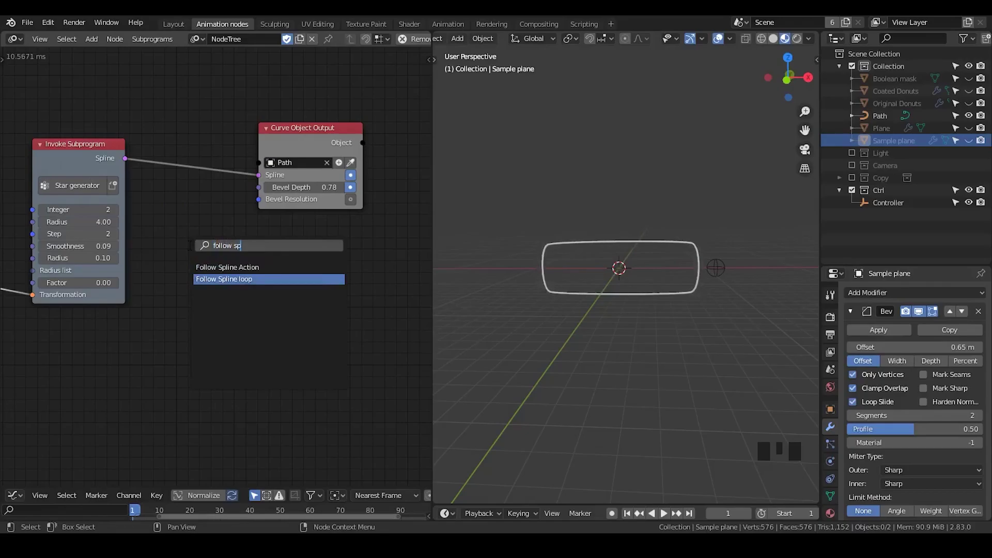
# Add the Follow Spline loop node and expose the Curve Object Output socket settings
pyautogui.click(280, 148)
pyautogui.press('u')
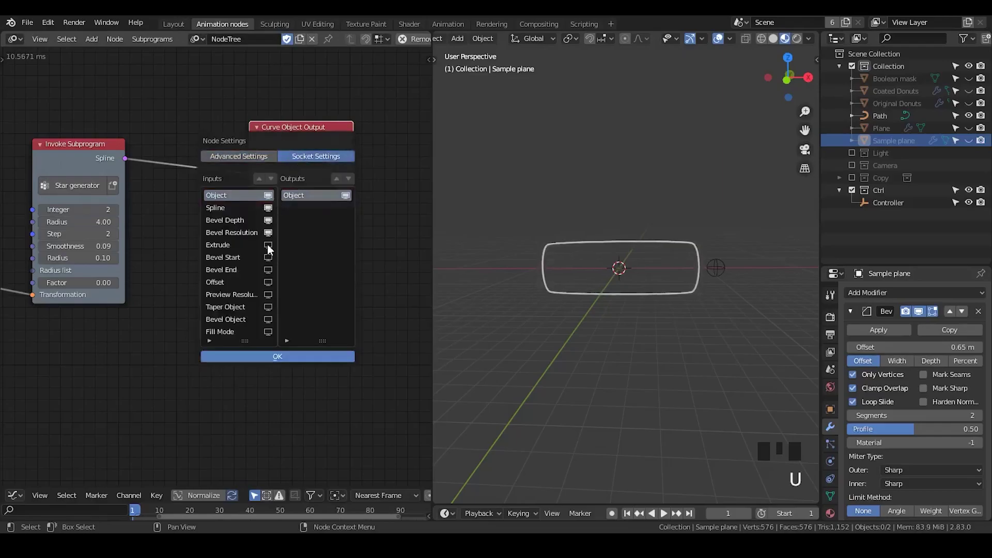
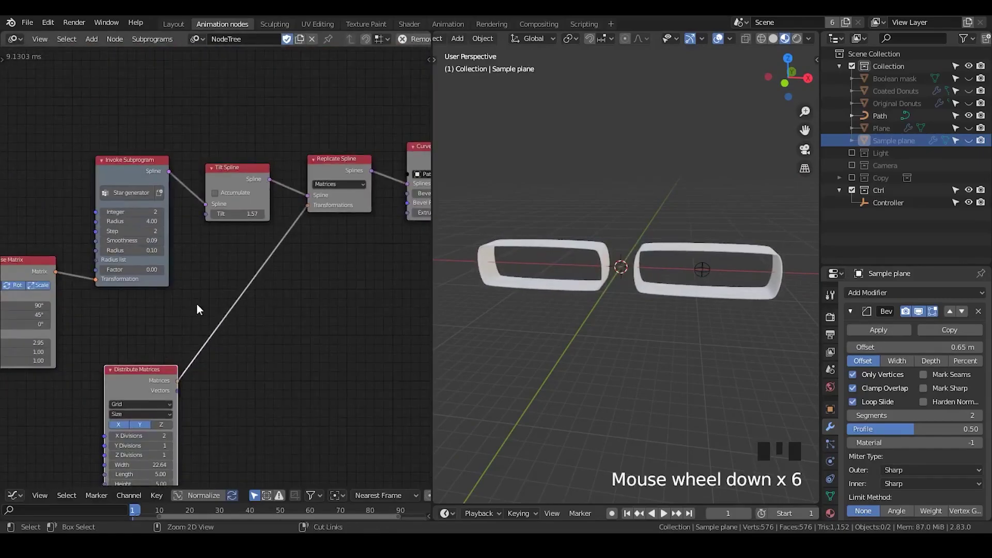
# Start the node search to add an Offset Matrix node
pyautogui.press('ctrl+a')
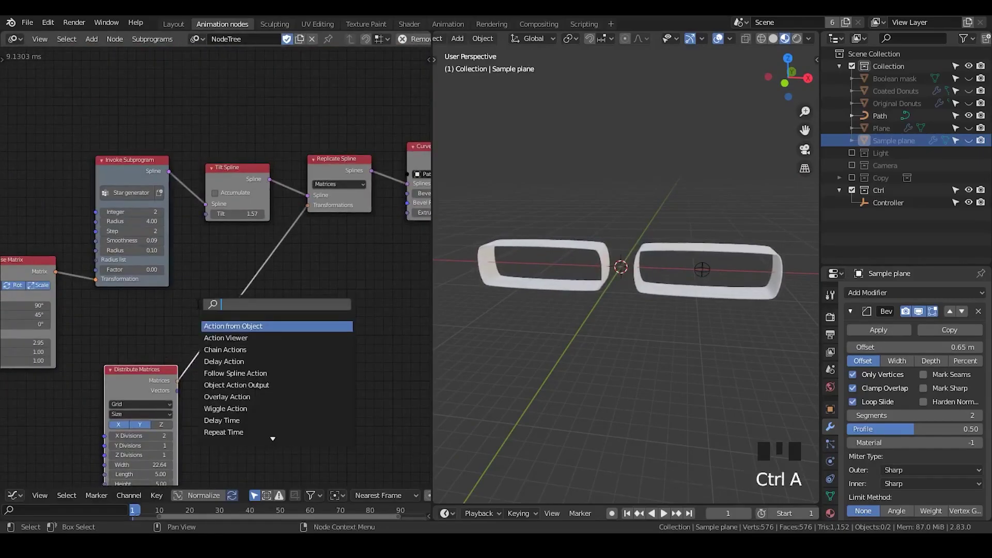
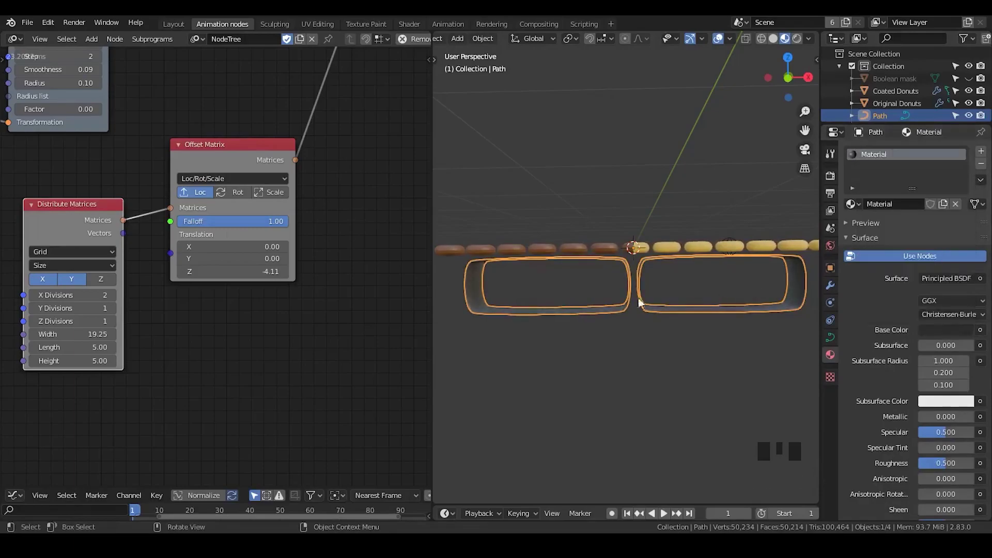
pyautogui.click(646, 198)
pyautogui.scroll(-3)
pyautogui.moveTo(612, 286); pyautogui.dragTo(643, 330)
pyautogui.scroll(3)
pyautogui.scroll(-3)
pyautogui.moveTo(631, 306); pyautogui.dragTo(550, 284)
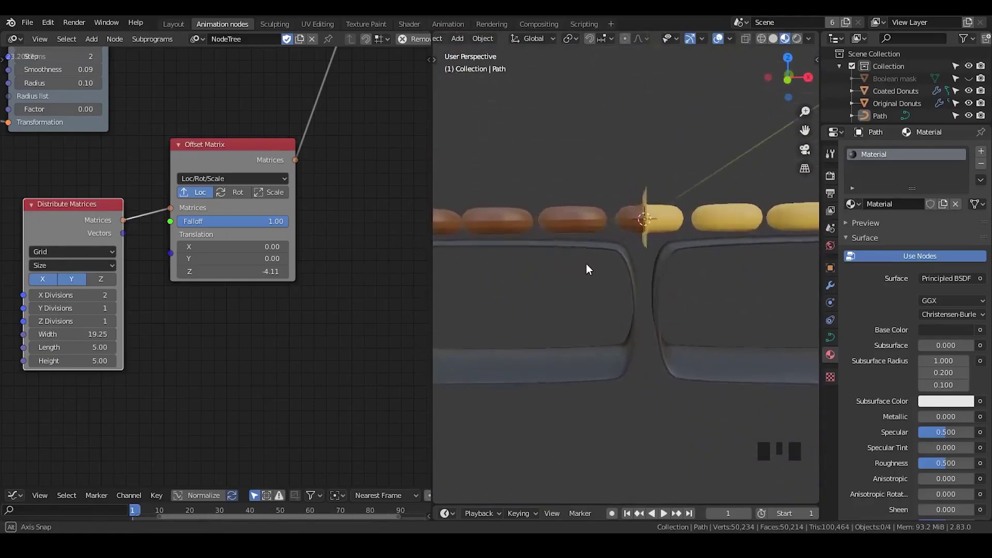
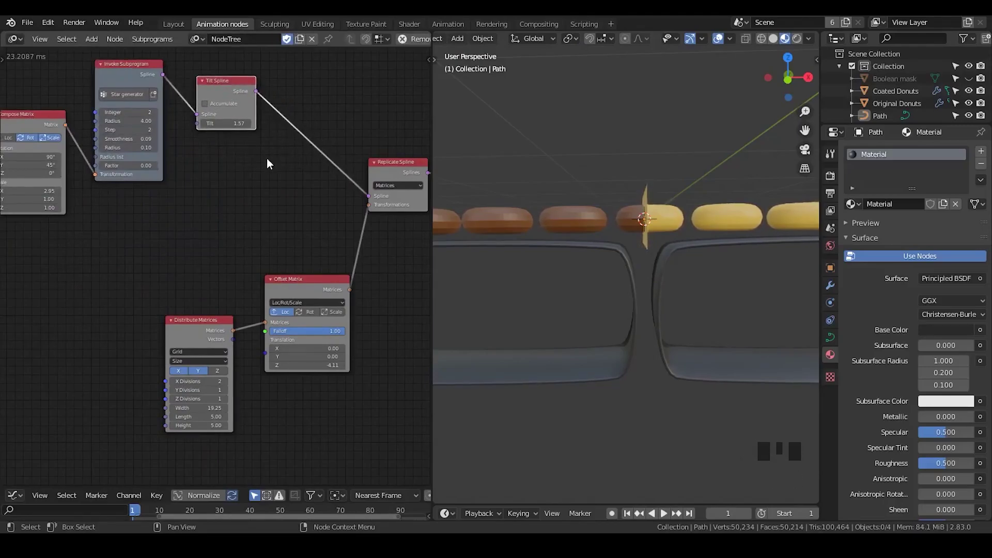
# Save, then add an Invoke Subprogram node set to Follow Spline loop and place it below Replicate Spline
pyautogui.press('ctrl+s')
pyautogui.press('ctrl+s')
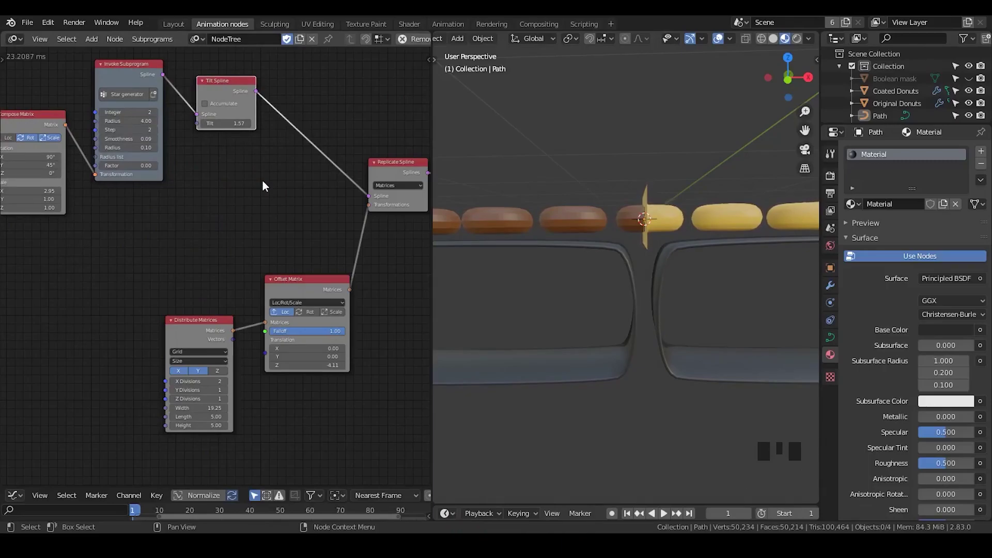
pyautogui.press('ctrl+a')
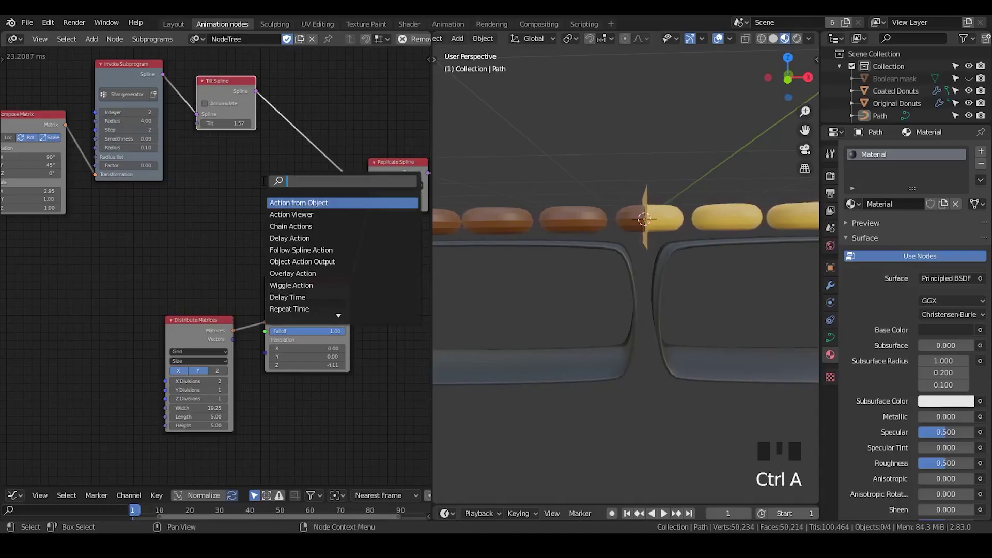
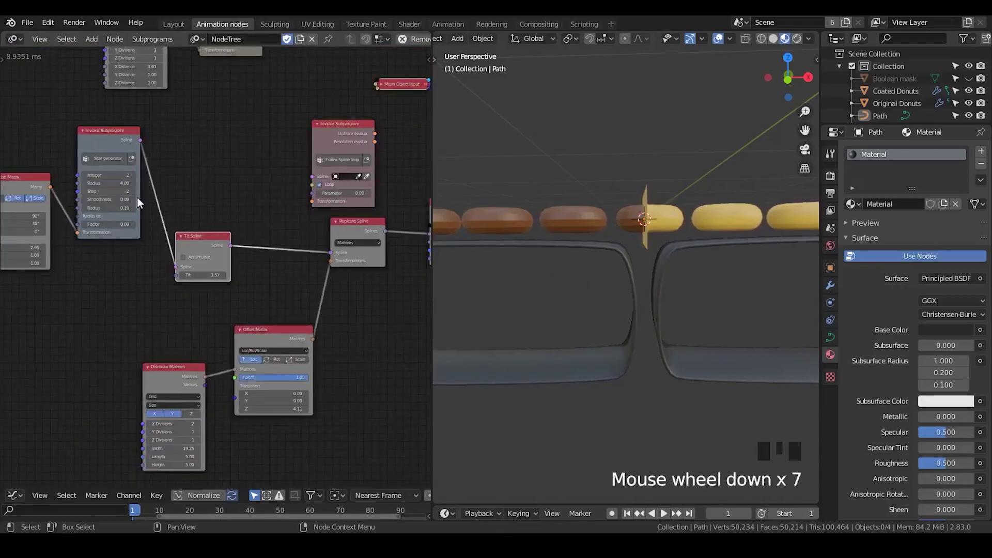
pyautogui.click(113, 152)
pyautogui.click(30, 190)
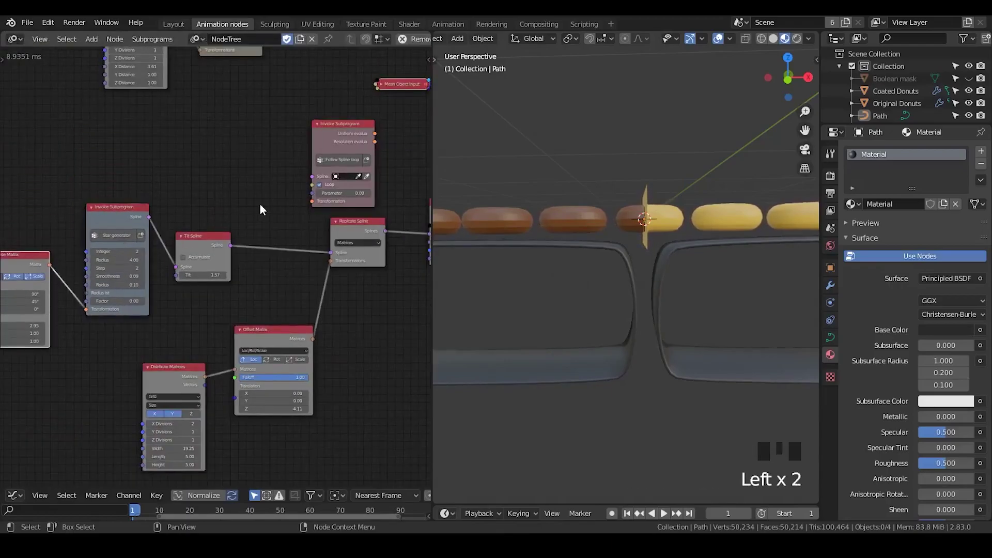
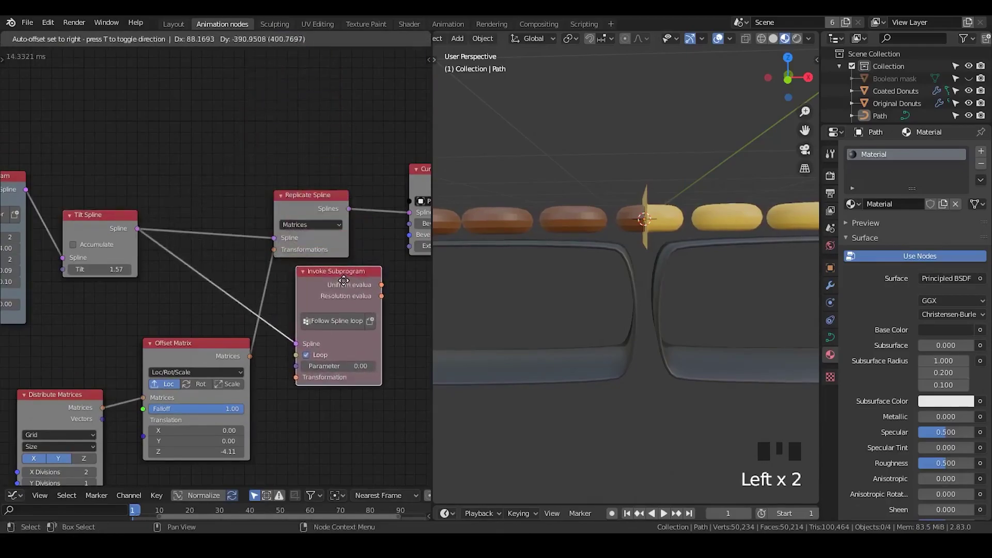
pyautogui.moveTo(339, 298); pyautogui.dragTo(301, 205)
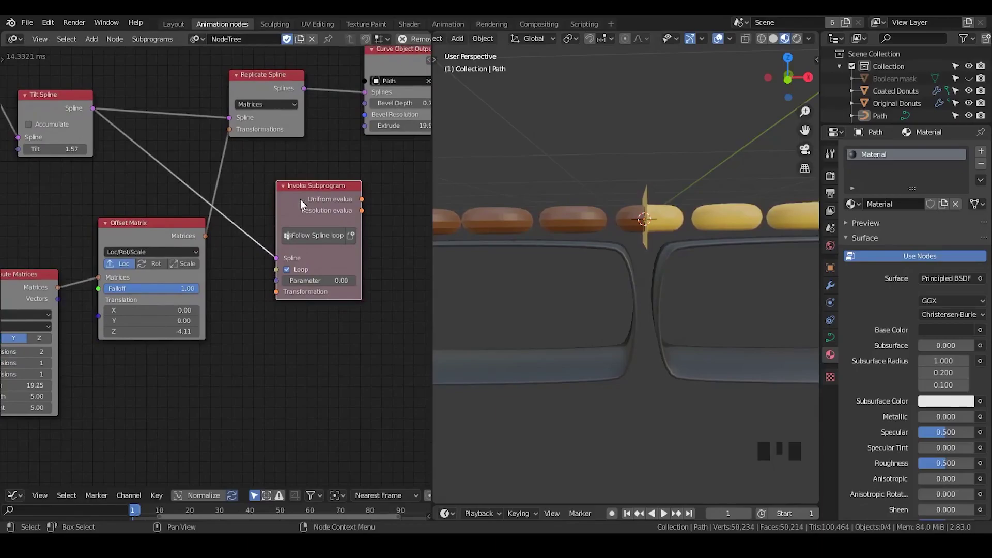
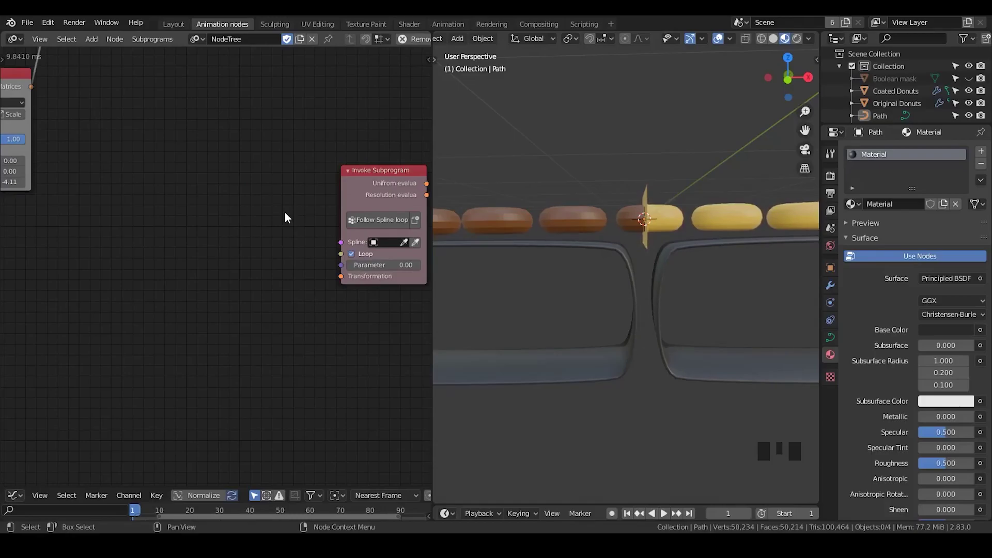
pyautogui.press('ctrl+a')
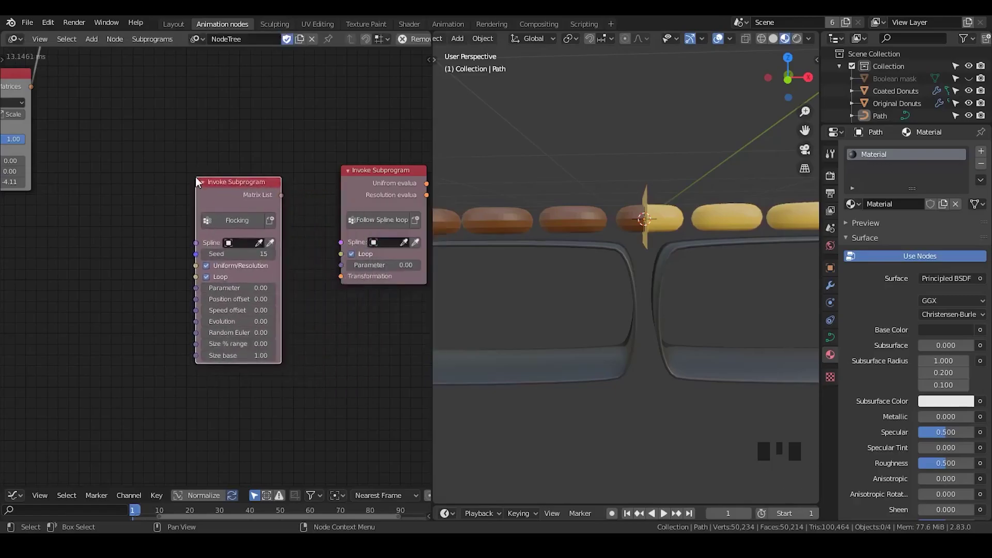
pyautogui.click(221, 183)
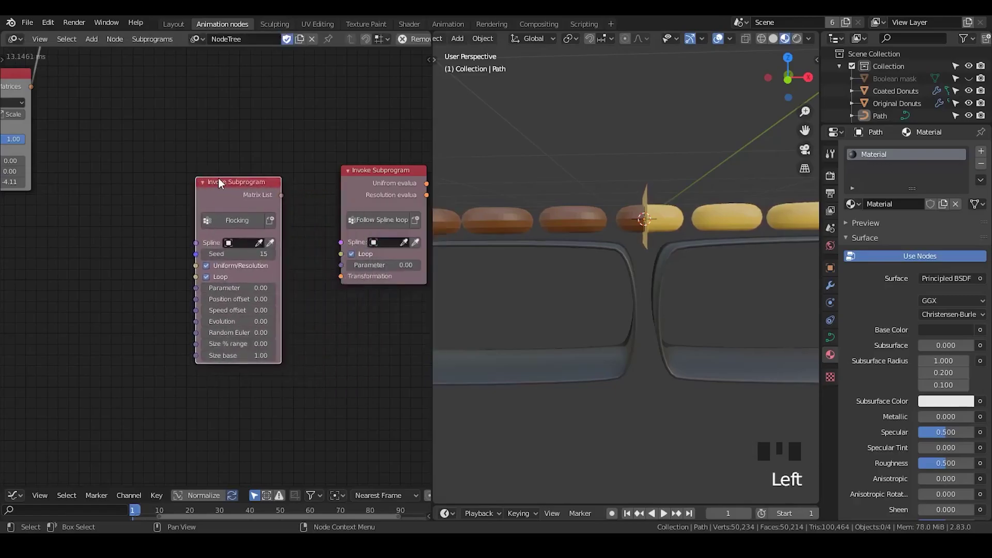
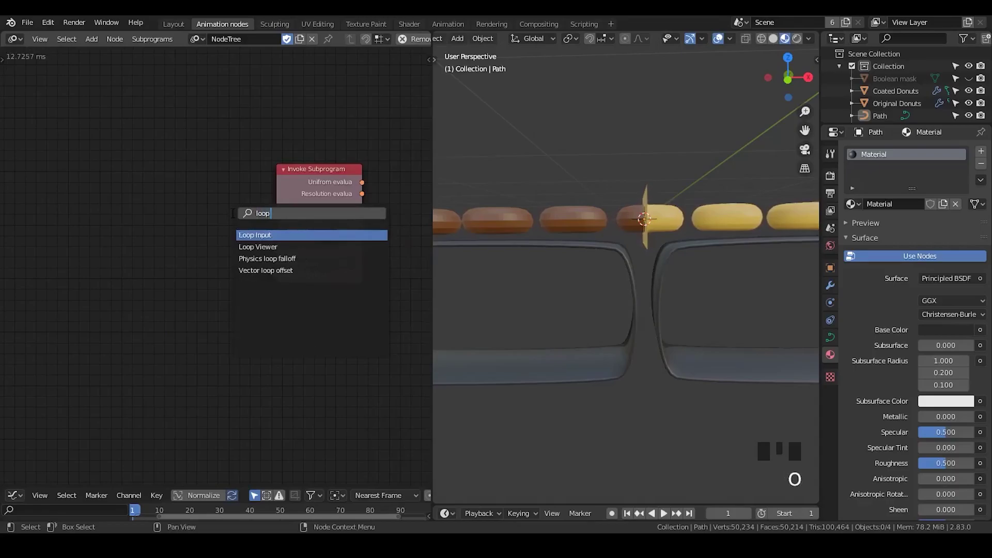
# Place the Loop Input node and feed a new Spline parameter into Follow Spline loop's spline input
pyautogui.moveTo(139, 177); pyautogui.dragTo(310, 225)
pyautogui.click(311, 225)
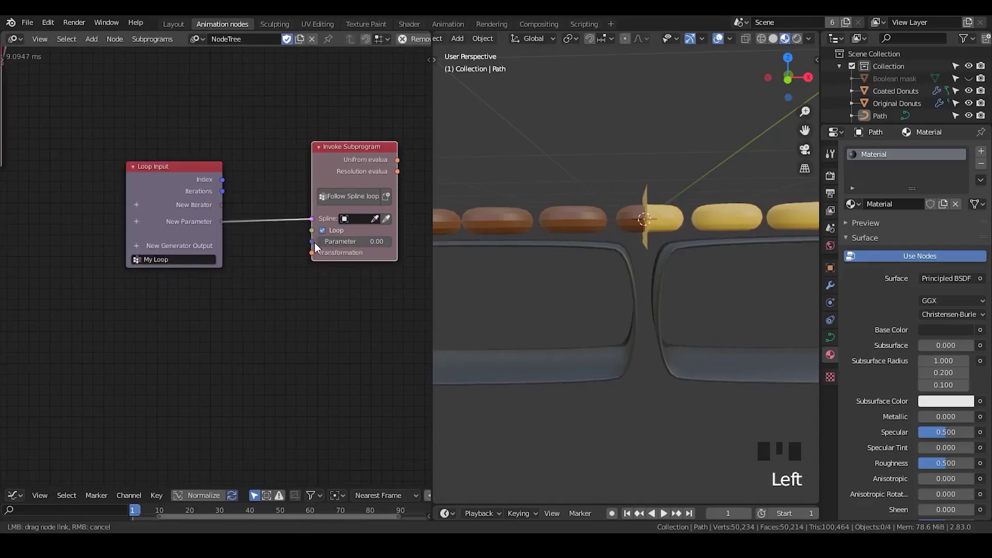
pyautogui.moveTo(285, 196); pyautogui.dragTo(207, 173)
pyautogui.click(207, 173)
# Move the Loop Input node further left to make room for a float math node
pyautogui.scroll(-3)
pyautogui.moveTo(269, 181); pyautogui.dragTo(243, 239)
pyautogui.scroll(3)
pyautogui.press('ctrl+a')
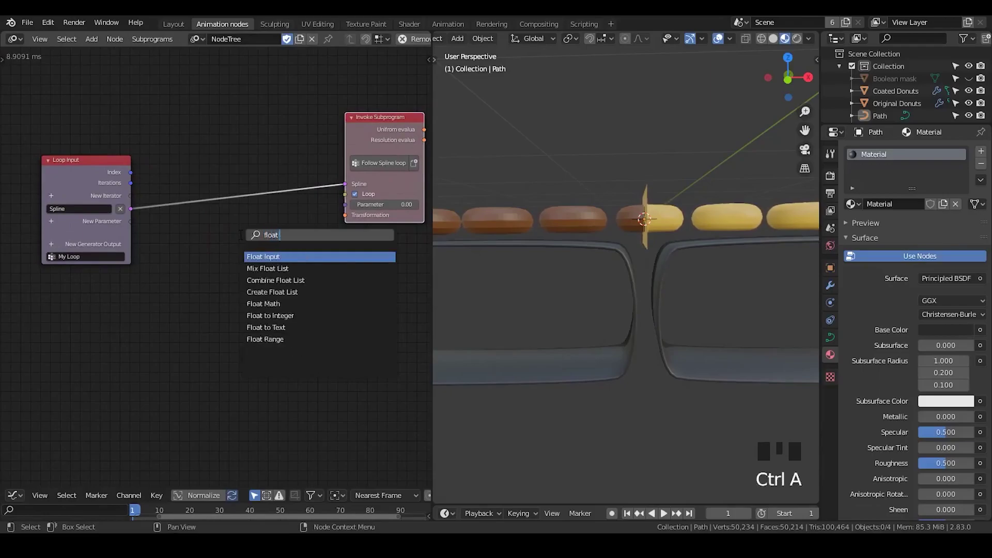
# Add a Multiply Math node taking Index and a new Delay factor parameter, driving Follow Spline loop's Parameter
pyautogui.press('ctrl+a')
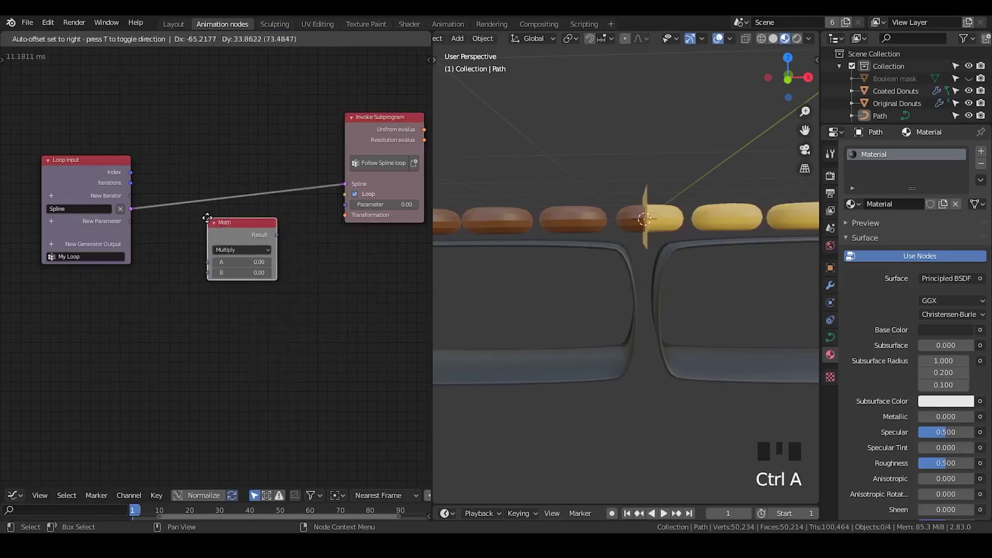
pyautogui.moveTo(147, 192); pyautogui.dragTo(170, 219)
pyautogui.moveTo(208, 278); pyautogui.dragTo(183, 262)
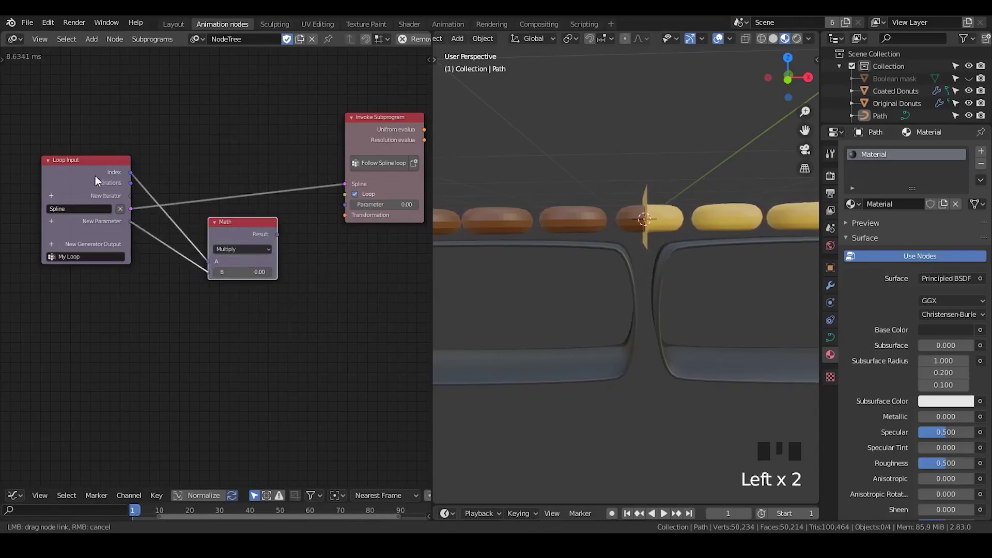
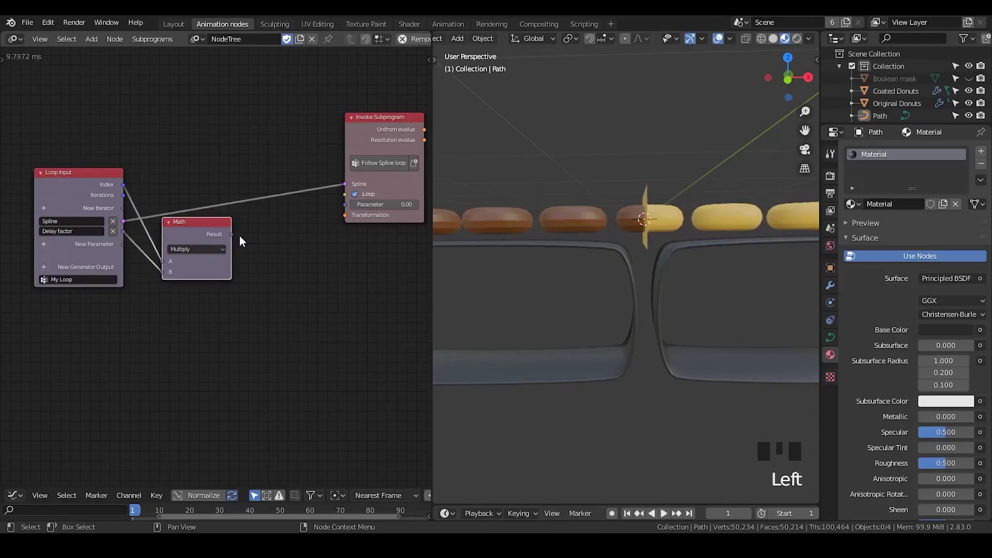
pyautogui.moveTo(240, 238); pyautogui.dragTo(198, 299)
pyautogui.scroll(3)
pyautogui.moveTo(32, 268); pyautogui.dragTo(381, 233)
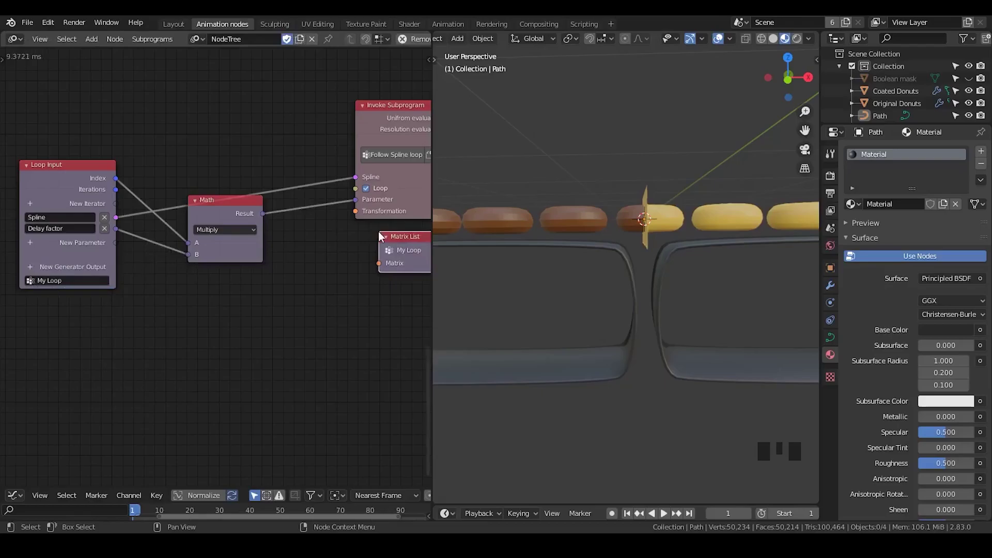
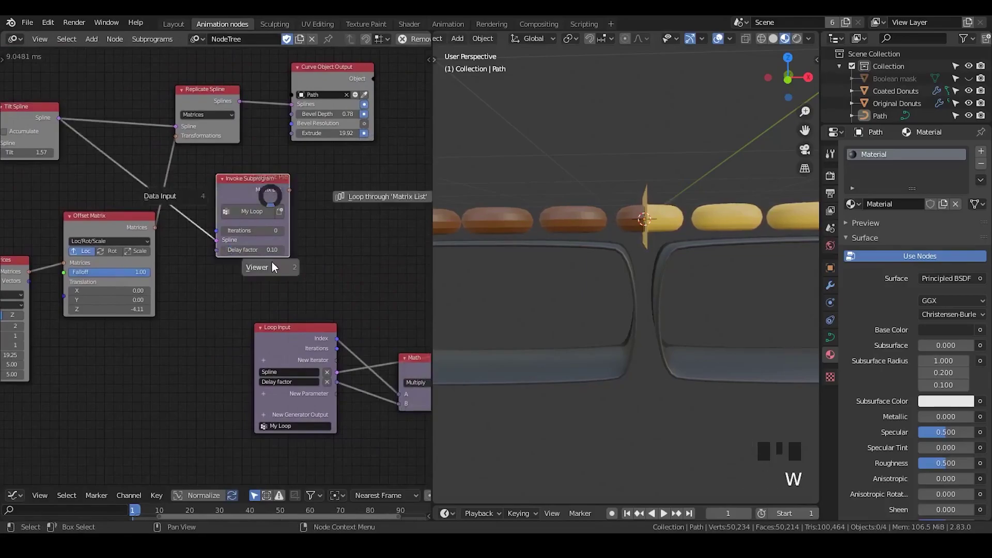
# Add a 3D Viewer node beside the My Loop subprogram node
pyautogui.press('ctrl+a')
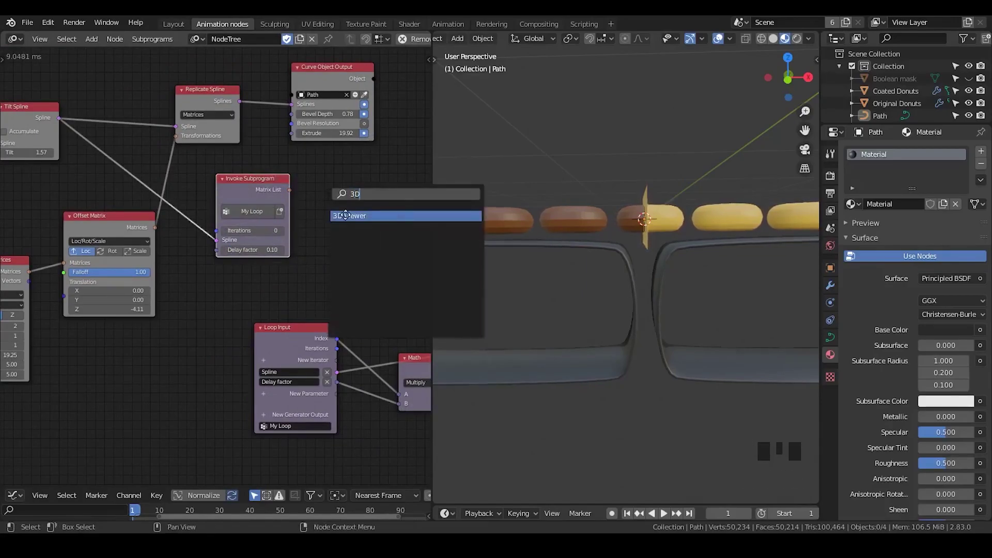
pyautogui.click(293, 193)
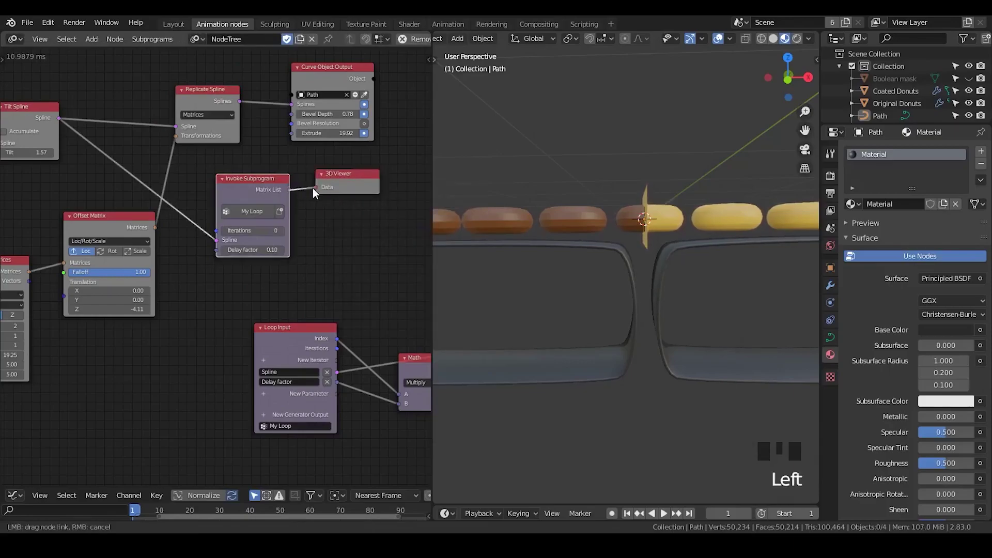
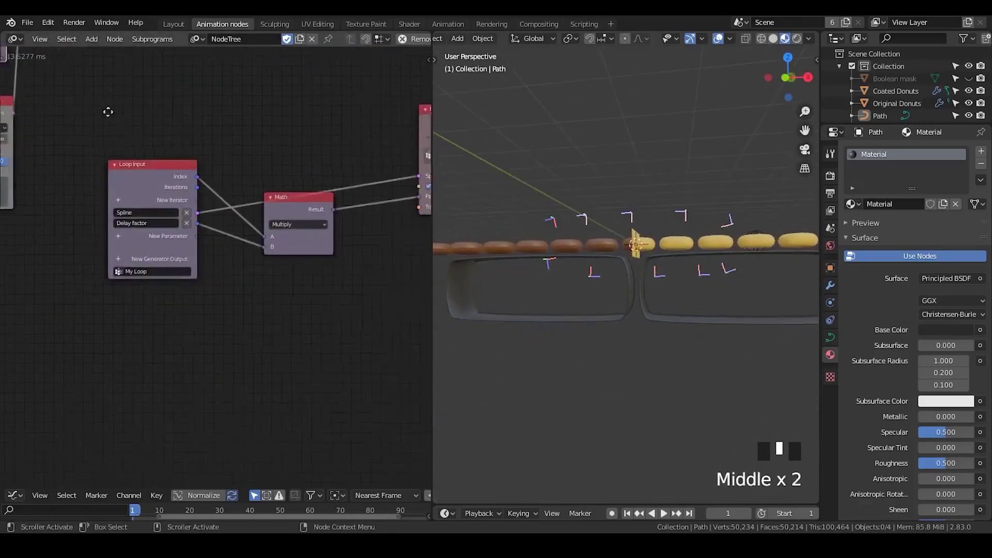
# Duplicate the Multiply node and wire the loop index and its result through the math chain
pyautogui.click(276, 181)
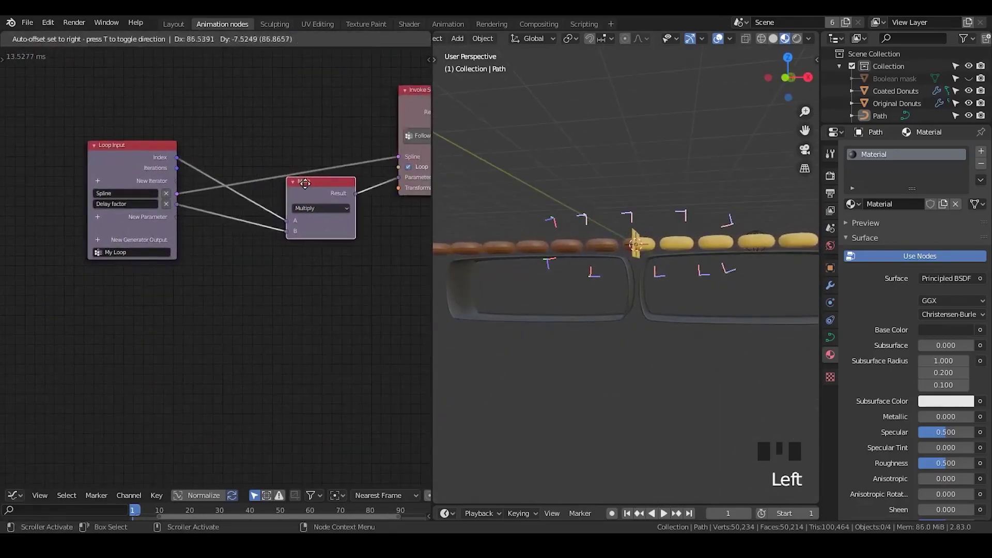
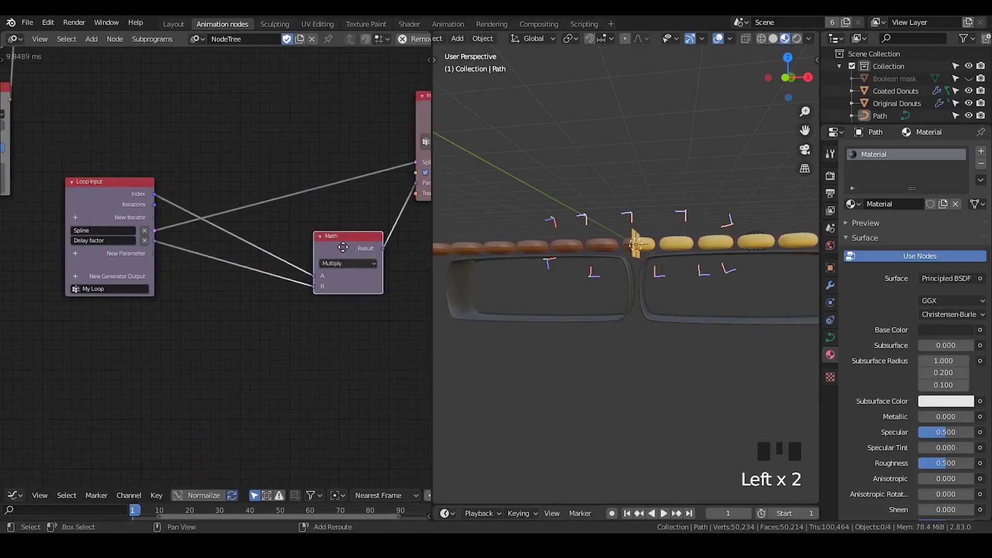
pyautogui.press('shift+d')
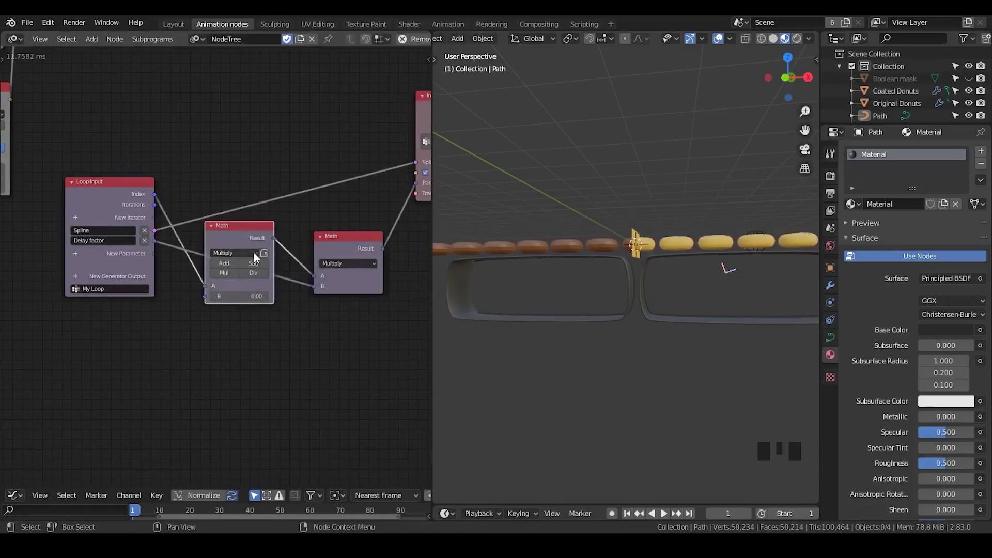
pyautogui.moveTo(254, 257); pyautogui.dragTo(246, 224)
pyautogui.moveTo(250, 260); pyautogui.dragTo(239, 230)
pyautogui.moveTo(261, 279); pyautogui.dragTo(215, 229)
pyautogui.moveTo(230, 232); pyautogui.dragTo(226, 198)
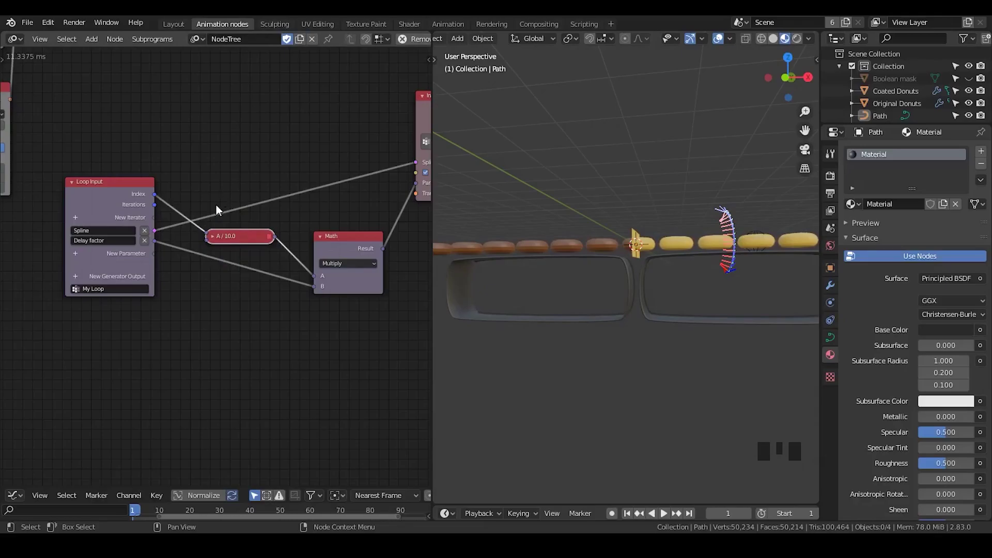
# Remove the Delay factor parameter and delete the selected math nodes from My Loop
pyautogui.moveTo(150, 243); pyautogui.dragTo(248, 243)
pyautogui.click(357, 246)
pyautogui.press('x')
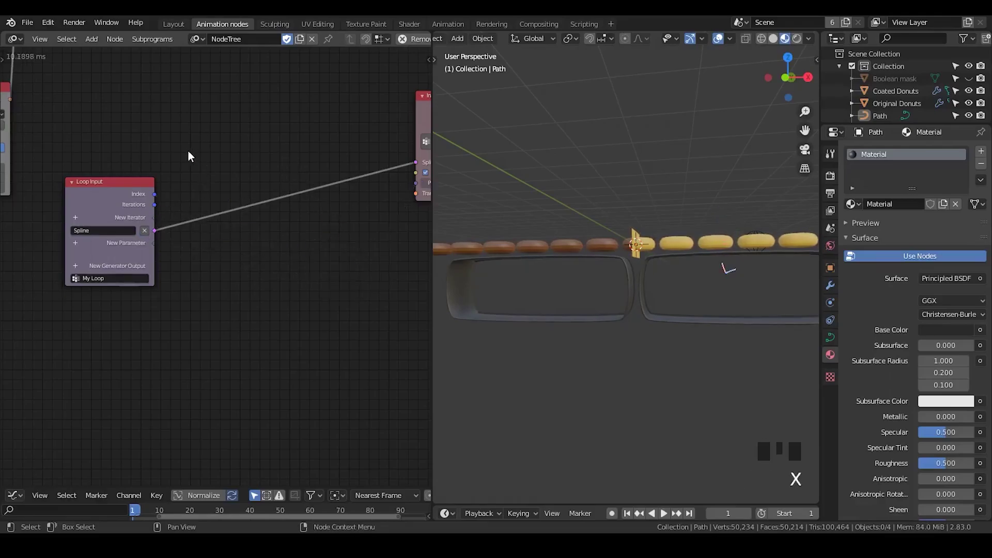
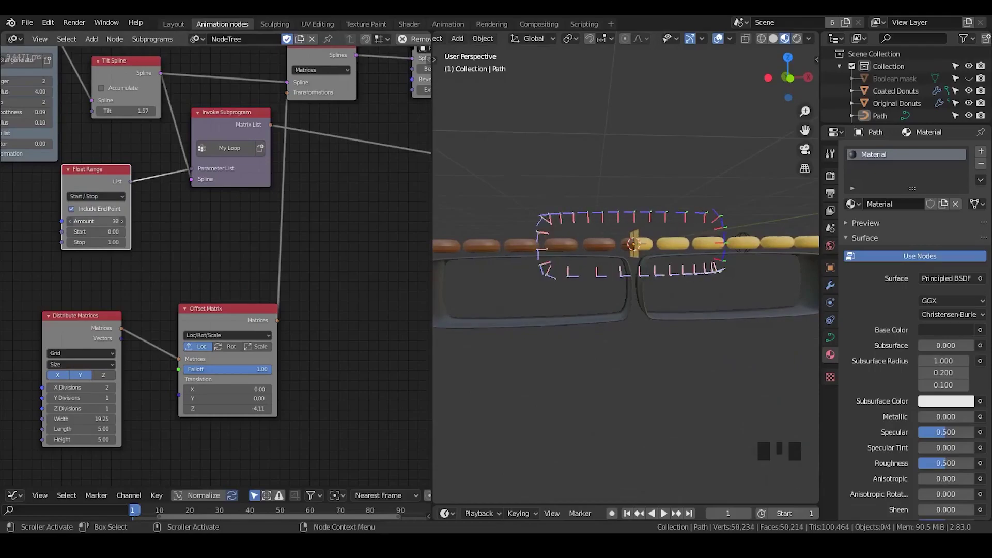
pyautogui.moveTo(230, 284); pyautogui.dragTo(127, 181)
pyautogui.click(126, 180)
pyautogui.click(224, 267)
# Add an Add Math node inside My Loop and connect the loop Parameter into it
pyautogui.press('ctrl+a')
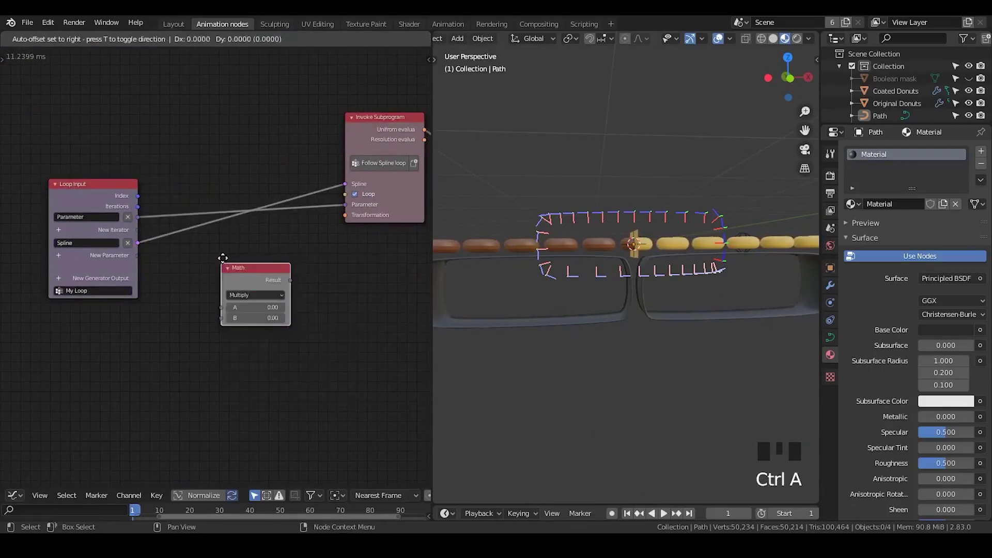
pyautogui.moveTo(250, 275); pyautogui.dragTo(169, 247)
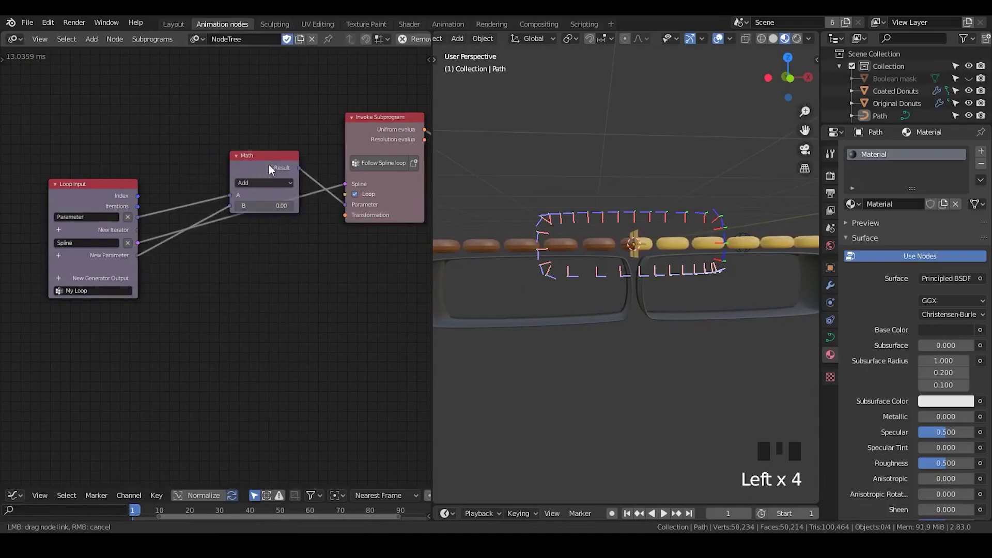
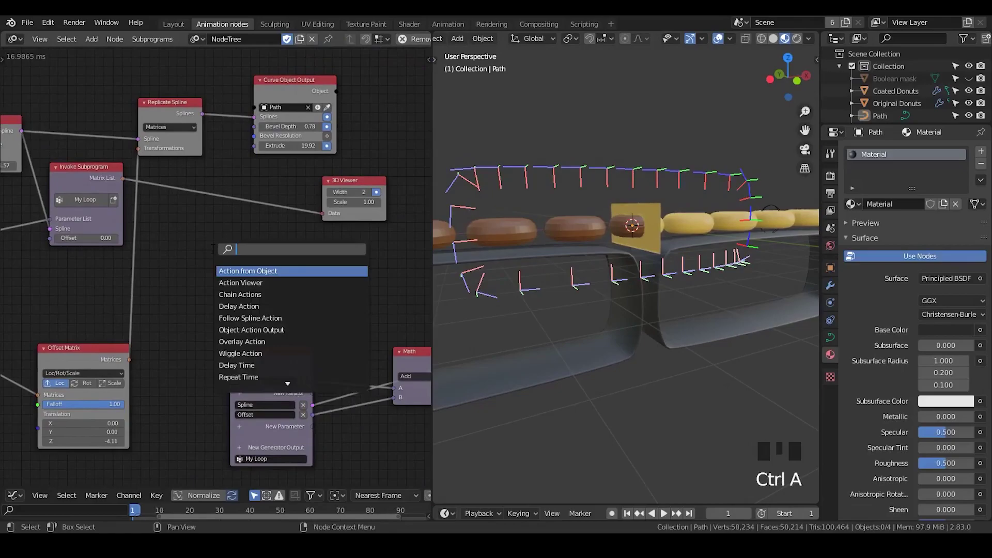
# Hide the donuts and track, then add a new Cube mesh in the 3D viewport
pyautogui.click(627, 133)
pyautogui.moveTo(609, 142); pyautogui.dragTo(884, 131)
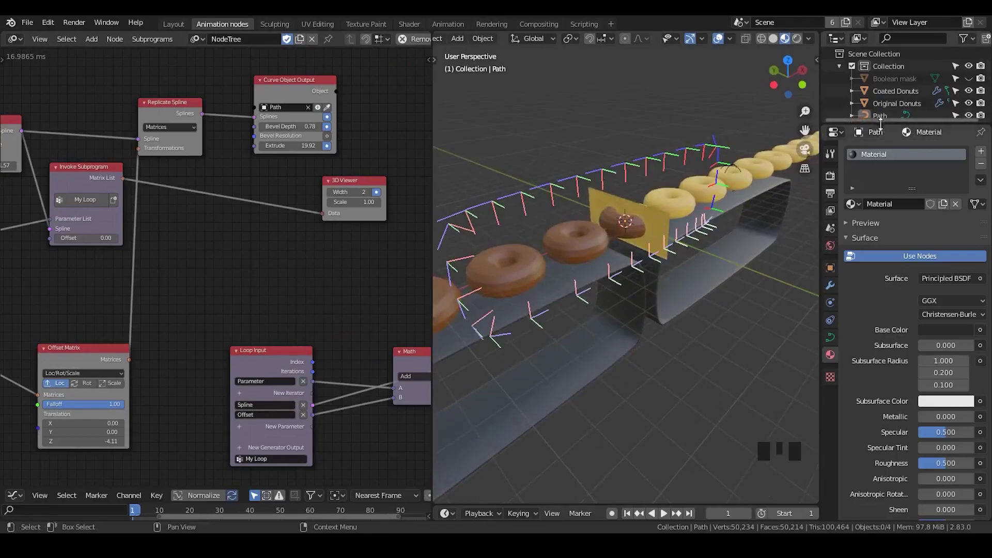
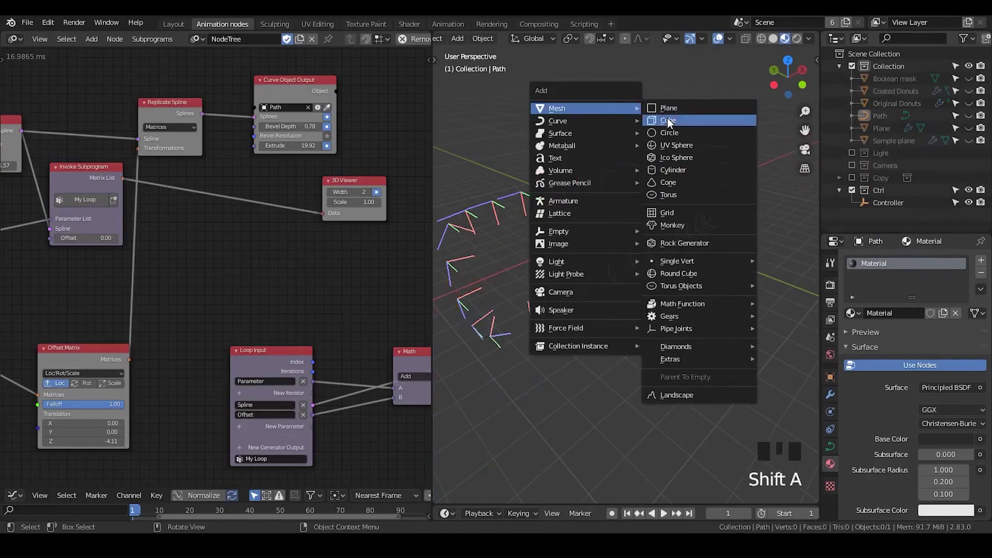
pyautogui.scroll(3)
pyautogui.press('Tab')
pyautogui.press('Tab')
pyautogui.click(775, 44)
# Scale the cube flat along Z, narrower and longer into a thin plate slab
pyautogui.press('Tab')
pyautogui.press('a')
pyautogui.press('s')
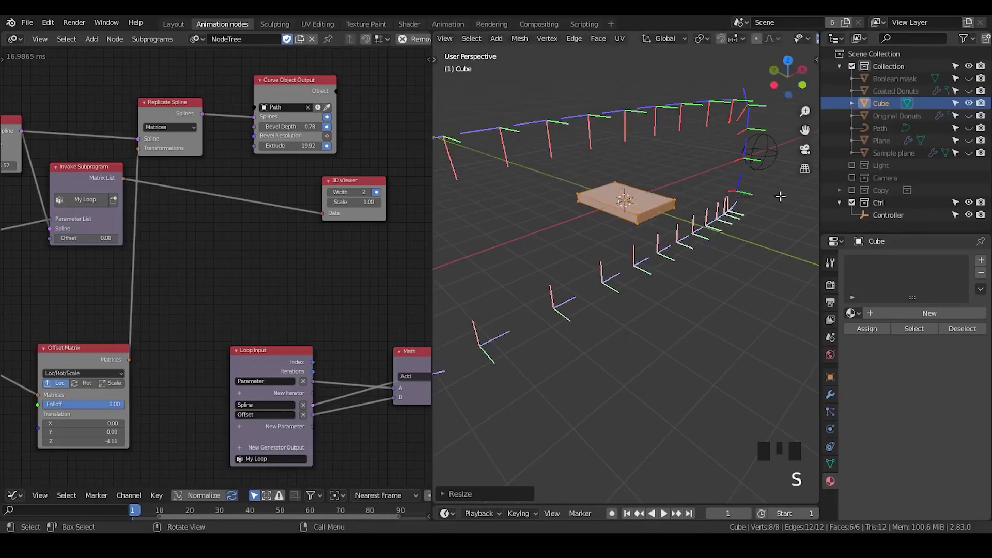
pyautogui.press('s')
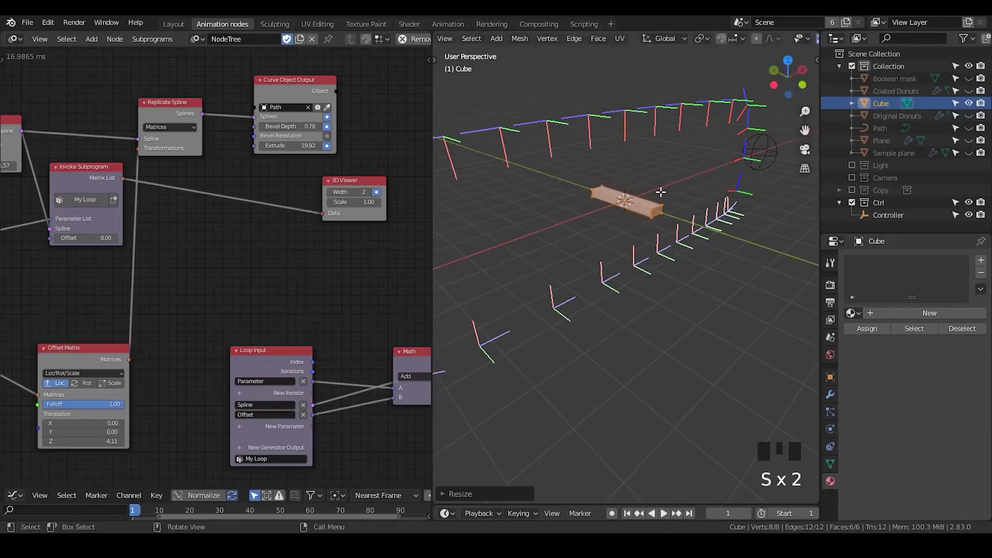
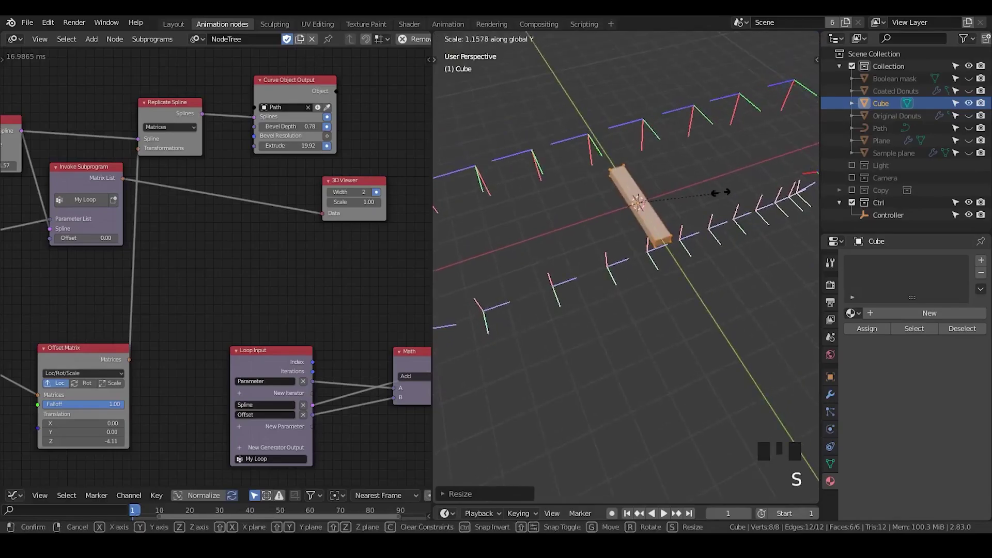
pyautogui.press('s')
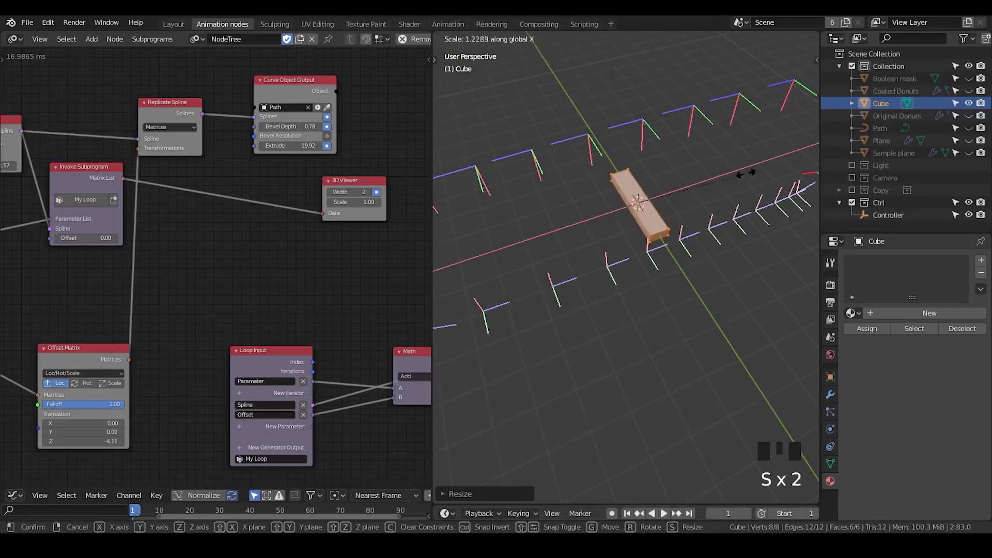
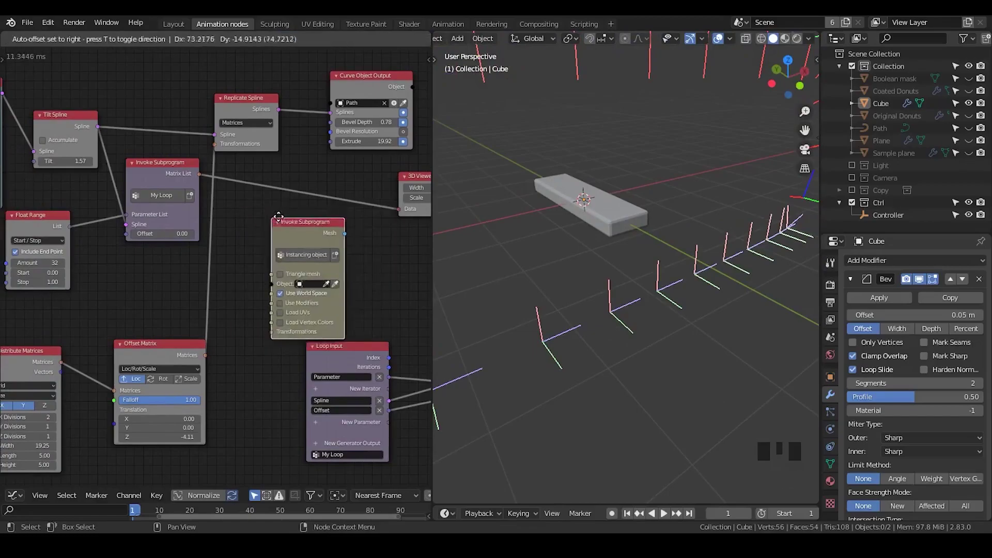
# Place the Instancing object subprogram node and add a Replicate Matrix node near the loop
pyautogui.moveTo(258, 218); pyautogui.dragTo(184, 186)
pyautogui.click(184, 185)
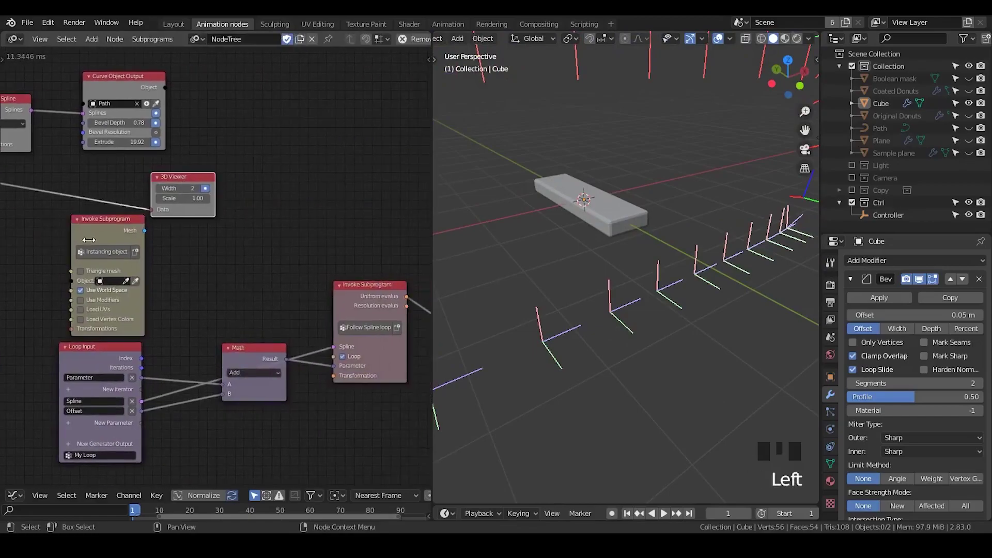
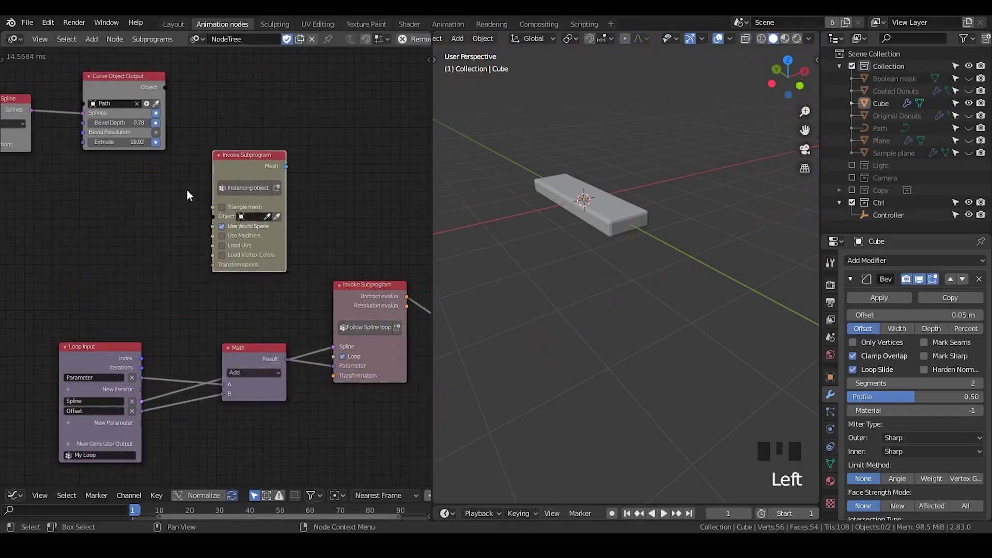
pyautogui.middleClick(109, 202)
pyautogui.press('ctrl+a')
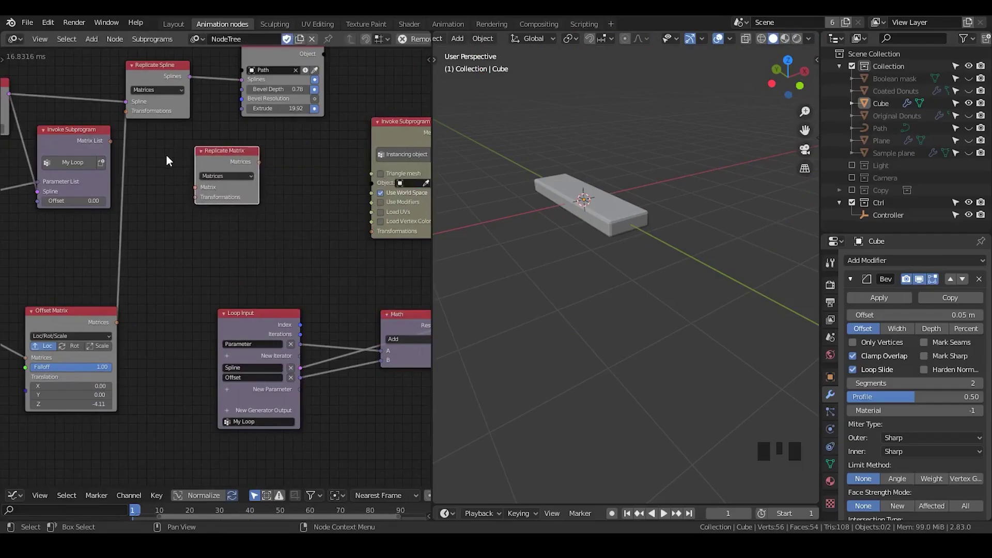
pyautogui.click(163, 157)
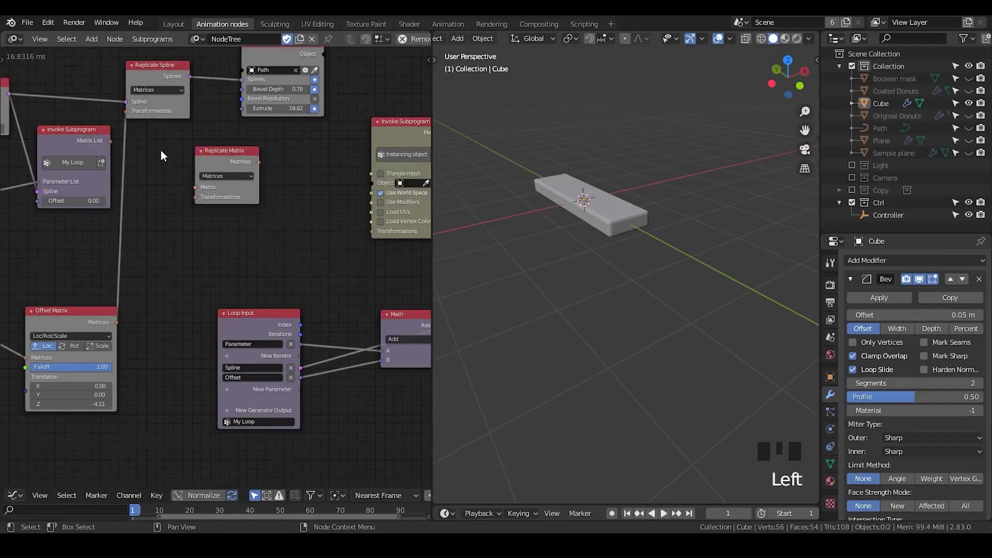
pyautogui.click(113, 145)
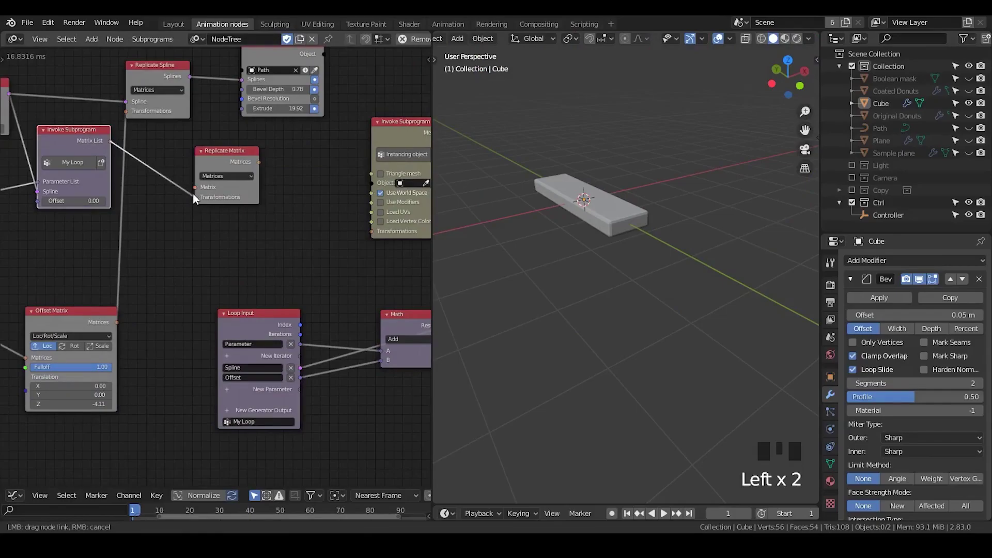
# Link My Loop's Matrix List and Offset Matrix into Replicate Matrix and feed its output to the instancing node's Transformations
pyautogui.click(84, 324)
pyautogui.moveTo(106, 259); pyautogui.dragTo(286, 177)
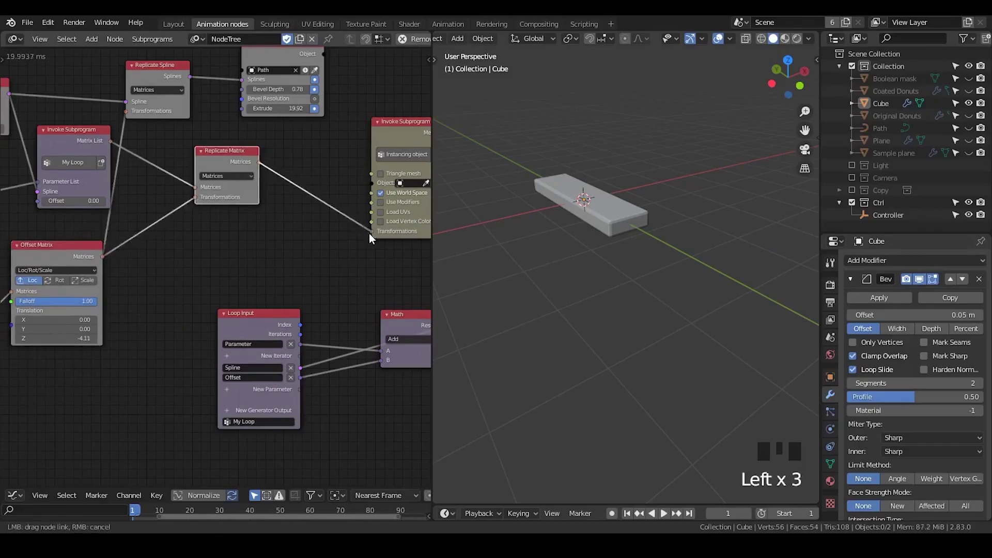
pyautogui.middleClick(349, 222)
pyautogui.click(307, 169)
pyautogui.click(591, 201)
pyautogui.moveTo(252, 234); pyautogui.dragTo(291, 194)
pyautogui.press('ctrl+a')
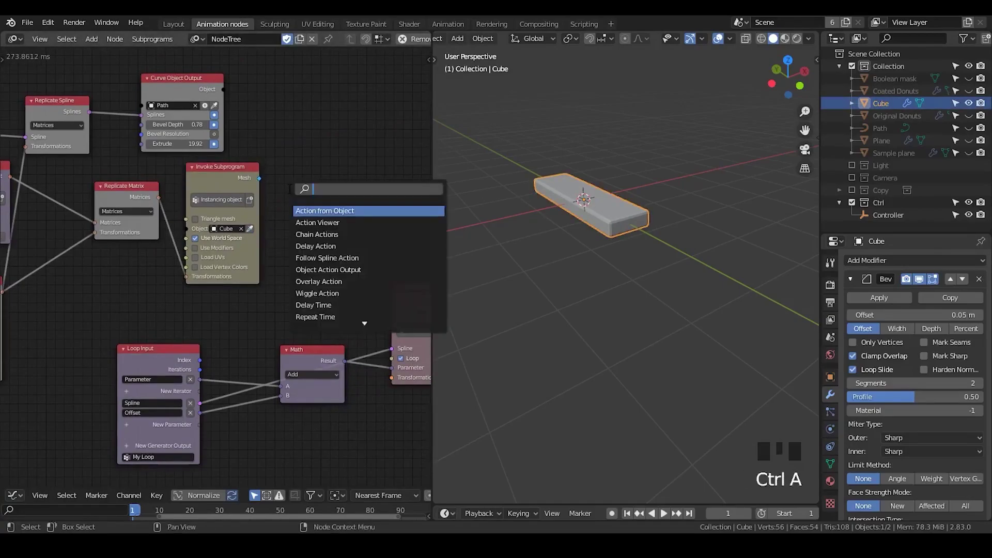
# Add a Mesh Object Output node targeting Target and drag Plate Unit under Target in the Outliner
pyautogui.press('BackSpace')
pyautogui.press('BackSpace')
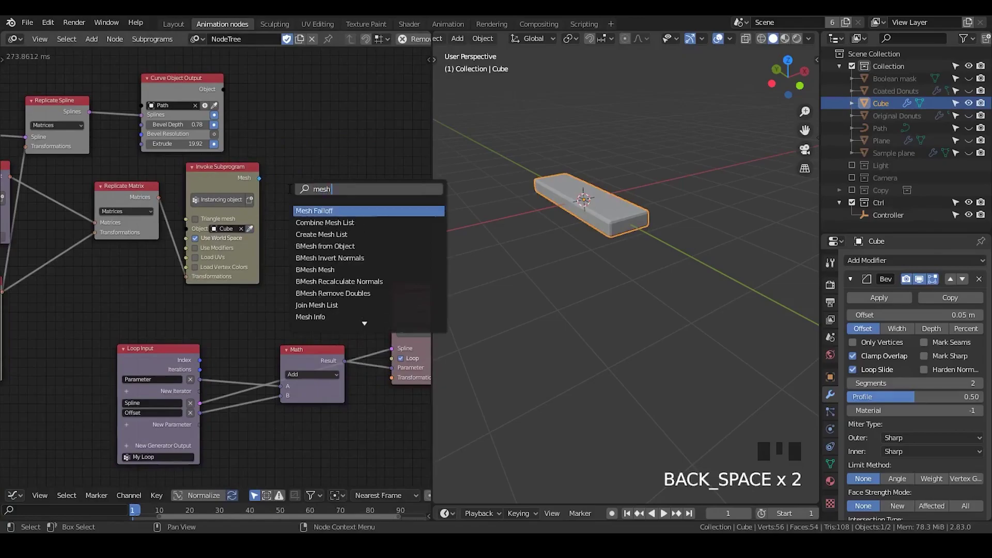
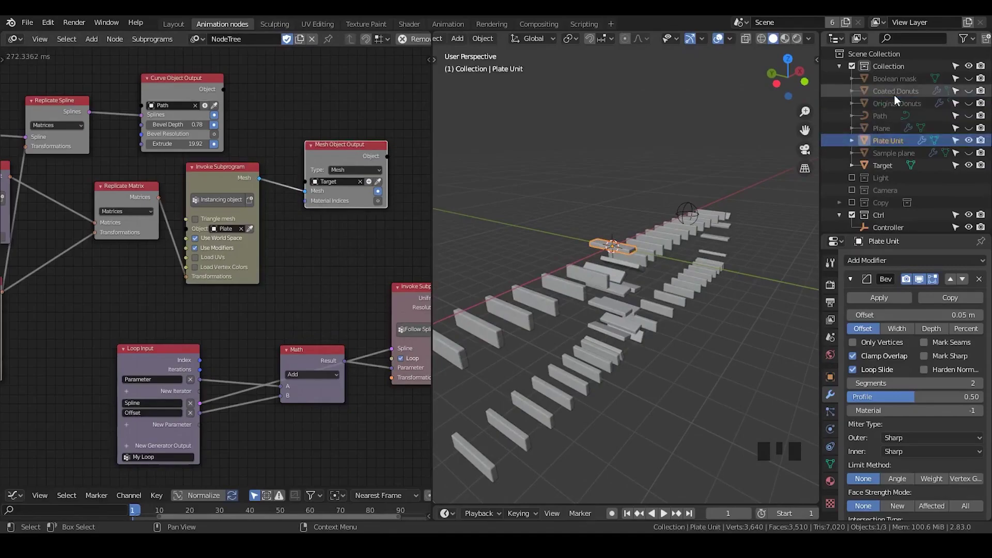
pyautogui.scroll(3)
pyautogui.scroll(-3)
pyautogui.scroll(-3)
pyautogui.click(890, 139)
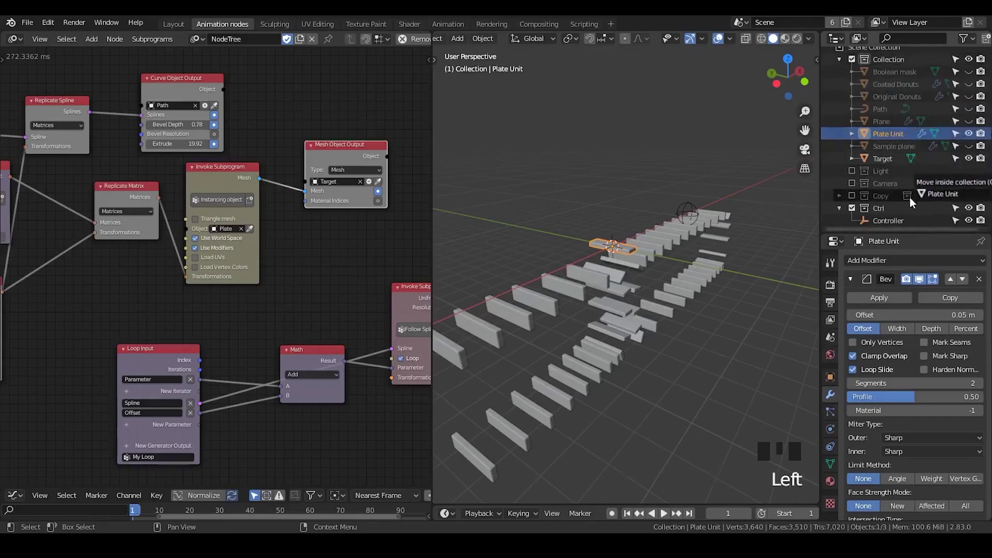
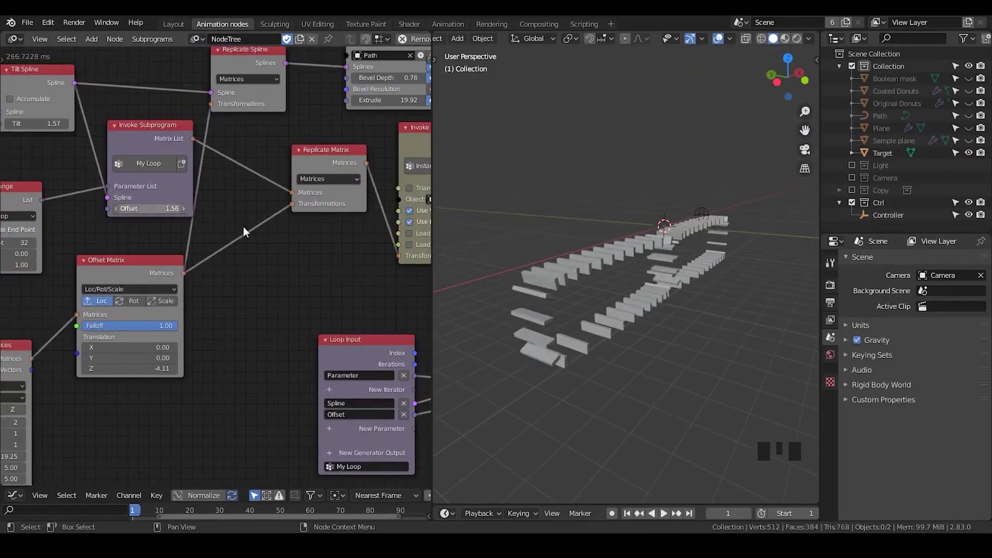
# Collapse the My Loop, Float Range and Replicate Matrix nodes to tidy the tree
pyautogui.scroll(3)
pyautogui.moveTo(613, 288); pyautogui.dragTo(226, 262)
pyautogui.scroll(-3)
pyautogui.moveTo(241, 250); pyautogui.dragTo(291, 165)
pyautogui.click(290, 165)
pyautogui.click(230, 177)
pyautogui.moveTo(245, 175); pyautogui.dragTo(122, 134)
pyautogui.click(127, 134)
pyautogui.middleClick(110, 206)
pyautogui.click(137, 138)
pyautogui.click(159, 137)
# Duplicate the Offset Matrix, switch it to rotation mode and place it beside the loop nodes
pyautogui.click(275, 207)
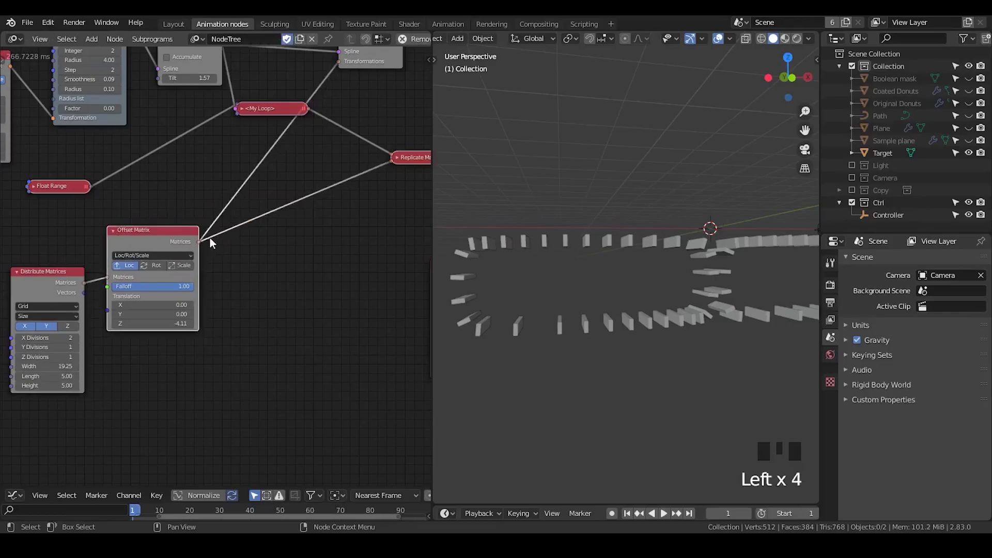
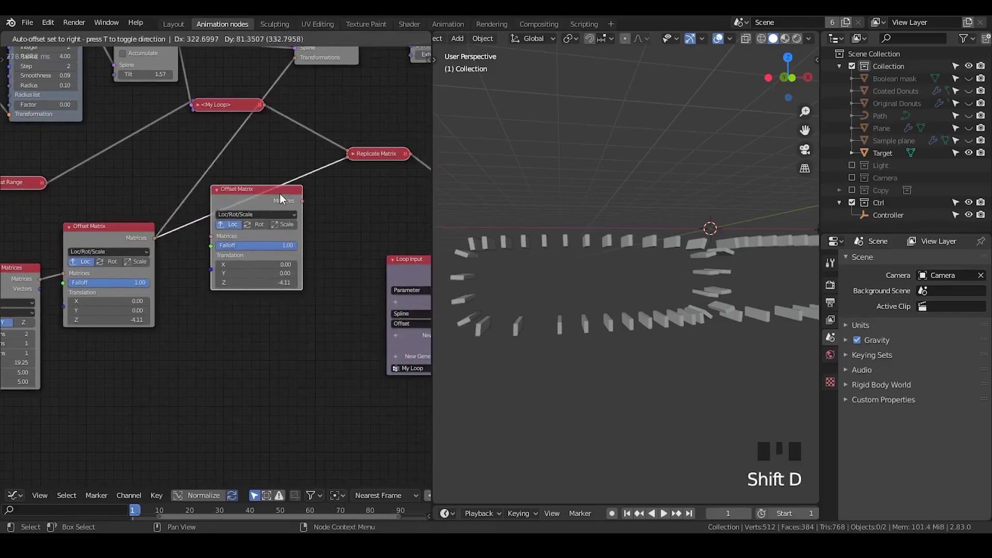
pyautogui.scroll(3)
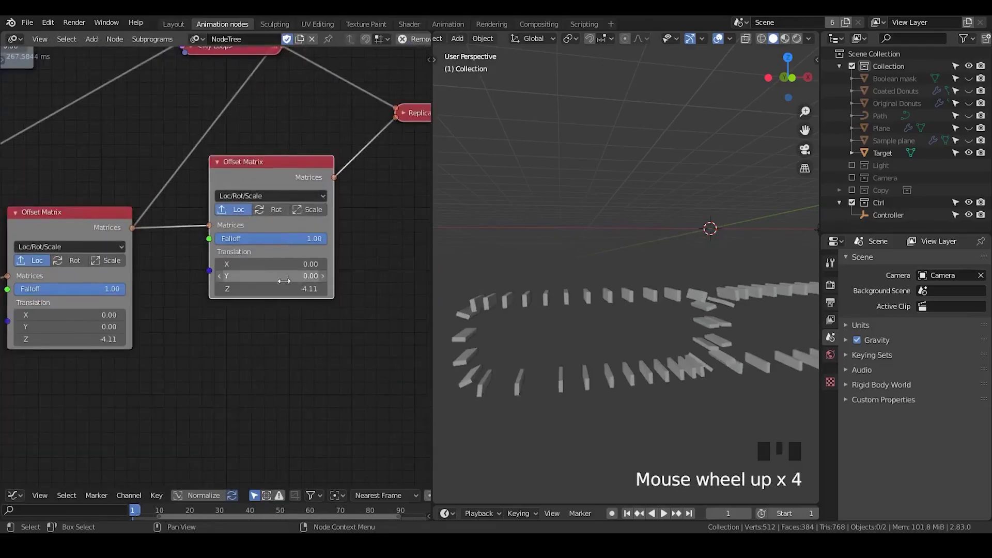
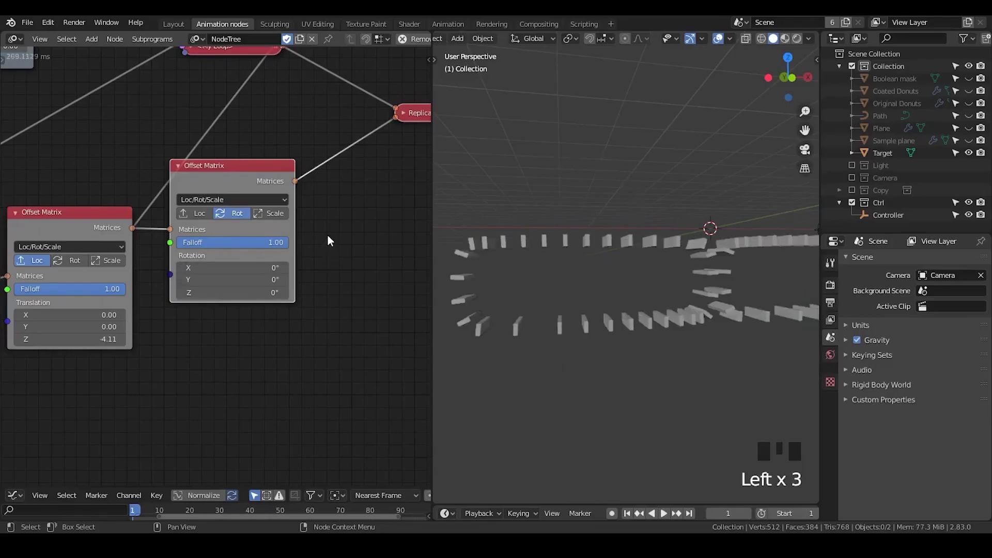
pyautogui.scroll(-3)
pyautogui.moveTo(349, 219); pyautogui.dragTo(114, 268)
pyautogui.click(115, 268)
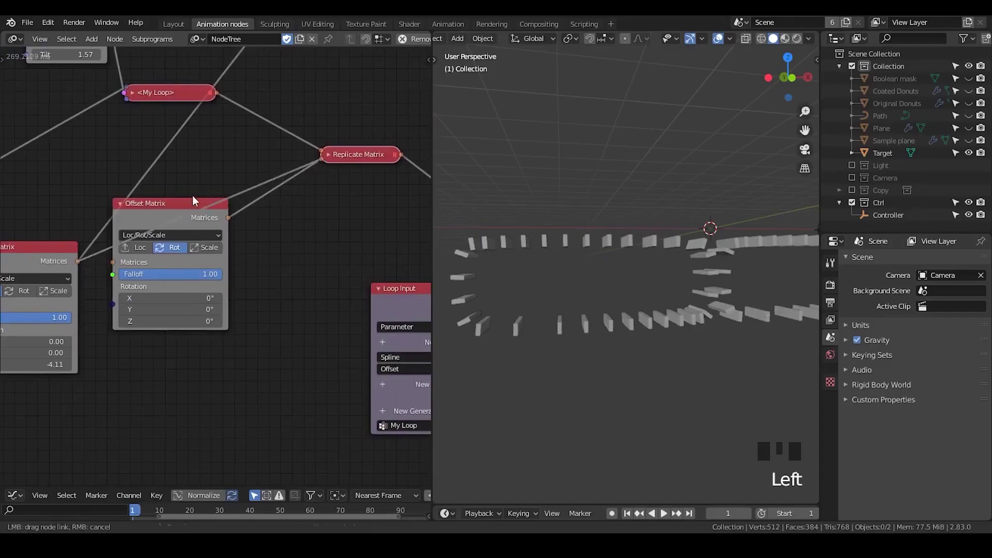
pyautogui.click(168, 219)
pyautogui.scroll(-3)
pyautogui.moveTo(239, 245); pyautogui.dragTo(180, 216)
pyautogui.scroll(3)
pyautogui.click(46, 193)
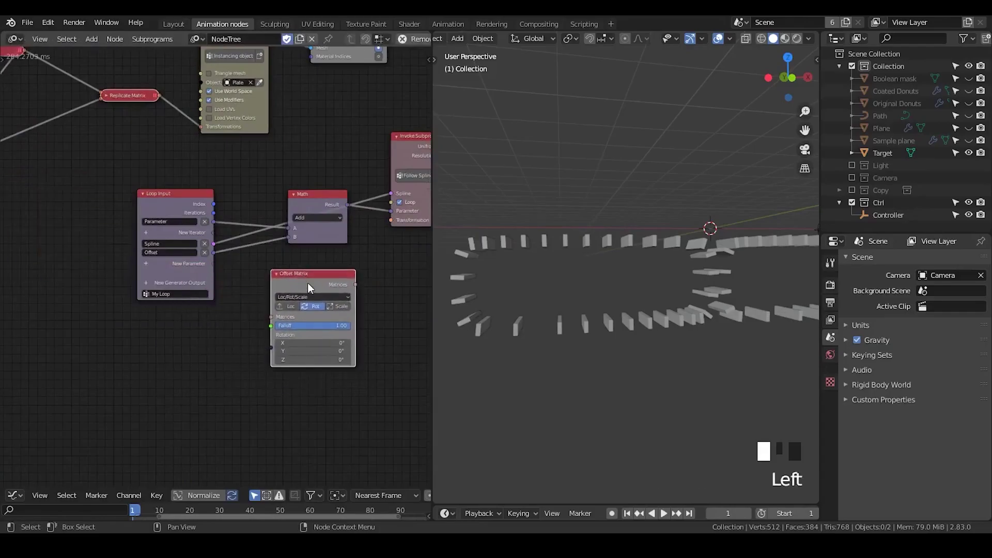
# Open the node search within My Loop's area of the tree
pyautogui.press('x')
pyautogui.press('ctrl+a')
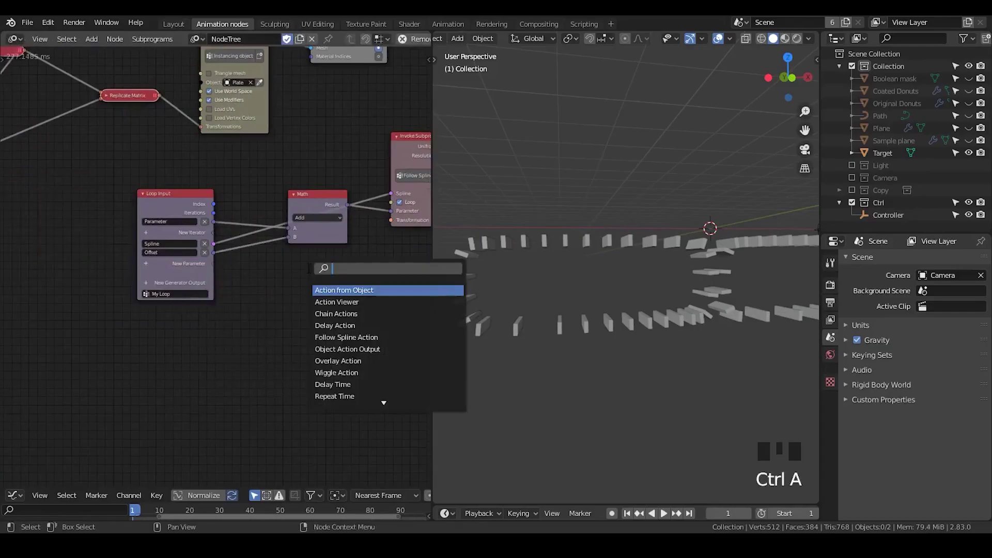
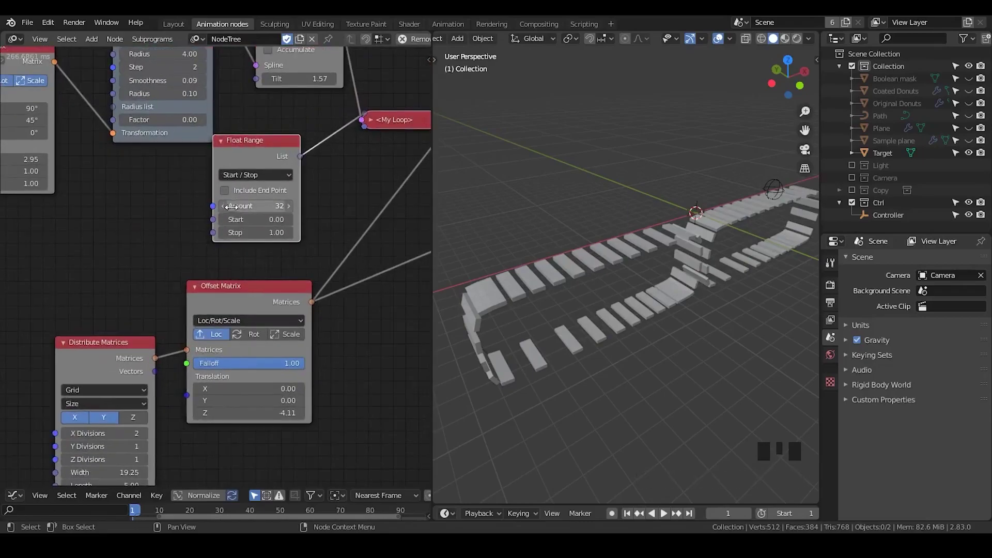
# Nudge My Loop's Offset input down to about -0.41, doubling the plates into curved bands
pyautogui.moveTo(225, 212); pyautogui.dragTo(623, 321)
pyautogui.moveTo(624, 321); pyautogui.dragTo(230, 196)
pyautogui.click(230, 196)
pyautogui.click(227, 197)
pyautogui.click(227, 196)
pyautogui.click(227, 196)
pyautogui.click(227, 197)
pyautogui.click(228, 197)
pyautogui.scroll(-3)
pyautogui.scroll(3)
pyautogui.moveTo(308, 161); pyautogui.dragTo(259, 154)
pyautogui.click(258, 154)
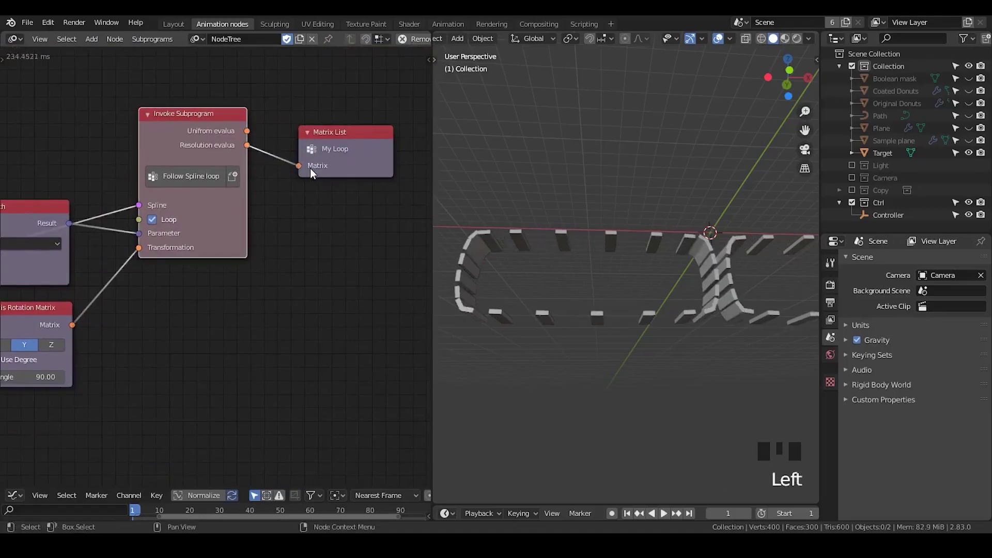
# Orbit the viewport to check how the plates sit along both paths
pyautogui.moveTo(599, 239); pyautogui.dragTo(249, 135)
pyautogui.moveTo(249, 135); pyautogui.dragTo(676, 244)
pyautogui.moveTo(677, 243); pyautogui.dragTo(732, 255)
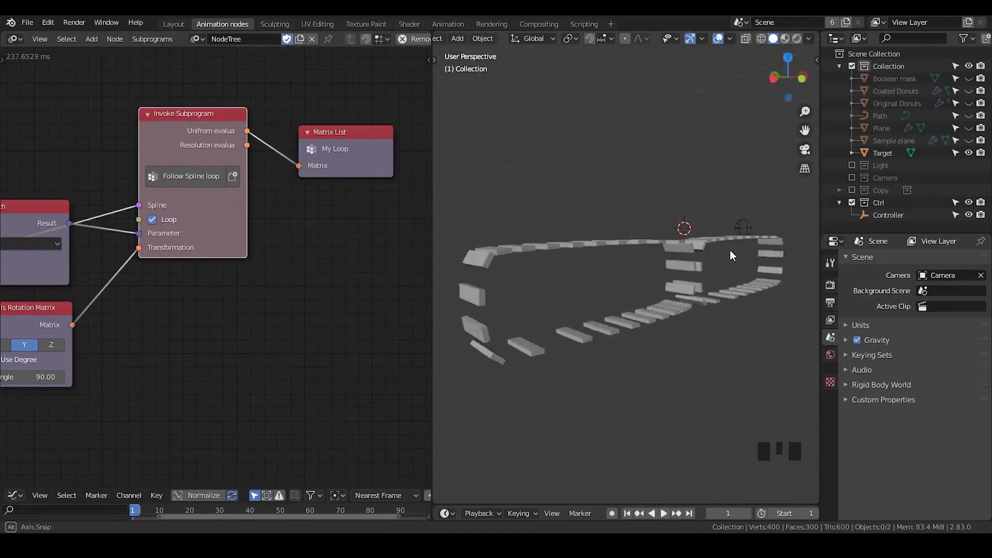
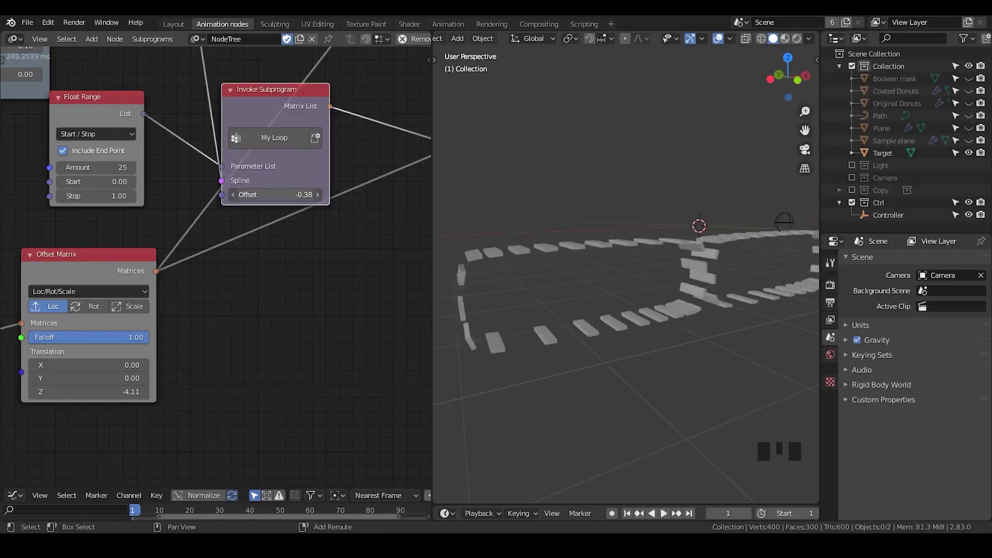
pyautogui.moveTo(711, 263); pyautogui.dragTo(686, 234)
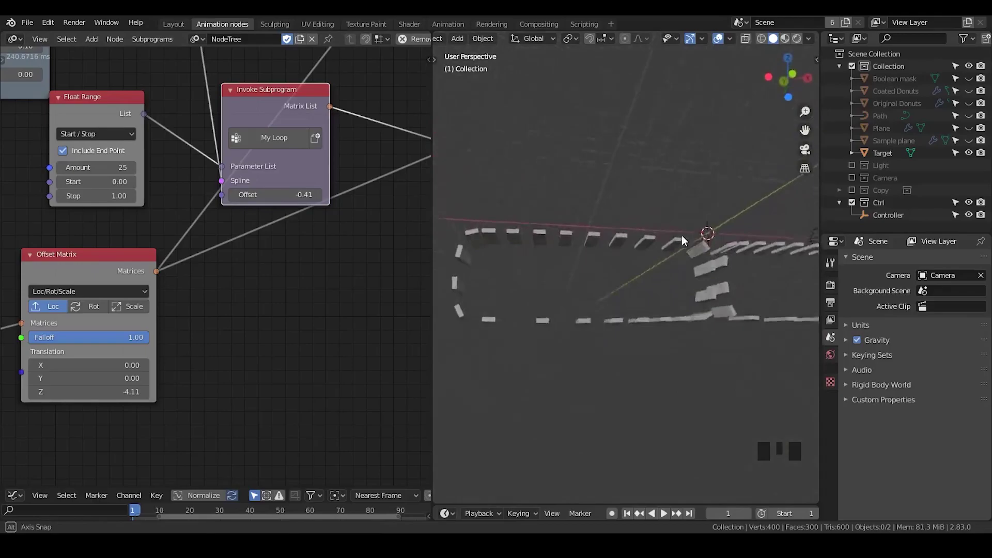
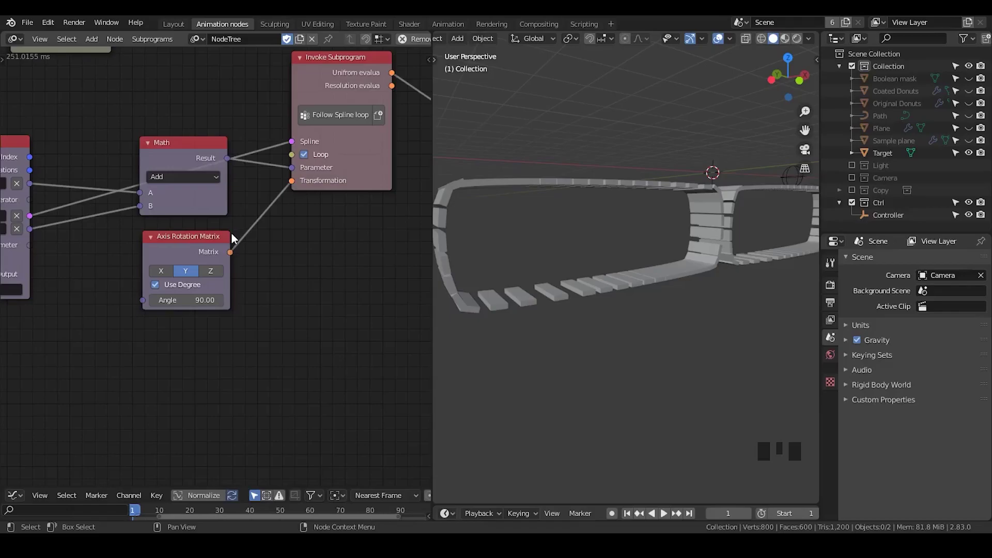
# Relink the loop's Matrix List to Follow Spline's Resolution output instead of Uniform
pyautogui.middleClick(396, 252)
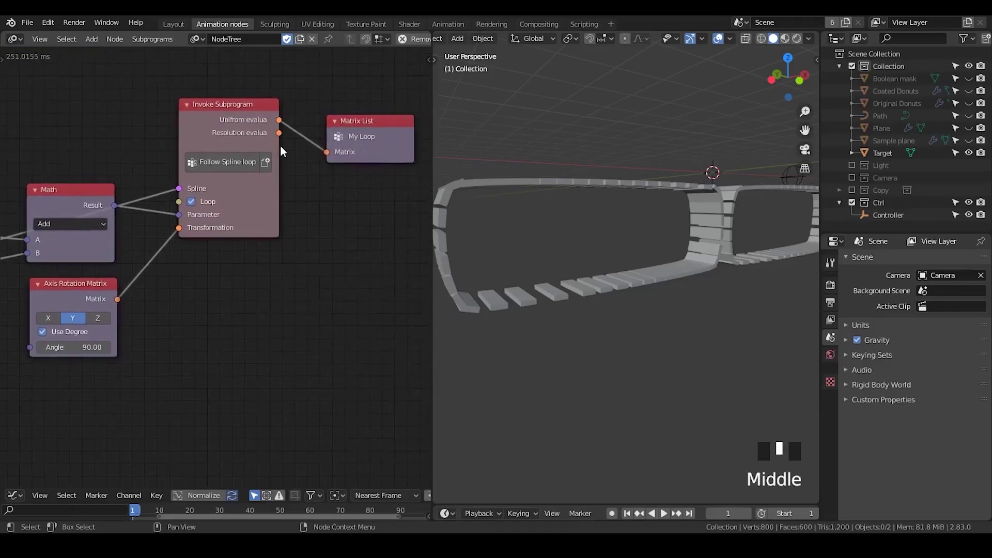
pyautogui.click(283, 140)
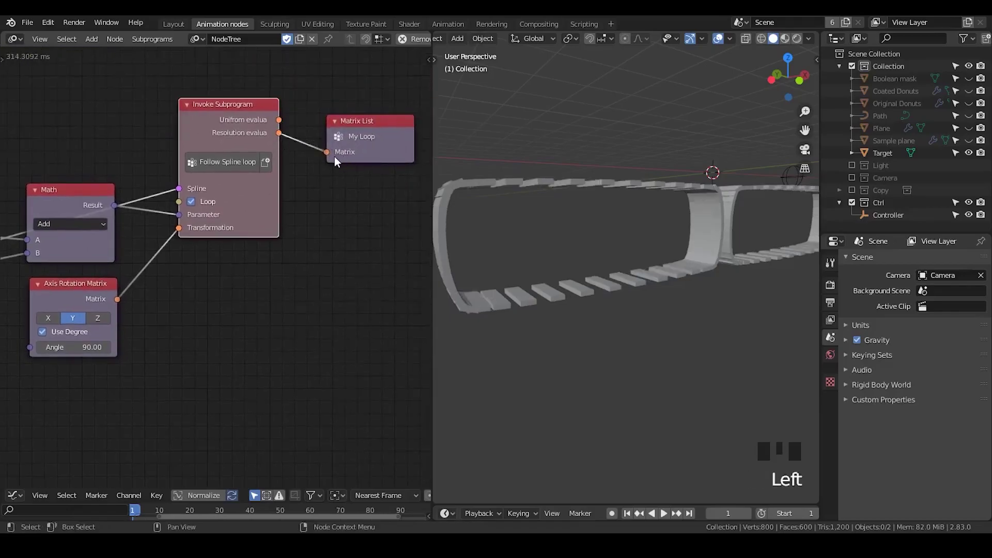
# Inspect the upright curved plates and move the collapsed Add math node aside
pyautogui.moveTo(569, 226); pyautogui.dragTo(626, 203)
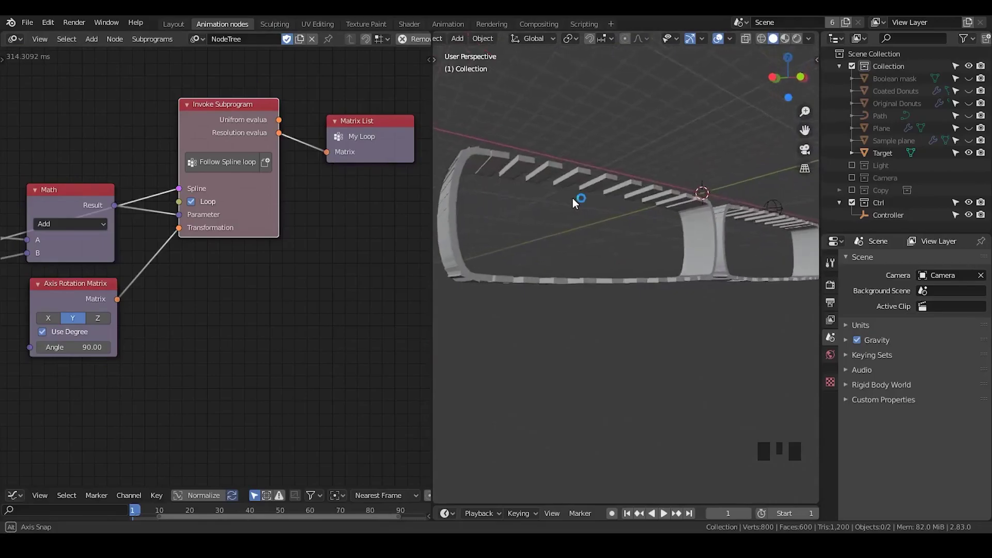
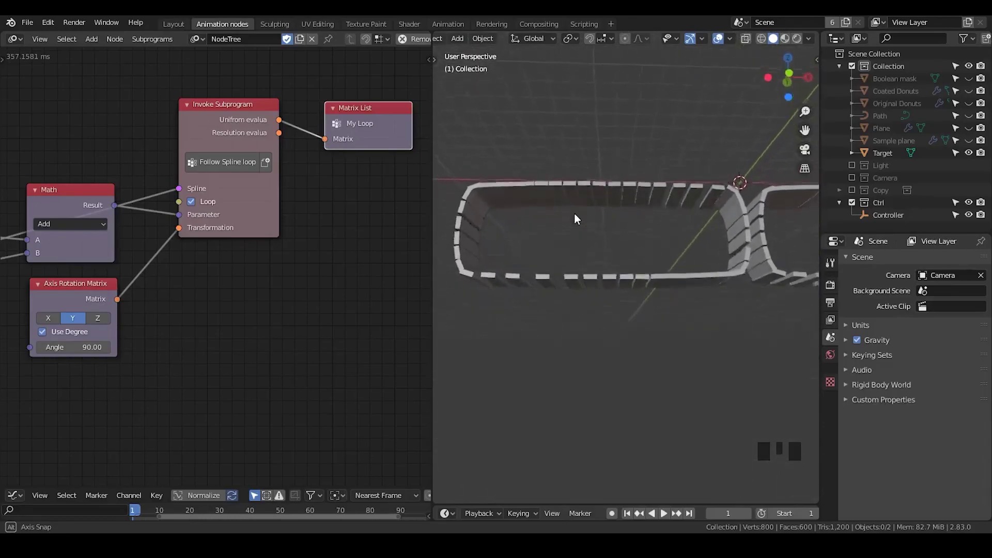
pyautogui.moveTo(580, 220); pyautogui.dragTo(699, 340)
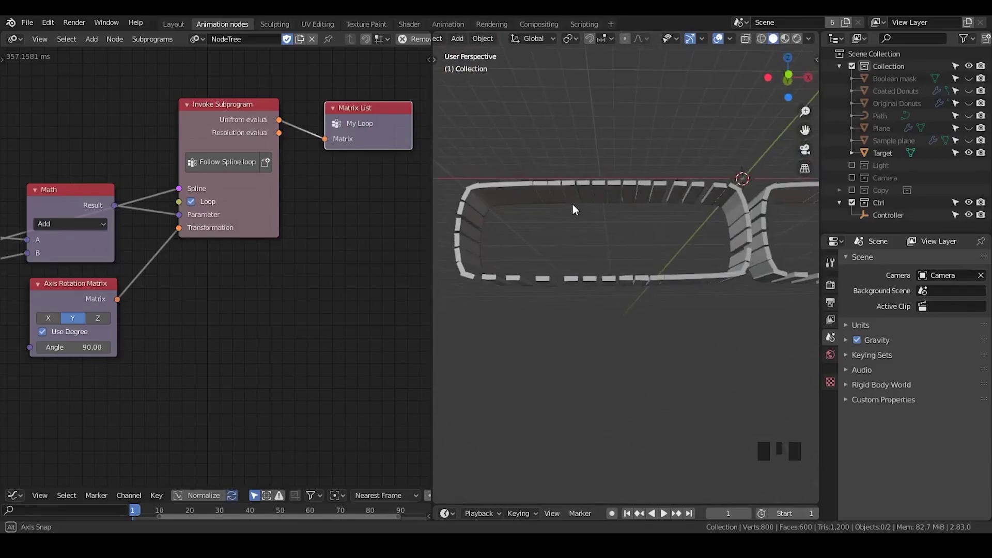
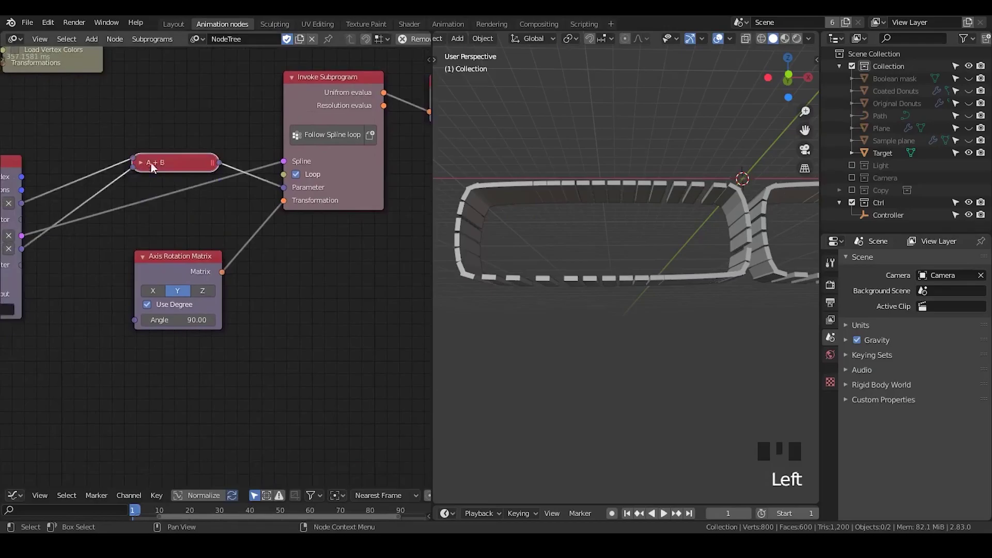
pyautogui.moveTo(169, 162); pyautogui.dragTo(155, 261)
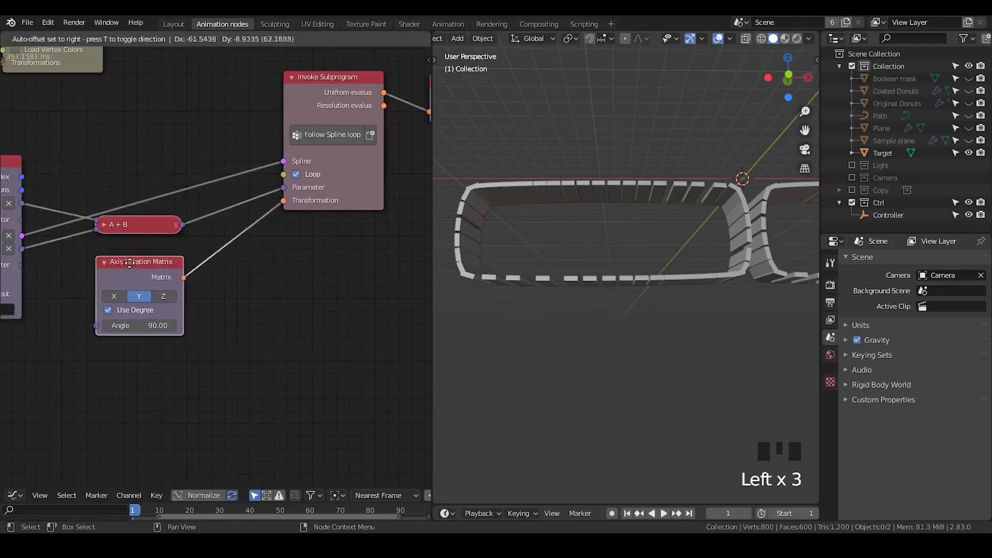
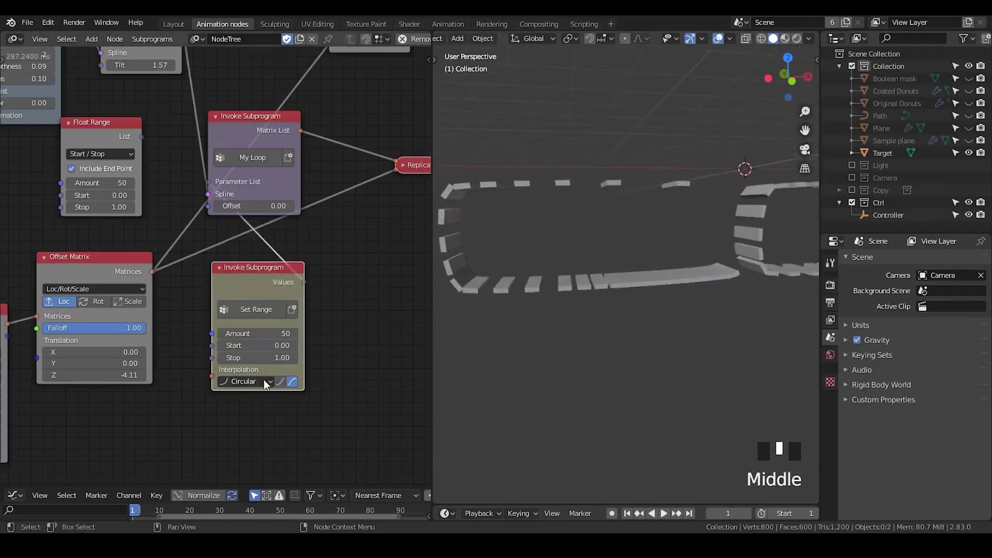
# Switch Set Range from Linear to a curved interpolation and compare the plate spacing
pyautogui.click(283, 384)
pyautogui.moveTo(268, 385); pyautogui.dragTo(262, 378)
pyautogui.moveTo(266, 390); pyautogui.dragTo(286, 388)
pyautogui.moveTo(602, 248); pyautogui.dragTo(576, 175)
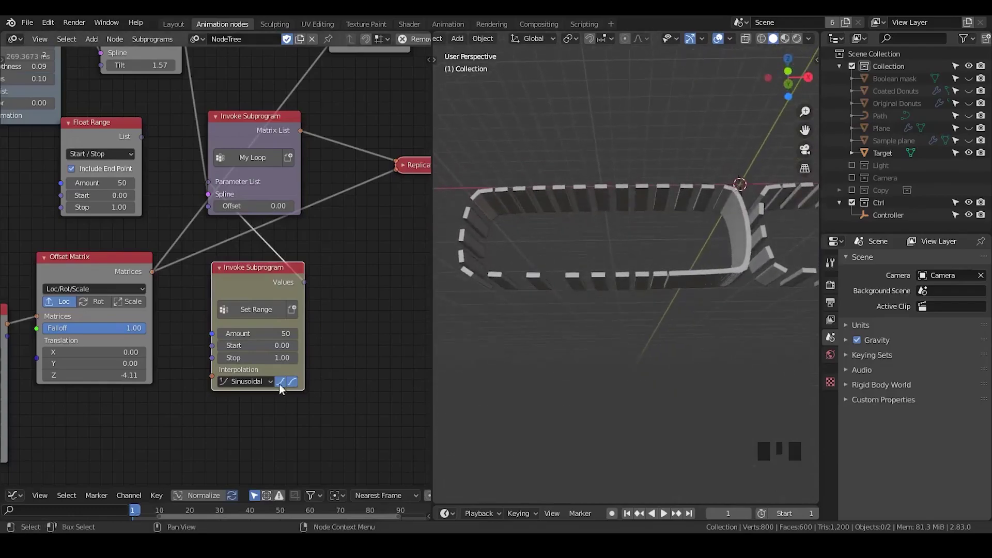
pyautogui.moveTo(259, 387); pyautogui.dragTo(259, 388)
pyautogui.moveTo(258, 388); pyautogui.dragTo(260, 294)
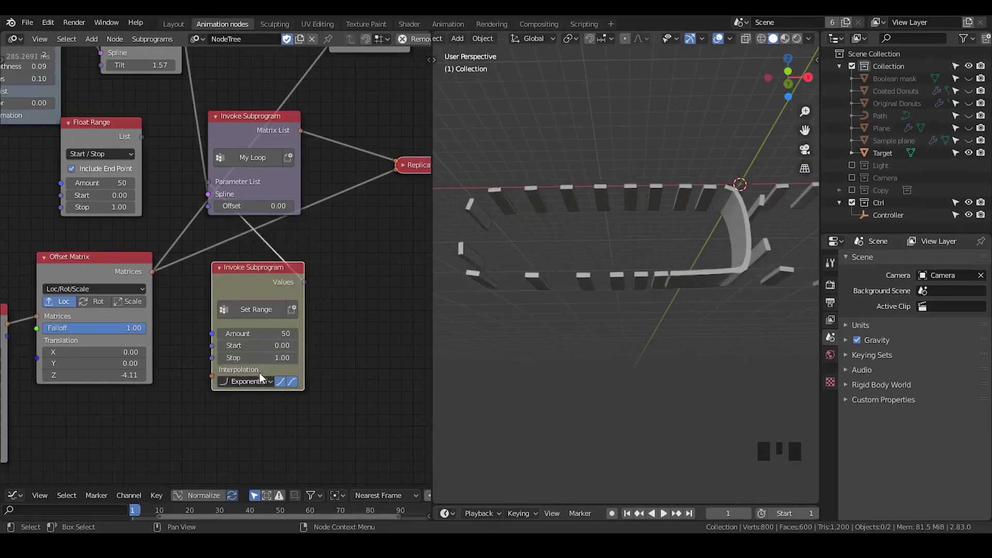
# Cycle through further easings, settling on Exponential interpolation for the Set Range node
pyautogui.click(294, 387)
pyautogui.click(294, 386)
pyautogui.click(285, 387)
pyautogui.click(284, 387)
pyautogui.moveTo(258, 387); pyautogui.dragTo(254, 369)
pyautogui.moveTo(628, 263); pyautogui.dragTo(596, 340)
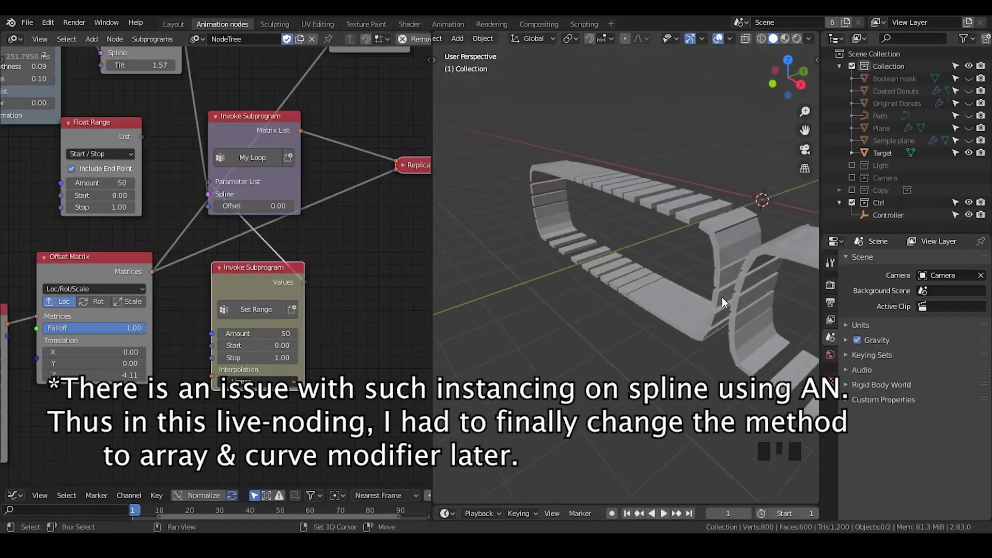
# Add a 3D Viewer node and feed the Set Range Values output into its Data input
pyautogui.moveTo(724, 302); pyautogui.dragTo(652, 294)
pyautogui.scroll(3)
pyautogui.scroll(-3)
pyautogui.scroll(3)
pyautogui.moveTo(708, 285); pyautogui.dragTo(88, 139)
pyautogui.click(88, 139)
pyautogui.press('x')
pyautogui.press('ctrl+a')
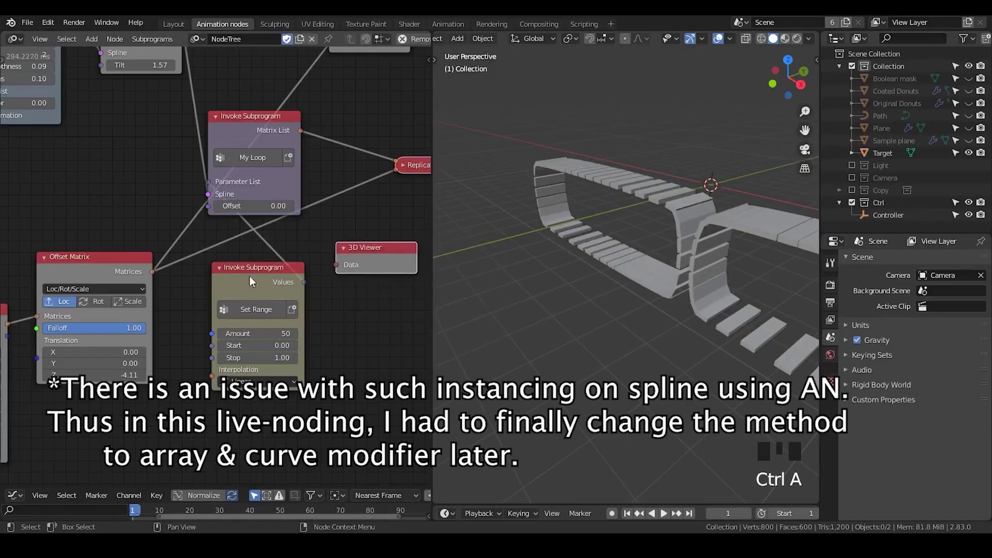
pyautogui.click(155, 275)
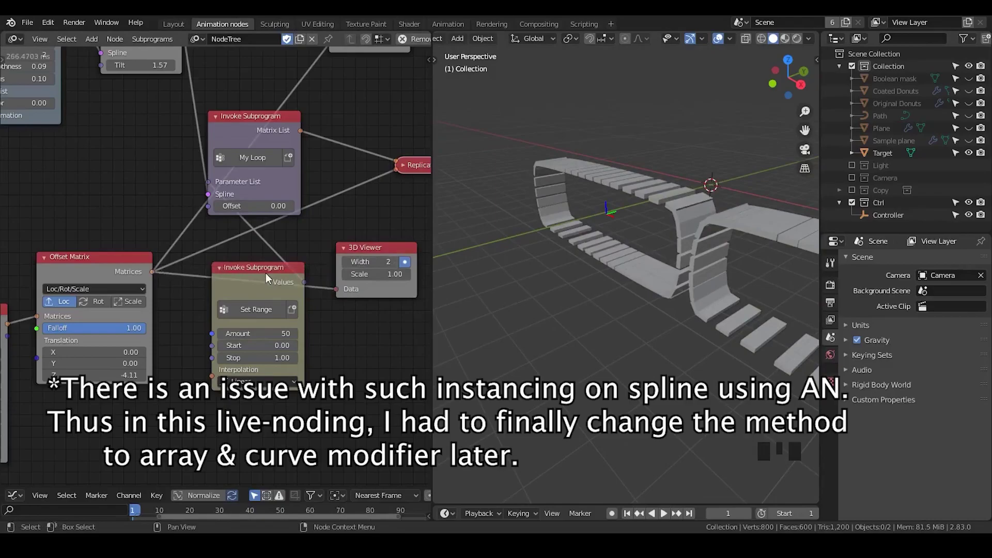
pyautogui.click(356, 256)
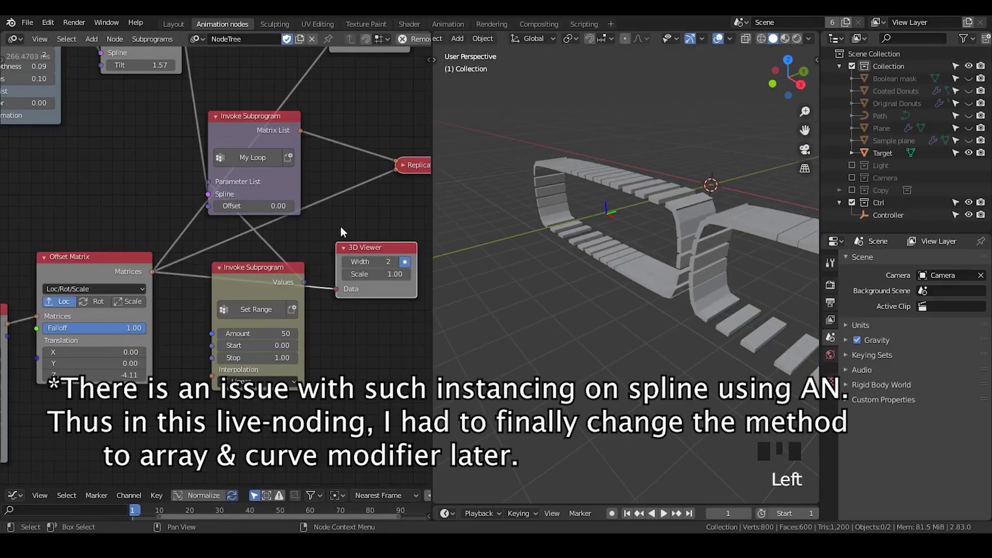
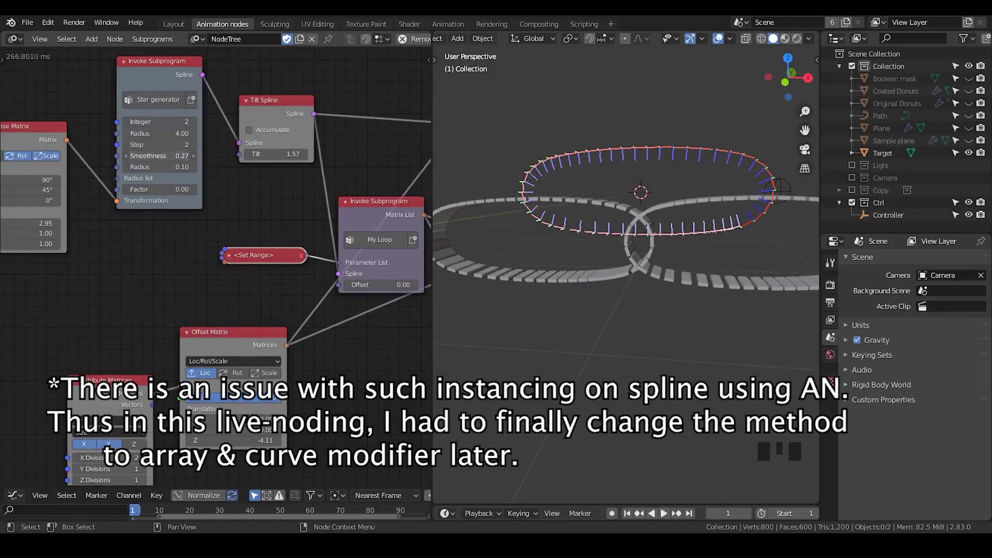
# Orbit the viewport to see the rounder path ends from Smoothness 0.21
pyautogui.moveTo(587, 284); pyautogui.dragTo(567, 296)
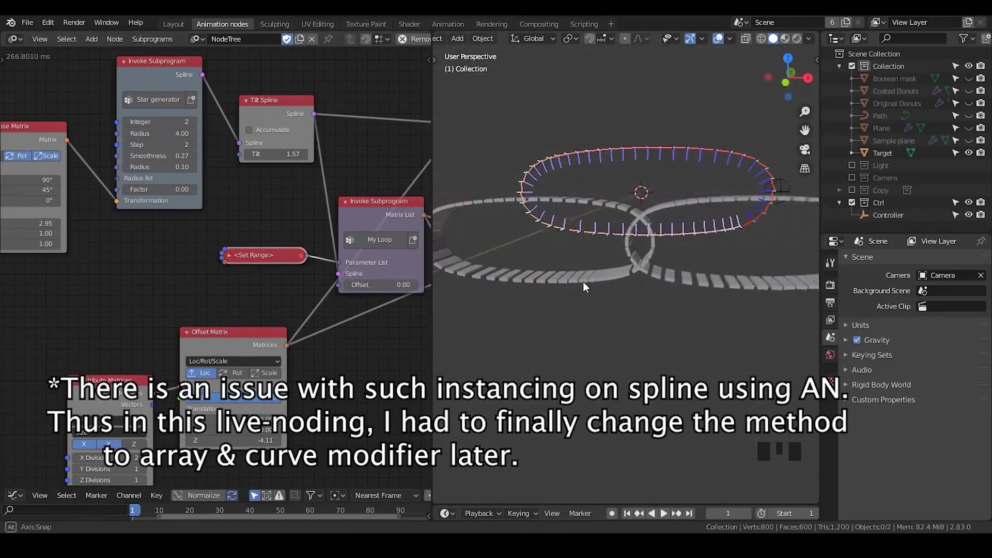
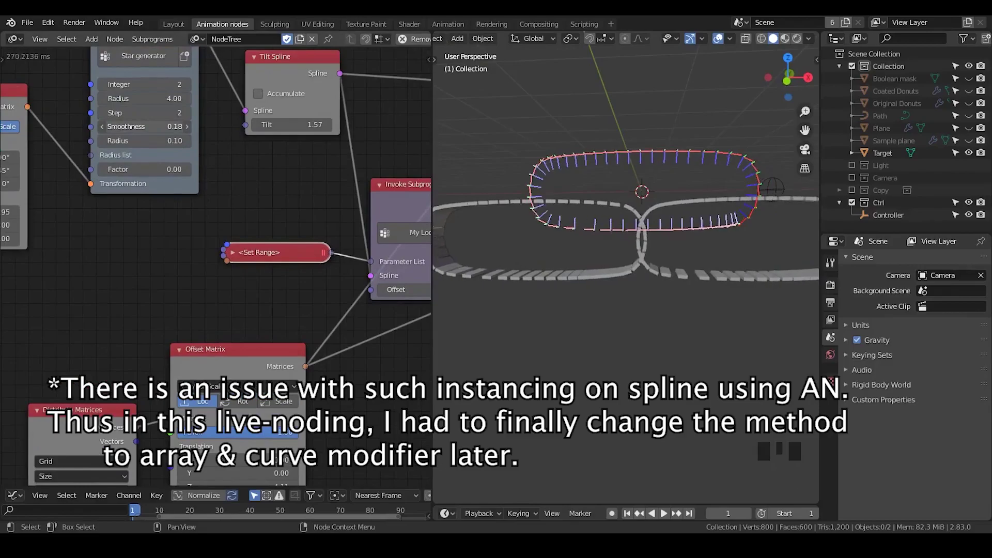
pyautogui.moveTo(568, 267); pyautogui.dragTo(507, 279)
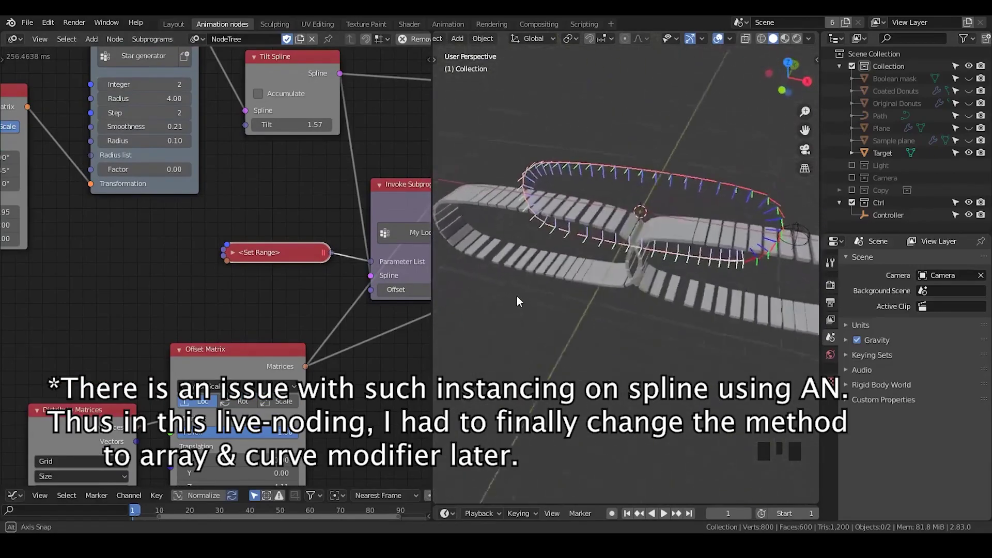
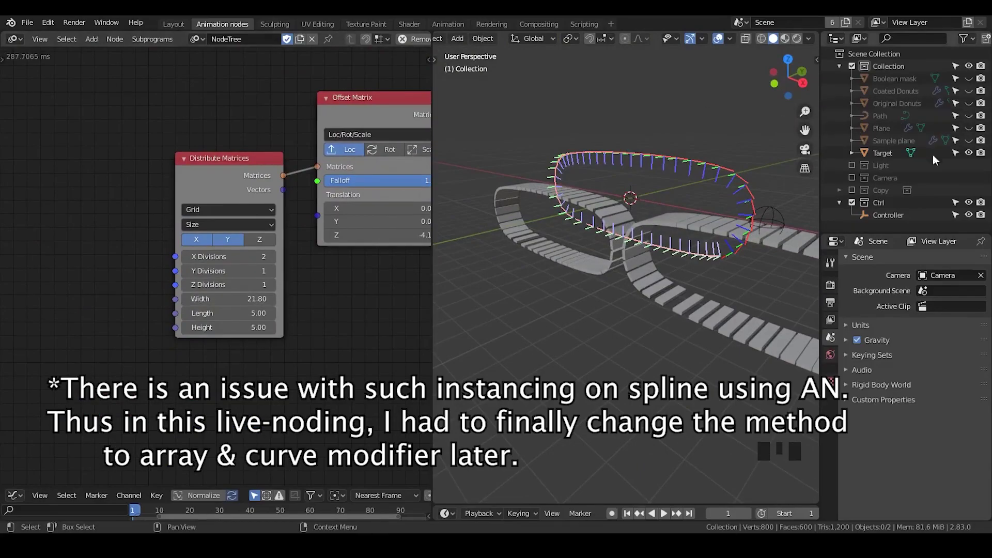
# Toggle Outliner visibility icons around the Target and Path entries and select the Path object
pyautogui.click(908, 146)
pyautogui.click(970, 147)
pyautogui.click(970, 147)
pyautogui.click(969, 133)
pyautogui.click(967, 143)
pyautogui.click(902, 145)
pyautogui.click(906, 145)
pyautogui.click(878, 118)
pyautogui.scroll(3)
pyautogui.moveTo(593, 272); pyautogui.dragTo(631, 251)
pyautogui.scroll(-3)
pyautogui.scroll(3)
pyautogui.moveTo(26, 29); pyautogui.dragTo(739, 468)
pyautogui.click(740, 468)
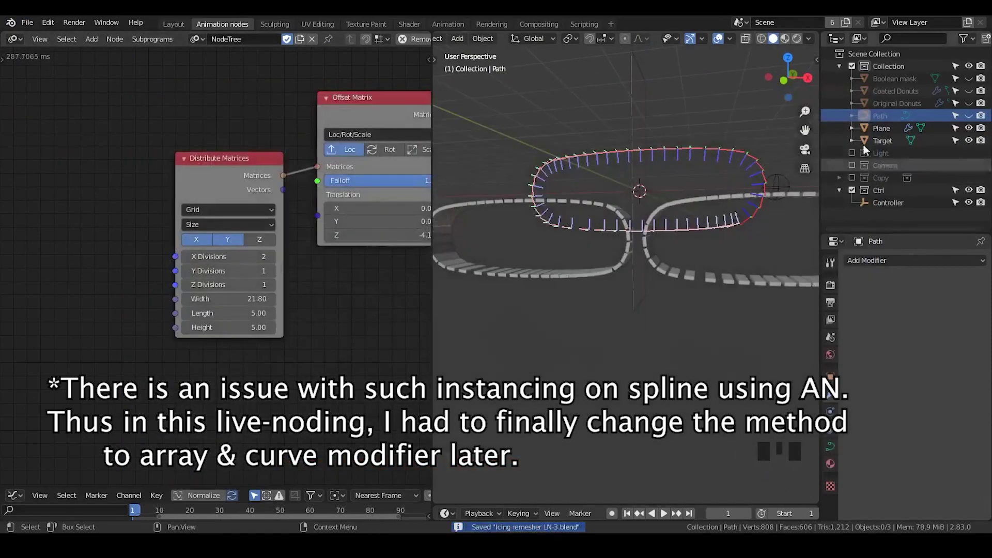
# Show the Coated and Original Donuts again and rename Target to Moving plate
pyautogui.click(968, 105)
pyautogui.click(968, 97)
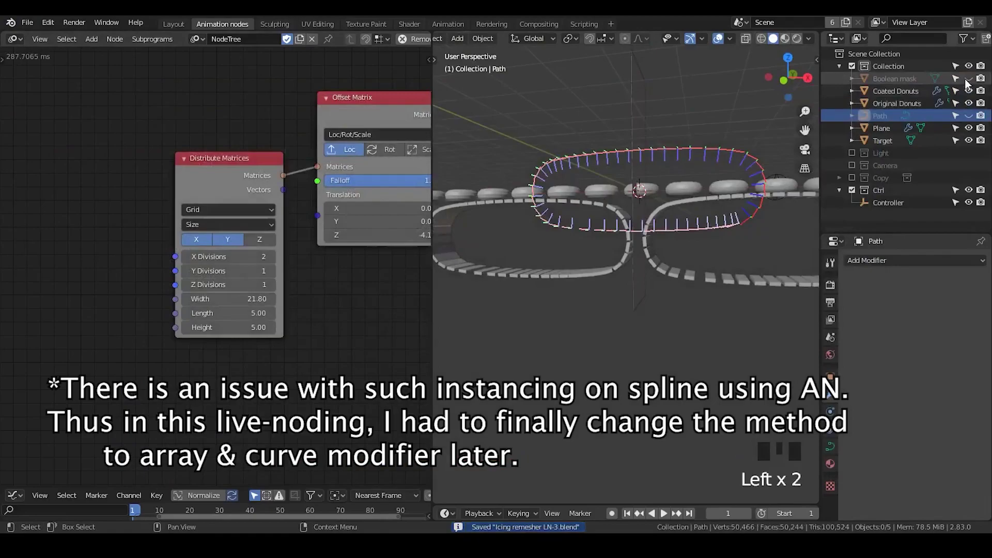
pyautogui.click(972, 84)
pyautogui.click(971, 82)
pyautogui.click(892, 80)
pyautogui.click(903, 81)
pyautogui.click(887, 141)
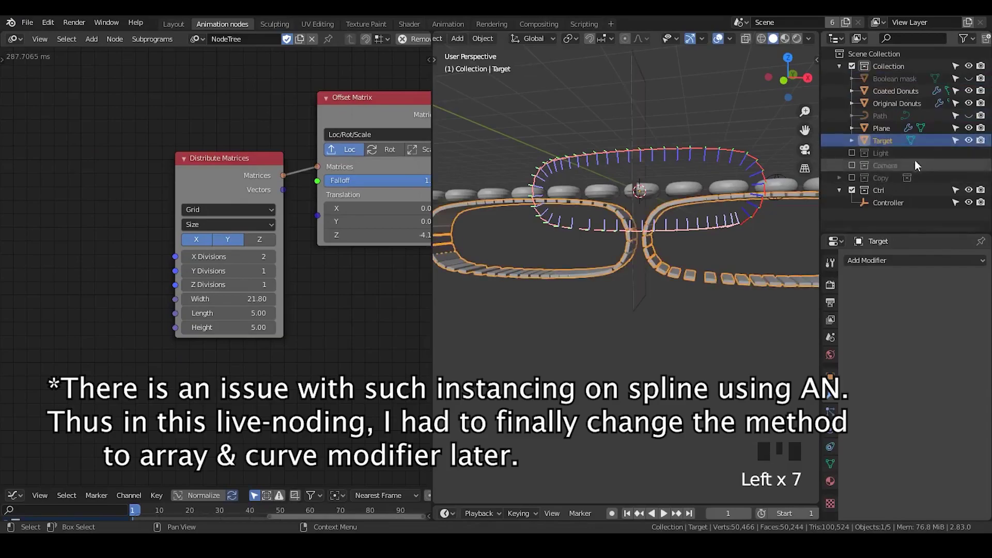
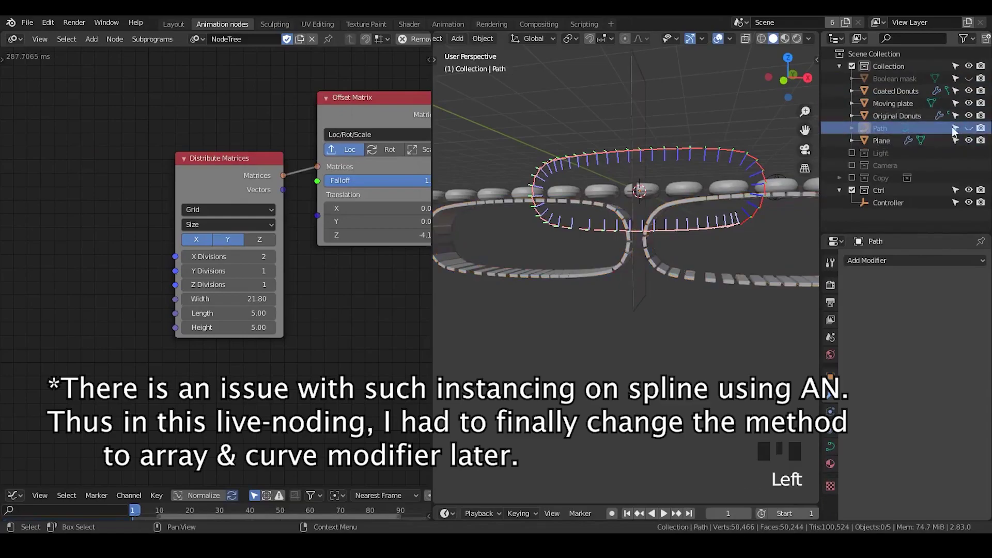
pyautogui.click(972, 130)
# Orbit and zoom around the donuts and the upright plate tracks
pyautogui.scroll(3)
pyautogui.moveTo(574, 231); pyautogui.dragTo(656, 241)
pyautogui.scroll(3)
pyautogui.scroll(-3)
pyautogui.moveTo(598, 243); pyautogui.dragTo(615, 233)
pyautogui.scroll(-3)
pyautogui.moveTo(613, 243); pyautogui.dragTo(479, 235)
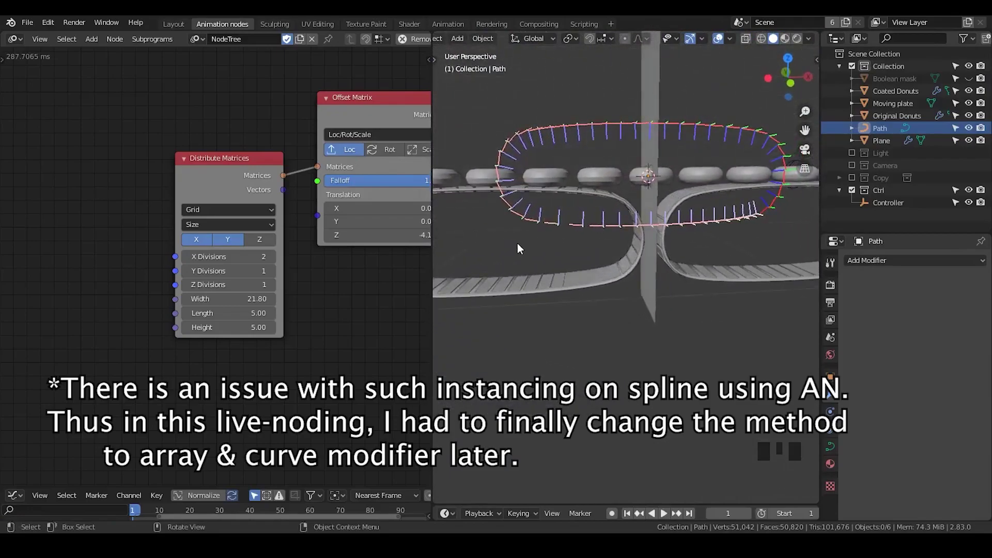
pyautogui.moveTo(523, 241); pyautogui.dragTo(667, 254)
pyautogui.scroll(3)
pyautogui.scroll(-3)
pyautogui.scroll(3)
pyautogui.scroll(-3)
pyautogui.moveTo(603, 254); pyautogui.dragTo(603, 297)
pyautogui.scroll(-3)
pyautogui.moveTo(607, 299); pyautogui.dragTo(654, 328)
pyautogui.scroll(-3)
pyautogui.middleClick(655, 331)
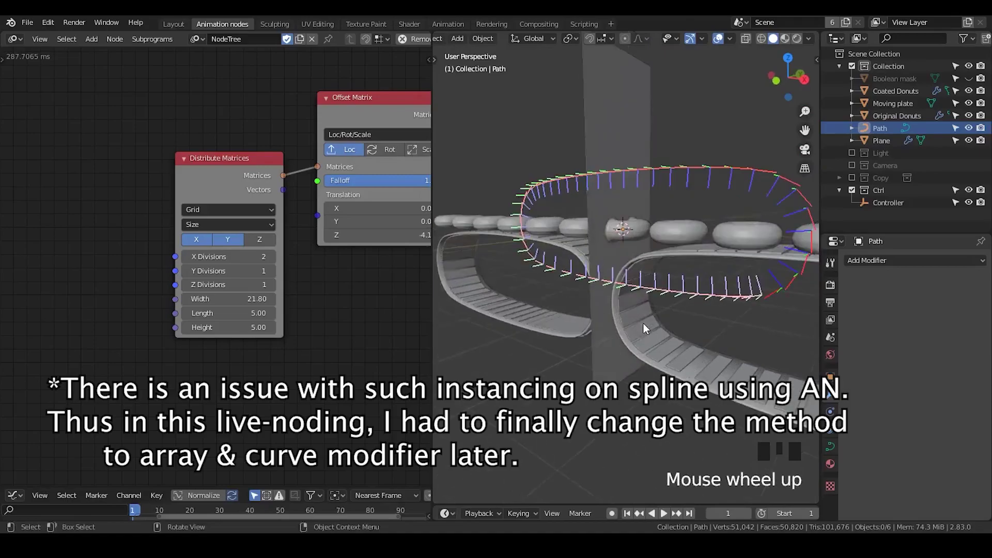
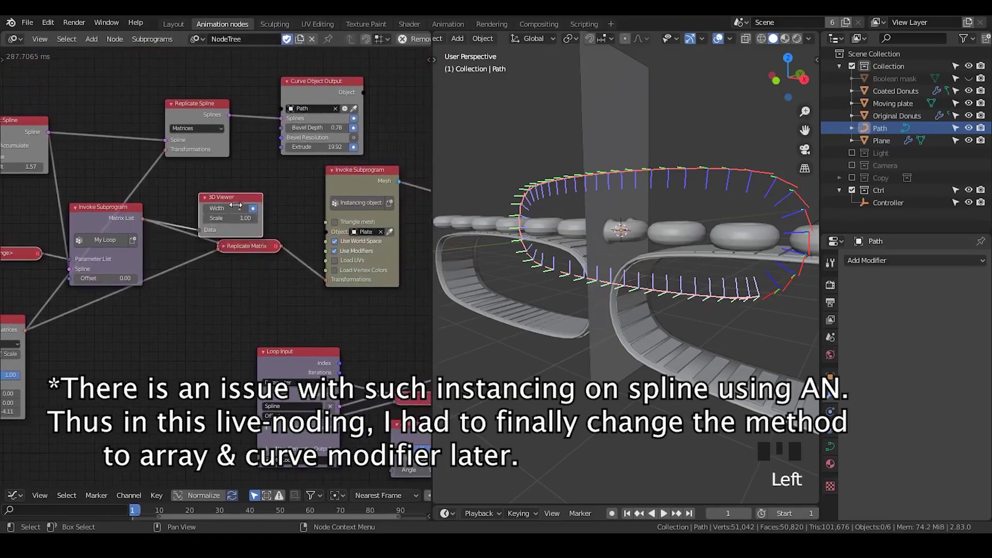
# Deselect the path, look along the plates and add a new Cube mesh
pyautogui.click(255, 211)
pyautogui.moveTo(215, 204); pyautogui.dragTo(224, 176)
pyautogui.press('x')
pyautogui.scroll(-3)
pyautogui.moveTo(662, 223); pyautogui.dragTo(658, 198)
pyautogui.press('shift+a')
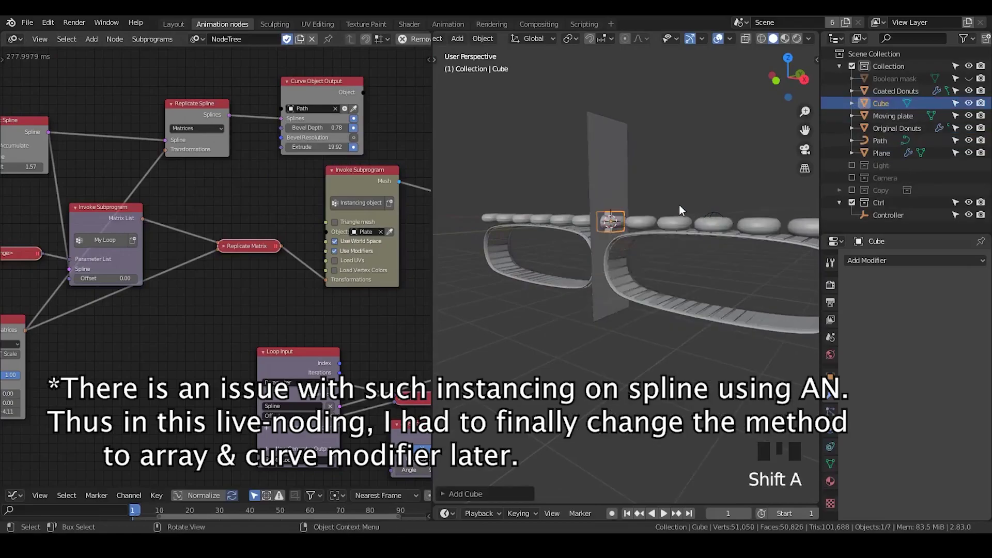
# Scale the Cube along X into a long bar across the donut row's centre
pyautogui.press('s')
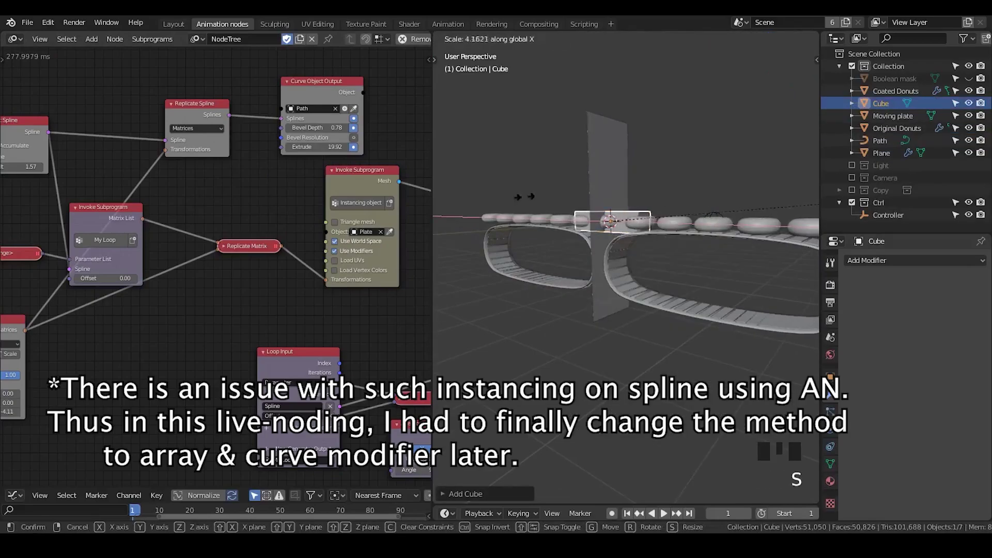
pyautogui.press('s')
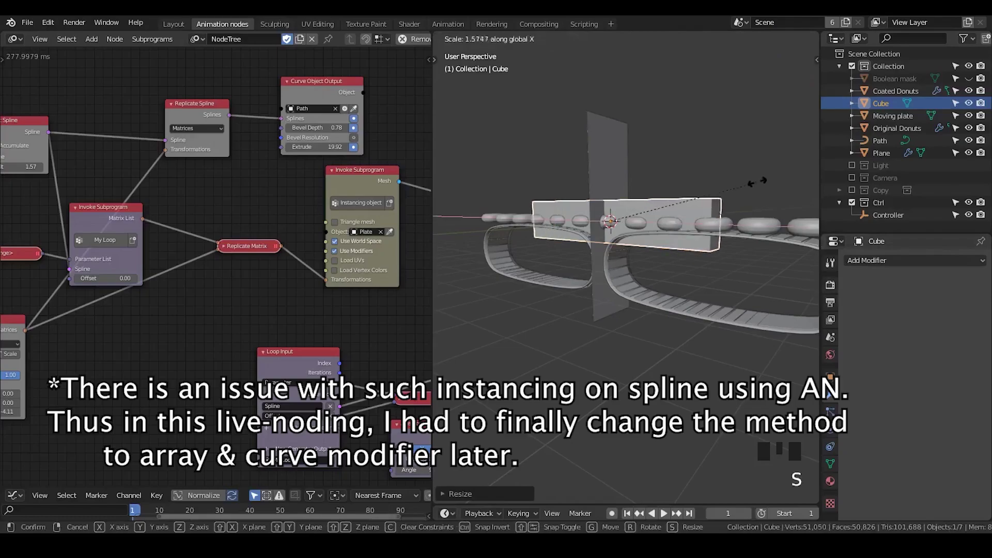
pyautogui.press('s')
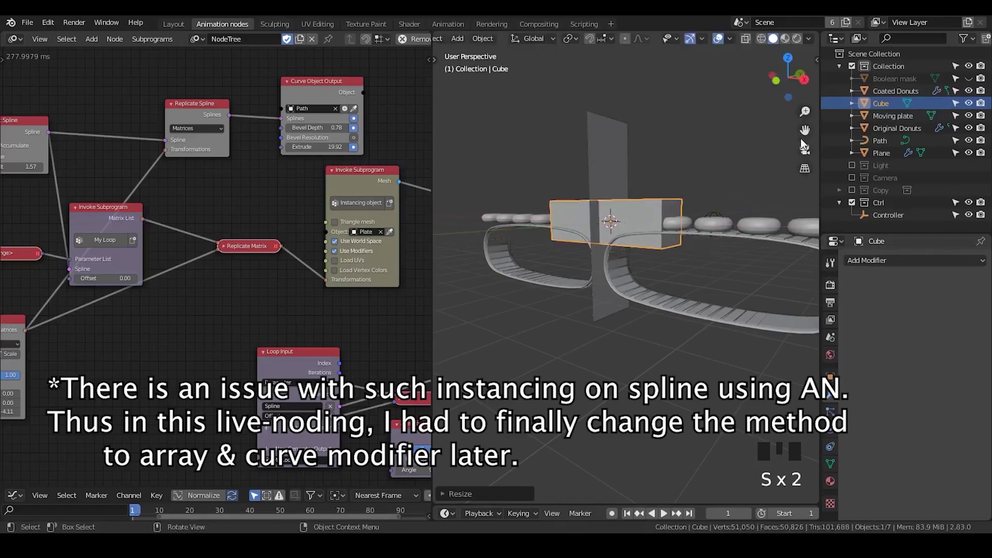
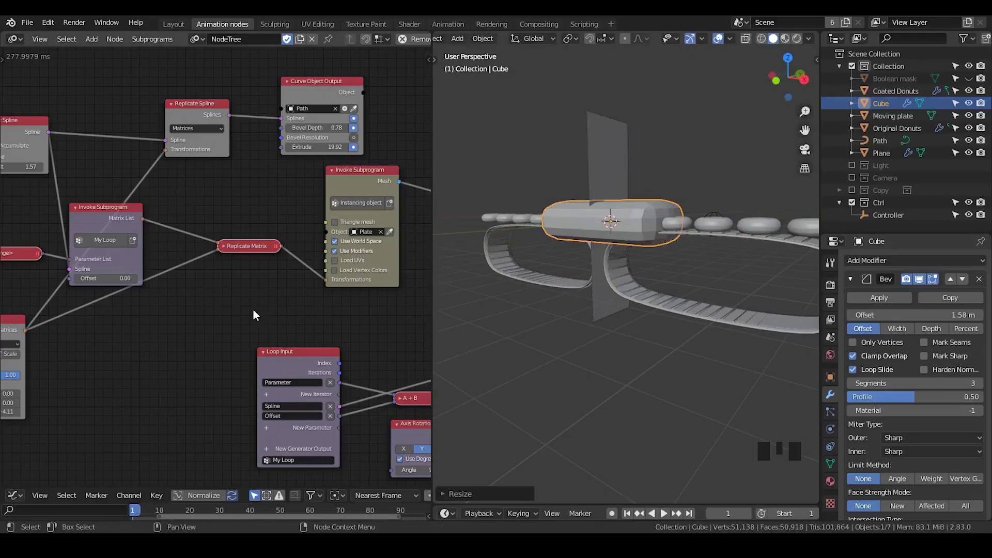
# Point the instancing subprogram at the Cube and connect the matrices to its transformations
pyautogui.moveTo(283, 308); pyautogui.dragTo(203, 233)
pyautogui.click(203, 233)
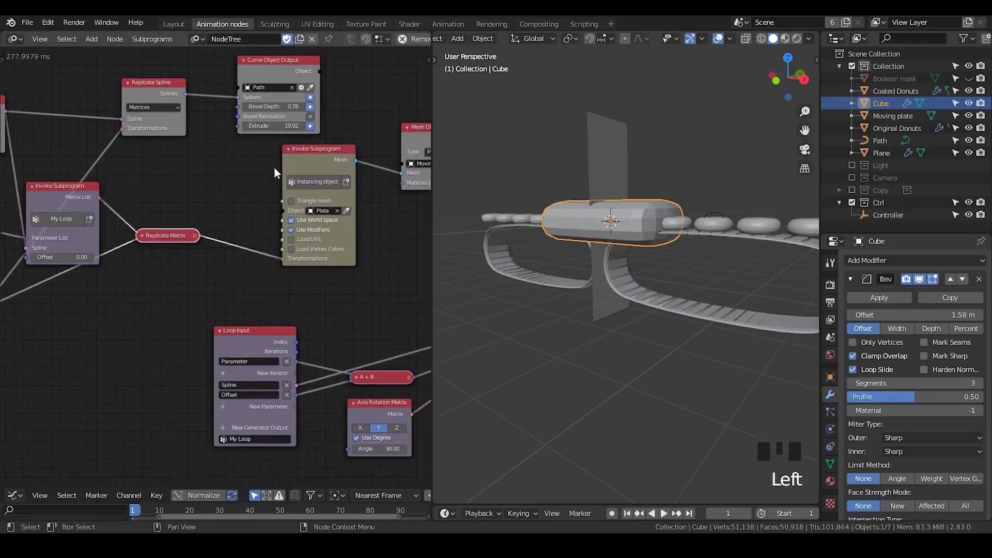
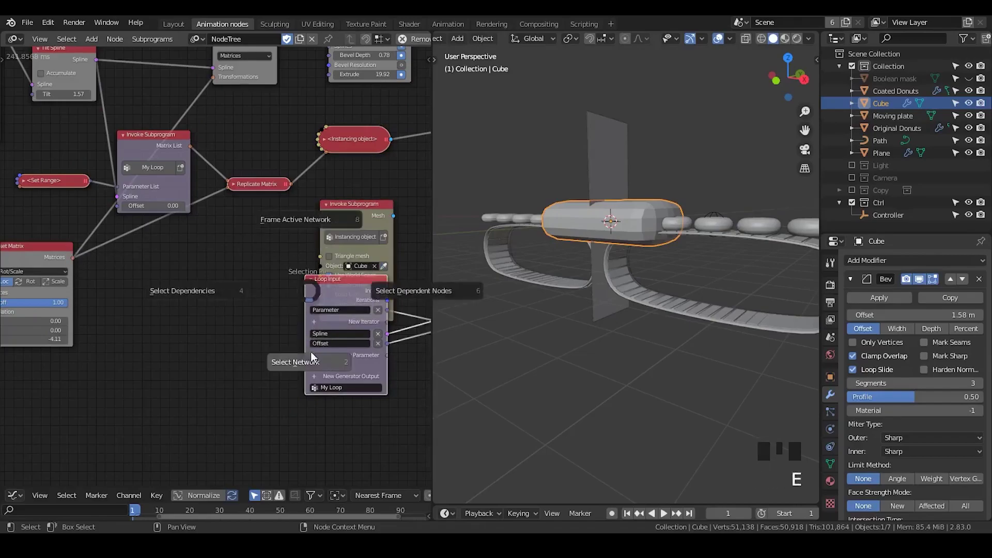
pyautogui.press('g')
pyautogui.moveTo(197, 325); pyautogui.dragTo(171, 309)
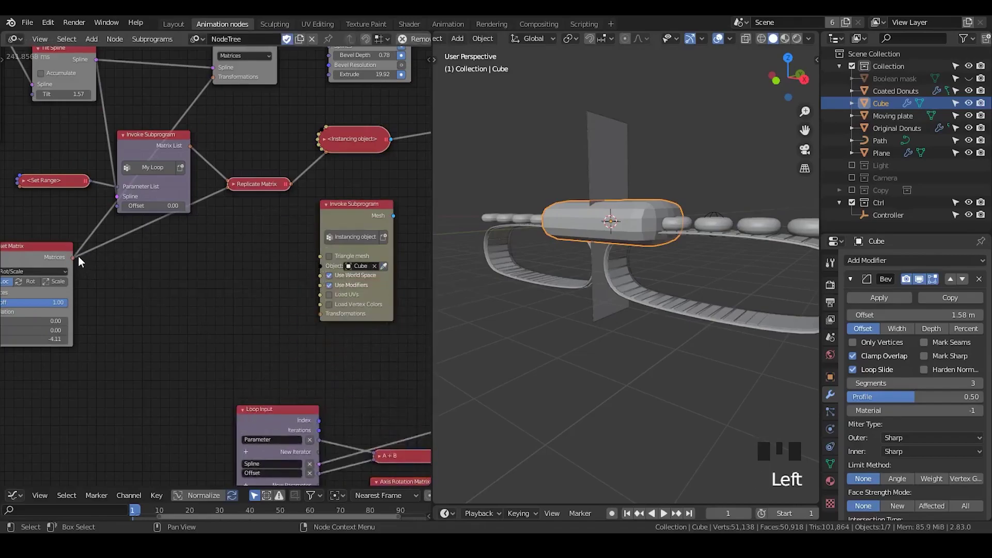
pyautogui.moveTo(79, 262); pyautogui.dragTo(118, 264)
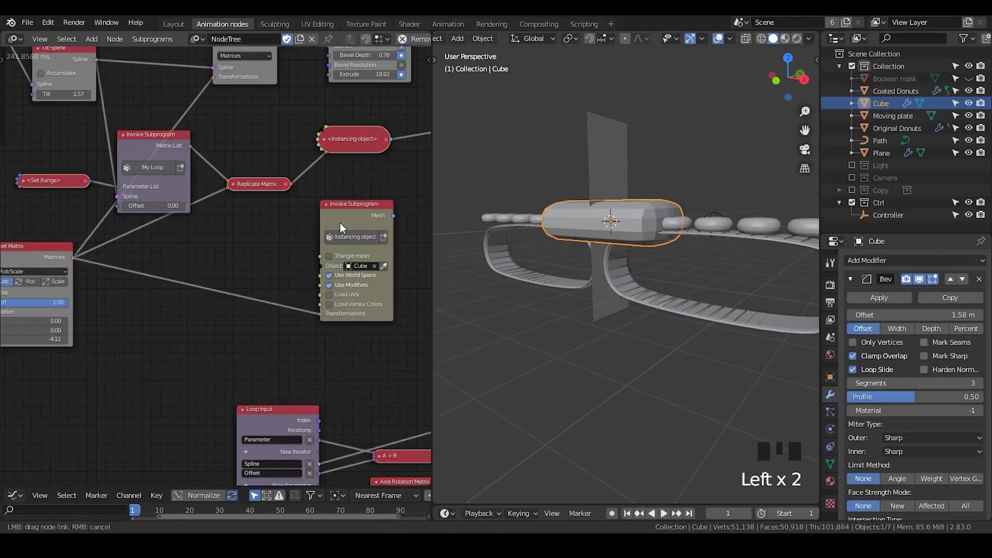
# Duplicate the Moving plate Mesh Object Output as Target and feed the Cube instances mesh into it
pyautogui.moveTo(385, 253); pyautogui.dragTo(287, 119)
pyautogui.click(287, 119)
pyautogui.press('shift+d')
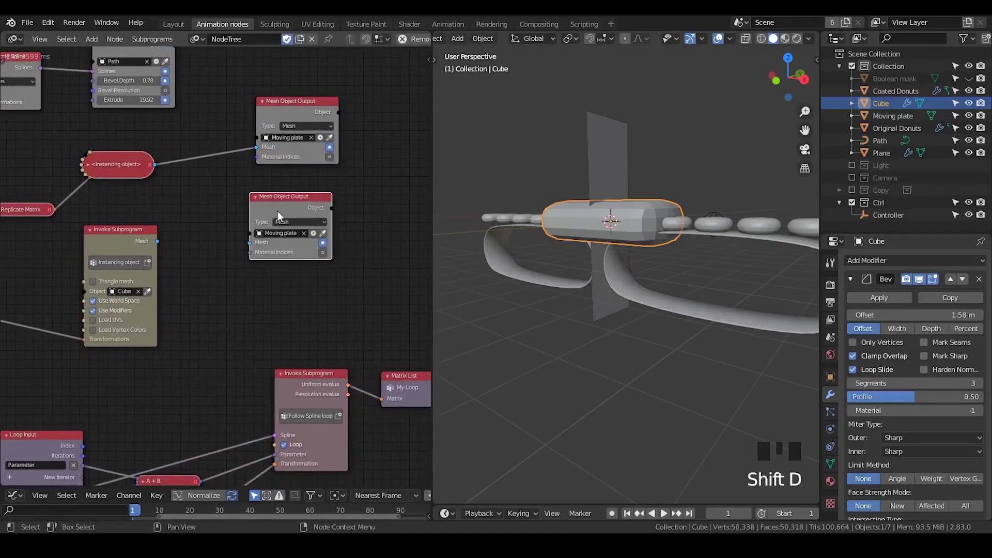
pyautogui.scroll(3)
pyautogui.moveTo(339, 229); pyautogui.dragTo(166, 241)
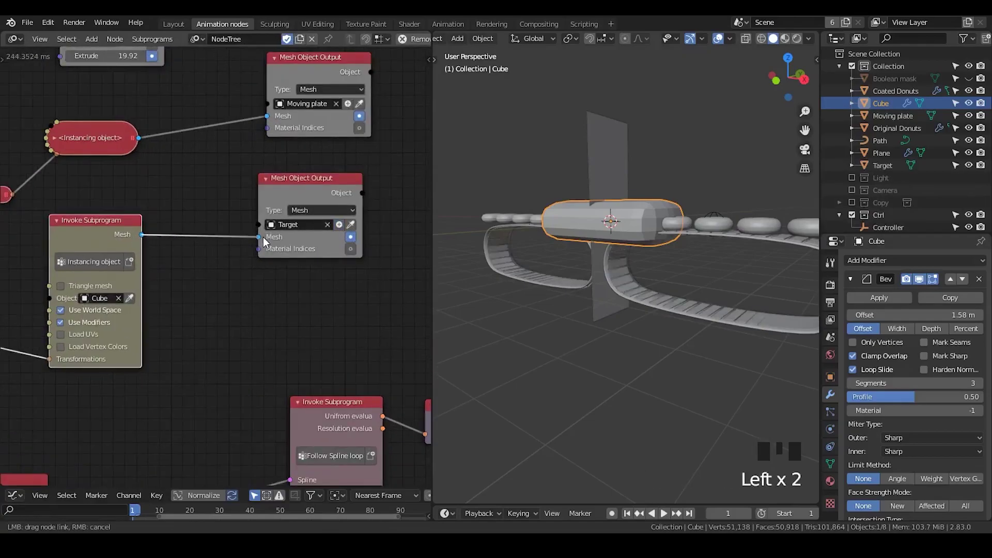
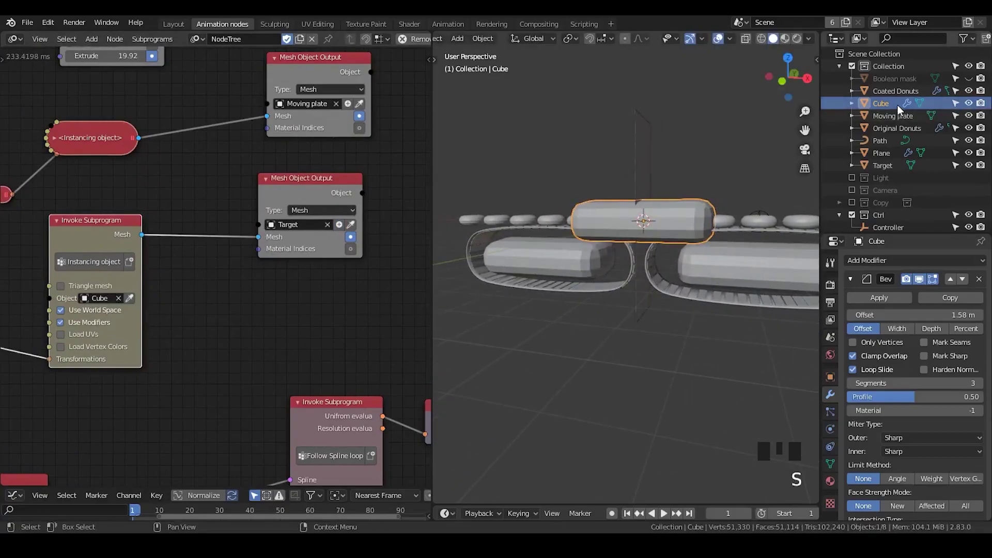
# Select the Cube in the Outliner and scale it up to about 1.56
pyautogui.click(894, 108)
pyautogui.scroll(-3)
pyautogui.press('s')
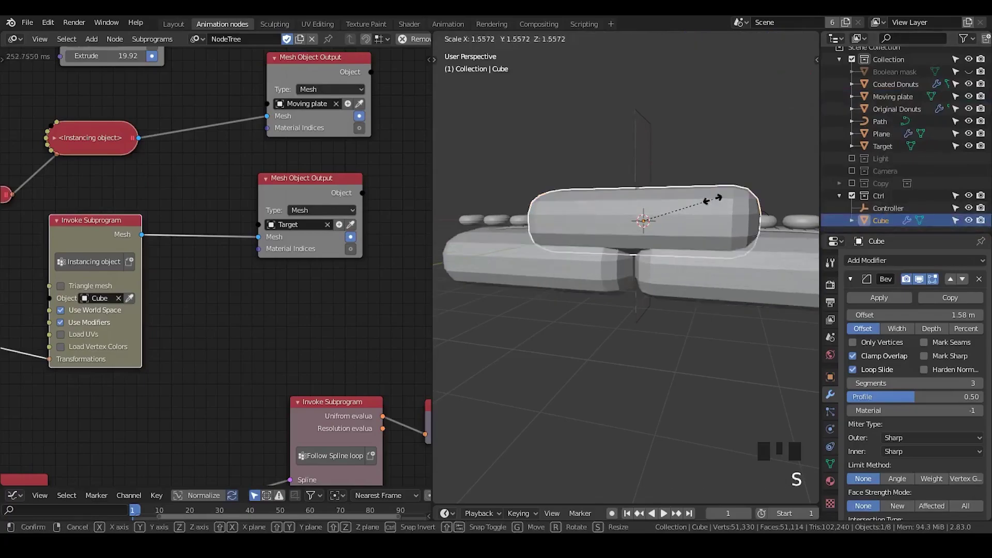
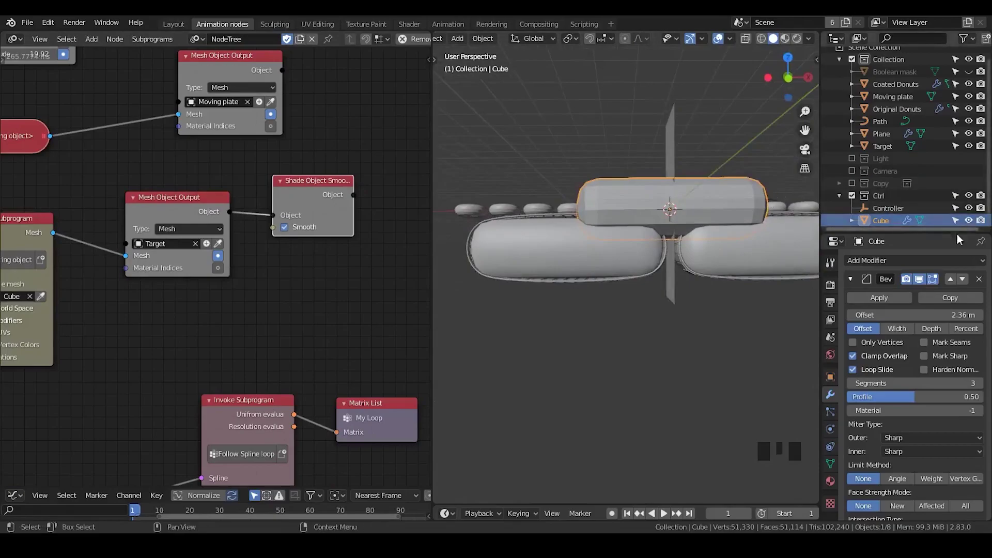
pyautogui.click(852, 284)
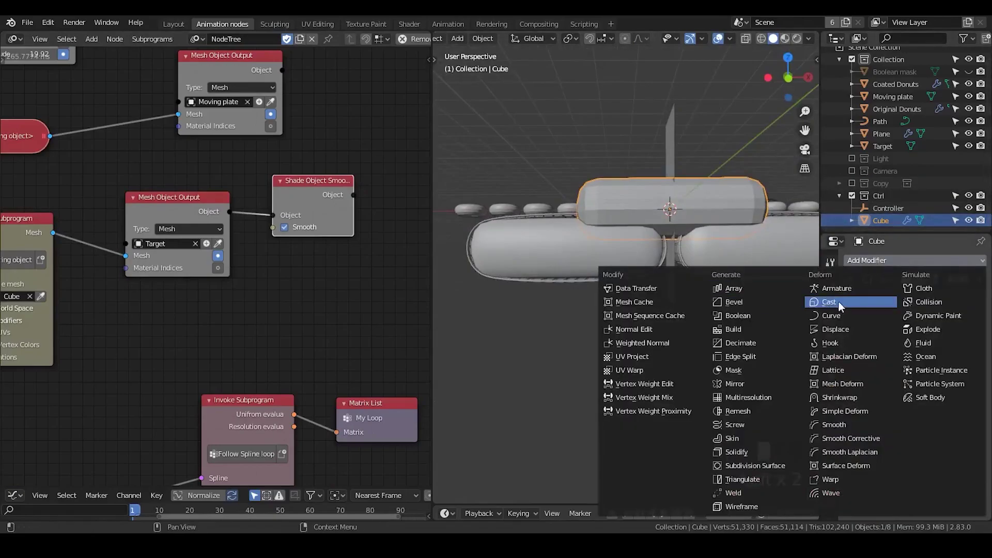
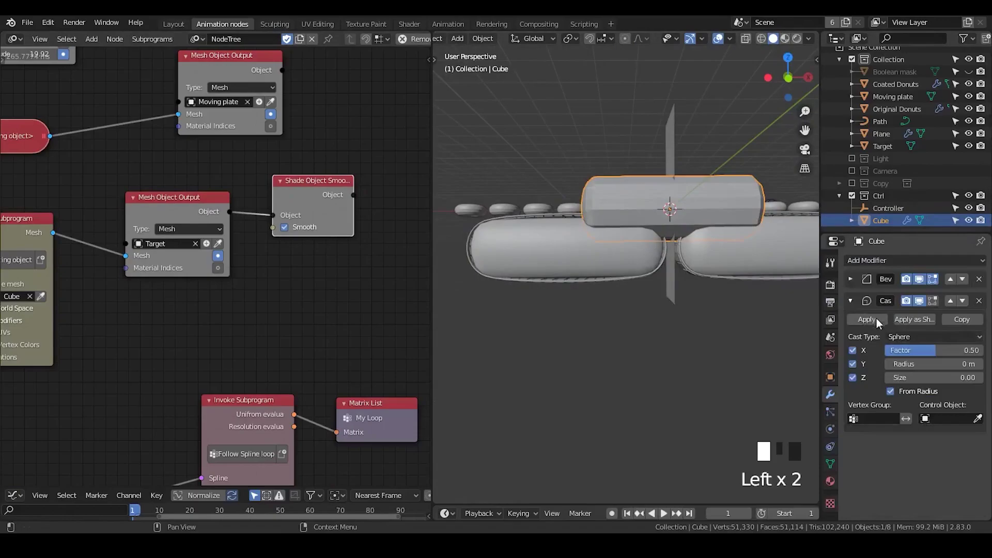
pyautogui.click(924, 285)
pyautogui.click(923, 284)
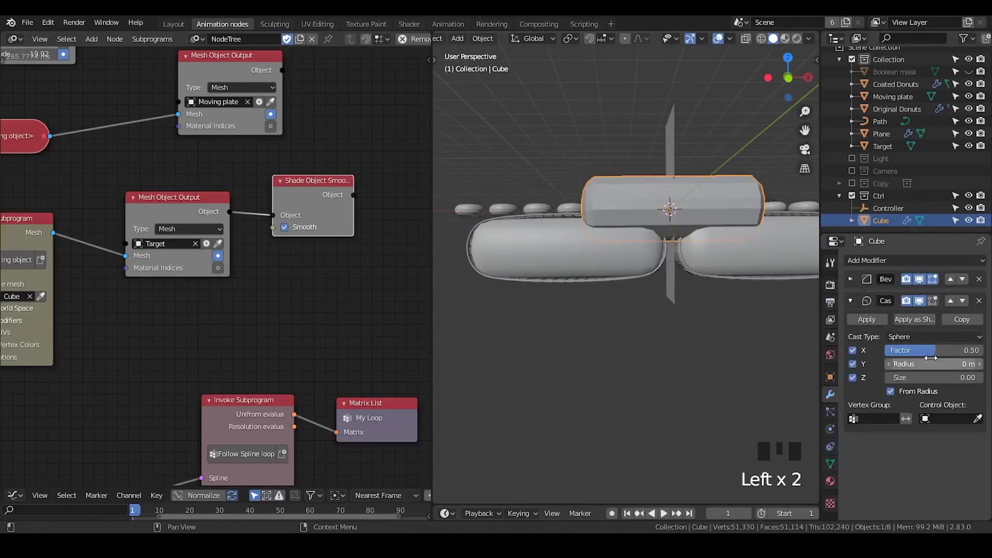
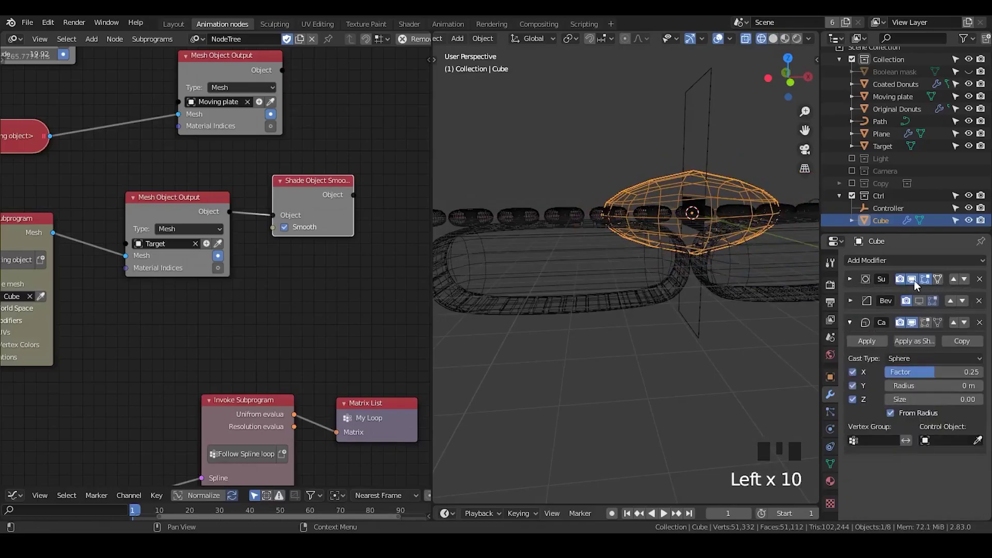
pyautogui.doubleClick(915, 285)
pyautogui.moveTo(981, 281); pyautogui.dragTo(924, 287)
pyautogui.moveTo(702, 333); pyautogui.dragTo(937, 356)
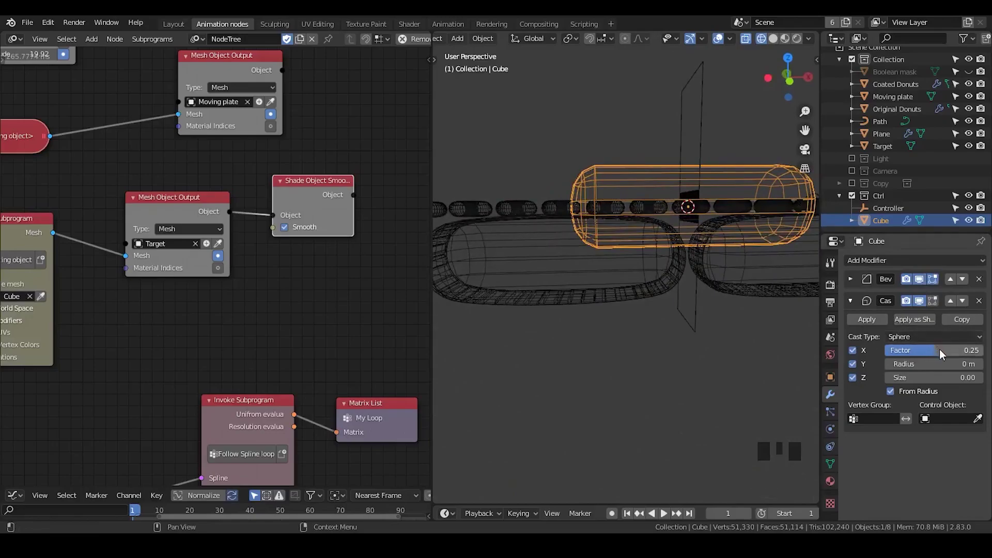
pyautogui.press('BackSpace')
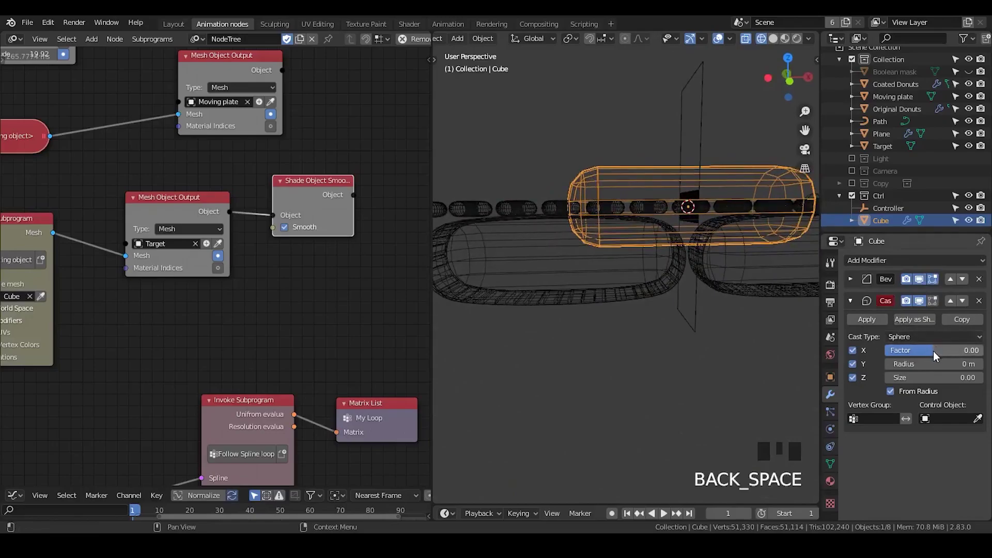
pyautogui.moveTo(936, 354); pyautogui.dragTo(981, 310)
pyautogui.moveTo(983, 309); pyautogui.dragTo(864, 278)
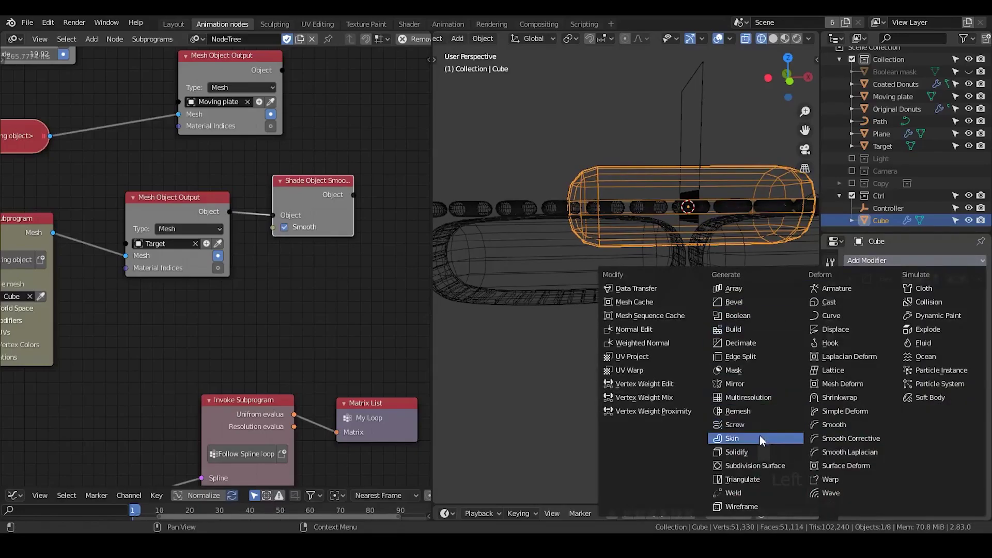
pyautogui.click(887, 256)
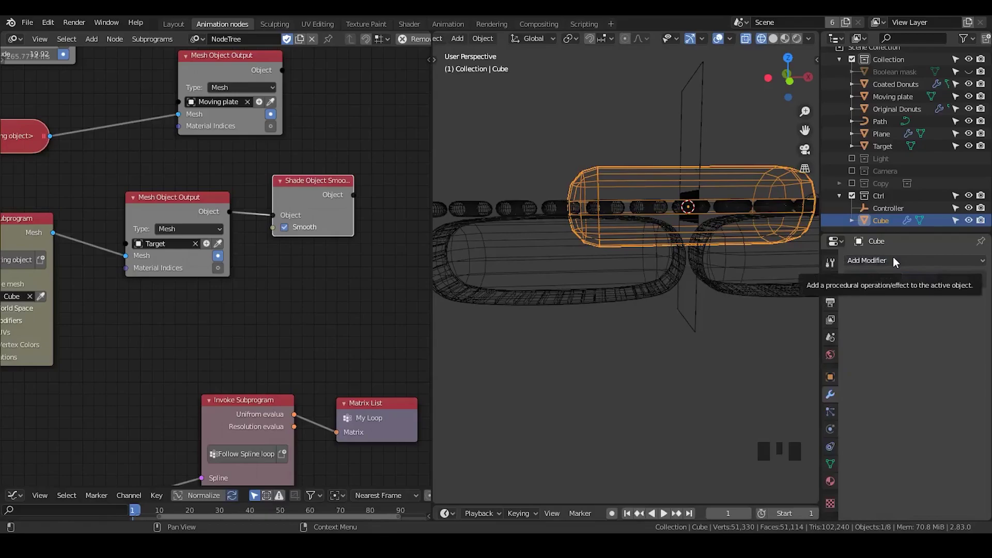
pyautogui.click(851, 280)
pyautogui.click(851, 280)
pyautogui.click(776, 40)
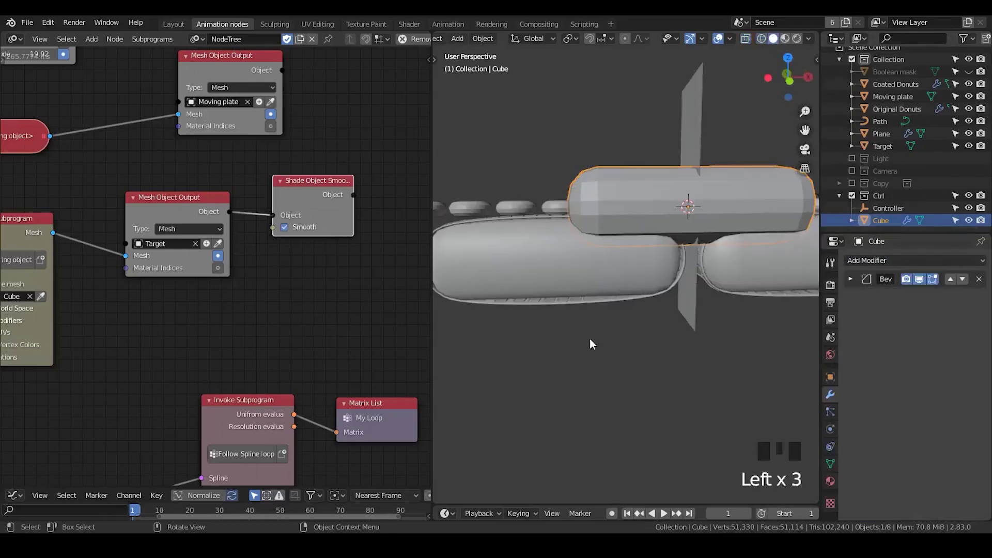
# Add a middle edge loop across the Cube bar and scale it outward, then leave mesh editing
pyautogui.moveTo(579, 342); pyautogui.dragTo(583, 333)
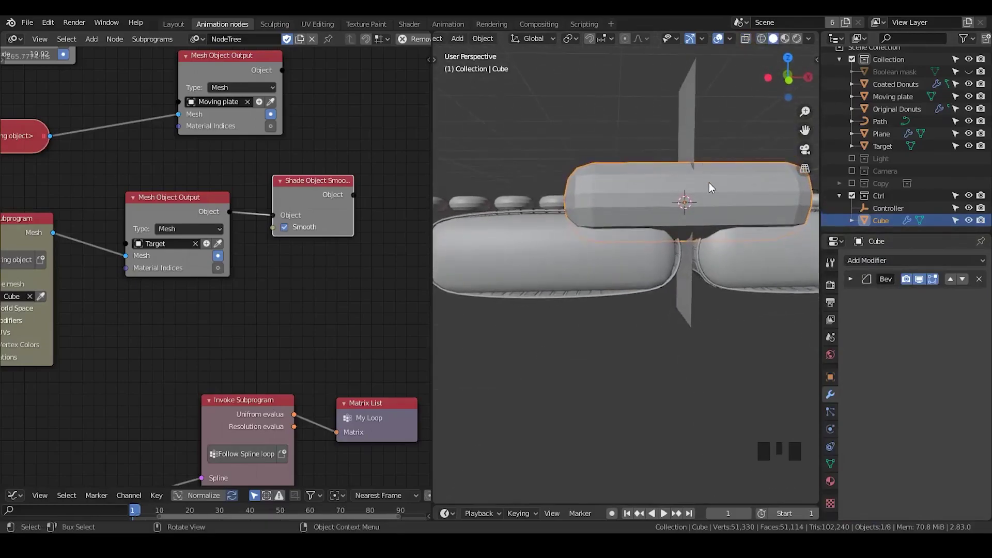
pyautogui.press('Tab')
pyautogui.press('ctrl+r')
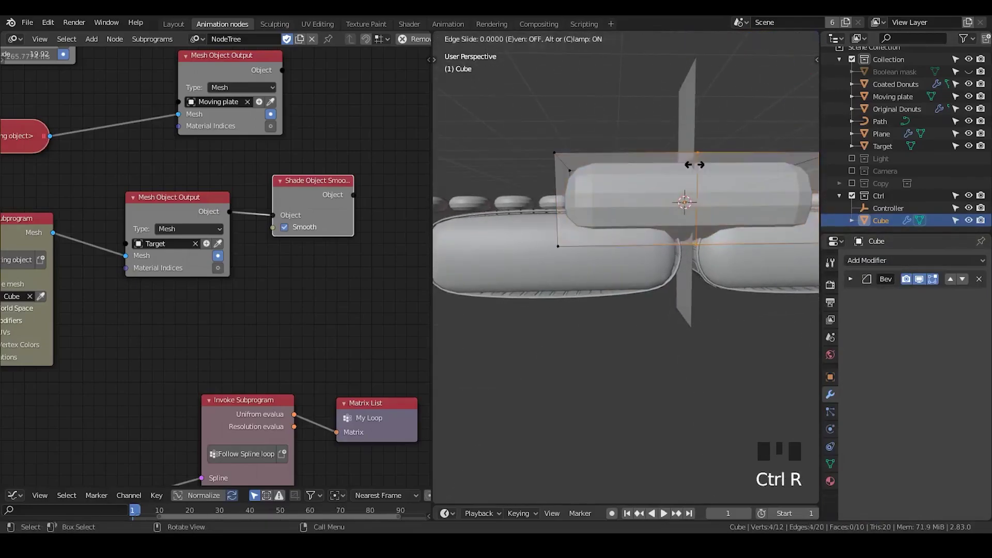
pyautogui.press('s')
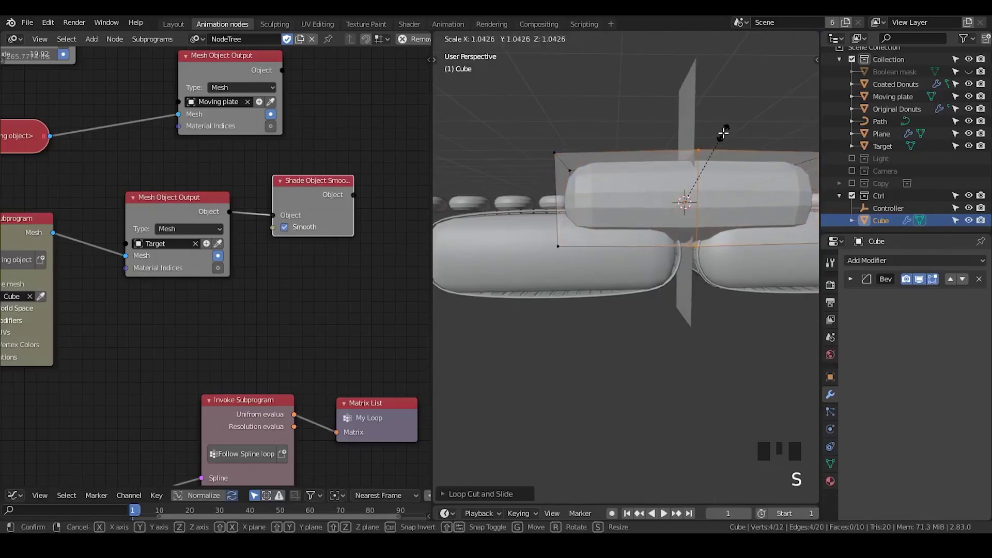
pyautogui.press('s')
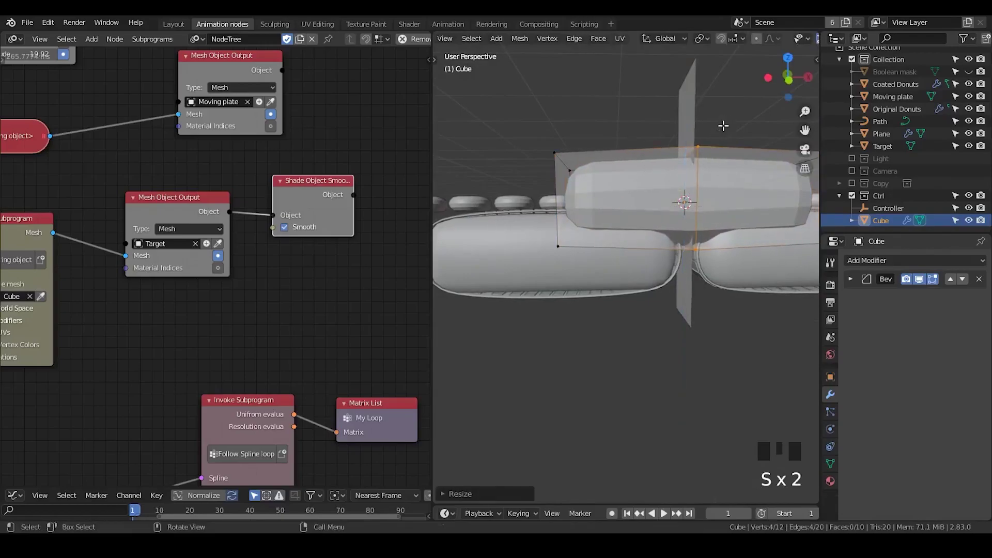
pyautogui.press('Tab')
# Inspect the bar and the instancing nodes, returning the Cube to object mode
pyautogui.moveTo(704, 227); pyautogui.dragTo(702, 222)
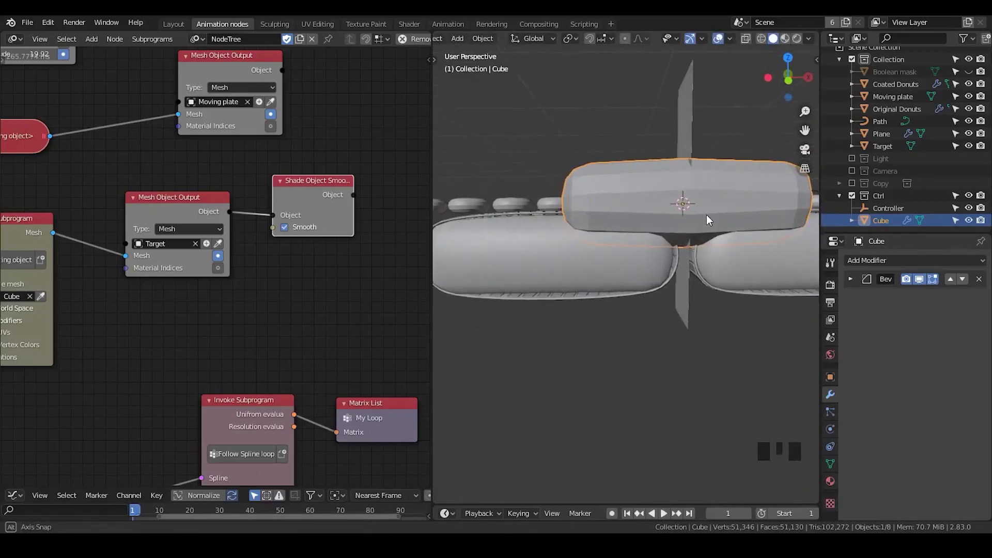
pyautogui.moveTo(723, 200); pyautogui.dragTo(692, 285)
pyautogui.moveTo(692, 284); pyautogui.dragTo(95, 291)
pyautogui.click(95, 291)
pyautogui.click(95, 291)
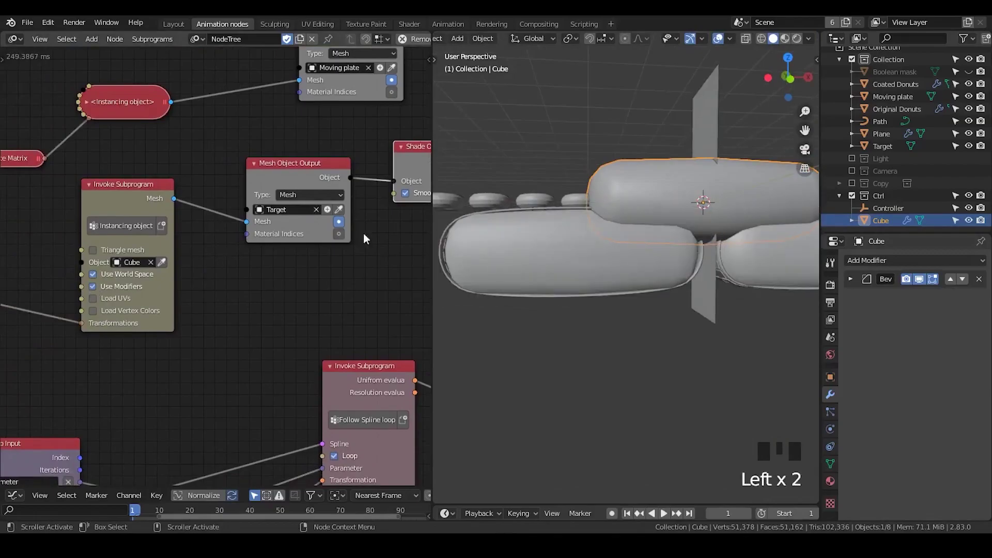
pyautogui.moveTo(550, 234); pyautogui.dragTo(594, 305)
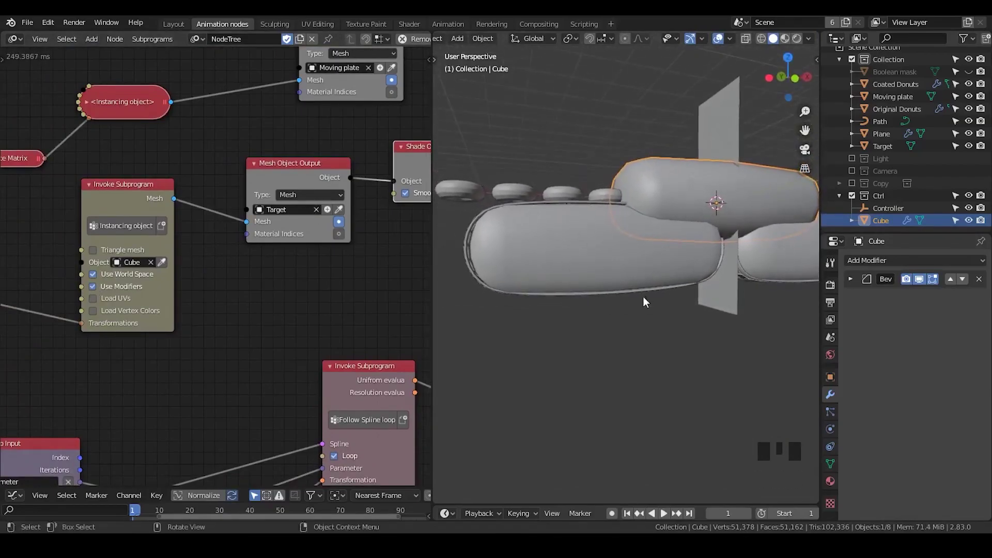
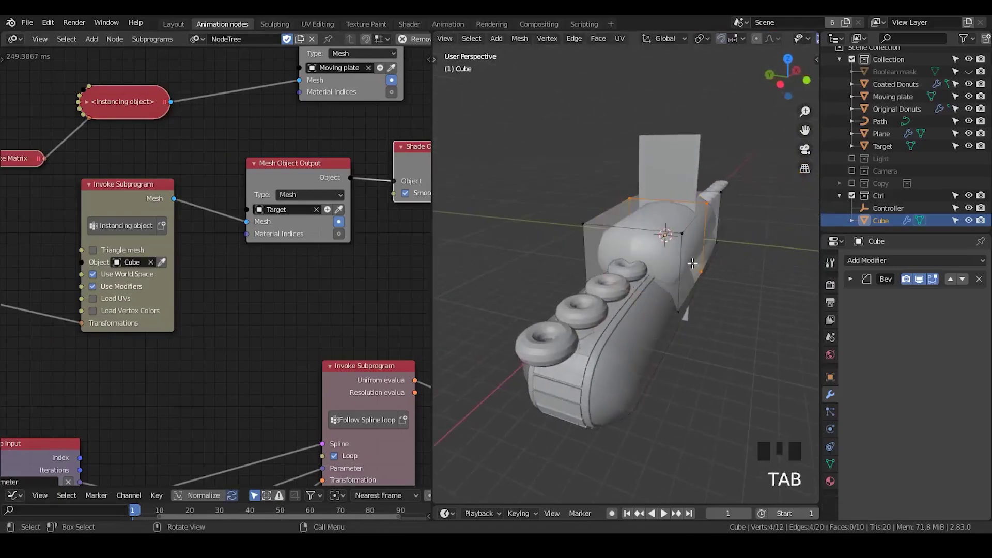
pyautogui.press('Tab')
# Expand the Cube's Bevel modifier and set 6 segments at about 1.53 m offset
pyautogui.click(854, 284)
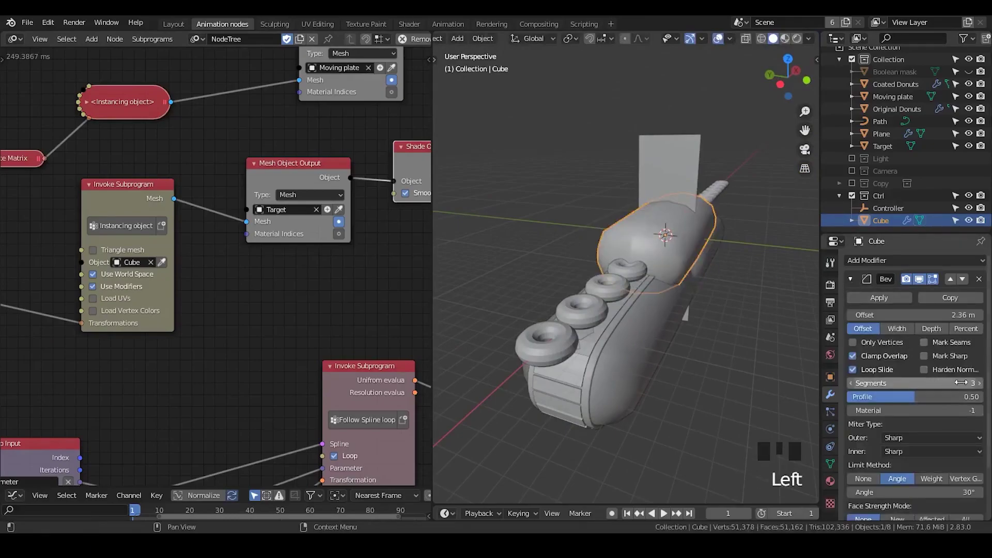
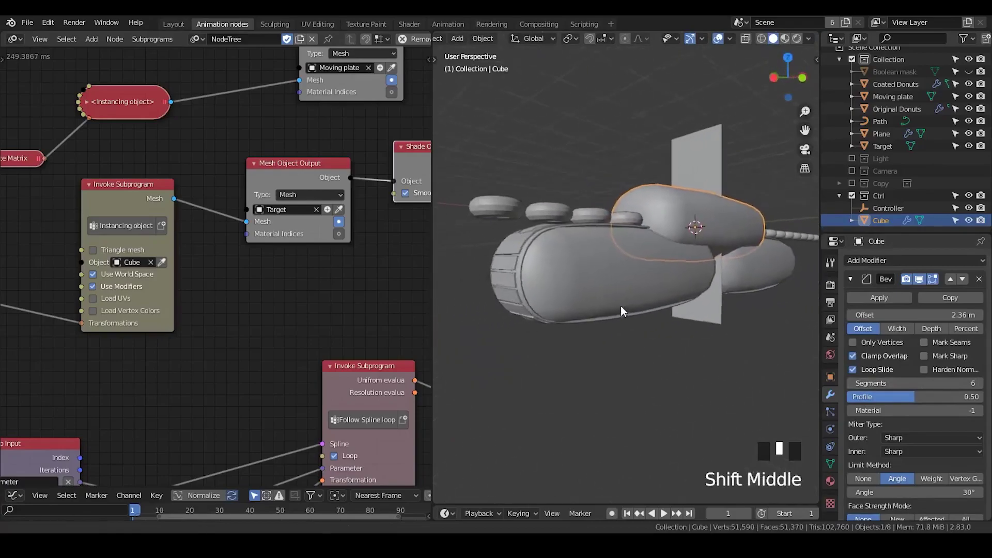
pyautogui.click(98, 292)
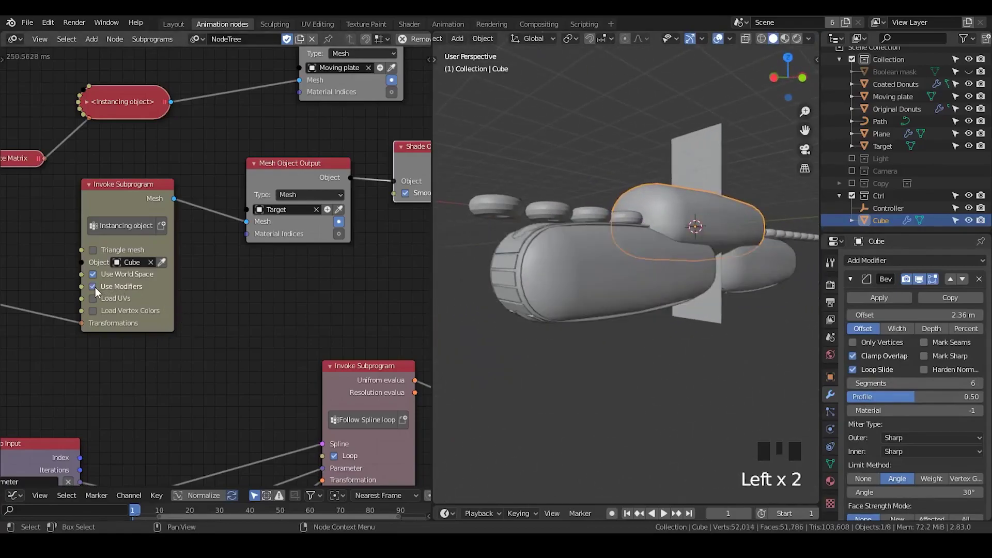
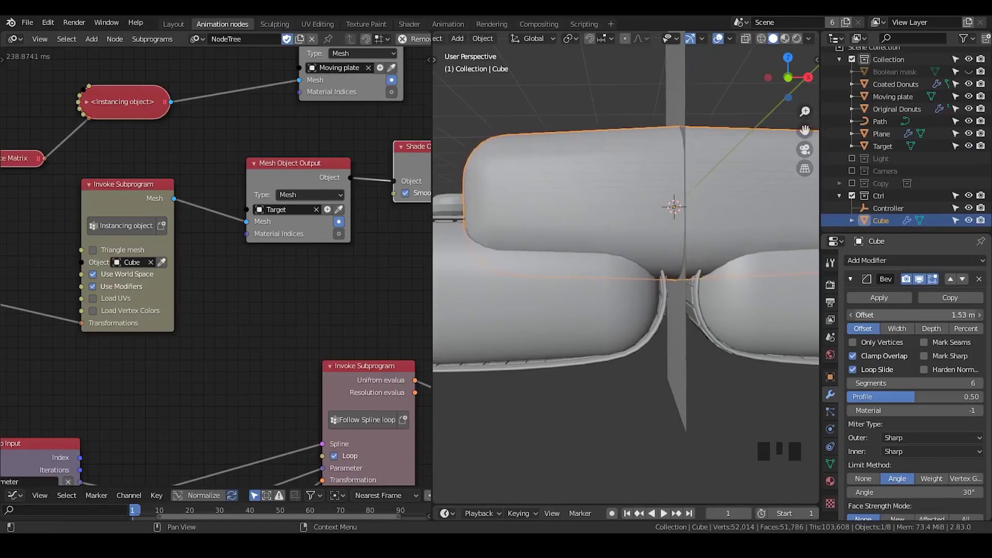
# Scale the Cube slightly wider along the X axis only
pyautogui.scroll(-3)
pyautogui.press('s')
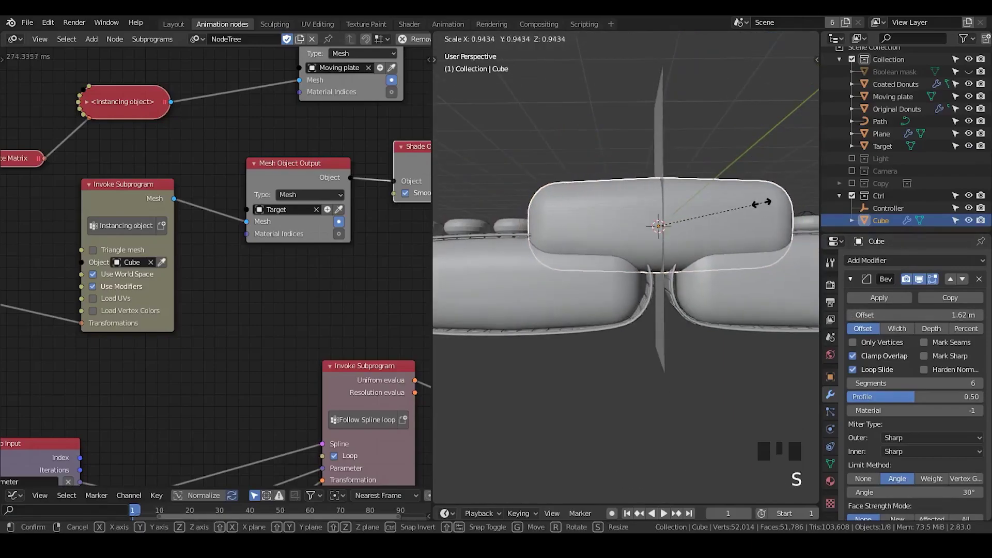
pyautogui.press('s')
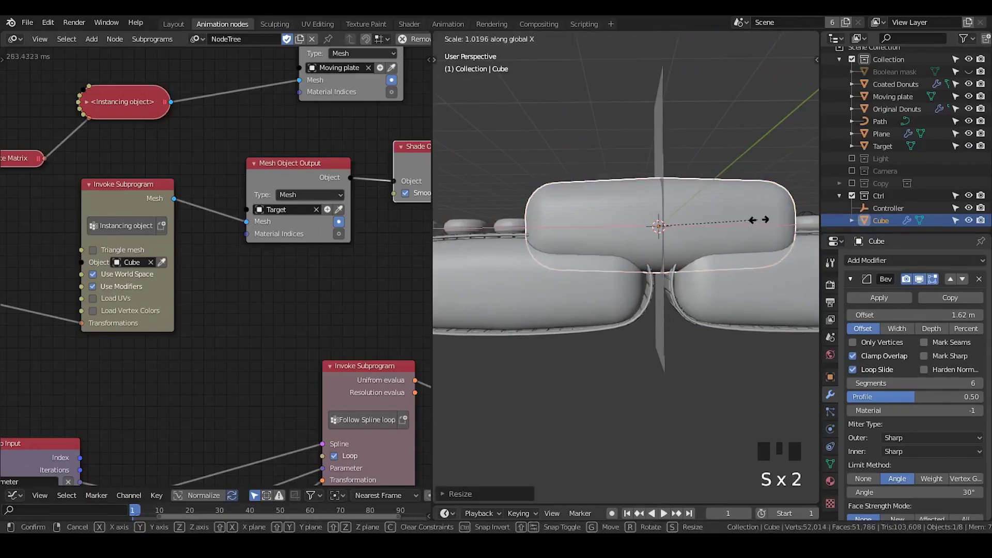
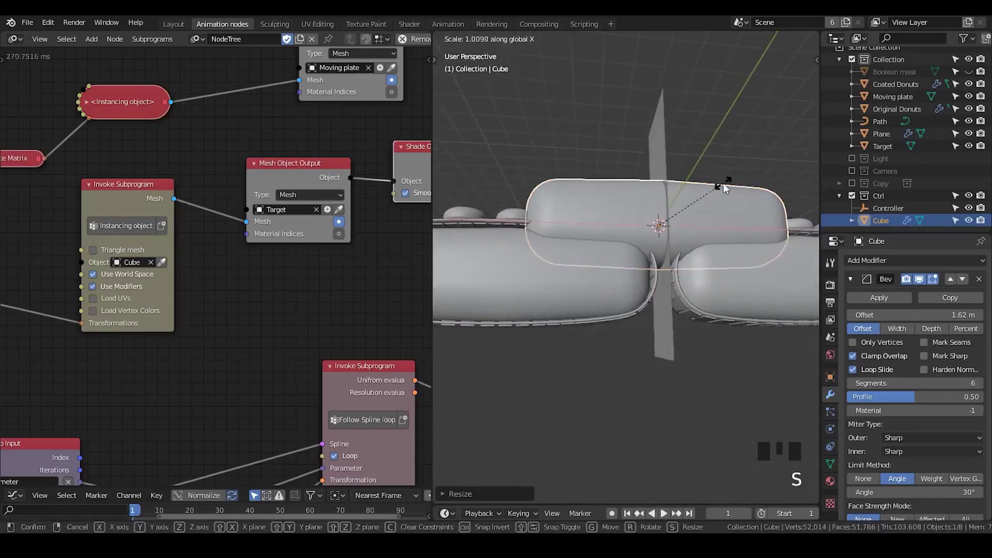
pyautogui.moveTo(645, 314); pyautogui.dragTo(971, 224)
pyautogui.click(971, 224)
# Switch to Material Preview shading and inspect the plate joints and yellow plane
pyautogui.middleClick(672, 296)
pyautogui.scroll(3)
pyautogui.click(791, 44)
pyautogui.moveTo(710, 234); pyautogui.dragTo(634, 239)
pyautogui.scroll(-3)
pyautogui.moveTo(656, 274); pyautogui.dragTo(652, 303)
pyautogui.scroll(-3)
pyautogui.moveTo(665, 300); pyautogui.dragTo(658, 293)
pyautogui.scroll(-3)
pyautogui.moveTo(659, 285); pyautogui.dragTo(700, 305)
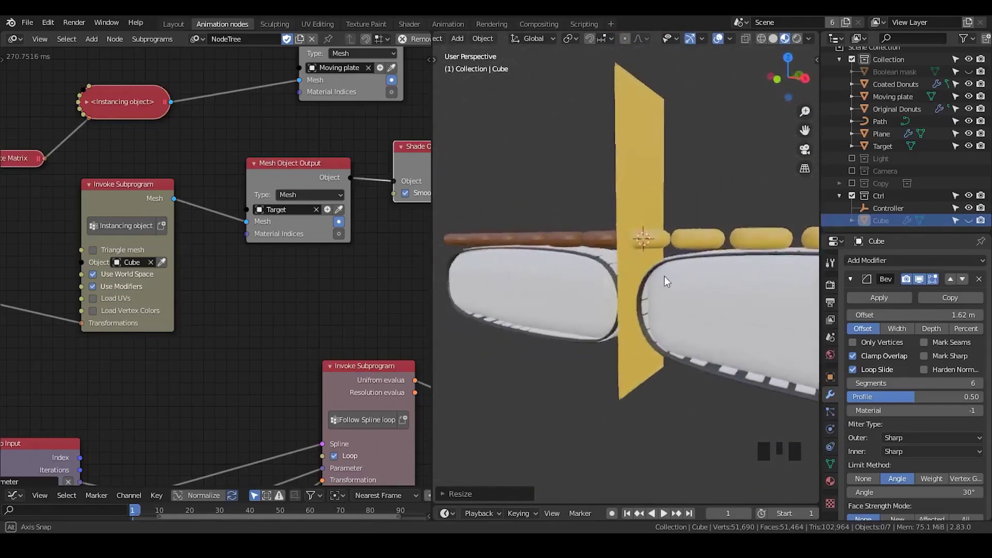
# Move Target out of Collection so it sits directly under the Scene Collection
pyautogui.click(550, 309)
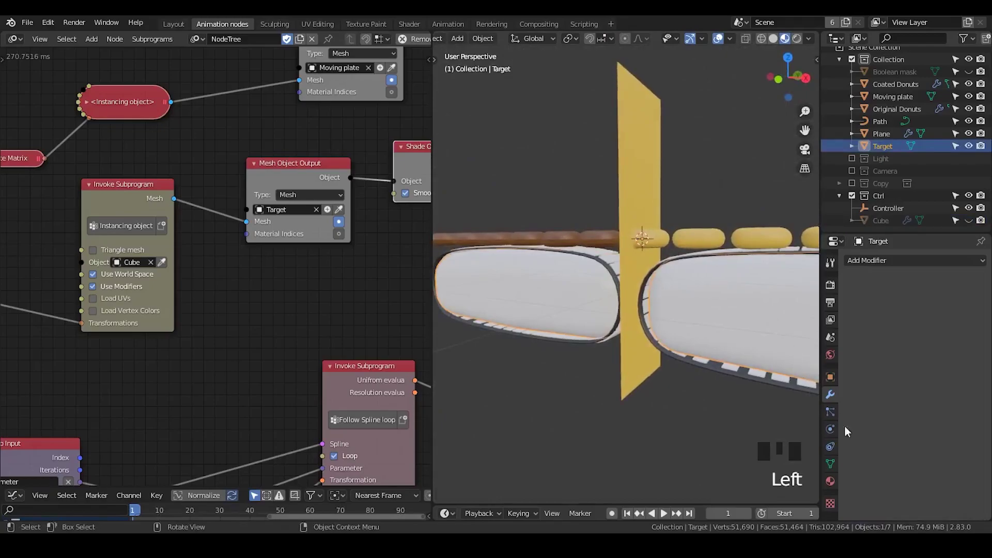
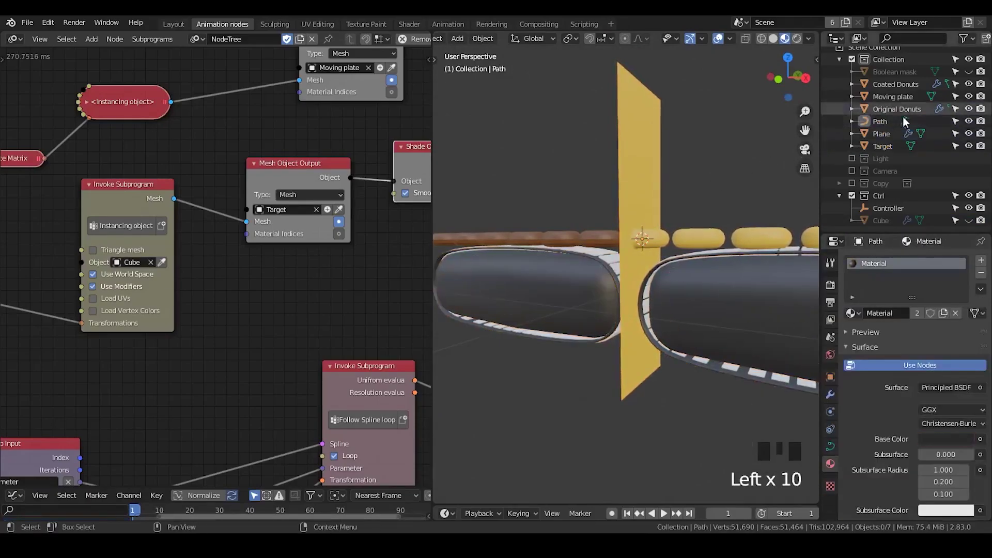
pyautogui.click(854, 200)
pyautogui.moveTo(971, 96); pyautogui.dragTo(879, 149)
pyautogui.click(888, 153)
pyautogui.moveTo(889, 157); pyautogui.dragTo(882, 102)
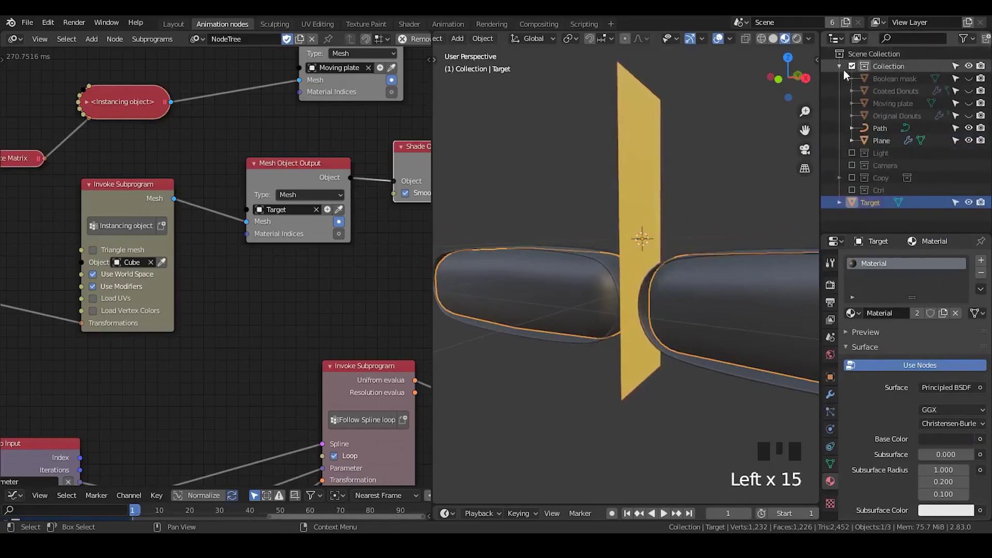
# Create a new collection named Plate group and move Target into it
pyautogui.click(838, 76)
pyautogui.click(871, 59)
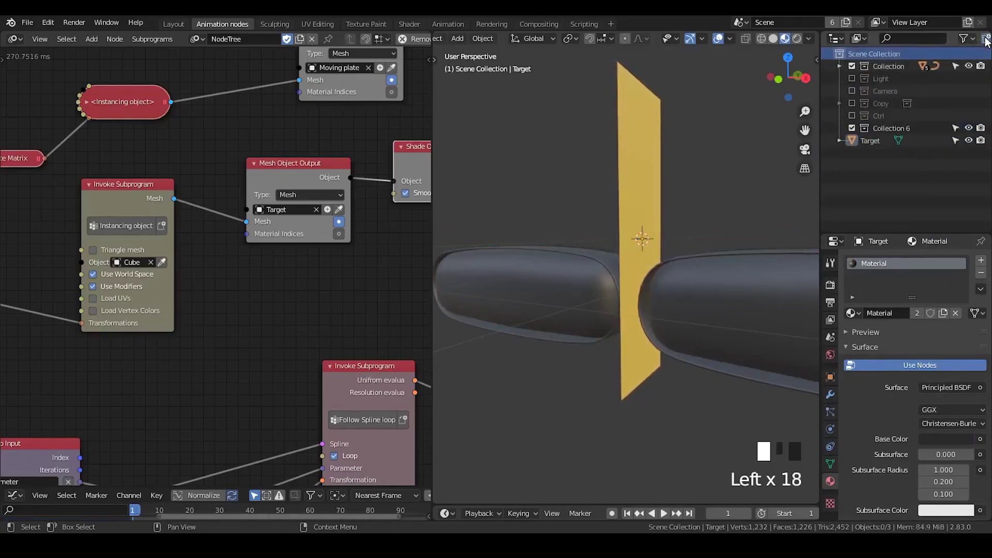
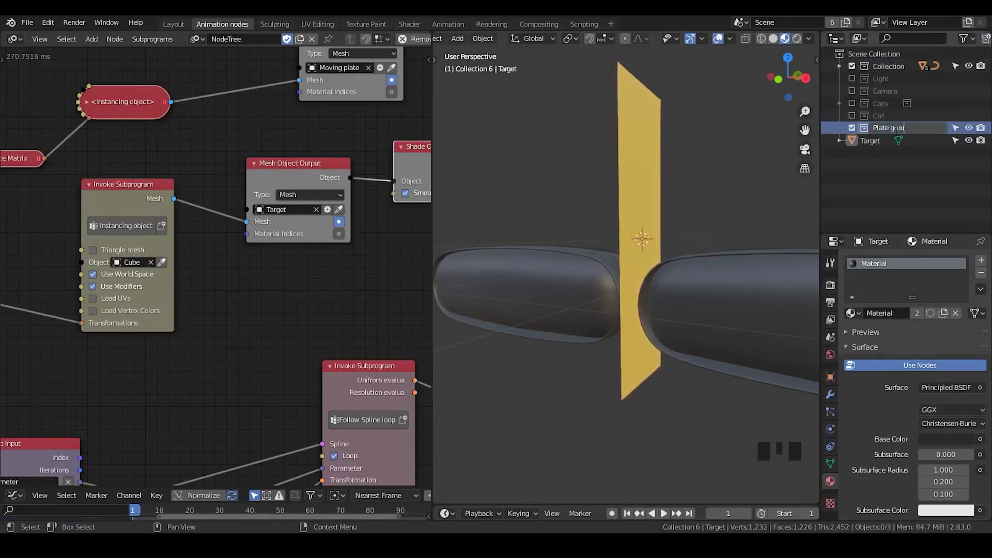
pyautogui.click(890, 156)
pyautogui.click(882, 147)
pyautogui.click(876, 145)
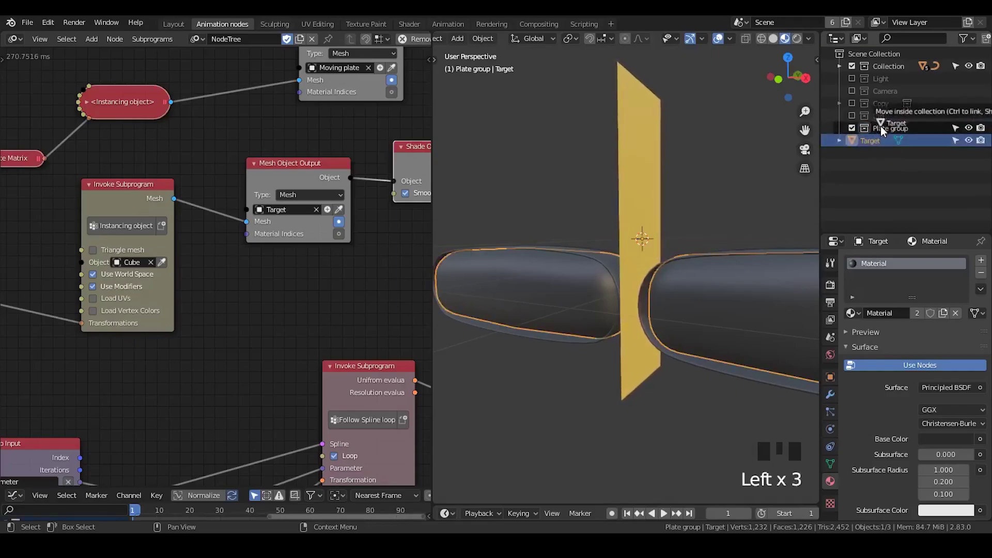
# Move the Path object from Collection into Plate group
pyautogui.click(844, 70)
pyautogui.click(886, 124)
pyautogui.click(887, 138)
pyautogui.moveTo(887, 135); pyautogui.dragTo(887, 175)
pyautogui.click(879, 134)
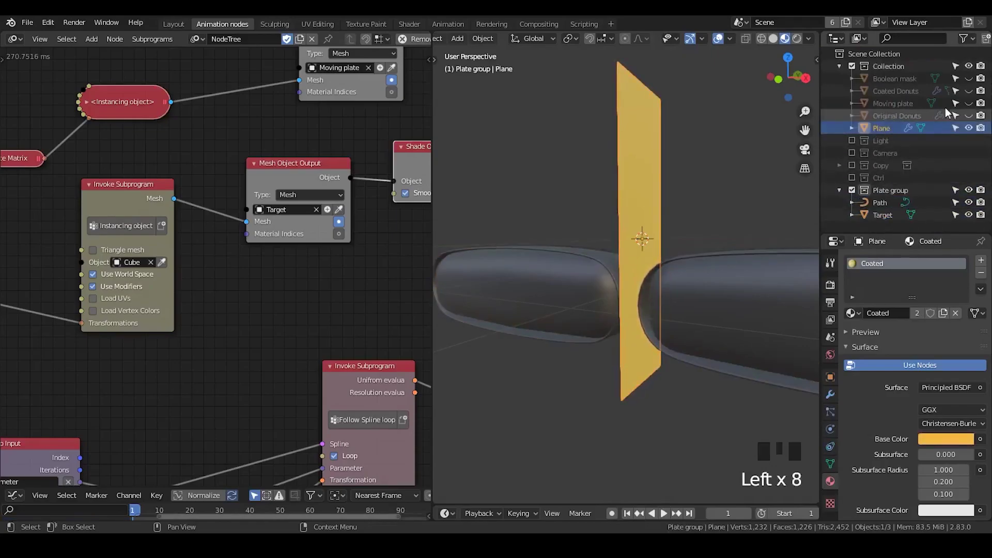
pyautogui.click(853, 74)
pyautogui.click(856, 121)
pyautogui.click(885, 143)
pyautogui.click(853, 122)
pyautogui.click(886, 136)
pyautogui.click(870, 94)
pyautogui.click(885, 127)
pyautogui.click(884, 121)
pyautogui.click(885, 132)
# Move Moving plate into Plate group, exclude the old Collection, and save the file
pyautogui.click(612, 262)
pyautogui.moveTo(903, 110); pyautogui.dragTo(894, 156)
pyautogui.click(857, 68)
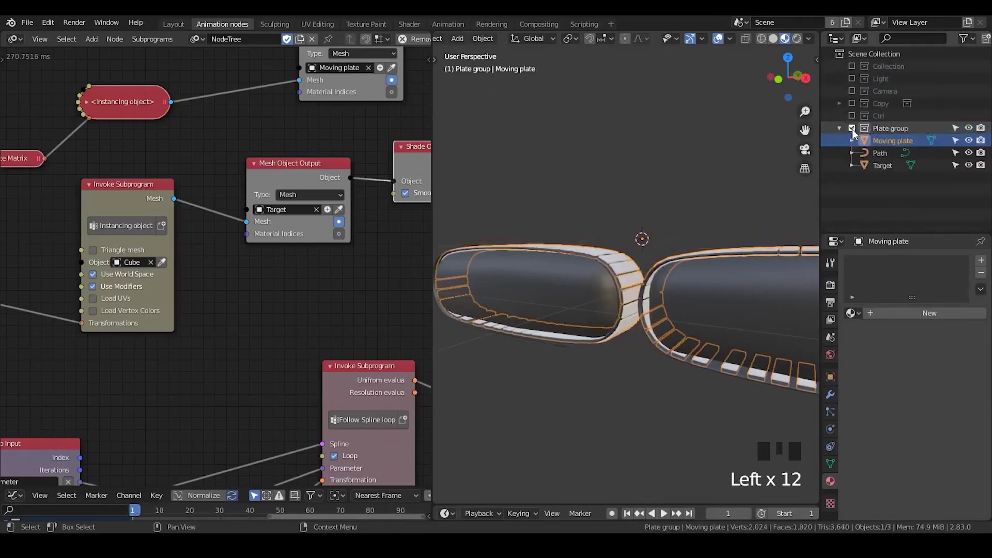
pyautogui.click(894, 134)
pyautogui.click(894, 147)
pyautogui.click(892, 156)
pyautogui.click(891, 167)
pyautogui.click(890, 148)
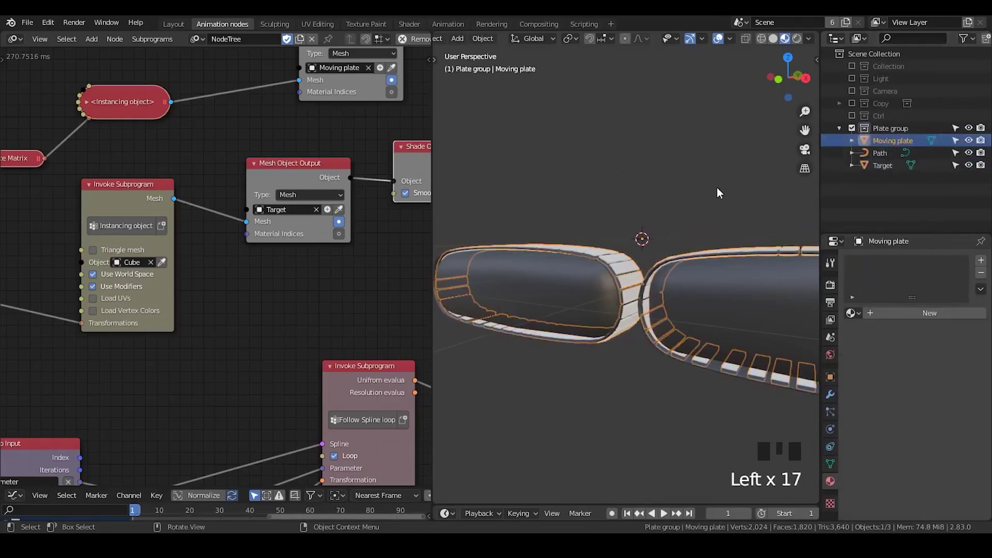
pyautogui.press('ctrl+s')
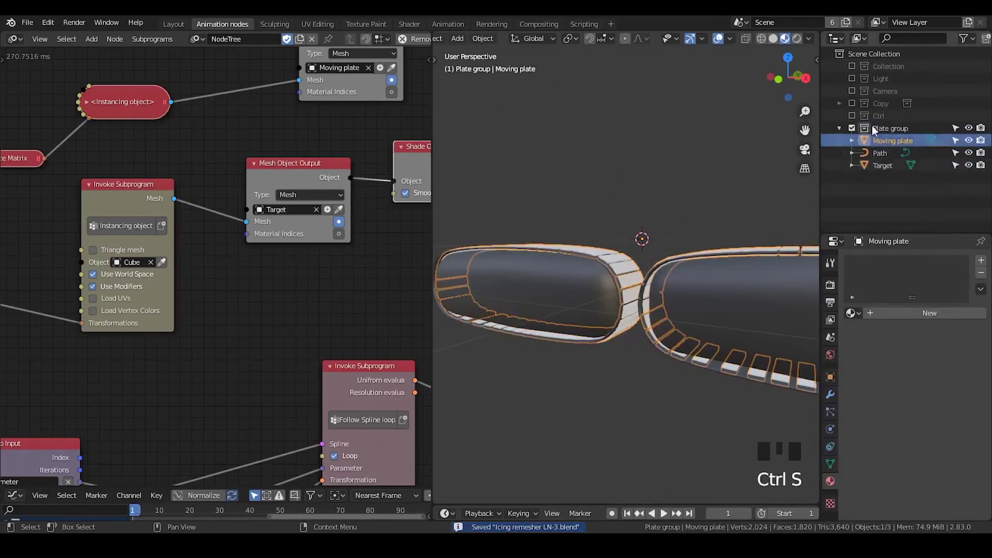
# Enable the Copy collection and rename its new object to Plate Unit
pyautogui.click(845, 108)
pyautogui.click(855, 111)
pyautogui.click(856, 119)
pyautogui.click(857, 120)
pyautogui.click(881, 148)
pyautogui.click(891, 158)
pyautogui.click(892, 143)
pyautogui.click(892, 135)
pyautogui.click(892, 148)
pyautogui.click(894, 157)
pyautogui.doubleClick(894, 136)
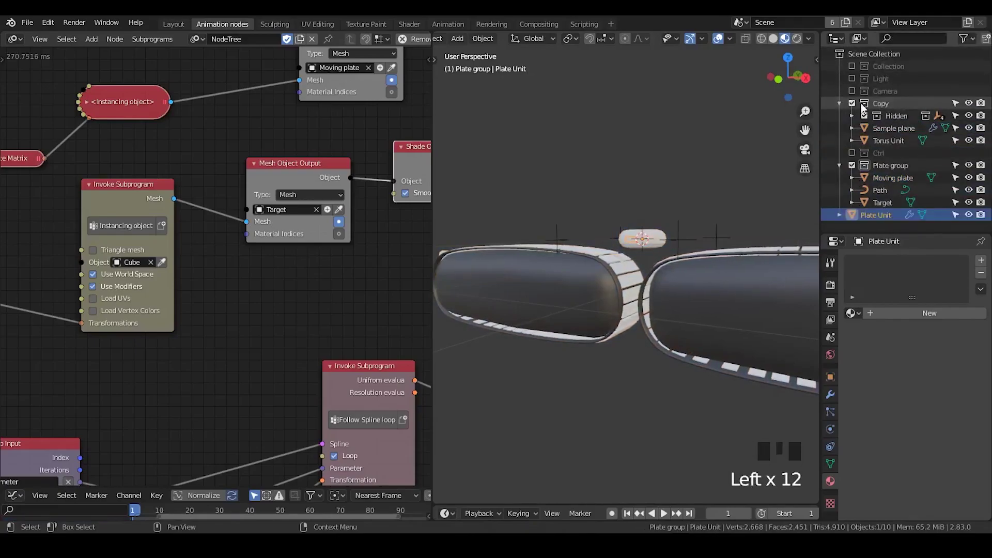
# Move Plate Unit to the scene root and centre the view on its tile
pyautogui.click(857, 108)
pyautogui.click(854, 144)
pyautogui.moveTo(659, 250); pyautogui.dragTo(693, 306)
pyautogui.scroll(3)
pyautogui.scroll(-3)
pyautogui.scroll(3)
pyautogui.scroll(-3)
pyautogui.moveTo(699, 301); pyautogui.dragTo(702, 319)
pyautogui.scroll(-3)
pyautogui.scroll(3)
pyautogui.scroll(-3)
pyautogui.moveTo(701, 327); pyautogui.dragTo(719, 299)
pyautogui.scroll(3)
pyautogui.middleClick(698, 289)
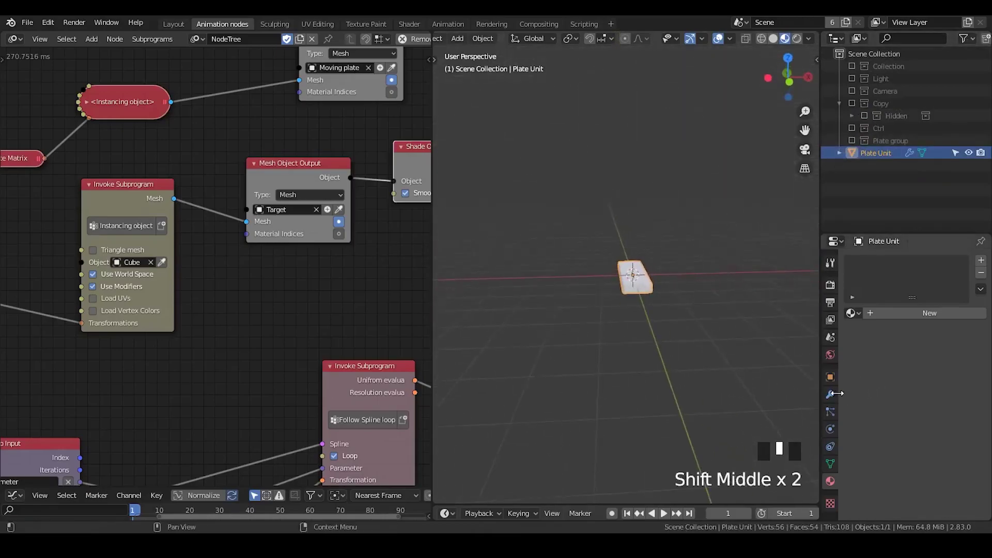
# Hide Copy and Plate group, then give Plate Unit Bevel, Array (count 41) and Curve modifiers
pyautogui.click(832, 398)
pyautogui.click(854, 290)
pyautogui.click(854, 285)
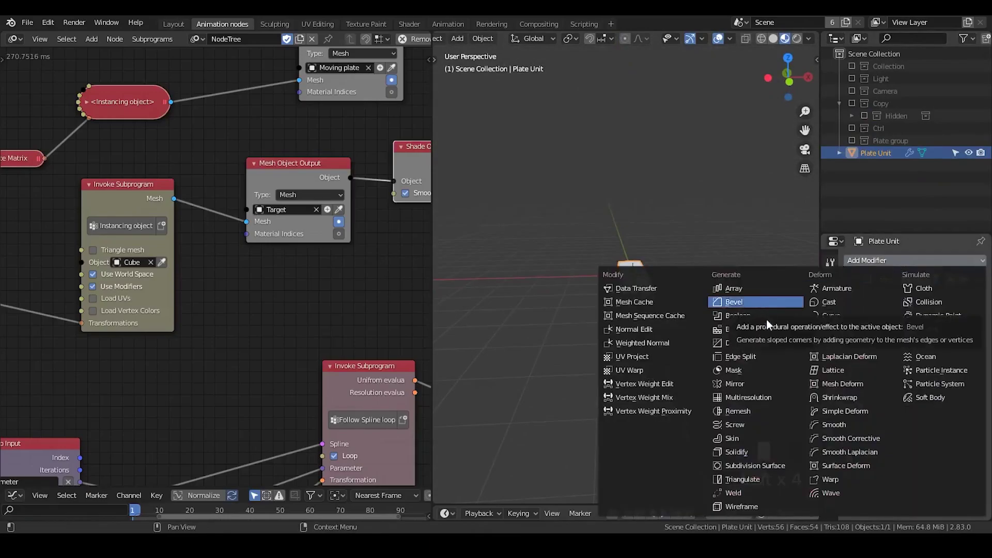
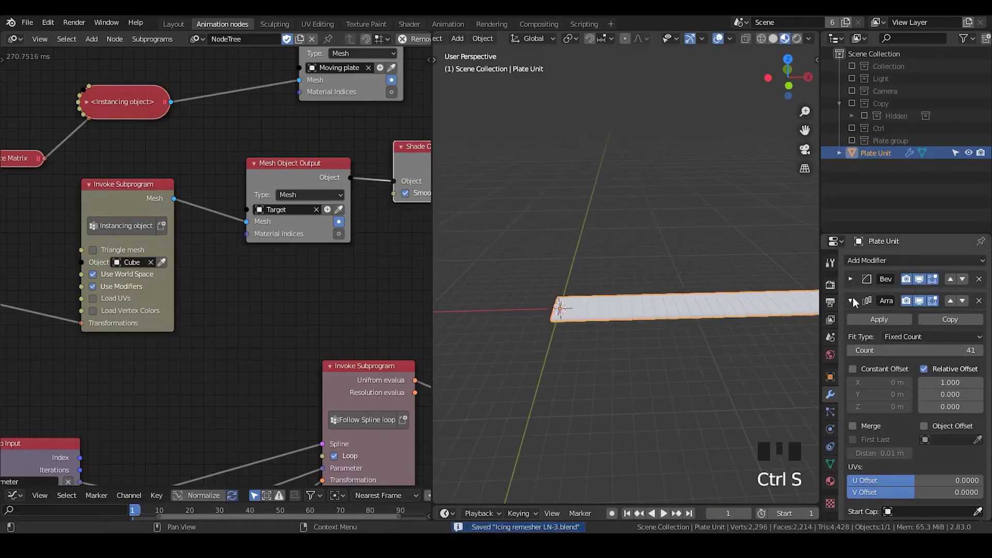
pyautogui.click(850, 306)
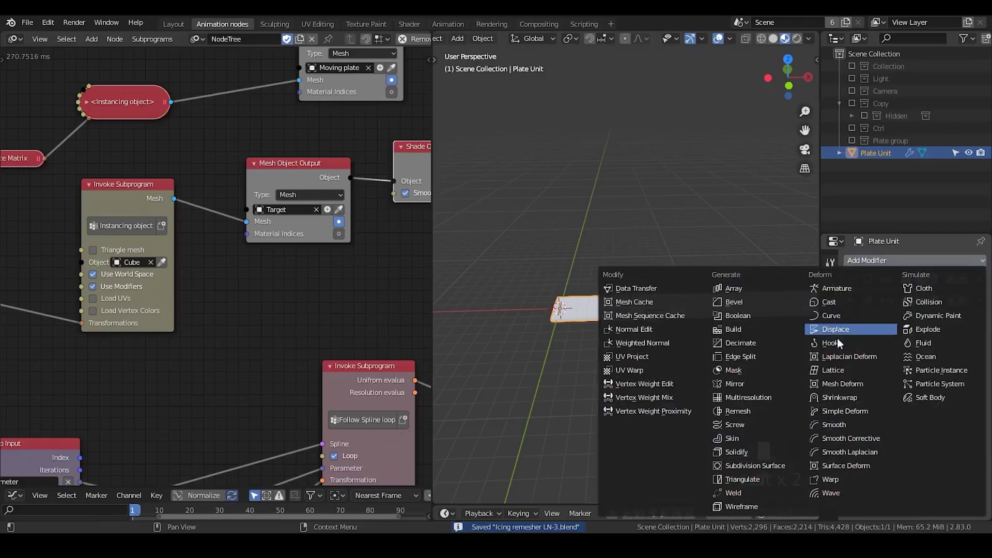
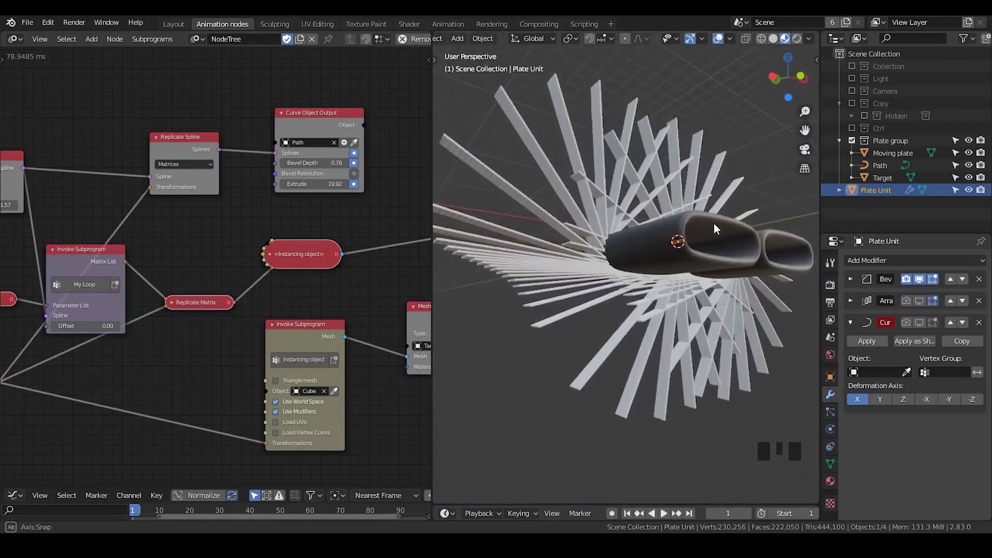
# Check the spline and instancing nodes, then hide Moving plate inside Plate group
pyautogui.click(863, 195)
pyautogui.moveTo(183, 237); pyautogui.dragTo(856, 282)
pyautogui.click(857, 282)
pyautogui.click(854, 283)
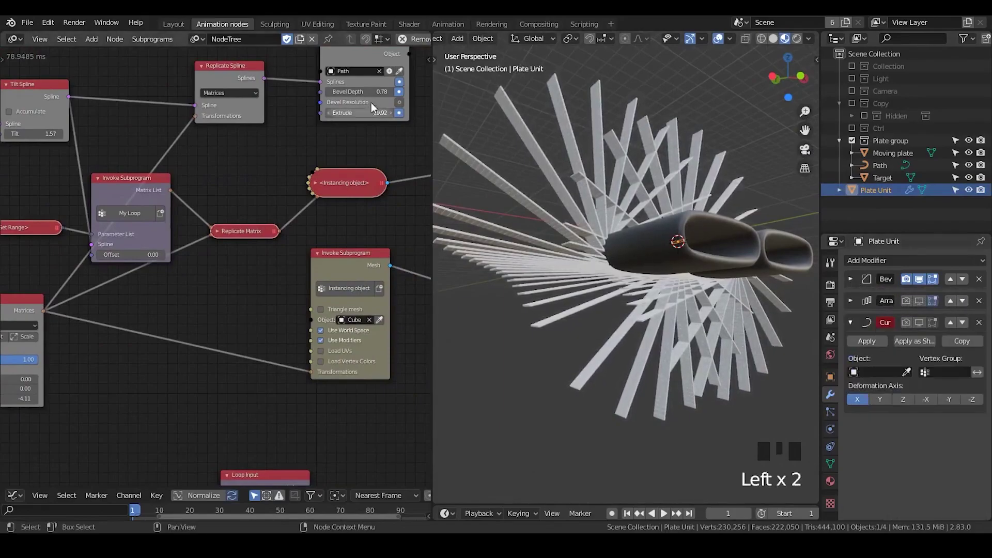
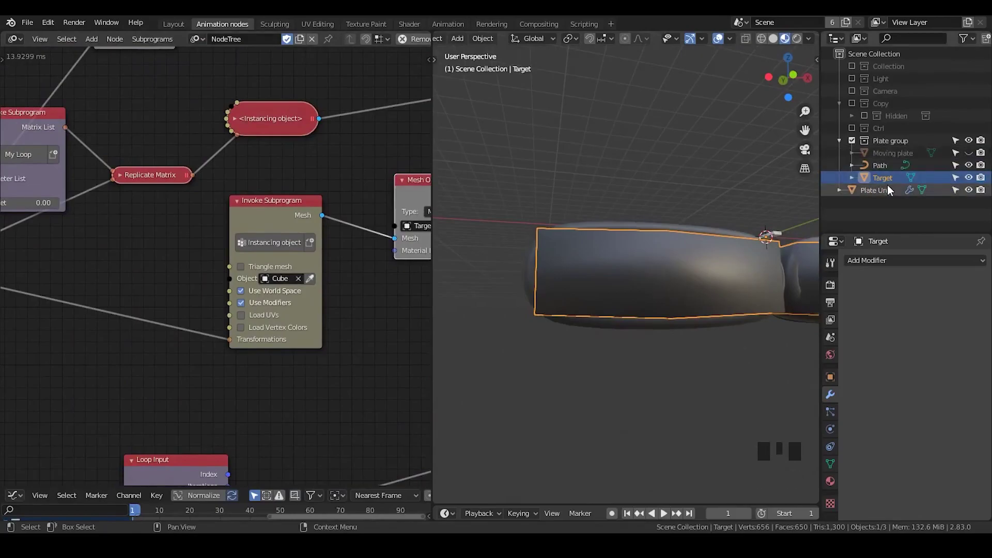
# Enable the Ctrl collection and select Cube together with Target
pyautogui.click(708, 285)
pyautogui.click(695, 219)
pyautogui.click(696, 269)
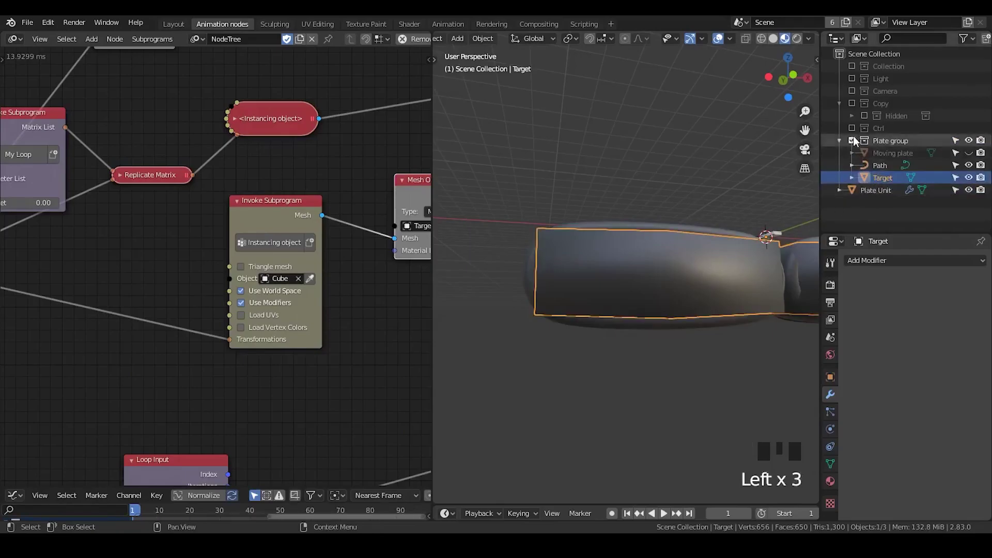
pyautogui.click(854, 109)
pyautogui.click(875, 137)
pyautogui.click(885, 147)
pyautogui.click(894, 139)
pyautogui.click(854, 109)
pyautogui.click(886, 167)
pyautogui.click(890, 183)
pyautogui.click(853, 129)
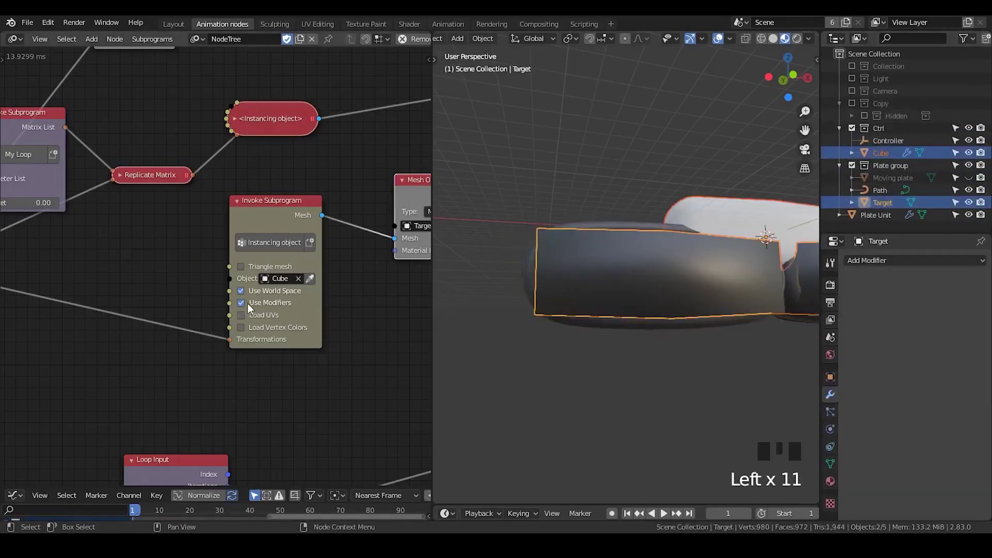
# Parent the Cube object under Target in the Plate group hierarchy
pyautogui.click(246, 308)
pyautogui.click(245, 307)
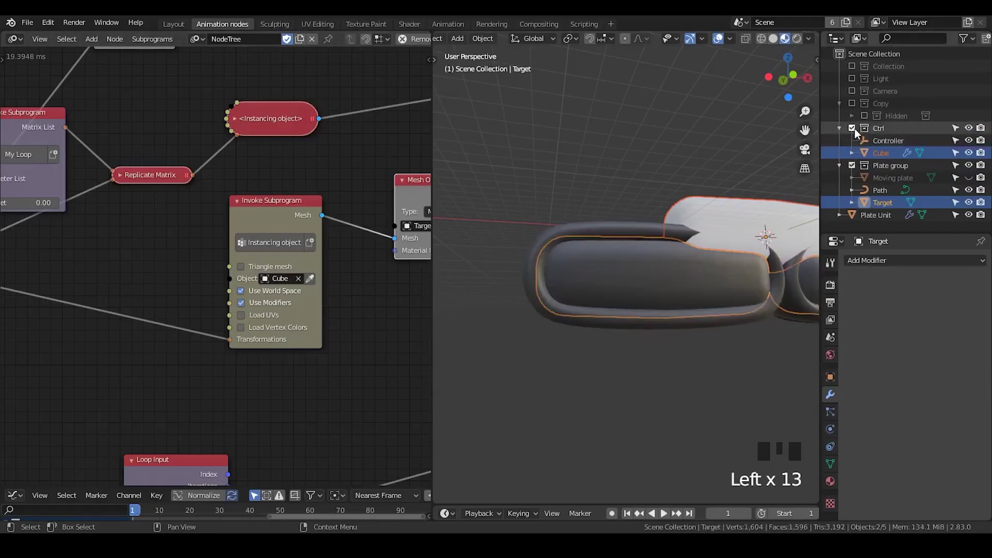
pyautogui.click(856, 133)
pyautogui.click(243, 308)
pyautogui.click(247, 307)
pyautogui.doubleClick(247, 307)
pyautogui.click(852, 135)
pyautogui.click(889, 147)
pyautogui.click(888, 157)
pyautogui.doubleClick(246, 308)
pyautogui.doubleClick(882, 157)
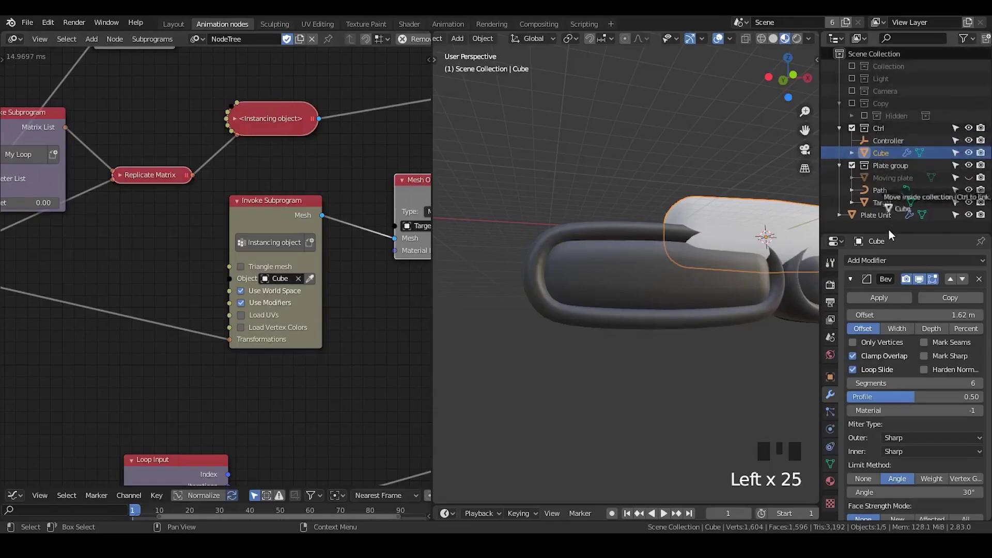
pyautogui.click(839, 136)
pyautogui.click(970, 133)
pyautogui.moveTo(667, 282); pyautogui.dragTo(609, 247)
# Expand Target in the Outliner to show its Cube child
pyautogui.click(608, 247)
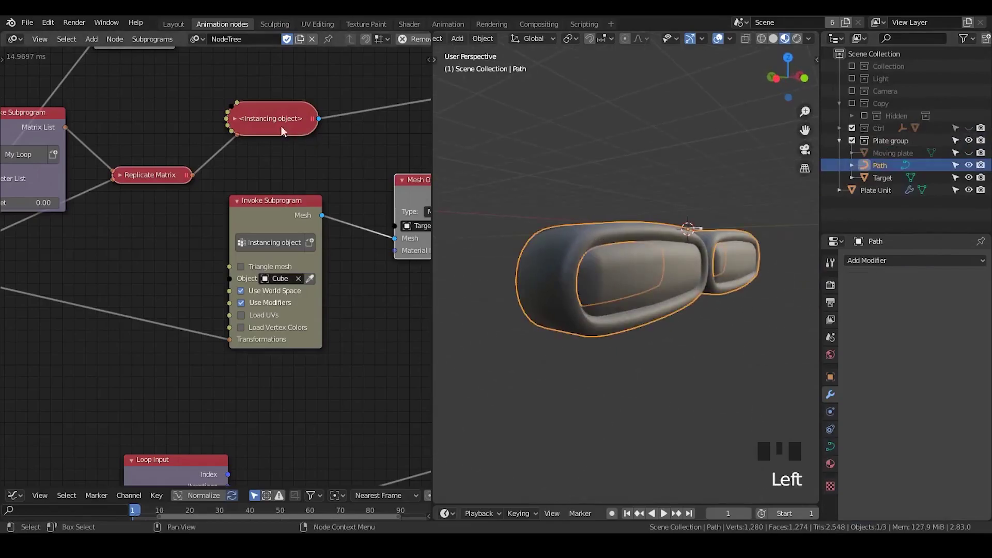
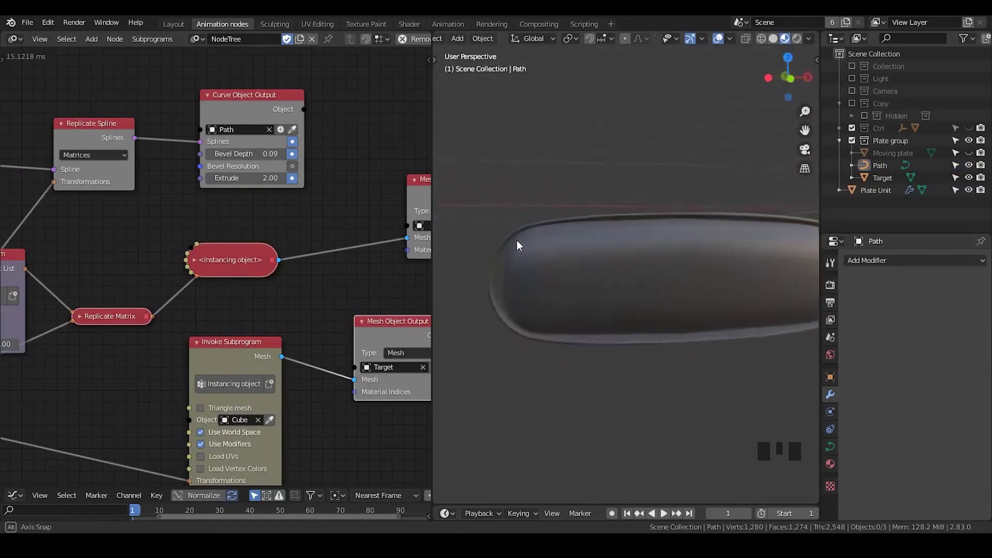
pyautogui.click(606, 258)
pyautogui.moveTo(612, 290); pyautogui.dragTo(626, 287)
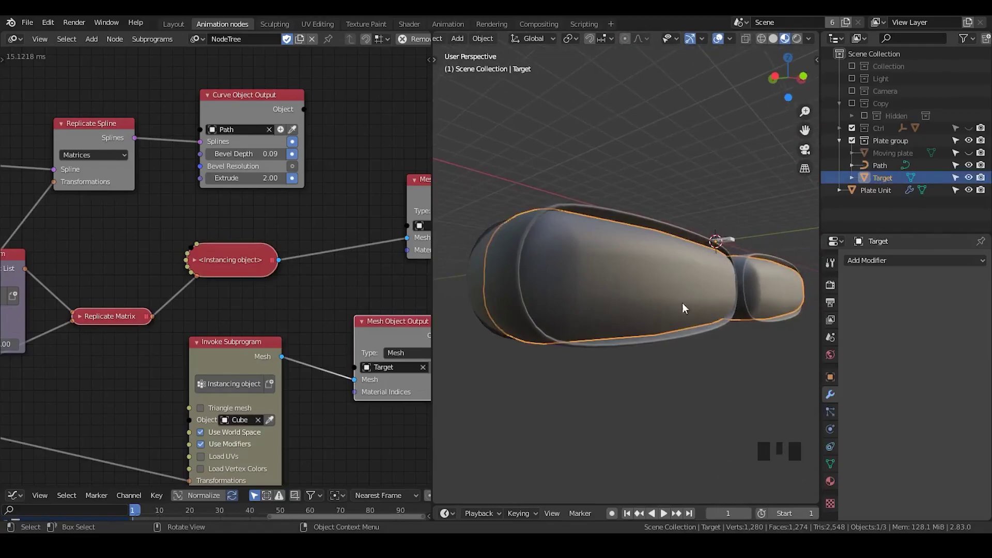
pyautogui.click(881, 202)
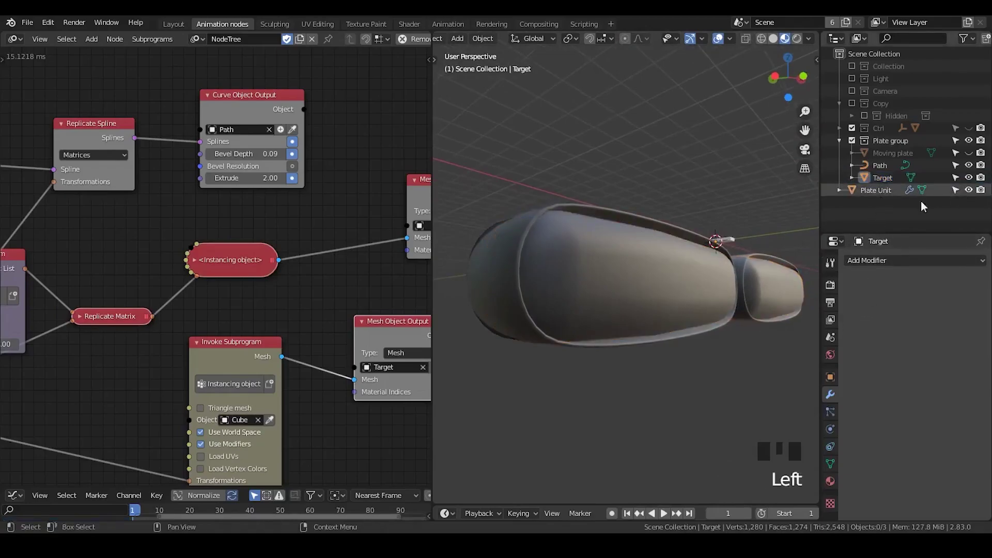
pyautogui.click(879, 202)
pyautogui.click(876, 196)
pyautogui.click(972, 193)
pyautogui.click(972, 192)
# Recentre the view and select the Plate Unit object
pyautogui.moveTo(719, 313); pyautogui.dragTo(674, 346)
pyautogui.scroll(3)
pyautogui.scroll(-3)
pyautogui.scroll(3)
pyautogui.middleClick(674, 354)
pyautogui.click(919, 306)
pyautogui.click(905, 305)
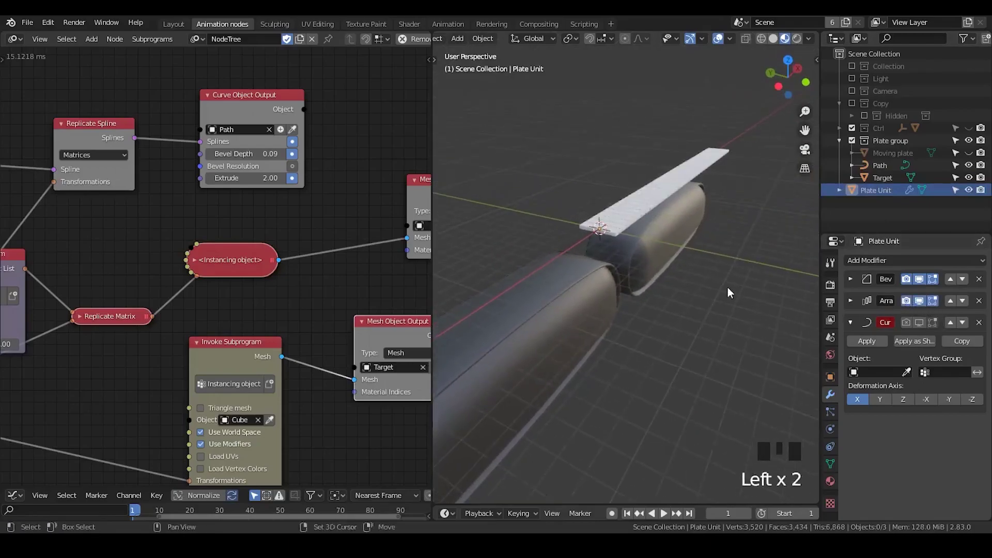
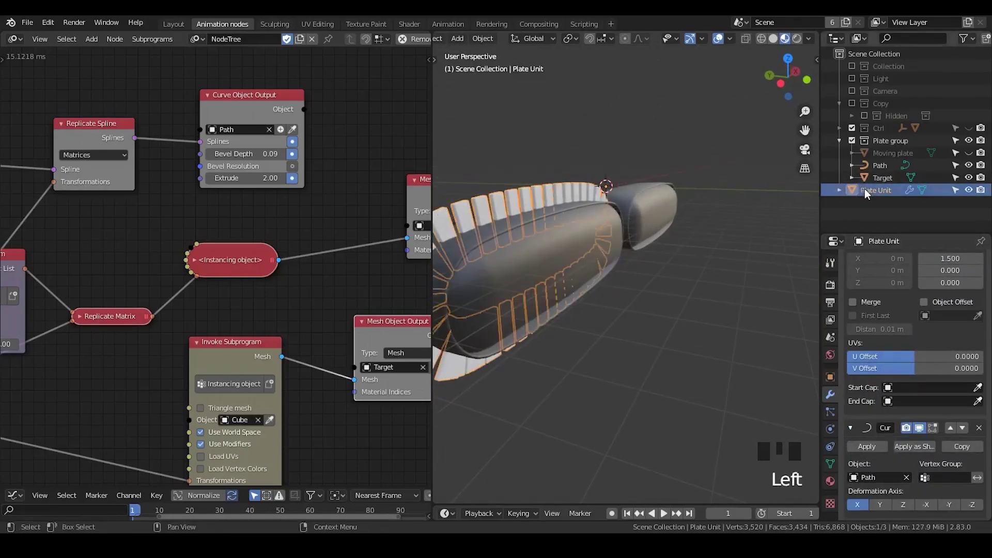
# Zoom into the loop and hide the Plate Unit object in the Outliner
pyautogui.moveTo(572, 295); pyautogui.dragTo(636, 314)
pyautogui.scroll(-3)
pyautogui.scroll(3)
pyautogui.scroll(-3)
pyautogui.scroll(-3)
pyautogui.moveTo(678, 307); pyautogui.dragTo(971, 197)
pyautogui.click(970, 197)
pyautogui.click(971, 162)
pyautogui.click(972, 159)
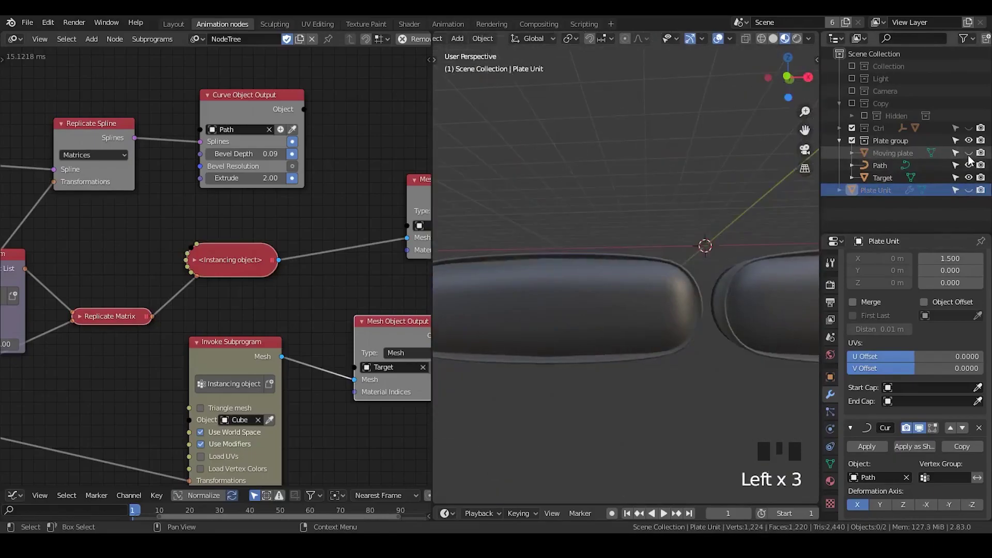
# Delete the Moving plate object from the scene
pyautogui.click(972, 160)
pyautogui.click(895, 160)
pyautogui.press('x')
pyautogui.click(885, 160)
pyautogui.click(882, 176)
pyautogui.moveTo(884, 183); pyautogui.dragTo(918, 185)
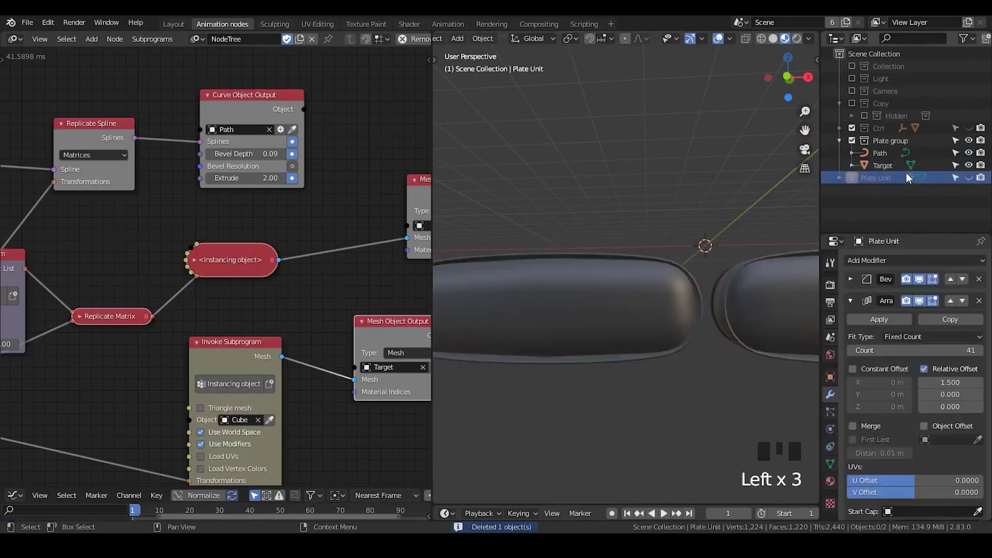
# Check the Copy collection's contents, exclude it again, and unhide Plate Unit
pyautogui.click(857, 108)
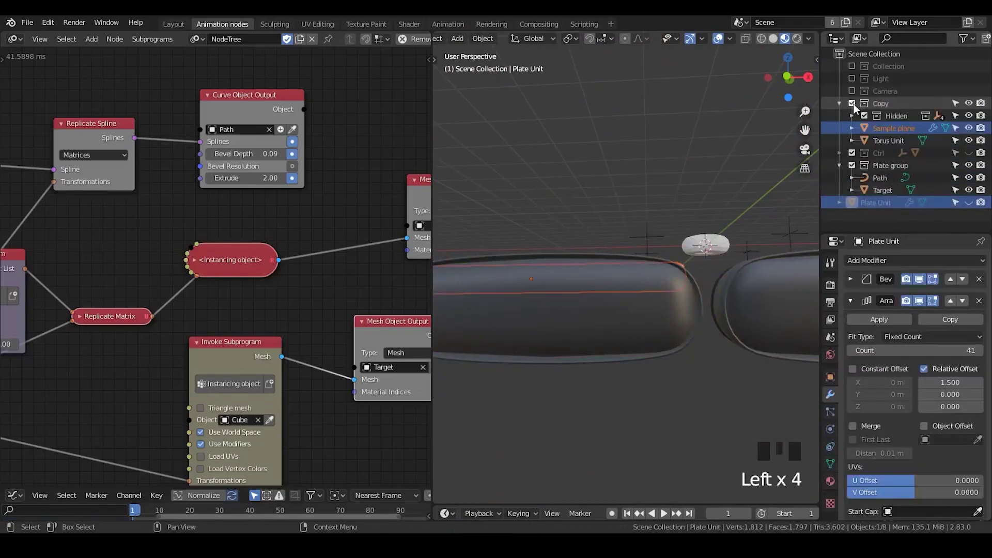
pyautogui.click(856, 108)
pyautogui.click(846, 129)
pyautogui.click(840, 130)
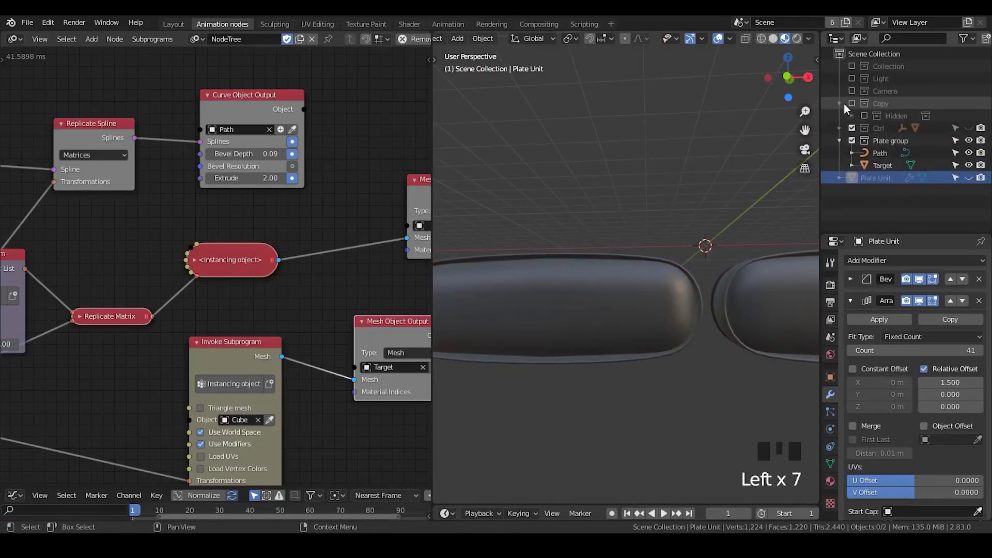
pyautogui.click(881, 182)
pyautogui.click(968, 183)
pyautogui.click(899, 185)
# Orbit around the loop to inspect the Plate Unit strip bent along Path
pyautogui.scroll(-3)
pyautogui.click(851, 305)
pyautogui.moveTo(922, 320); pyautogui.dragTo(837, 379)
pyautogui.moveTo(855, 288); pyautogui.dragTo(718, 282)
pyautogui.scroll(3)
pyautogui.moveTo(705, 311); pyautogui.dragTo(854, 283)
pyautogui.moveTo(854, 283); pyautogui.dragTo(836, 483)
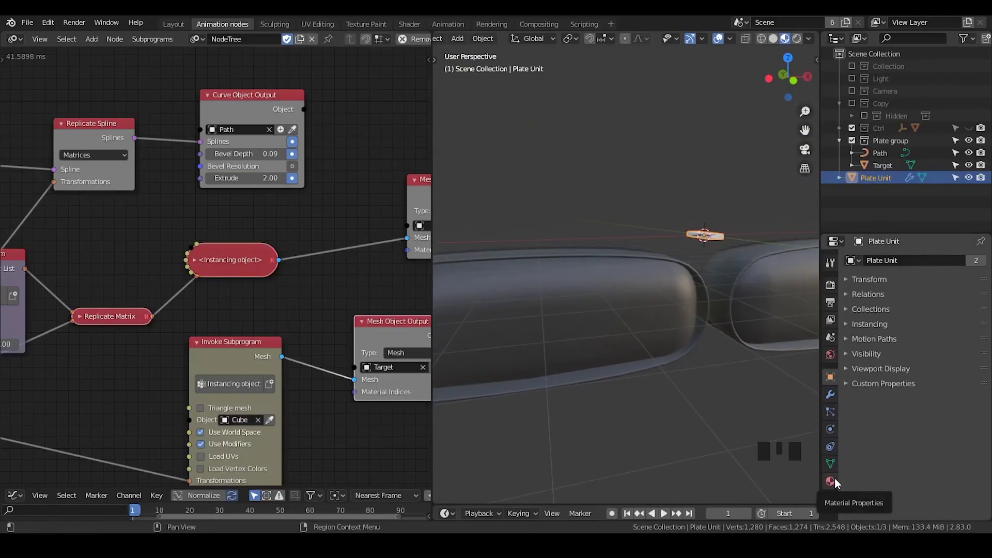
# Re-enable Plate Unit's Array modifier in the viewport so plates repeat around the loop
pyautogui.click(836, 483)
pyautogui.click(832, 408)
pyautogui.click(832, 399)
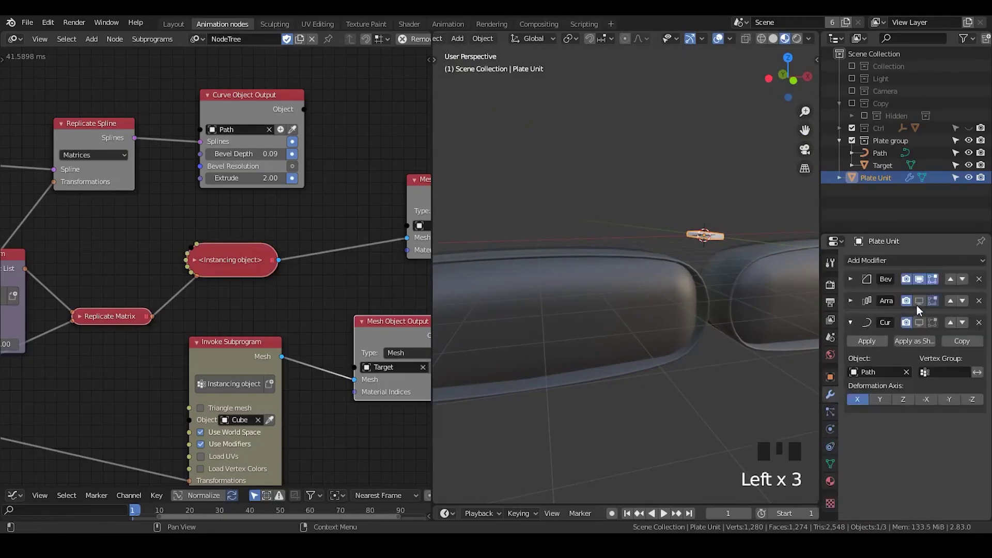
pyautogui.click(922, 308)
pyautogui.click(921, 322)
pyautogui.scroll(-3)
pyautogui.moveTo(604, 331); pyautogui.dragTo(665, 327)
pyautogui.moveTo(665, 330); pyautogui.dragTo(631, 327)
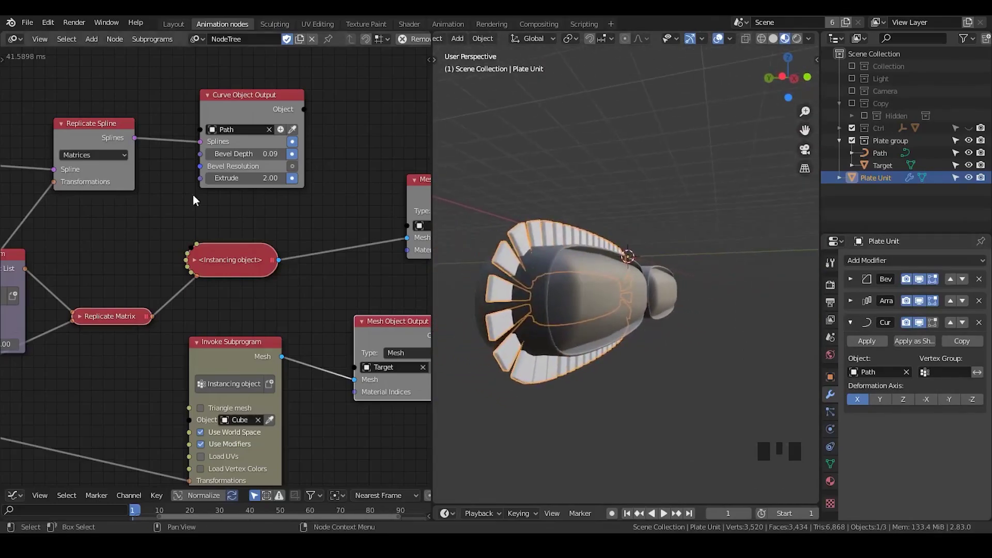
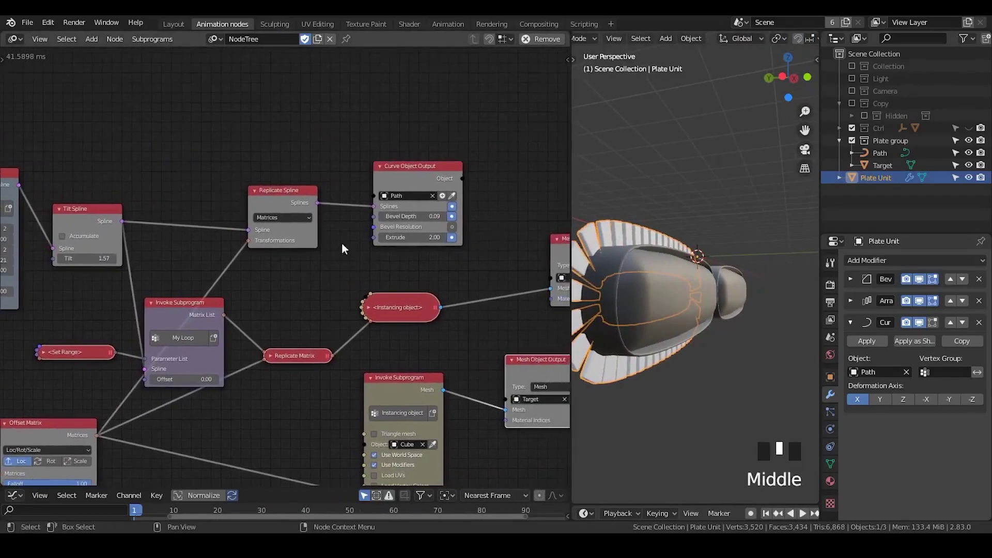
# Duplicate the Curve Object Output node above the original, creating the Path for curve modifier object
pyautogui.click(414, 176)
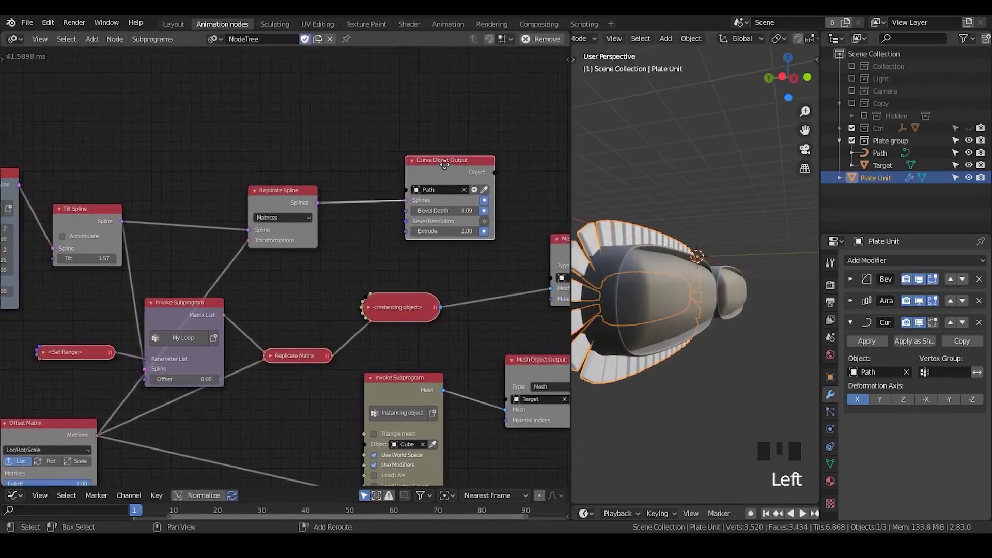
pyautogui.press('shift+d')
pyautogui.moveTo(327, 200); pyautogui.dragTo(370, 161)
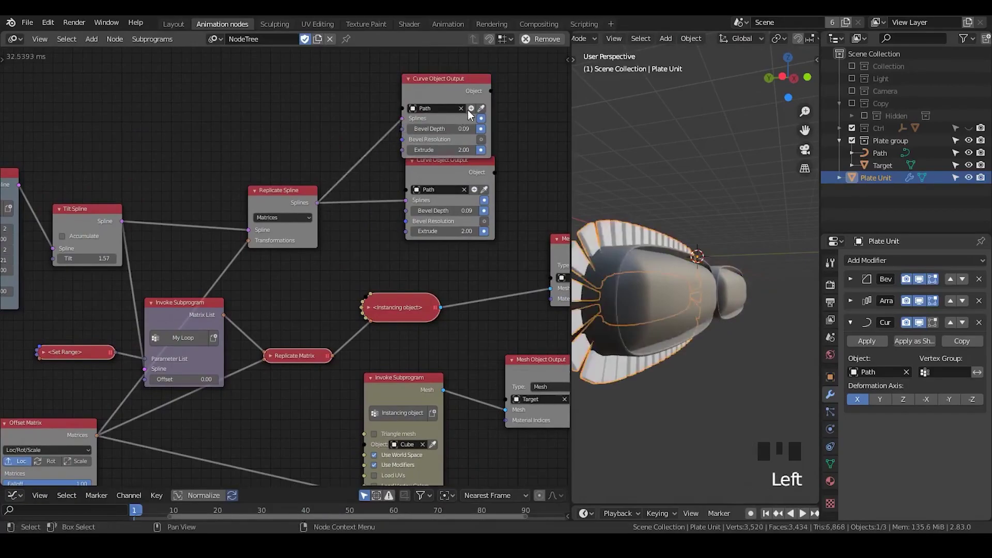
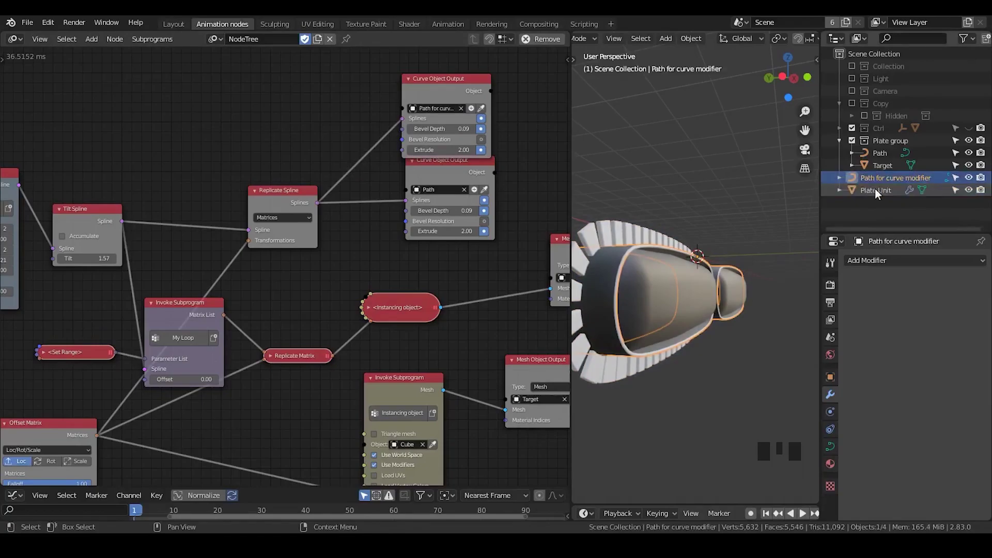
pyautogui.moveTo(227, 184); pyautogui.dragTo(148, 244)
# Duplicate the Tilt Spline and Replicate Spline nodes and rewire their spline links
pyautogui.click(148, 243)
pyautogui.press('shift+d')
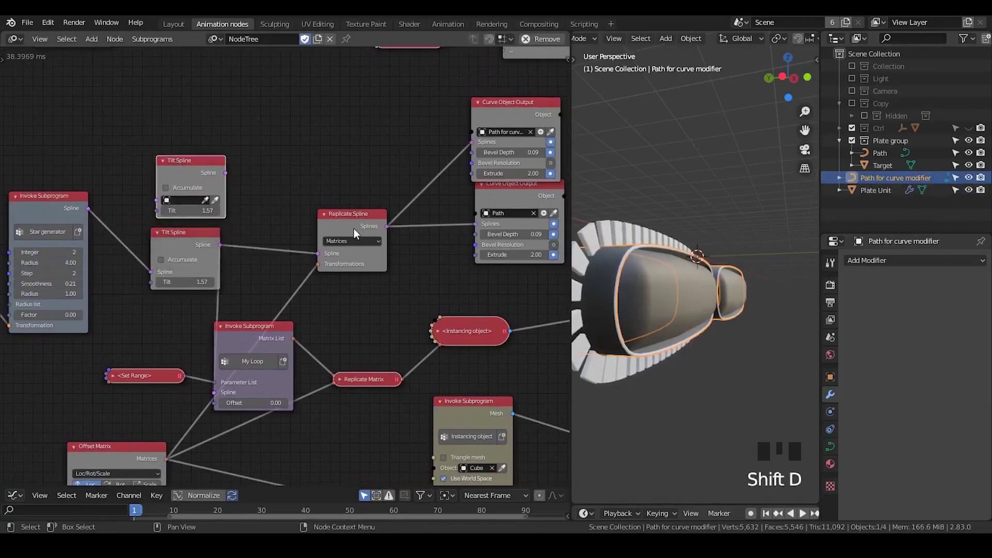
pyautogui.click(355, 233)
pyautogui.press('shift+d')
pyautogui.click(90, 214)
pyautogui.click(201, 173)
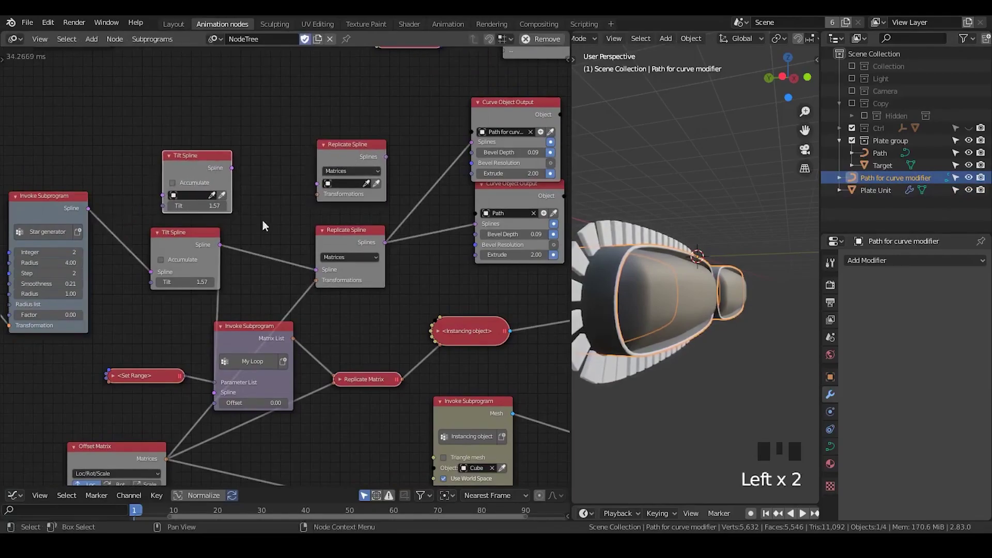
pyautogui.moveTo(151, 276); pyautogui.dragTo(196, 270)
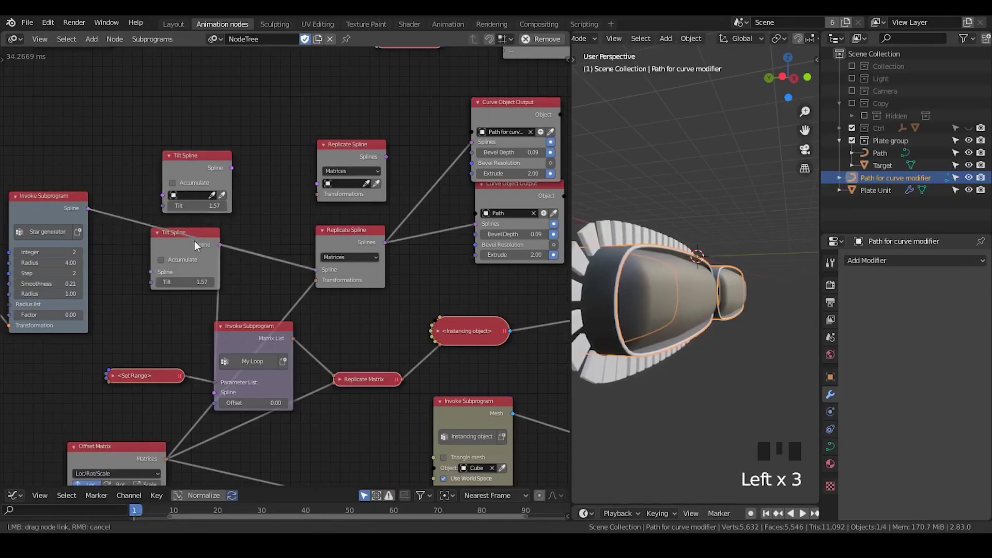
pyautogui.click(185, 246)
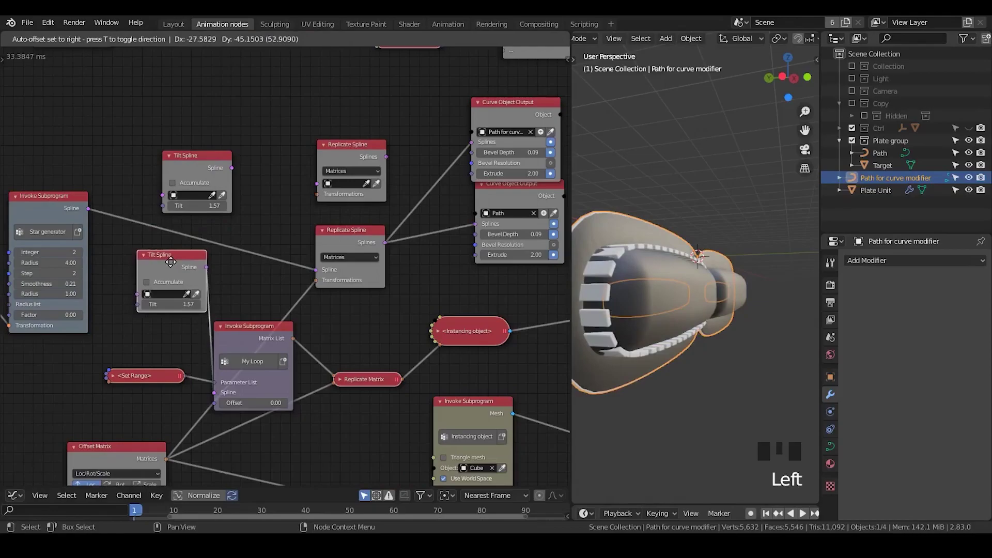
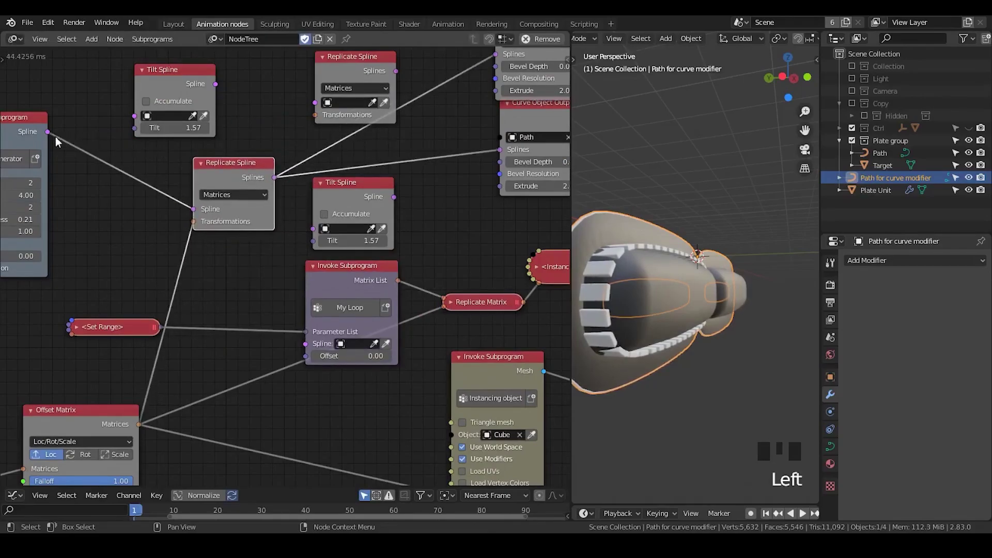
# Collapse and shift My Loop, feed the tilted spline into Path's curve output, and hide Path
pyautogui.click(54, 140)
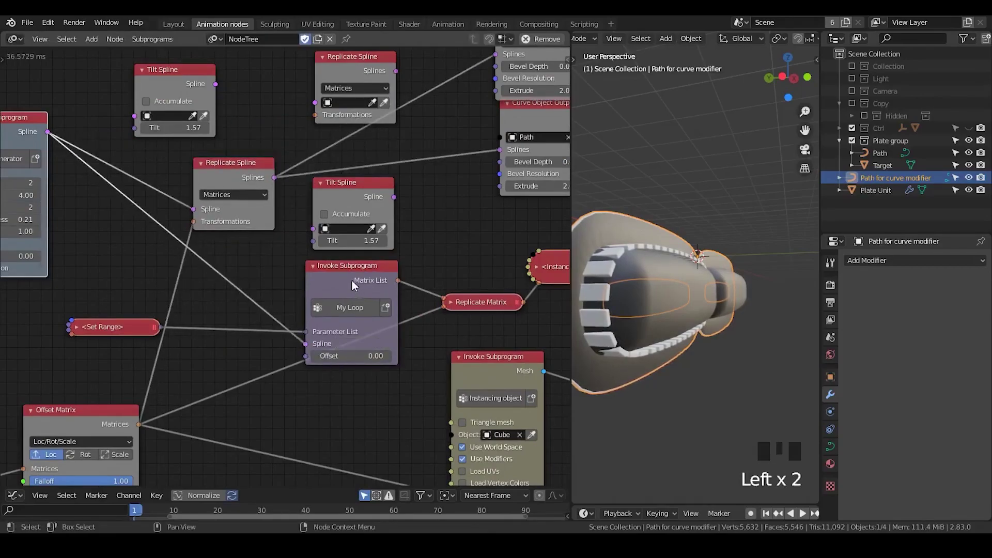
pyautogui.moveTo(354, 285); pyautogui.dragTo(327, 287)
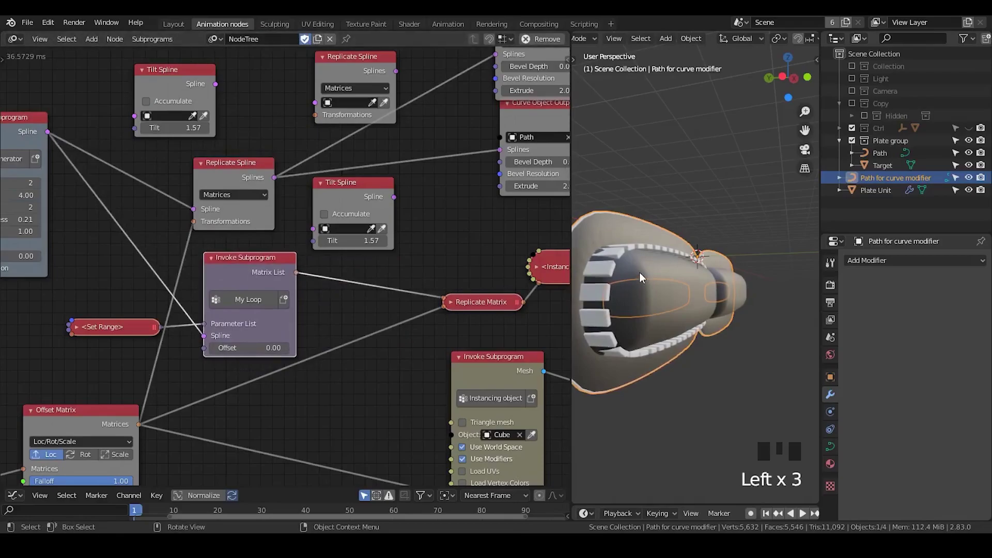
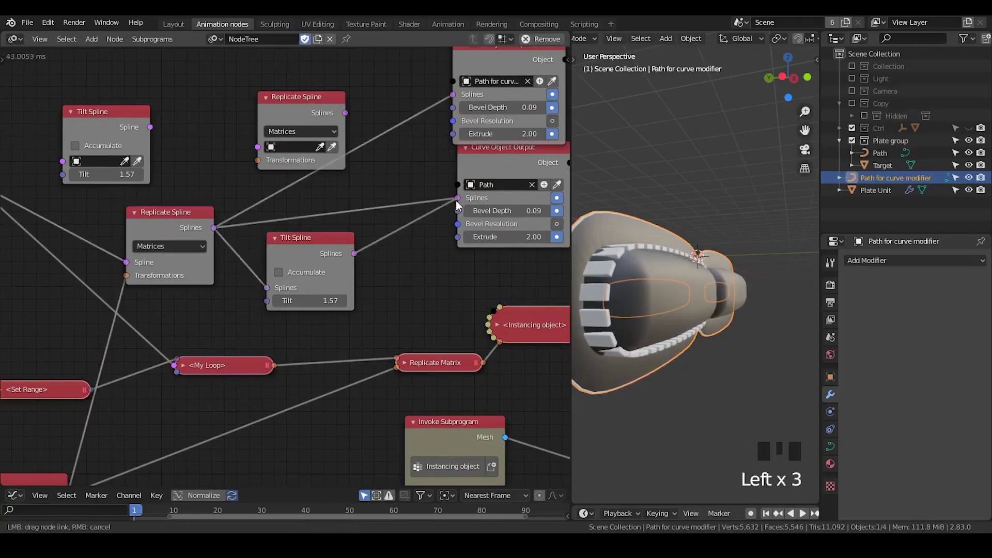
pyautogui.moveTo(652, 323); pyautogui.dragTo(966, 158)
pyautogui.click(966, 157)
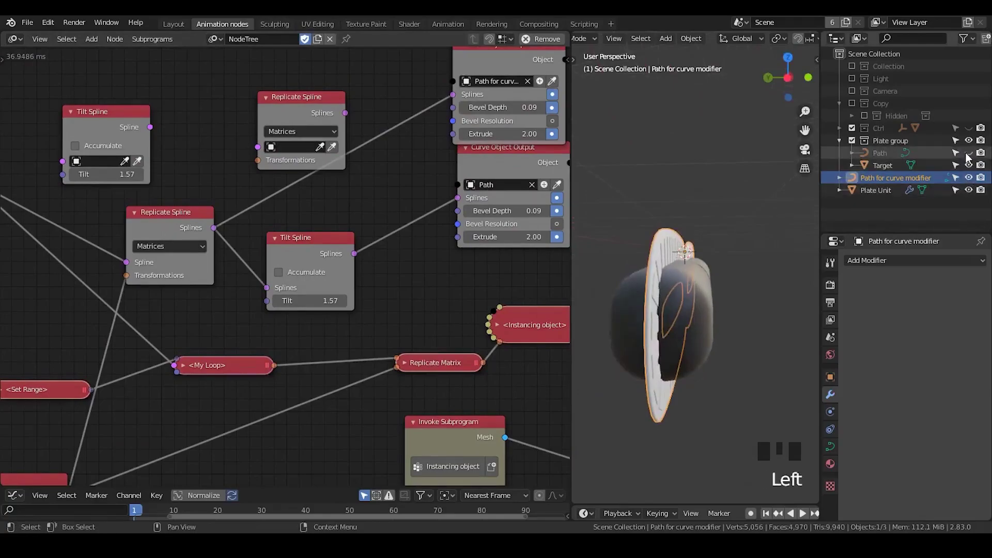
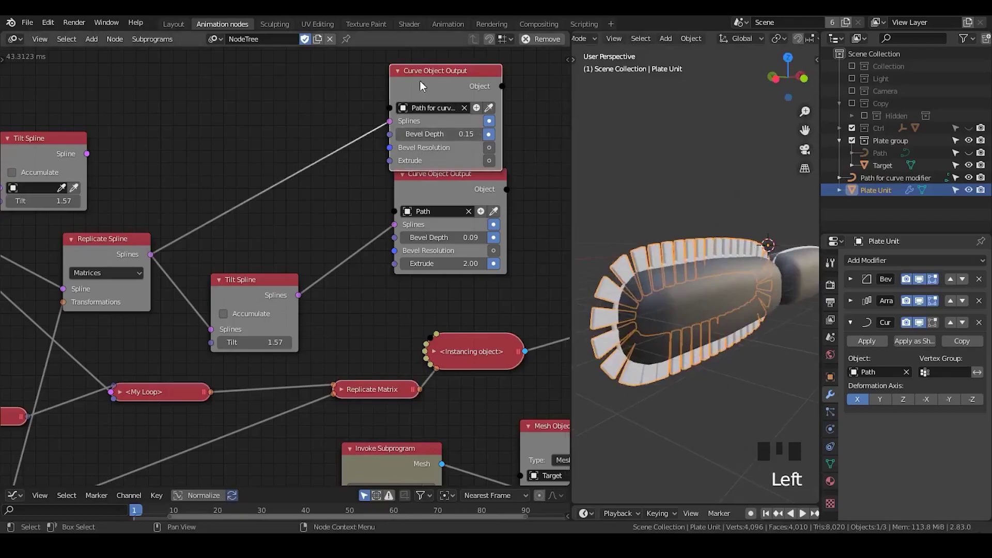
# Delete the duplicate curve output node and the Path for curve modifier object
pyautogui.press('x')
pyautogui.click(872, 196)
pyautogui.click(877, 182)
pyautogui.press('x')
# Rotate and move Plate Unit along Y to check the plates follow the Path curve
pyautogui.moveTo(717, 269); pyautogui.dragTo(715, 246)
pyautogui.moveTo(716, 246); pyautogui.dragTo(778, 215)
pyautogui.press('r')
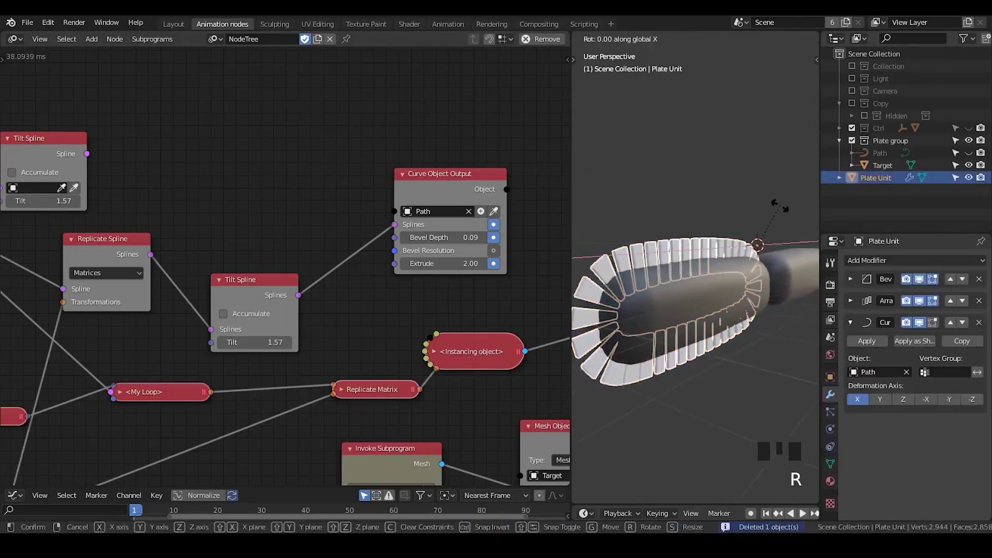
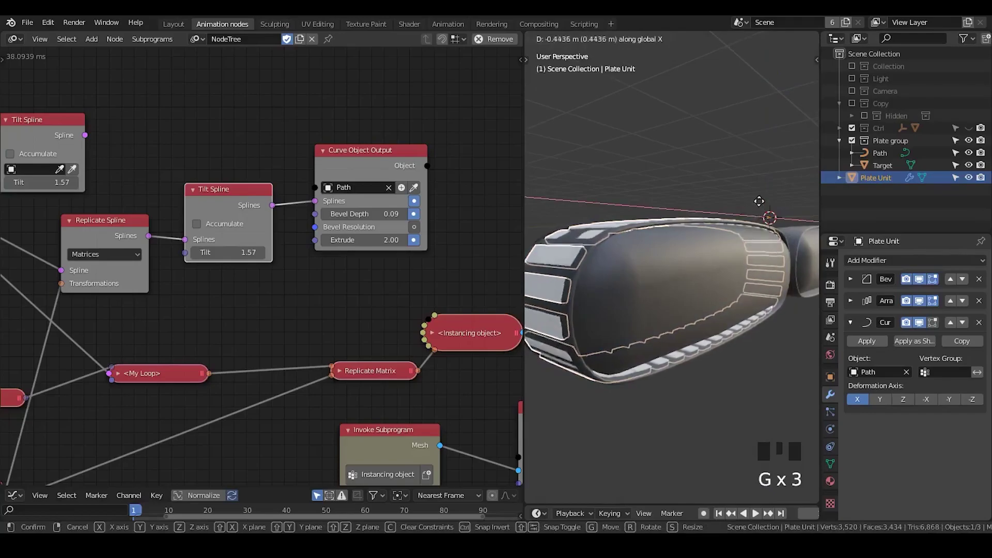
pyautogui.press('g')
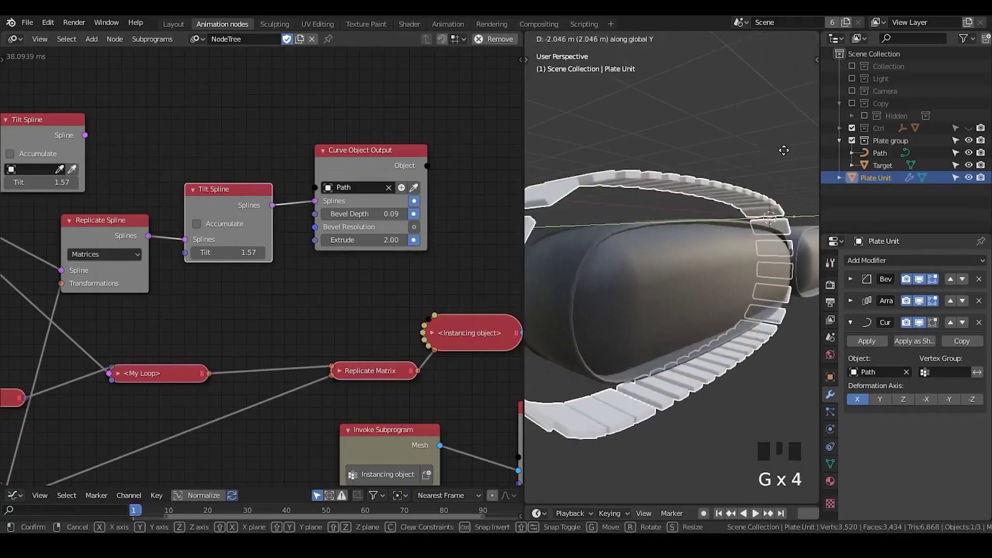
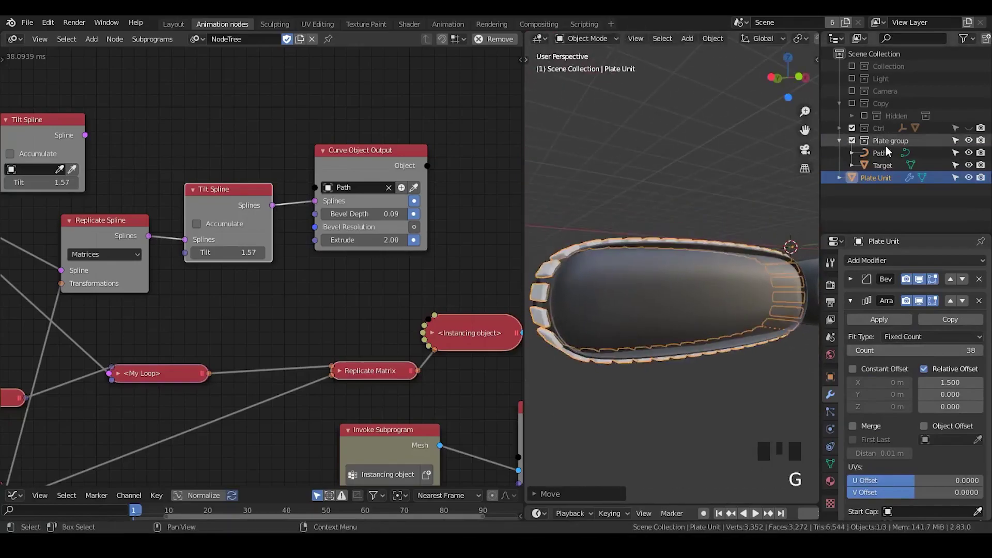
# Select the Controller in the Ctrl collection, apply Ctrl+P parenting, then clear the selection
pyautogui.click(839, 145)
pyautogui.click(839, 135)
pyautogui.click(888, 148)
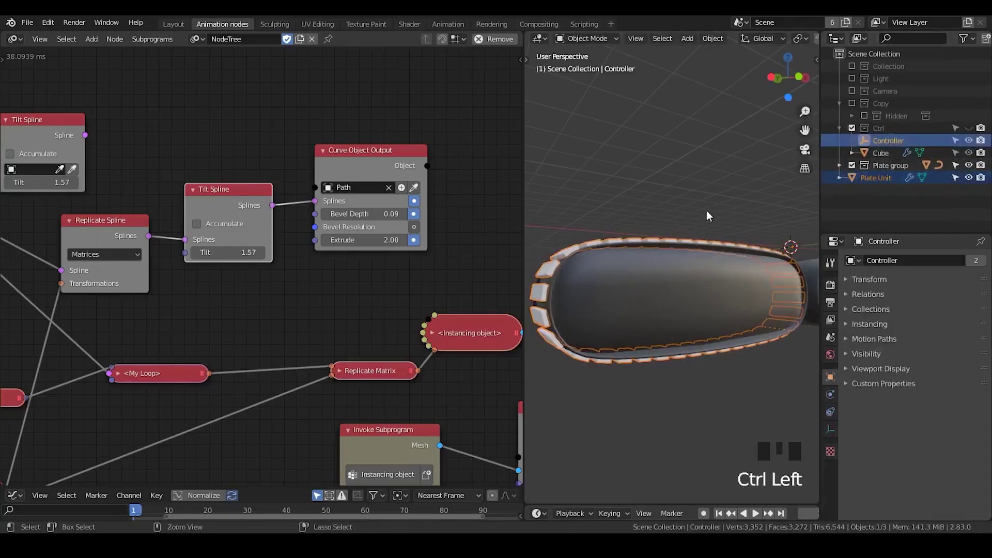
pyautogui.press('ctrl+p')
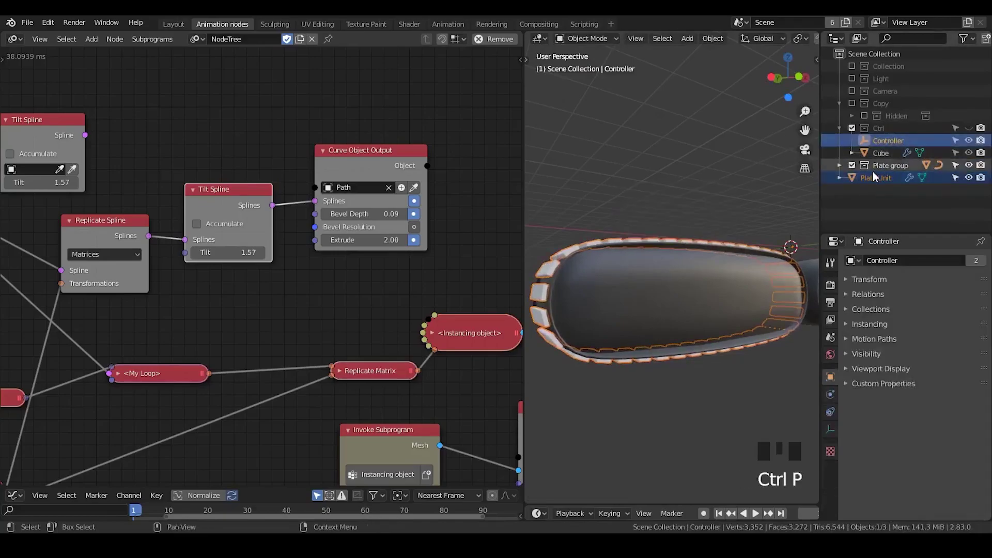
pyautogui.press('ctrl+p')
pyautogui.click(888, 145)
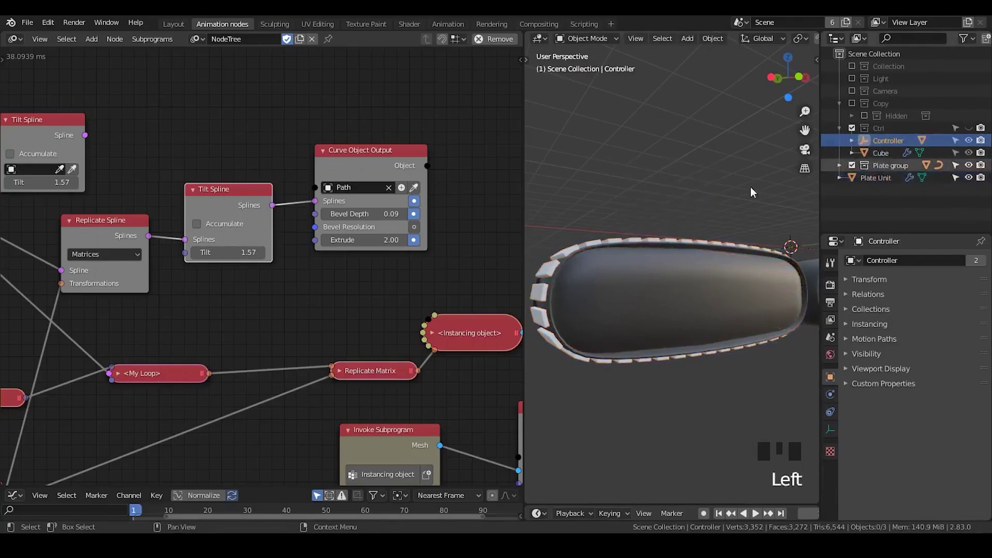
pyautogui.press('g')
pyautogui.press('x')
pyautogui.click(881, 147)
pyautogui.click(968, 133)
pyautogui.click(895, 146)
# Move the Cube into the Hidden collection, exclude it, and enable Use Modifiers on the Cube instancing node
pyautogui.click(885, 157)
pyautogui.moveTo(891, 158); pyautogui.dragTo(882, 119)
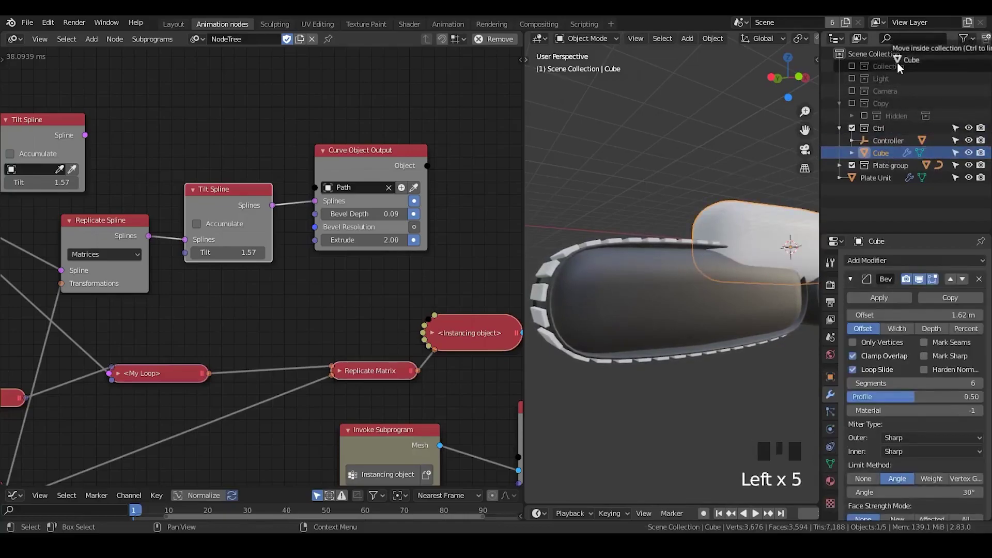
pyautogui.click(856, 69)
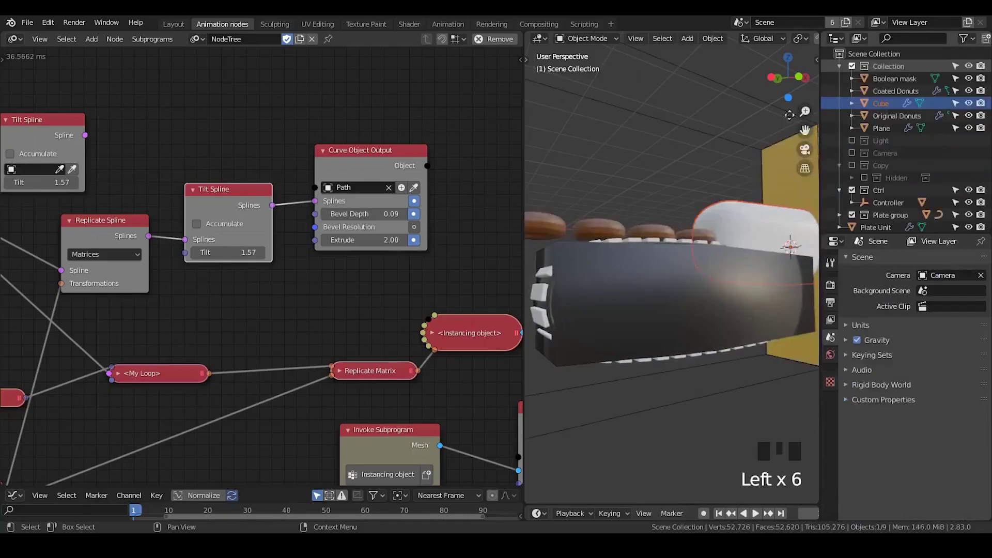
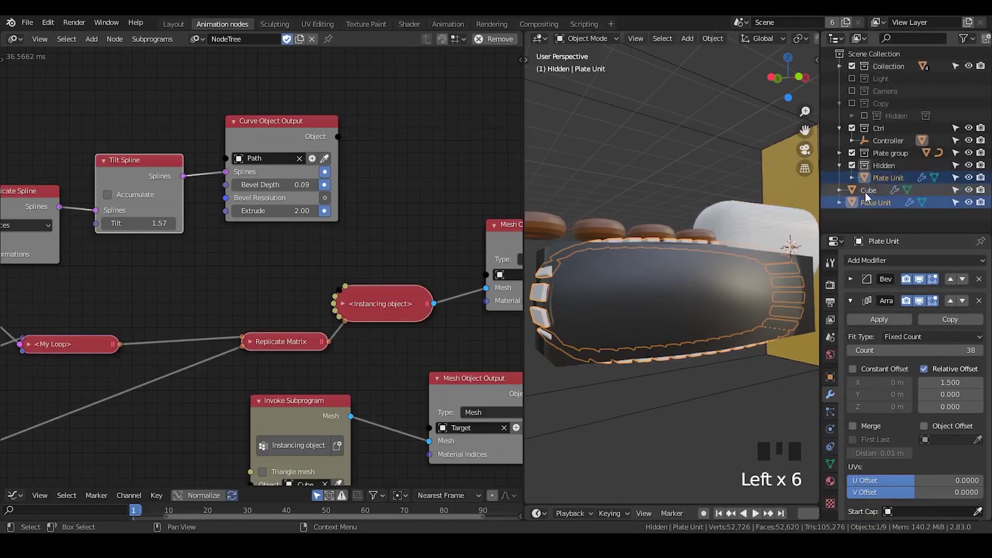
pyautogui.moveTo(866, 198); pyautogui.dragTo(874, 175)
pyautogui.click(882, 184)
pyautogui.click(885, 191)
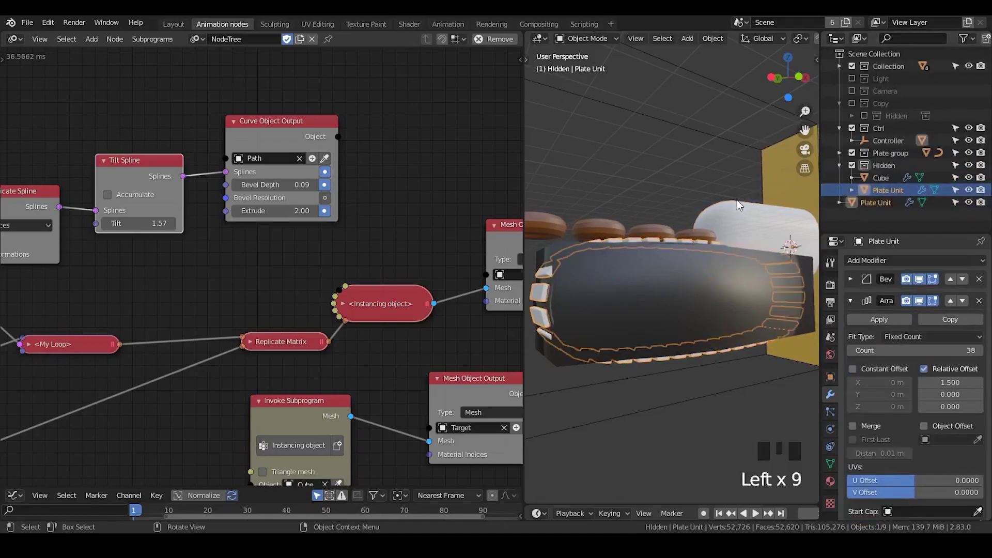
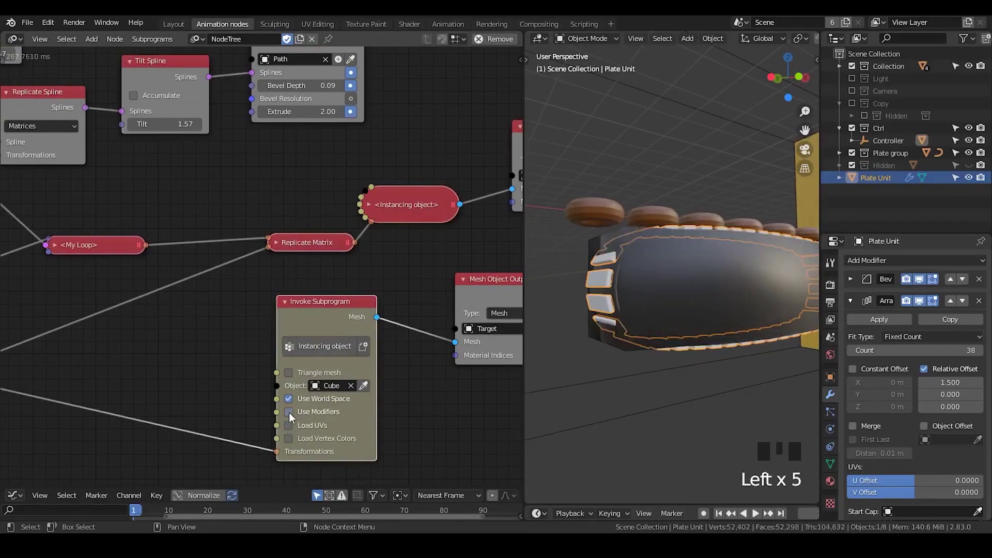
pyautogui.click(291, 418)
pyautogui.click(380, 277)
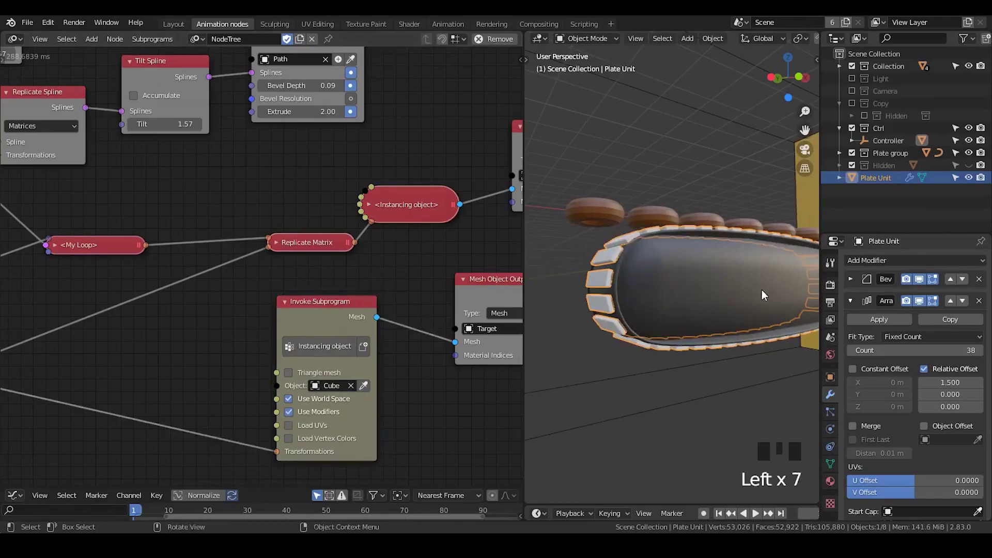
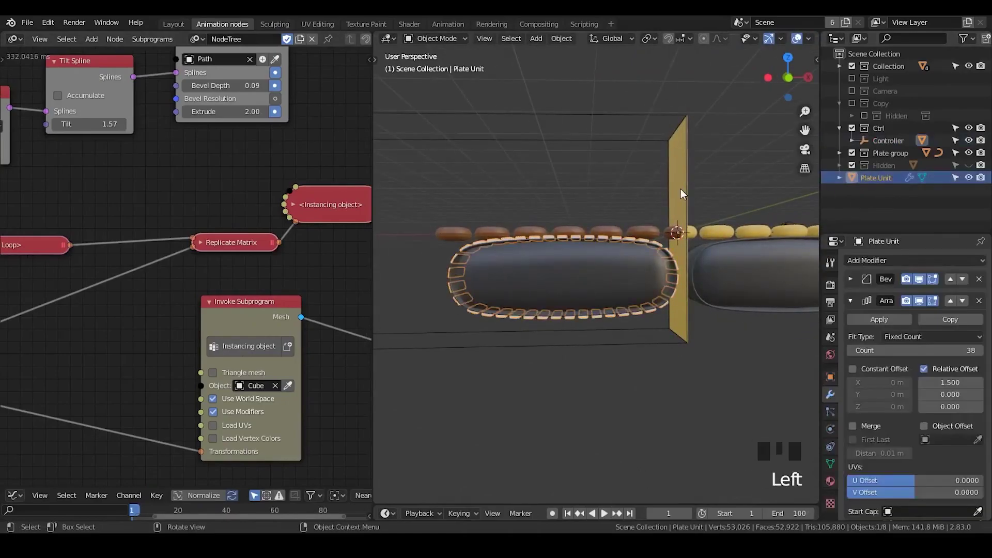
# Duplicate Plate Unit as Plate Unit.001, keeping its Bevel, Array (38) and Curve-on-Path modifiers
pyautogui.press('shift+d')
pyautogui.scroll(3)
pyautogui.scroll(-3)
pyautogui.scroll(3)
pyautogui.scroll(-3)
pyautogui.click(906, 482)
pyautogui.click(909, 482)
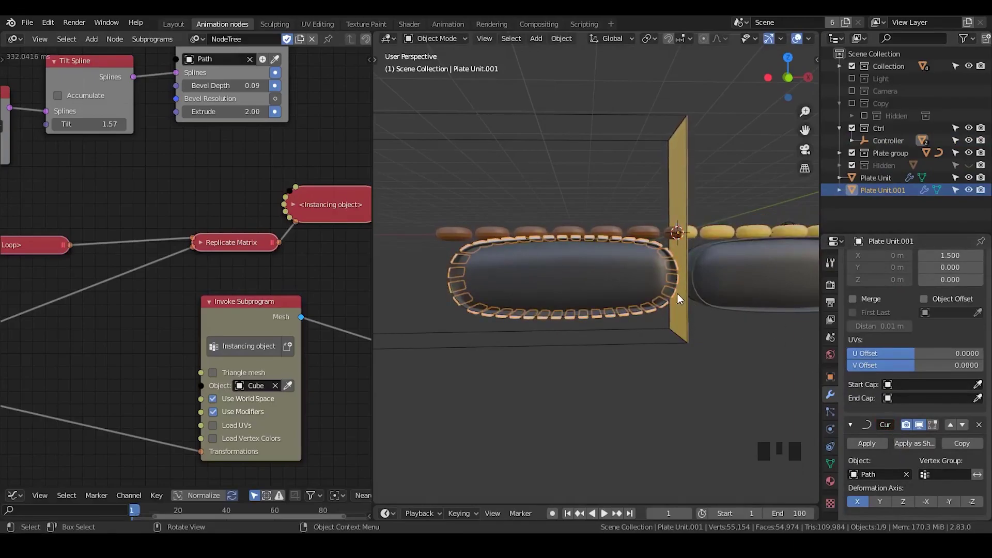
# Collapse the modifier panels and enlarge the node editor to show the full tree
pyautogui.scroll(-3)
pyautogui.scroll(3)
pyautogui.click(847, 276)
pyautogui.click(846, 275)
pyautogui.click(851, 275)
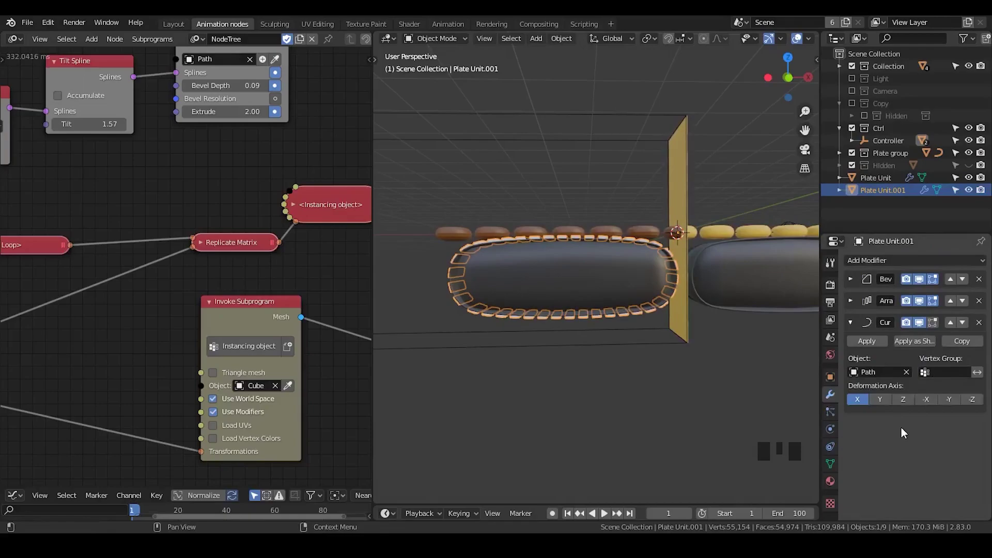
pyautogui.click(900, 405)
pyautogui.click(892, 402)
pyautogui.click(869, 404)
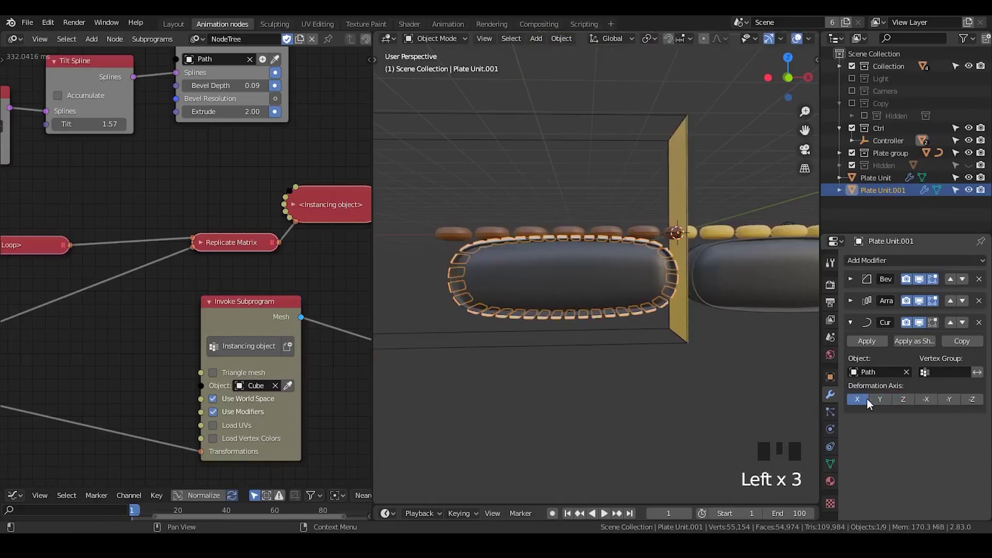
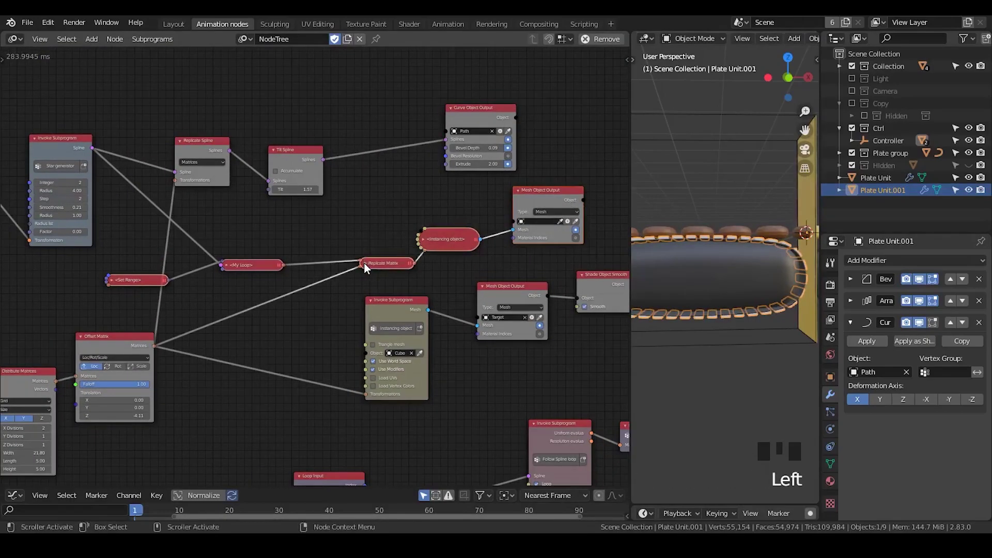
# Add Get Length feeding the instance count and reconnect Tilt Spline → Replicate Spline → Curve Object Output
pyautogui.press('x')
pyautogui.moveTo(292, 240); pyautogui.dragTo(243, 266)
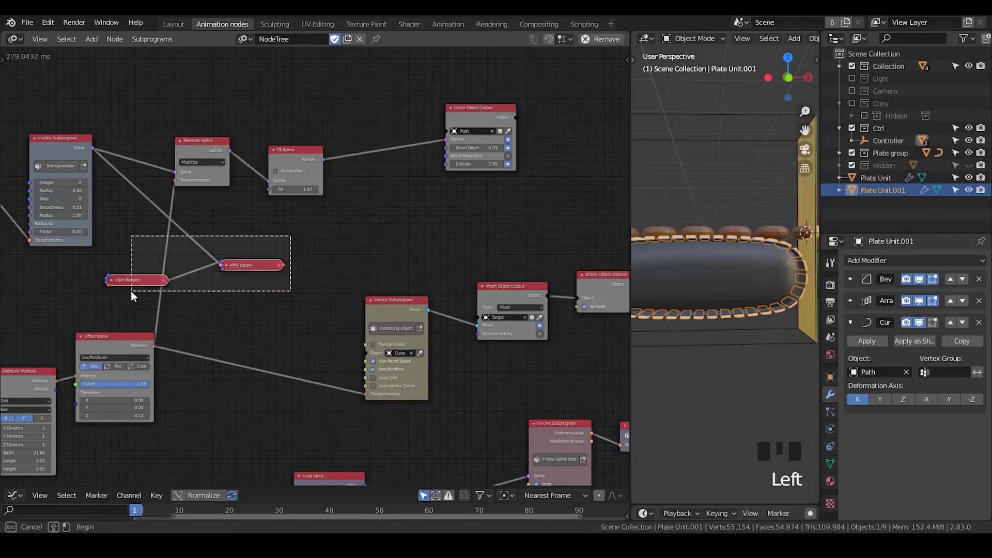
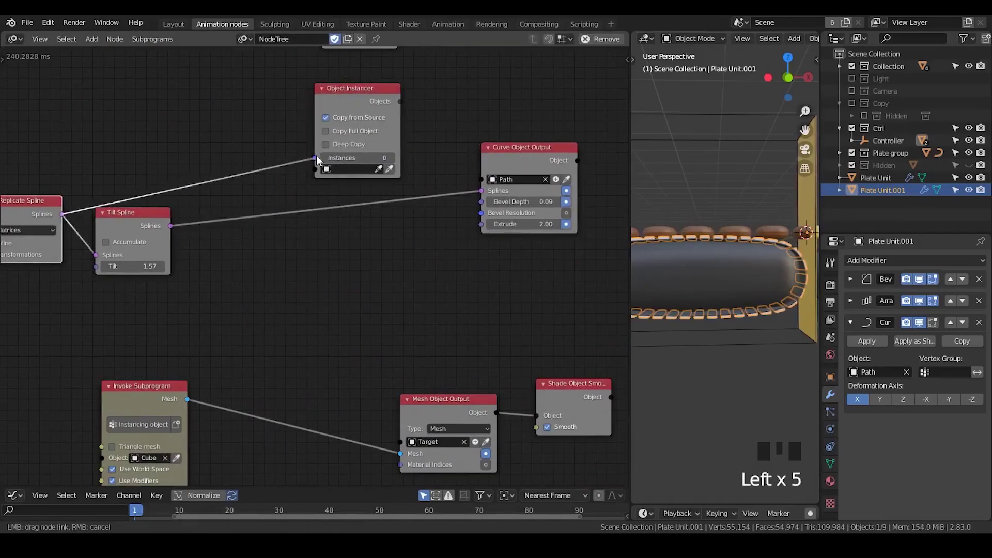
pyautogui.click(375, 89)
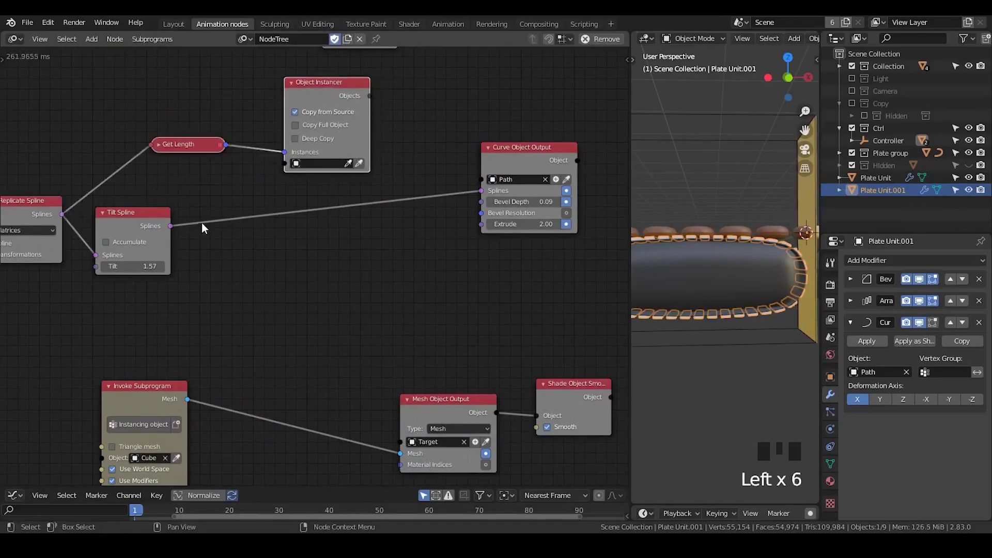
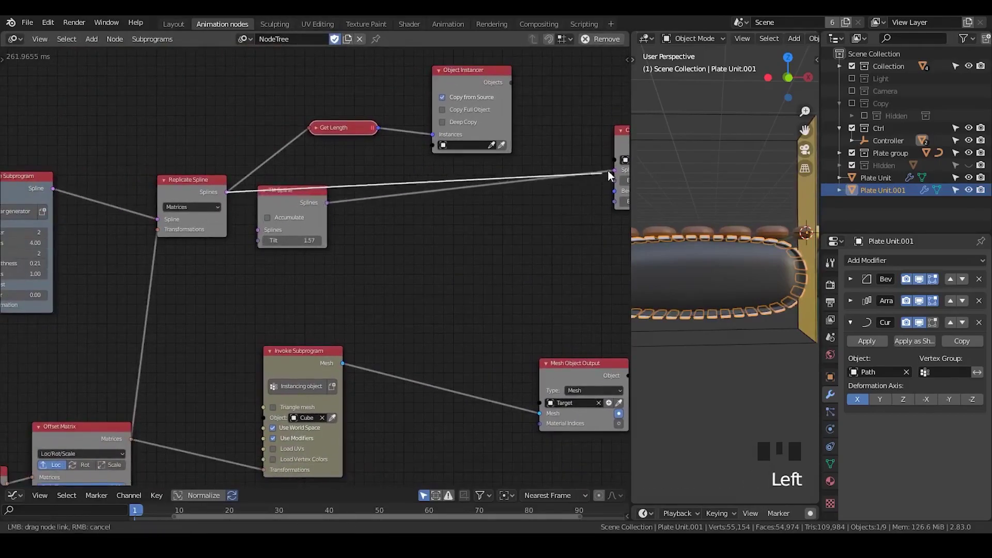
pyautogui.click(307, 204)
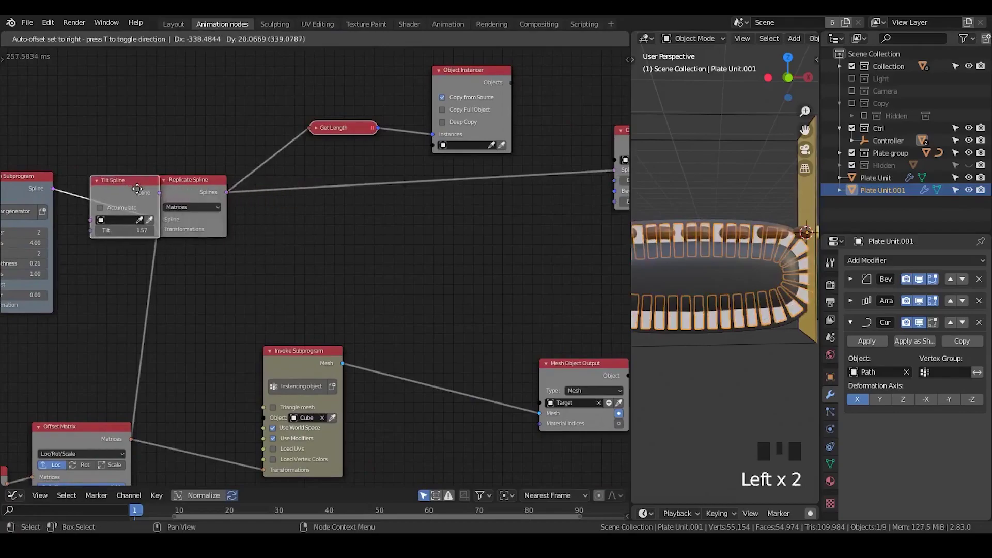
pyautogui.click(239, 187)
# Set the Object Instancer to create Curve 3D objects with Copy from Source unticked
pyautogui.moveTo(419, 241); pyautogui.dragTo(480, 144)
pyautogui.click(480, 145)
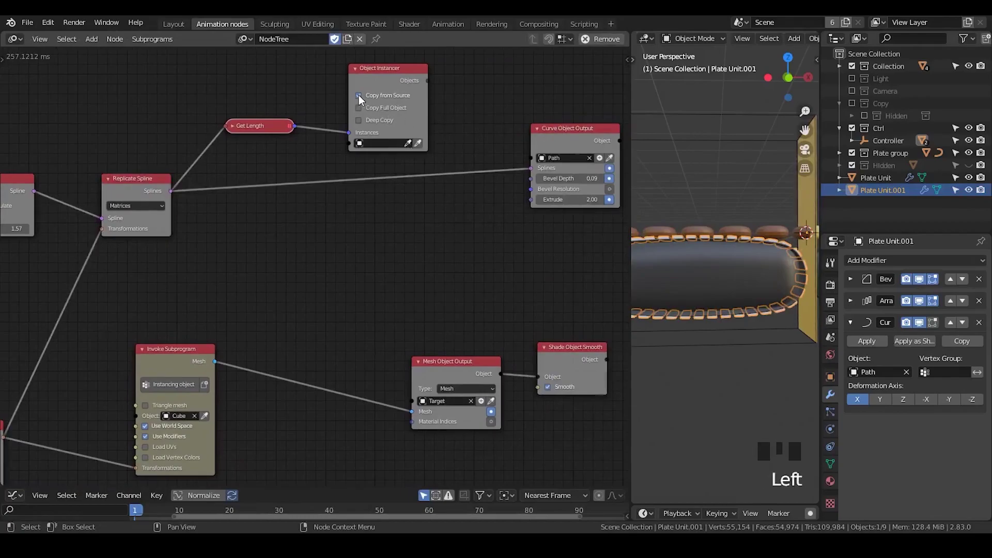
pyautogui.click(399, 104)
pyautogui.moveTo(396, 112); pyautogui.dragTo(398, 177)
pyautogui.click(392, 82)
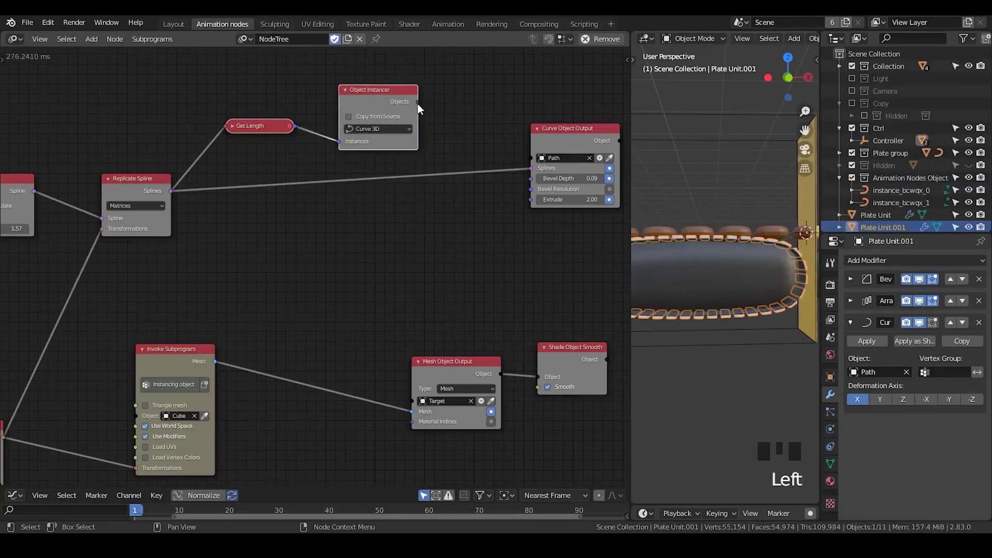
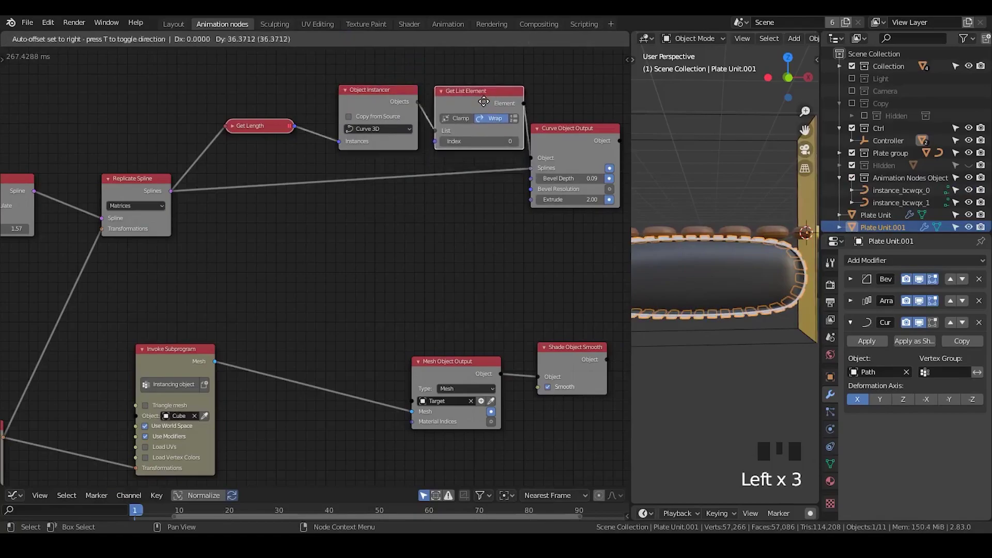
# Remove the Get List Element node and add an Invoke Subprogram for My Loop
pyautogui.middleClick(441, 220)
pyautogui.click(424, 130)
pyautogui.press('x')
pyautogui.click(510, 172)
pyautogui.click(326, 137)
pyautogui.press('w')
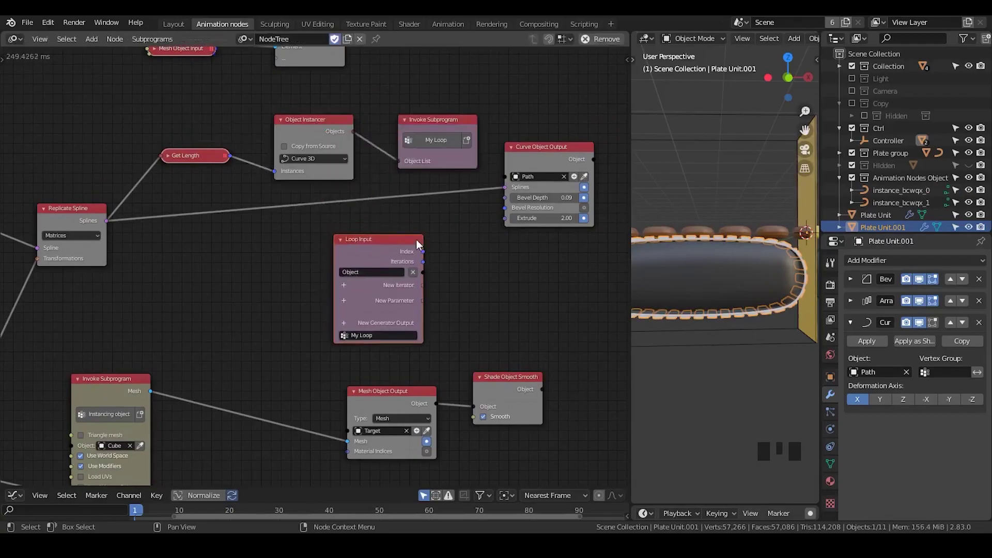
# Give My Loop Object and Spline list inputs and move Curve Object Output inside the loop, fed per object
pyautogui.moveTo(346, 291); pyautogui.dragTo(108, 225)
pyautogui.moveTo(116, 226); pyautogui.dragTo(133, 223)
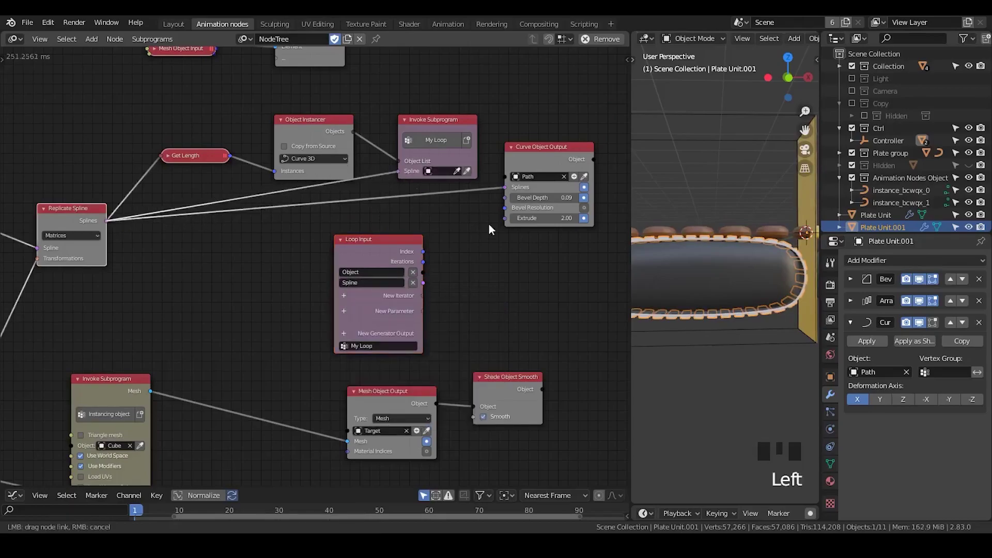
pyautogui.moveTo(423, 279); pyautogui.dragTo(460, 252)
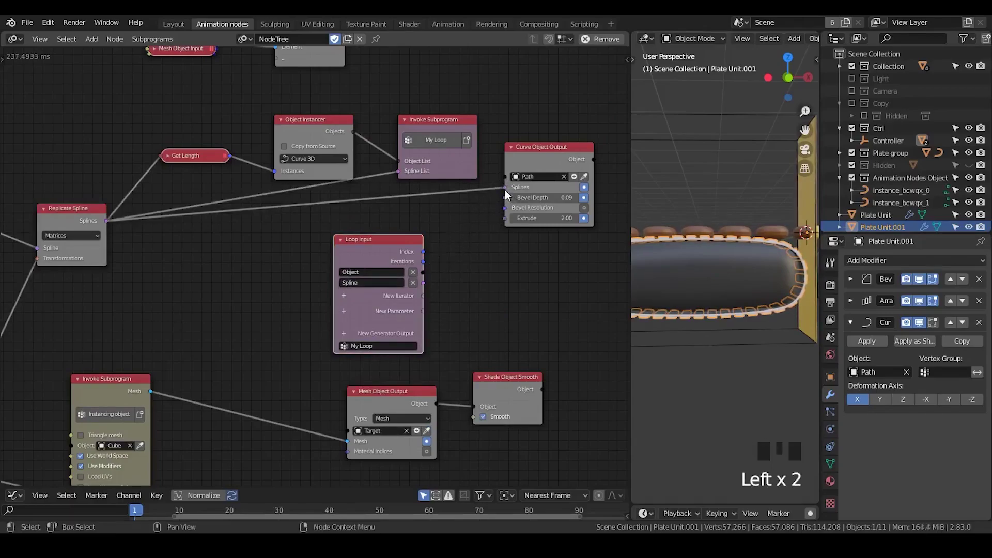
pyautogui.click(504, 193)
pyautogui.moveTo(430, 276); pyautogui.dragTo(456, 241)
pyautogui.moveTo(432, 282); pyautogui.dragTo(462, 248)
pyautogui.click(539, 156)
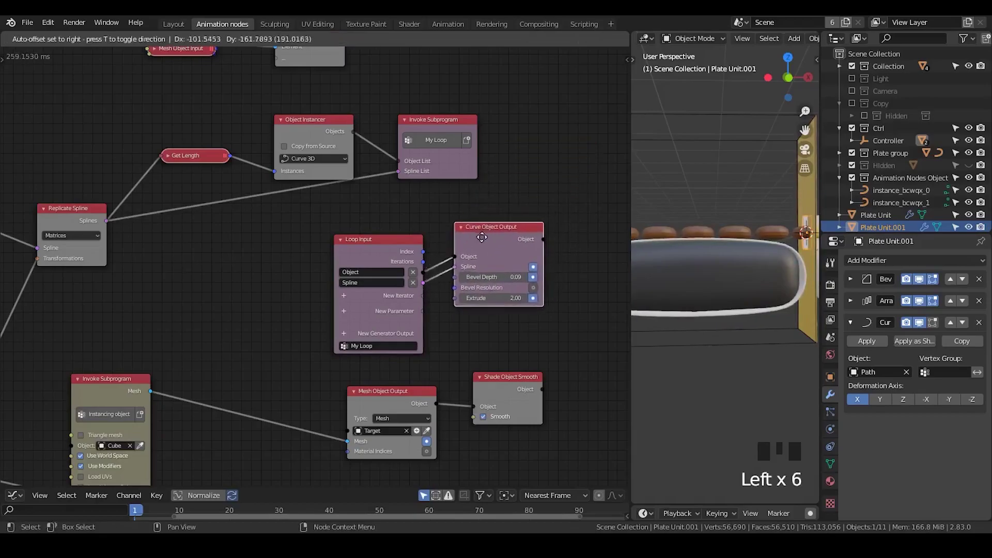
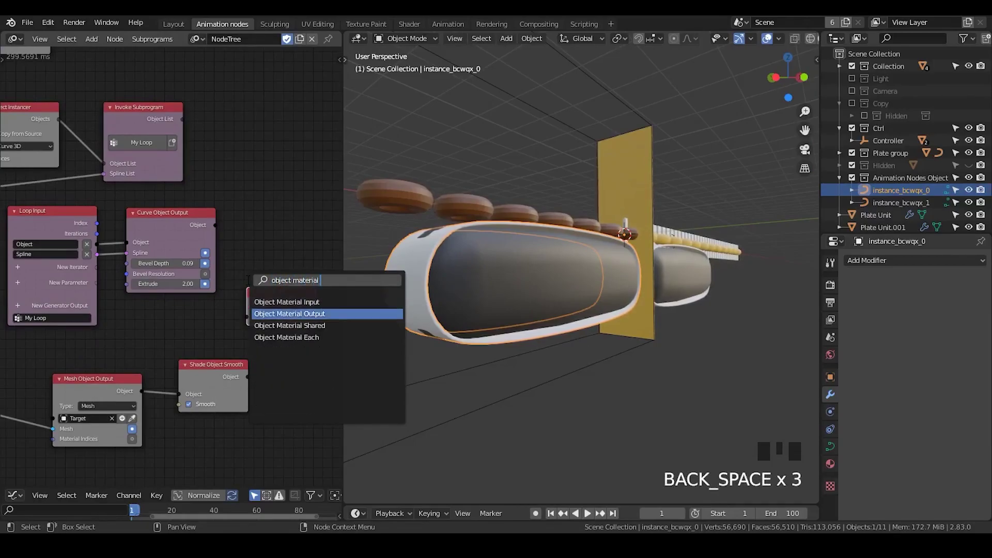
# Add an Object Material Output node taking the looped object from Curve Object Output
pyautogui.press('Down')
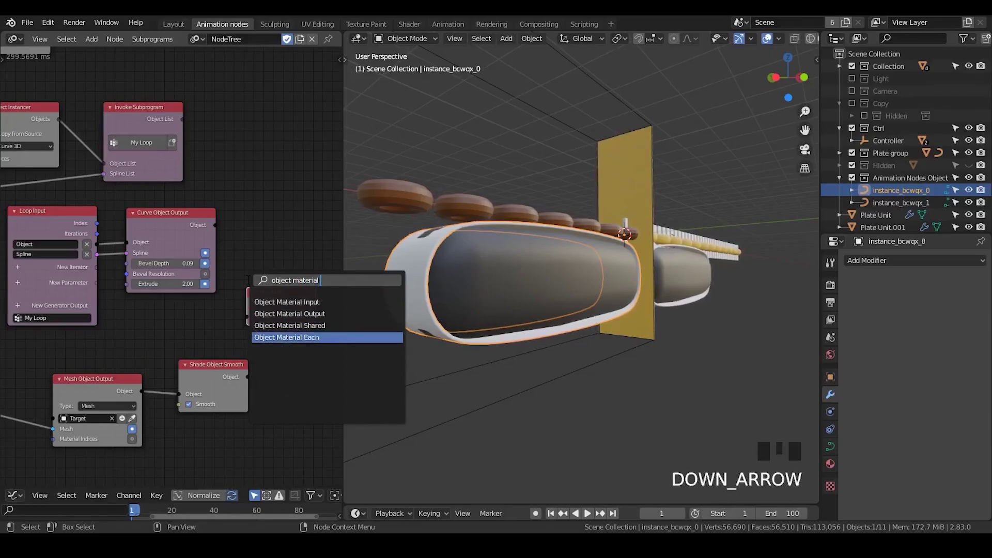
pyautogui.press('Up')
pyautogui.press('Up')
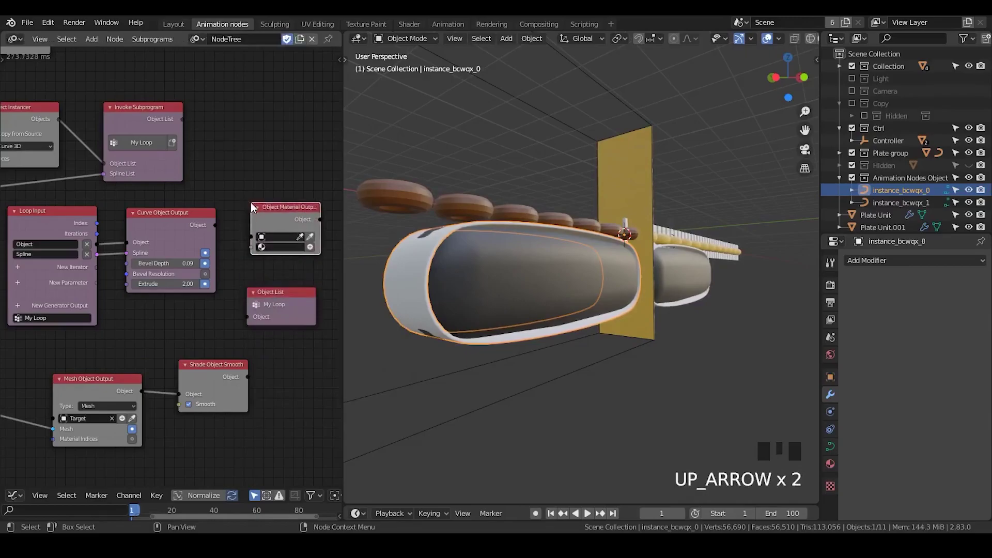
pyautogui.click(224, 232)
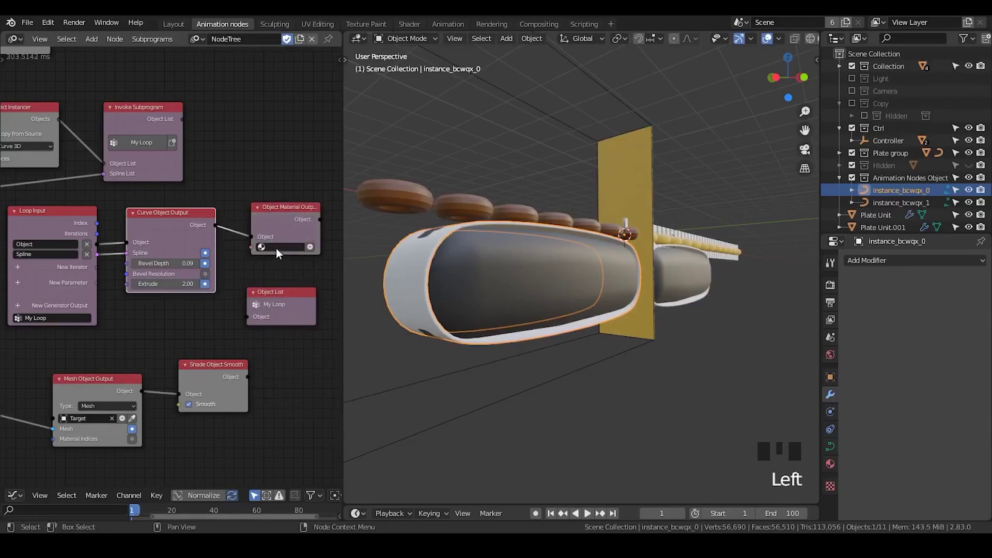
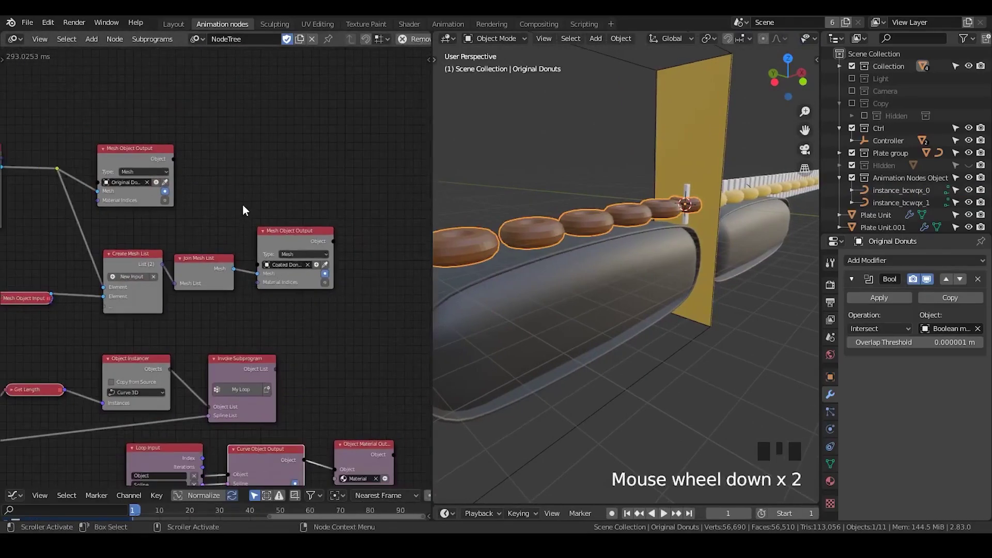
# Add Shade Object Smooth with Smooth on for the Original Donuts output, then select Plate Unit.001
pyautogui.press('ctrl+a')
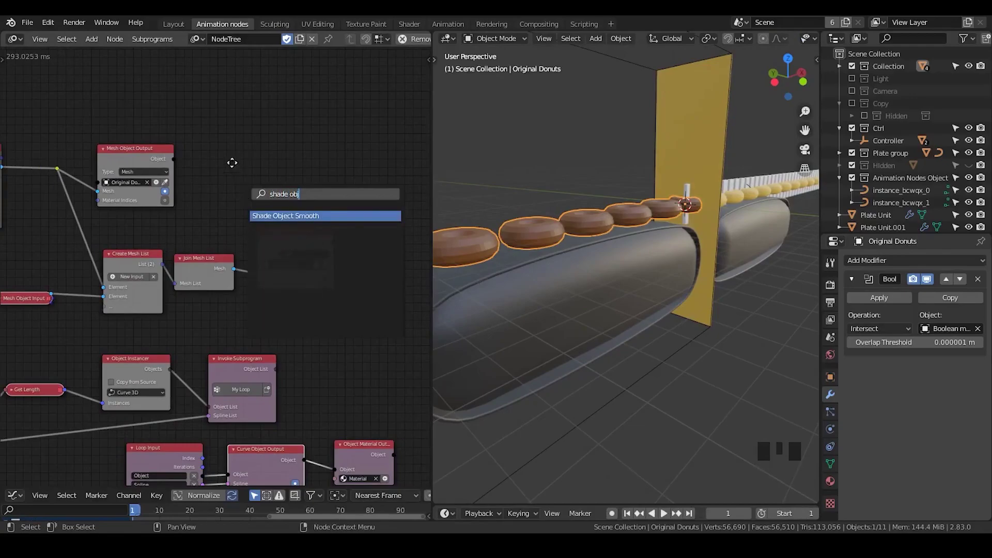
pyautogui.click(175, 166)
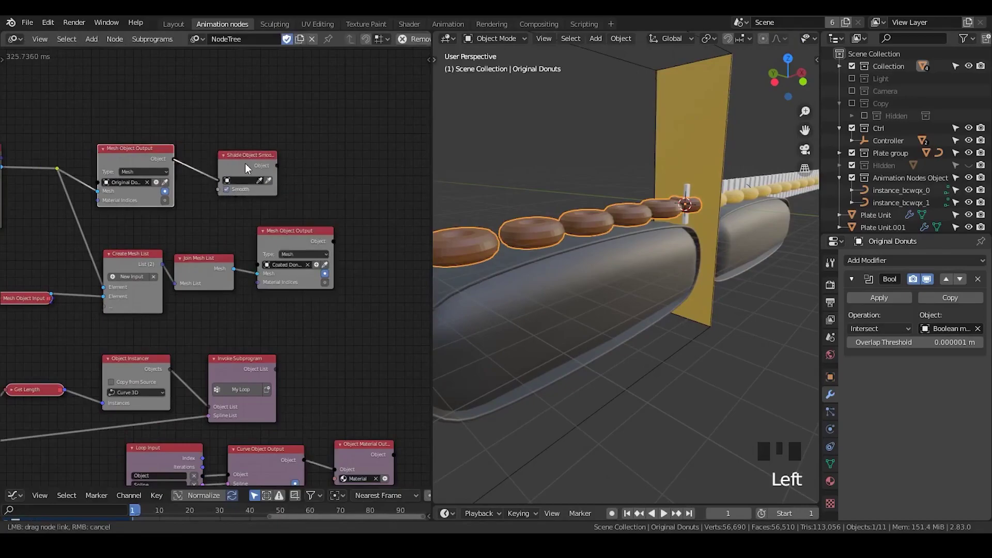
pyautogui.click(245, 167)
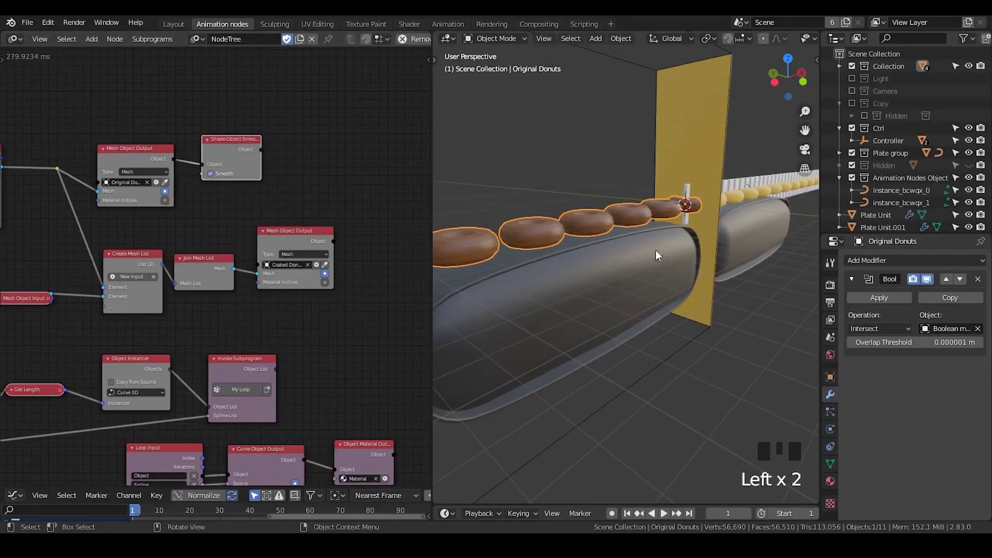
pyautogui.moveTo(702, 256); pyautogui.dragTo(707, 294)
pyautogui.scroll(-3)
pyautogui.moveTo(692, 299); pyautogui.dragTo(729, 211)
pyautogui.click(728, 211)
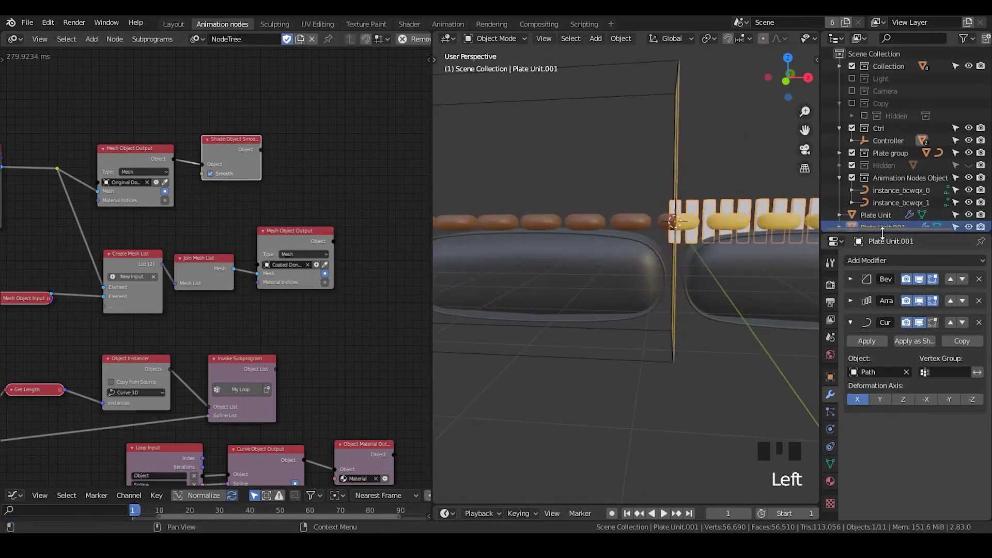
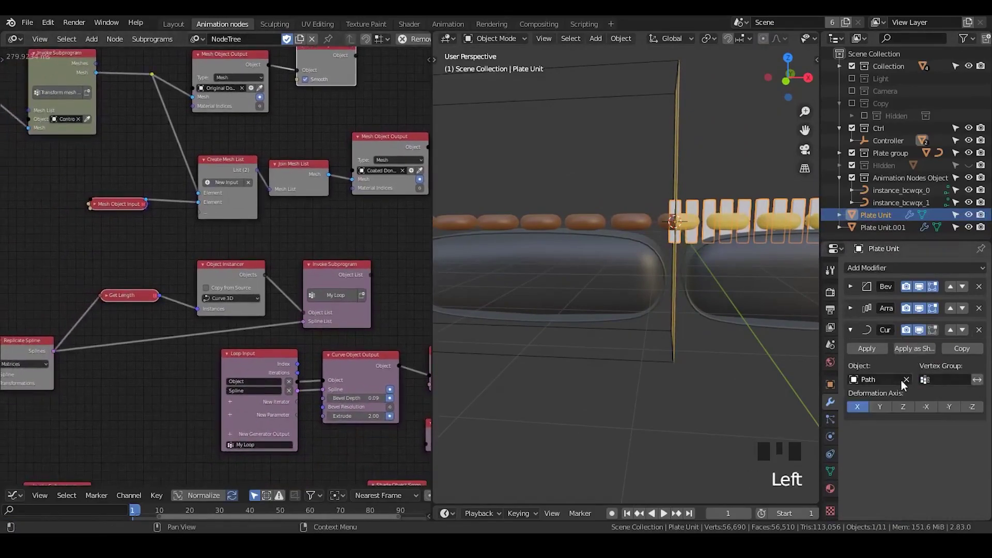
# Point the Curve modifiers of Plate Unit and Plate Unit.001 at the two generated instance curves
pyautogui.click(904, 385)
pyautogui.click(907, 385)
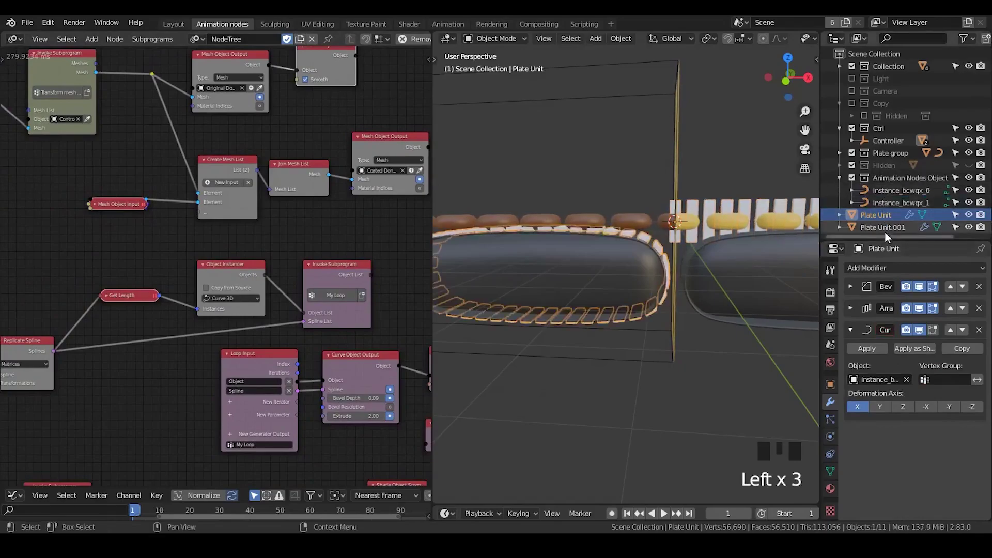
pyautogui.click(888, 236)
pyautogui.click(911, 382)
pyautogui.click(910, 387)
# Collapse the Animation Nodes Object collection in the Outliner and select Plate Unit
pyautogui.click(838, 181)
pyautogui.click(853, 181)
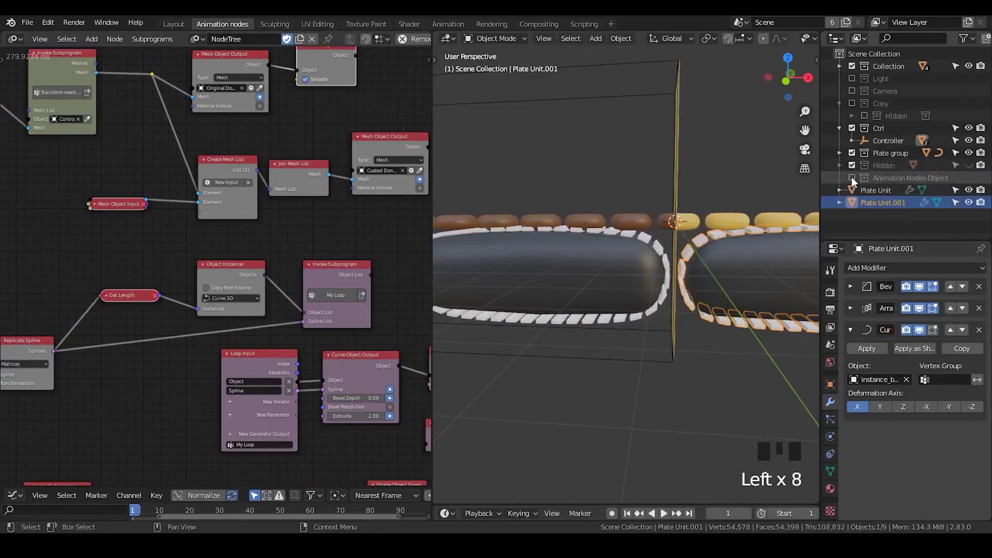
pyautogui.click(854, 183)
pyautogui.click(841, 182)
pyautogui.click(841, 182)
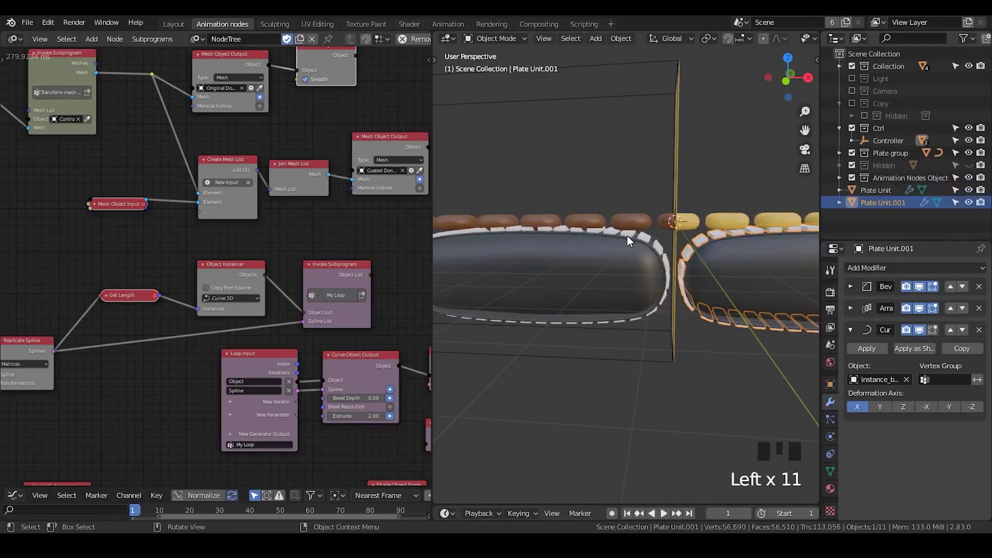
pyautogui.click(873, 192)
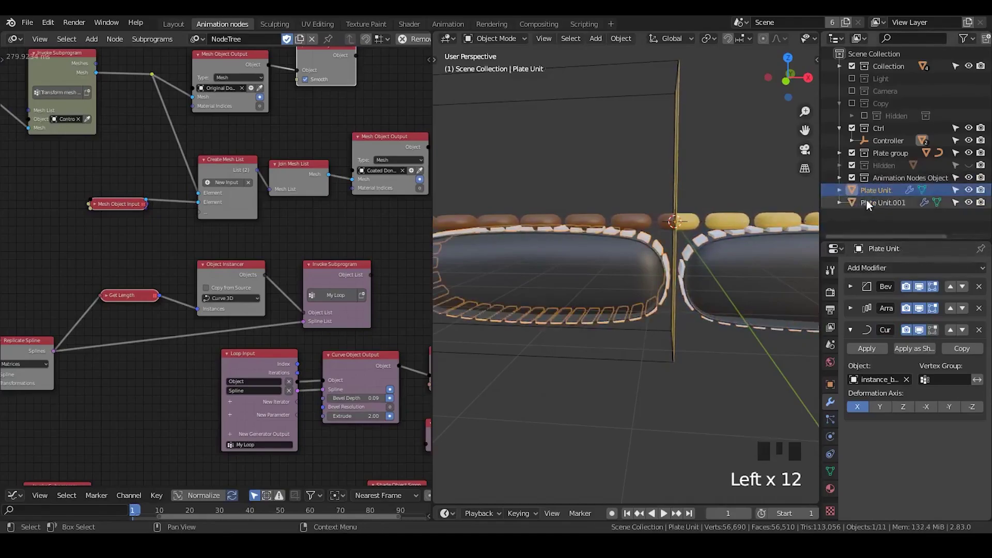
# Expand the Plate group collection, select Controller and start moving it along X to test
pyautogui.click(840, 156)
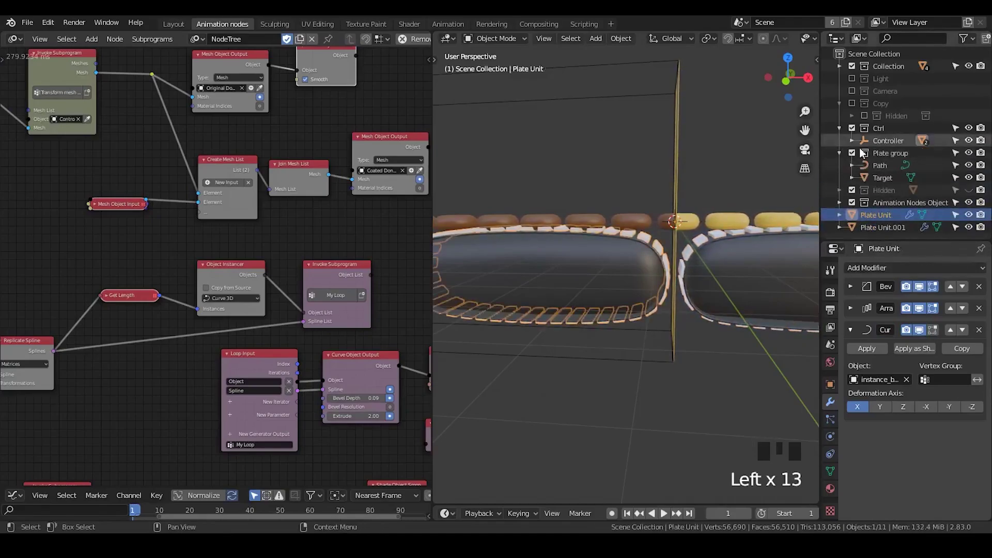
pyautogui.click(854, 144)
pyautogui.click(851, 143)
pyautogui.click(881, 145)
pyautogui.press('g')
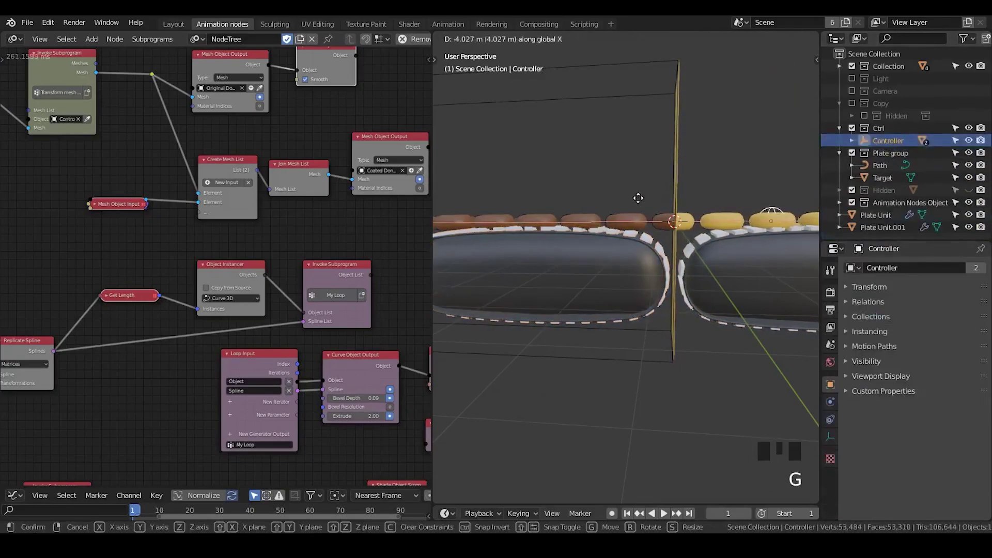
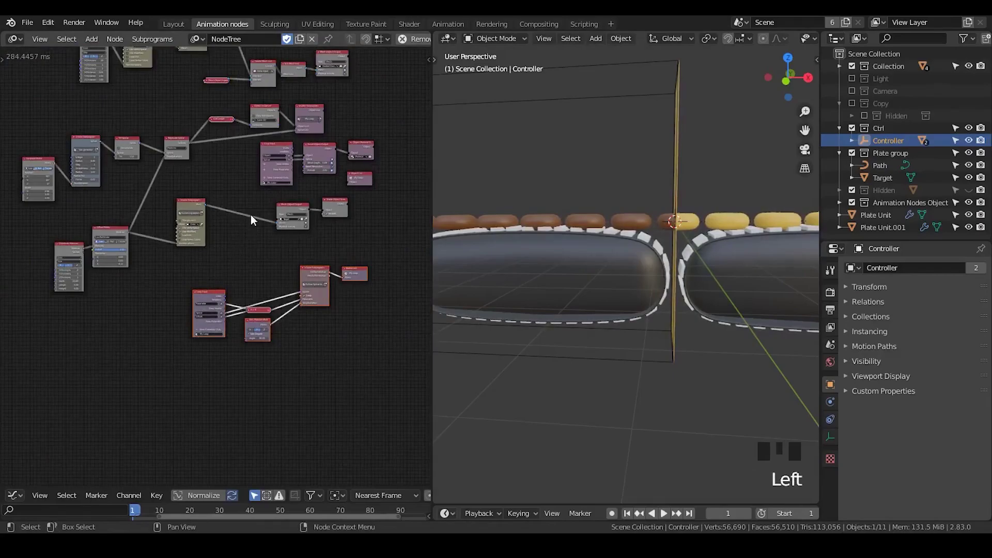
# Show the node editor side panel and navigate to the Node Tree Developer settings
pyautogui.click(280, 260)
pyautogui.scroll(3)
pyautogui.moveTo(221, 298); pyautogui.dragTo(208, 308)
pyautogui.press('n')
pyautogui.moveTo(345, 106); pyautogui.dragTo(362, 129)
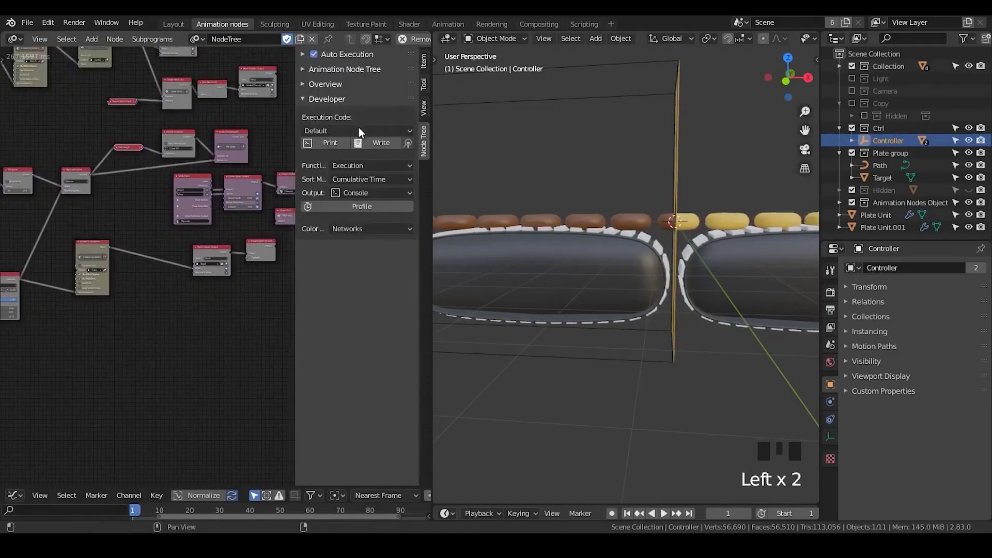
pyautogui.moveTo(362, 132); pyautogui.dragTo(185, 192)
pyautogui.press('n')
pyautogui.scroll(3)
pyautogui.scroll(-3)
pyautogui.scroll(3)
pyautogui.scroll(-3)
pyautogui.scroll(3)
pyautogui.scroll(-3)
pyautogui.scroll(3)
pyautogui.middleClick(257, 236)
pyautogui.scroll(3)
pyautogui.scroll(-3)
# Enable Profile so nodes show timings, then pan to the Cube instancing subprogram (~258 ms)
pyautogui.click(320, 222)
pyautogui.click(363, 215)
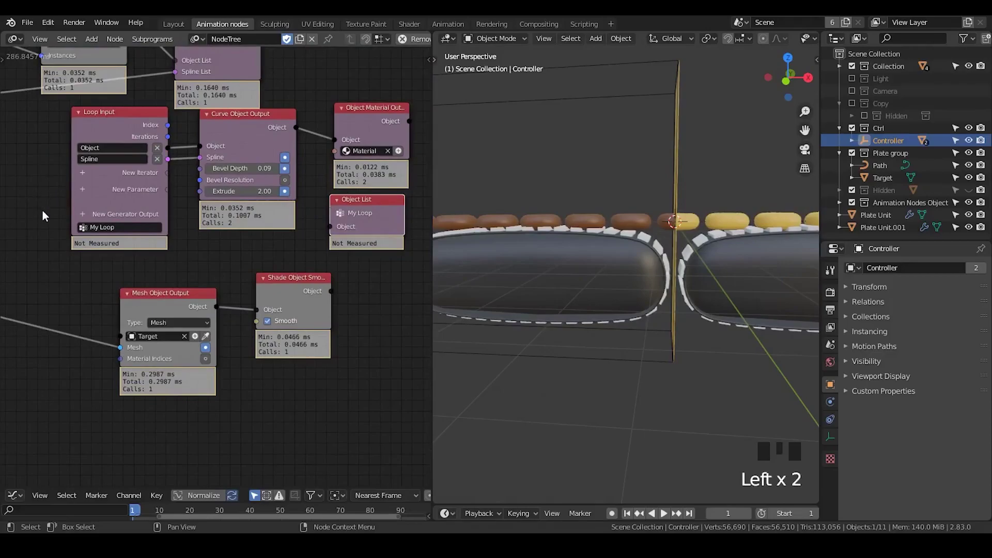
pyautogui.moveTo(27, 245); pyautogui.dragTo(307, 196)
pyautogui.click(307, 196)
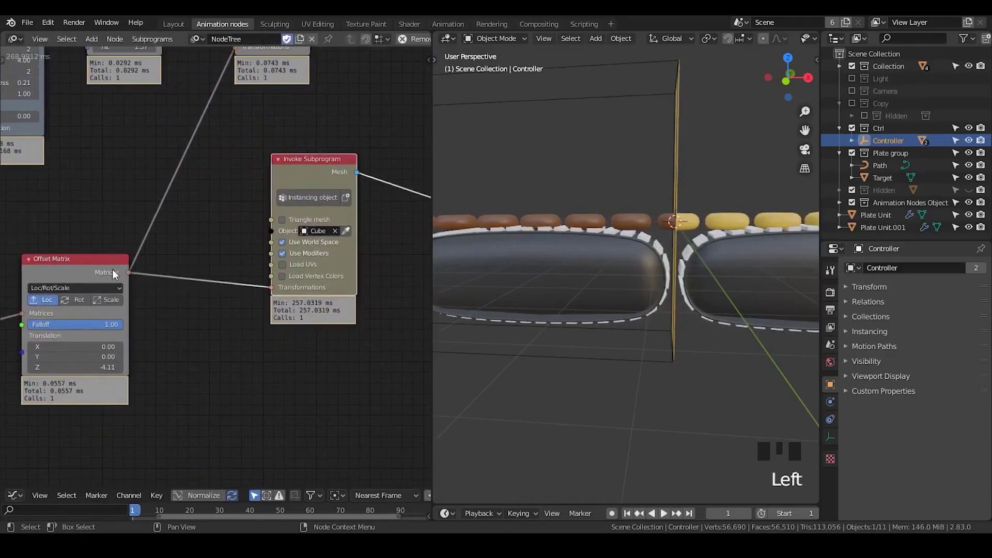
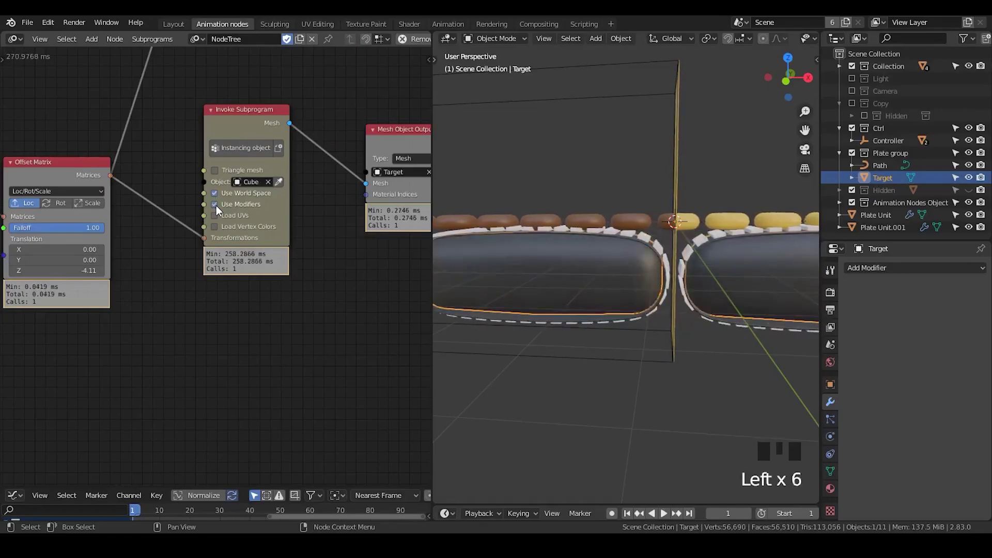
pyautogui.moveTo(618, 351); pyautogui.dragTo(203, 184)
# Set the instancing subprogram to Triangle Mesh with Modifiers and World Space off, Offset Matrix feeding Transformations
pyautogui.click(221, 175)
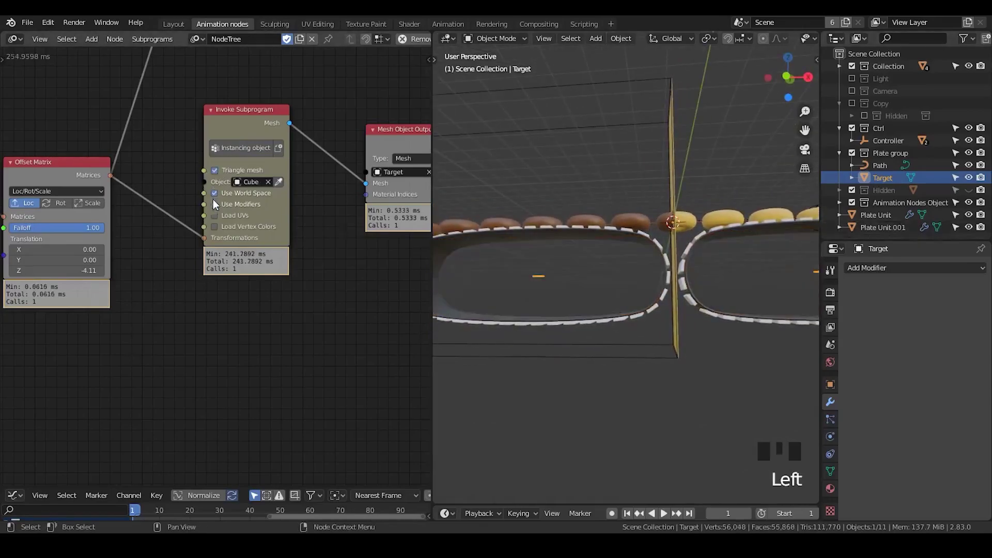
pyautogui.click(219, 210)
pyautogui.click(216, 205)
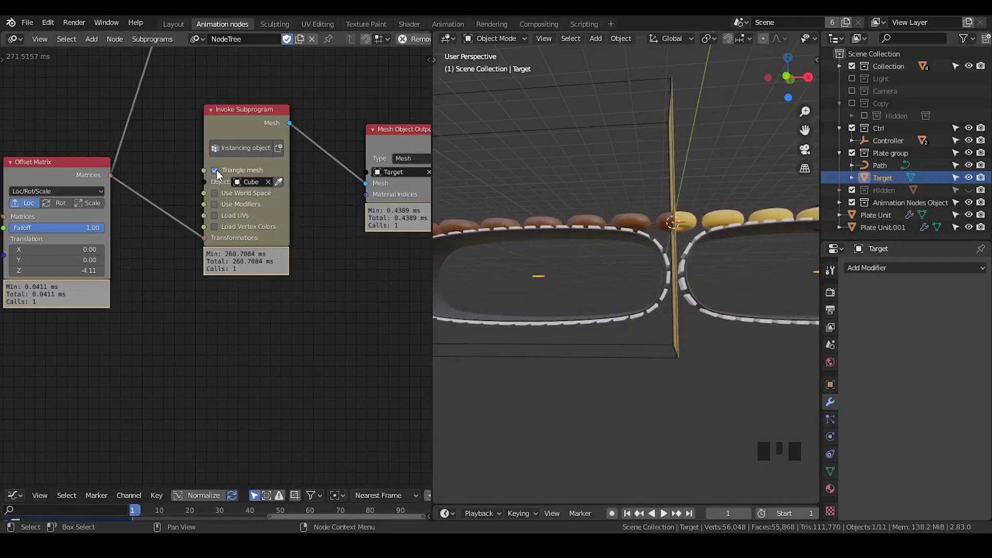
pyautogui.click(202, 244)
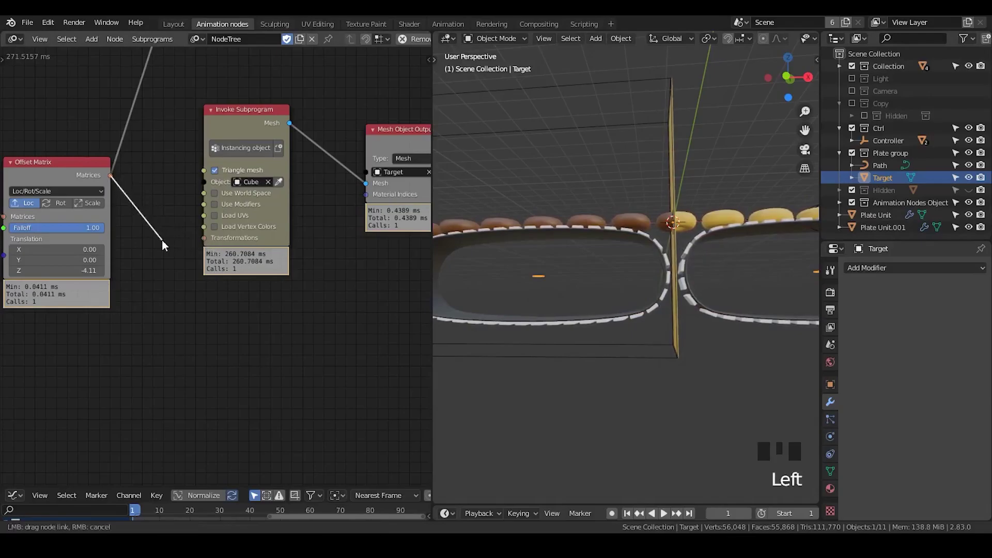
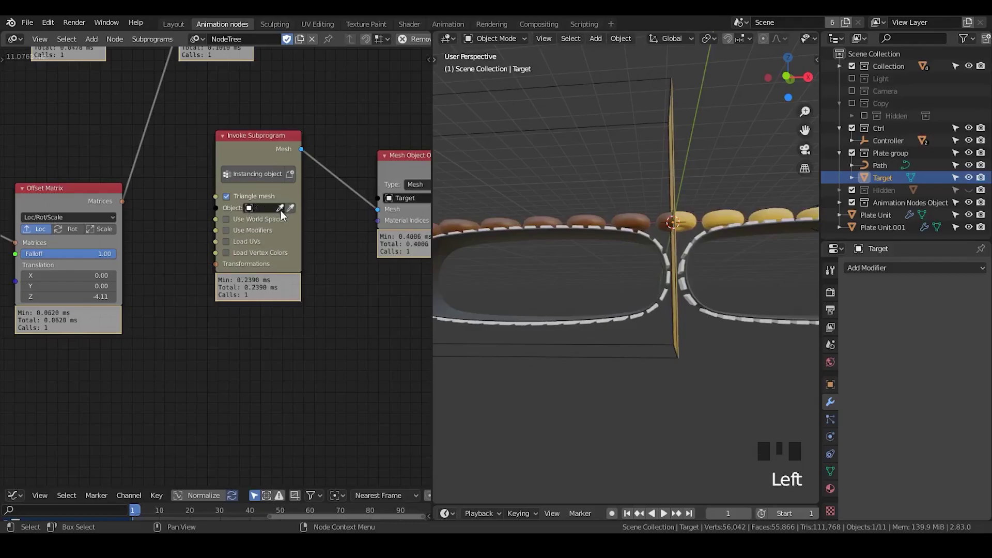
pyautogui.moveTo(129, 213); pyautogui.dragTo(151, 229)
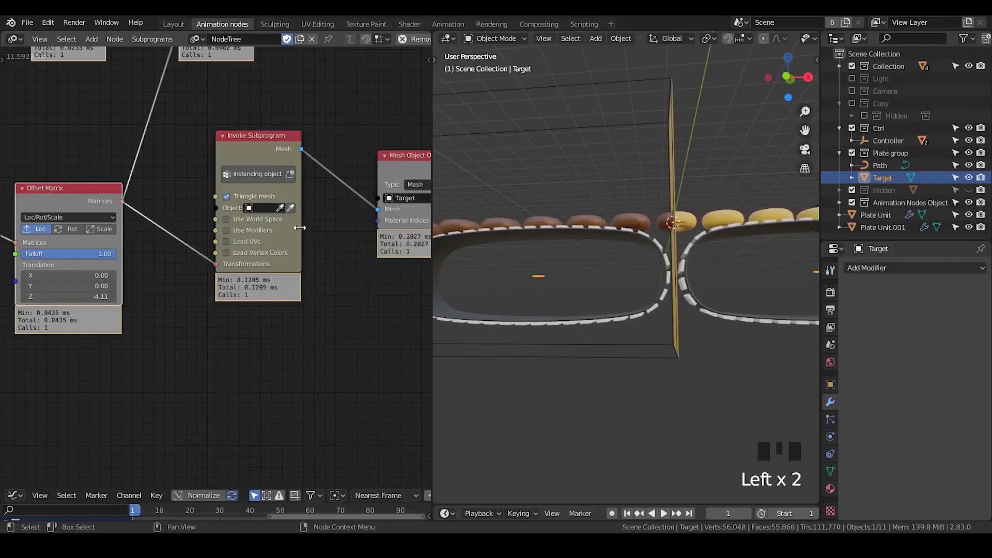
# Change the object selection in the Outliner
pyautogui.click(878, 177)
pyautogui.click(881, 170)
pyautogui.click(885, 185)
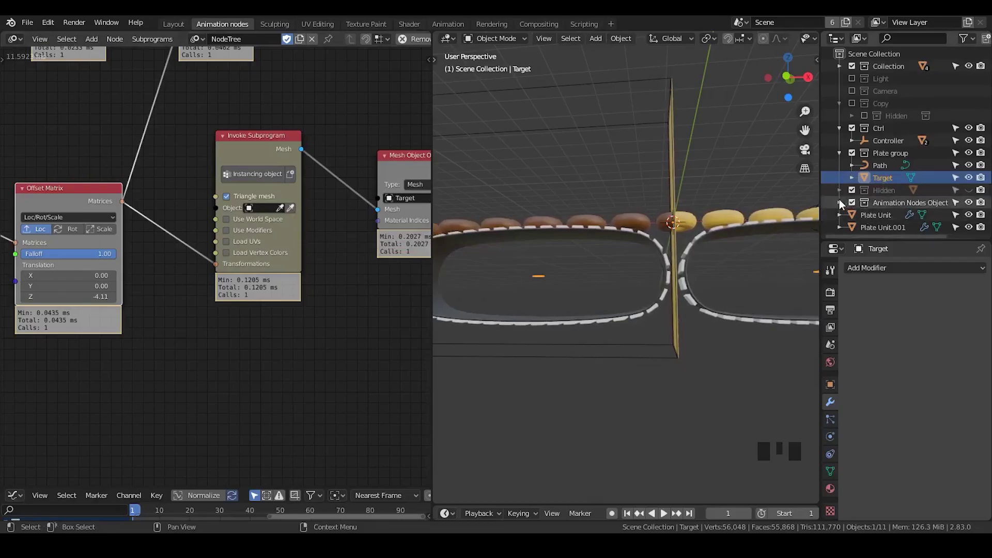
pyautogui.click(841, 204)
pyautogui.click(841, 204)
pyautogui.click(841, 199)
pyautogui.scroll(-3)
pyautogui.click(875, 194)
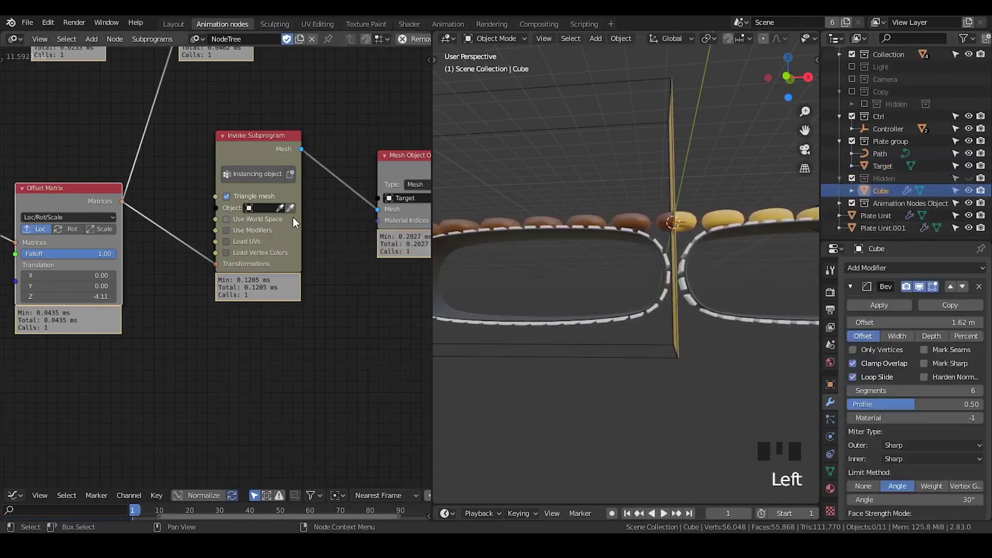
pyautogui.moveTo(297, 216); pyautogui.dragTo(228, 221)
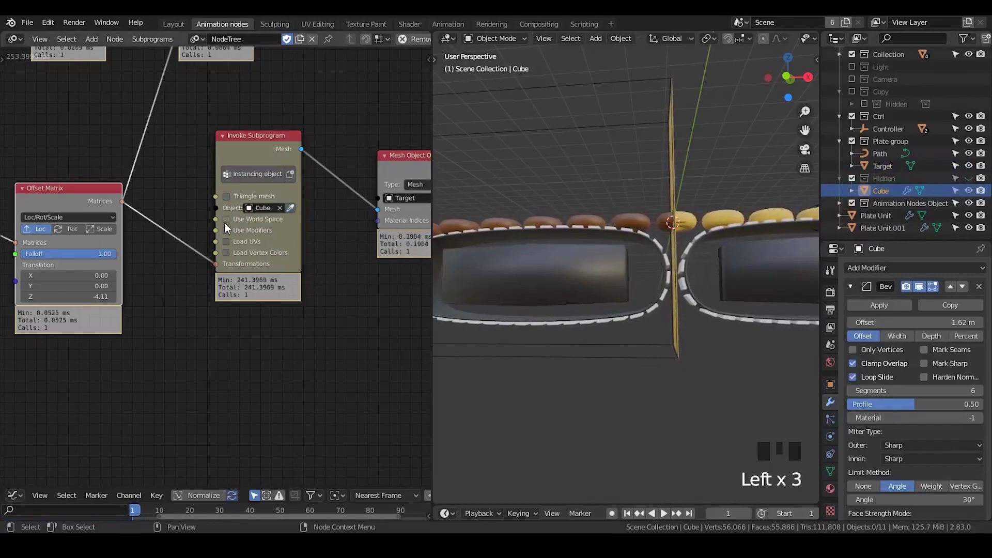
pyautogui.click(228, 234)
pyautogui.click(228, 235)
pyautogui.click(227, 225)
pyautogui.click(228, 225)
pyautogui.click(231, 201)
pyautogui.click(284, 213)
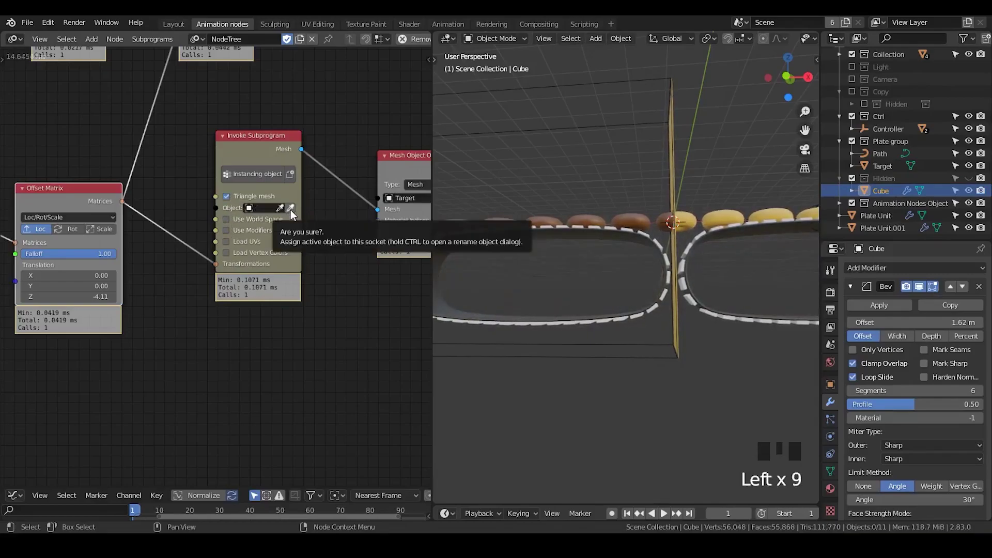
pyautogui.click(333, 259)
pyautogui.moveTo(610, 331); pyautogui.dragTo(693, 346)
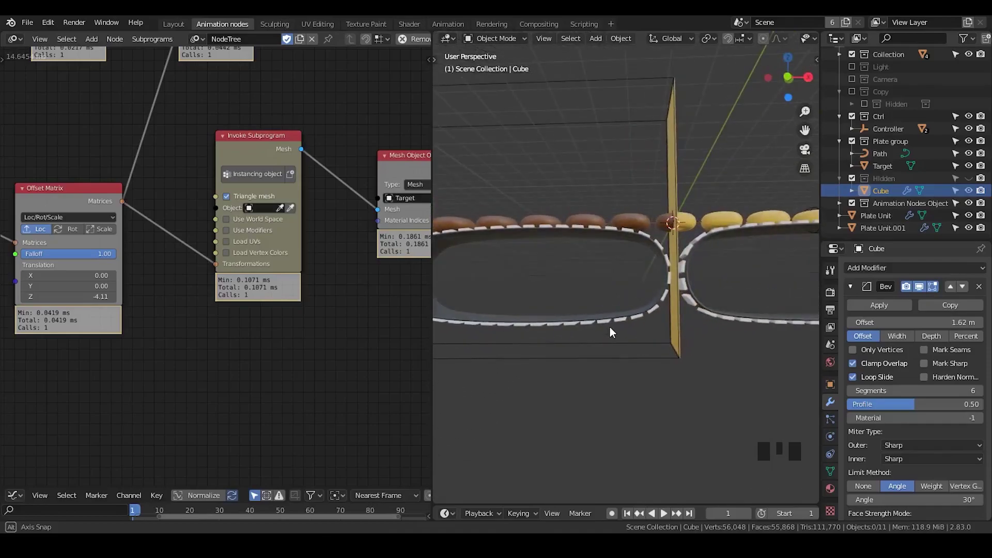
pyautogui.scroll(-3)
pyautogui.moveTo(609, 343); pyautogui.dragTo(883, 154)
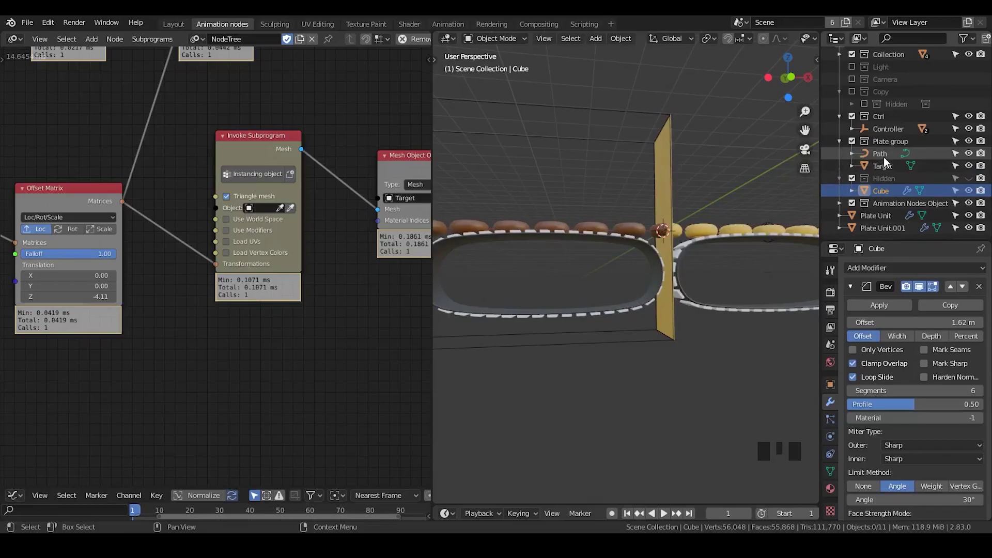
pyautogui.click(887, 161)
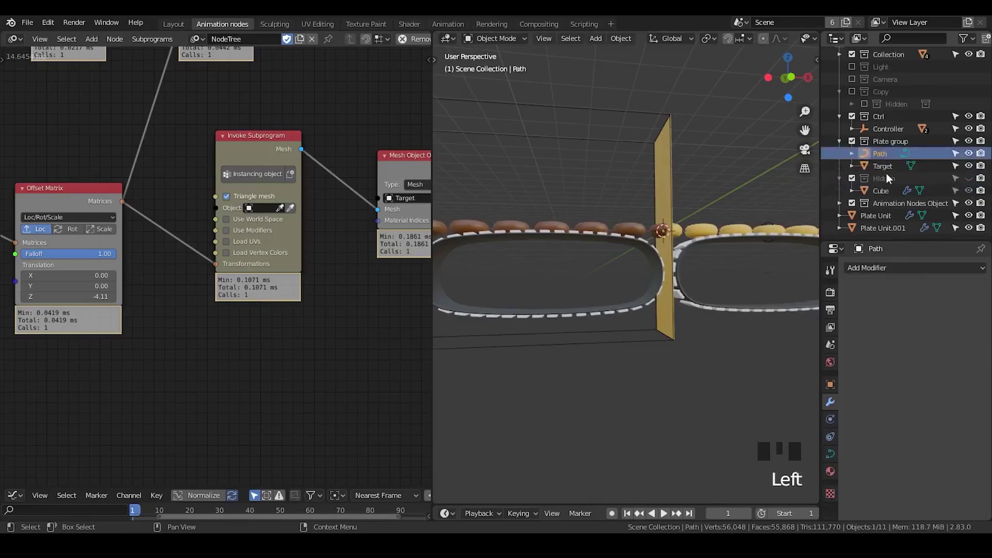
pyautogui.click(889, 198)
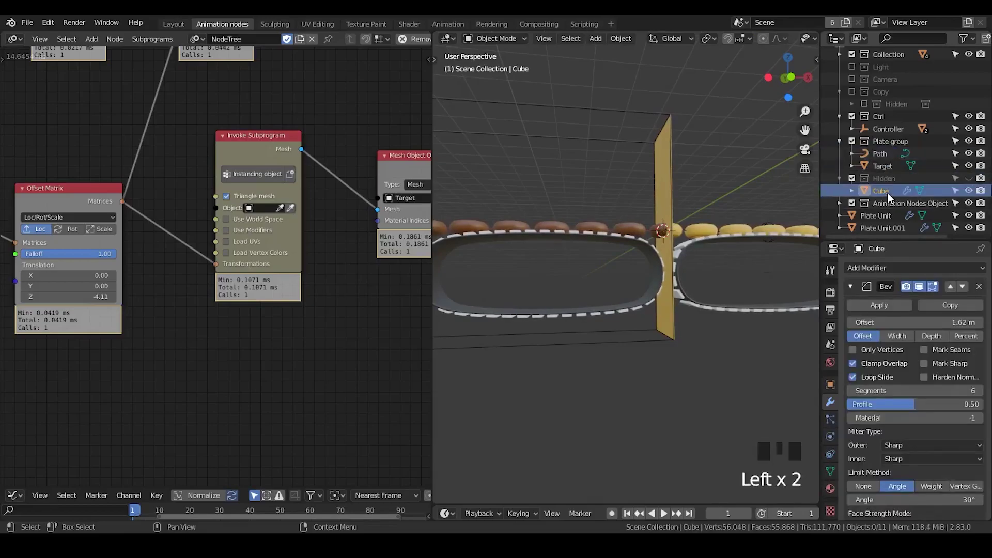
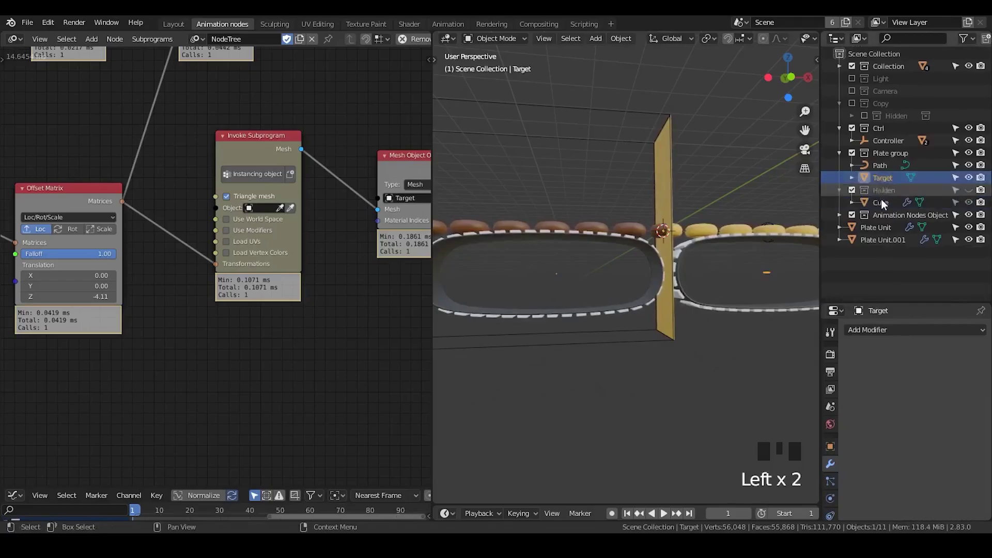
# Parent Cube under Target with Ctrl+P Object and expand Target to show it as a child
pyautogui.click(882, 207)
pyautogui.click(882, 185)
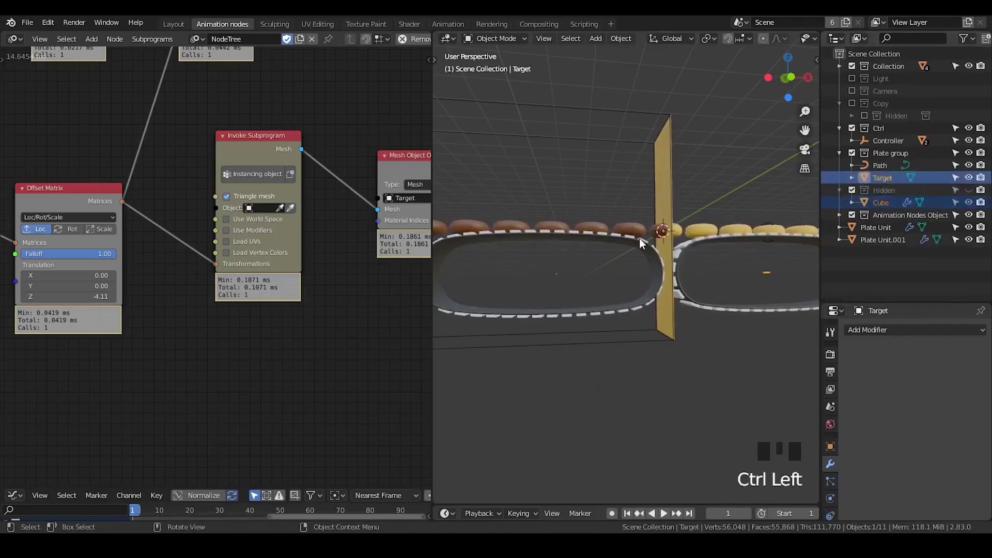
pyautogui.press('ctrl+p')
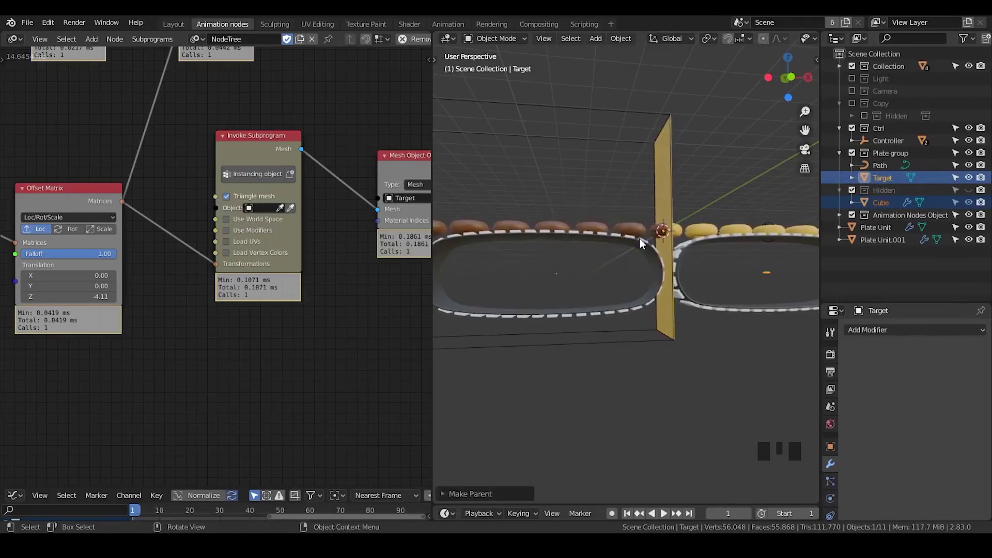
pyautogui.click(880, 182)
pyautogui.click(857, 184)
pyautogui.click(878, 218)
pyautogui.moveTo(884, 219); pyautogui.dragTo(878, 203)
pyautogui.click(888, 196)
pyautogui.press('ctrl+p')
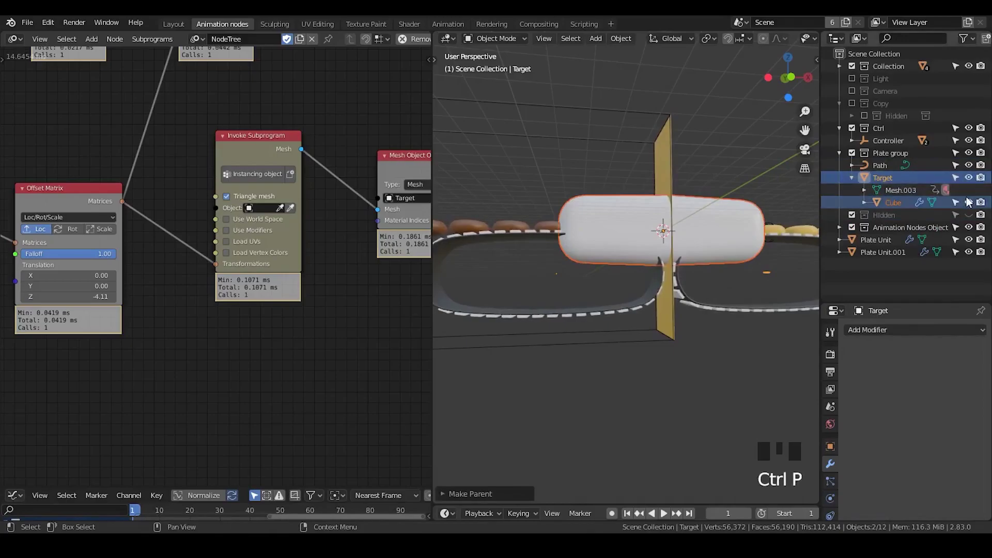
# Hide Cube in the viewport and orbit to check the plates along the track
pyautogui.click(971, 206)
pyautogui.click(881, 183)
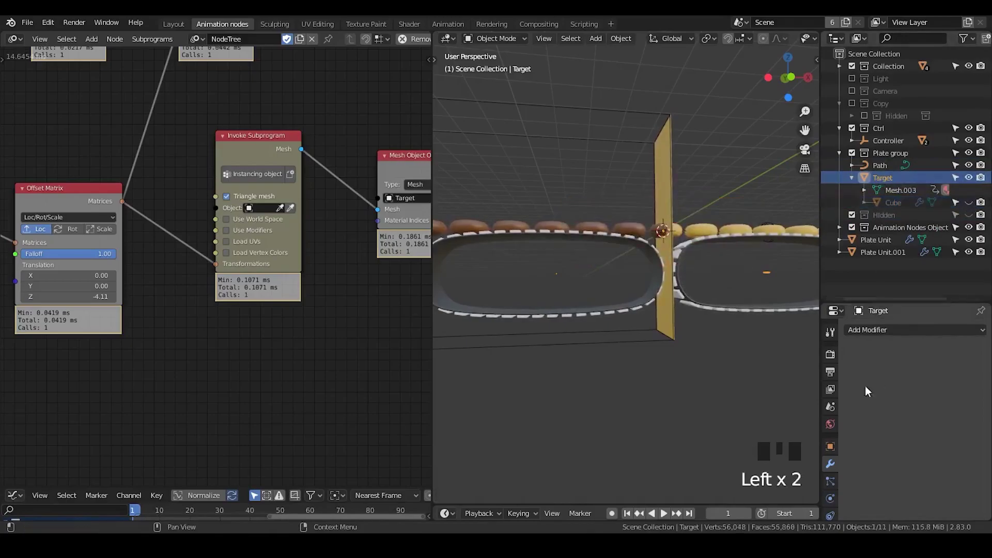
pyautogui.click(832, 448)
pyautogui.moveTo(878, 382); pyautogui.dragTo(956, 415)
pyautogui.moveTo(636, 304); pyautogui.dragTo(590, 272)
pyautogui.click(590, 272)
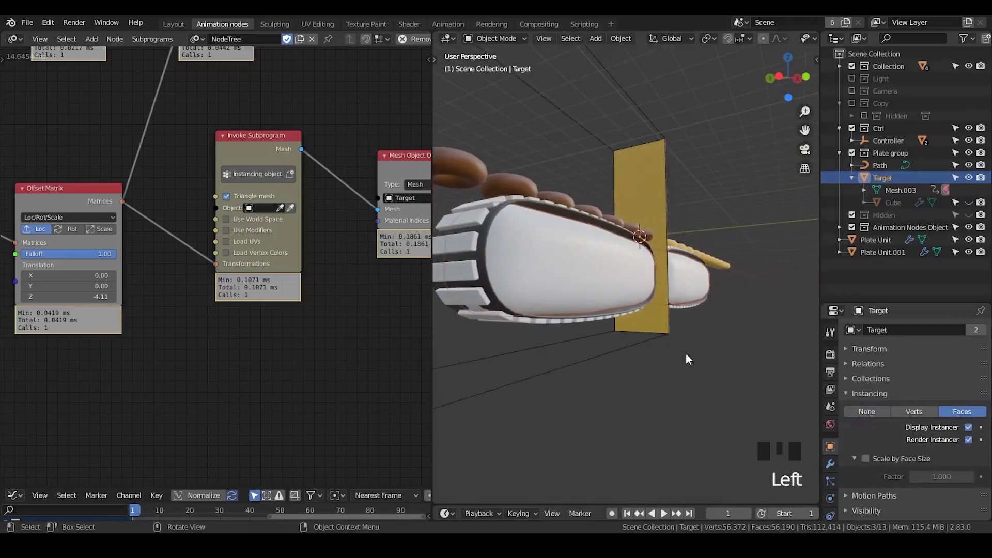
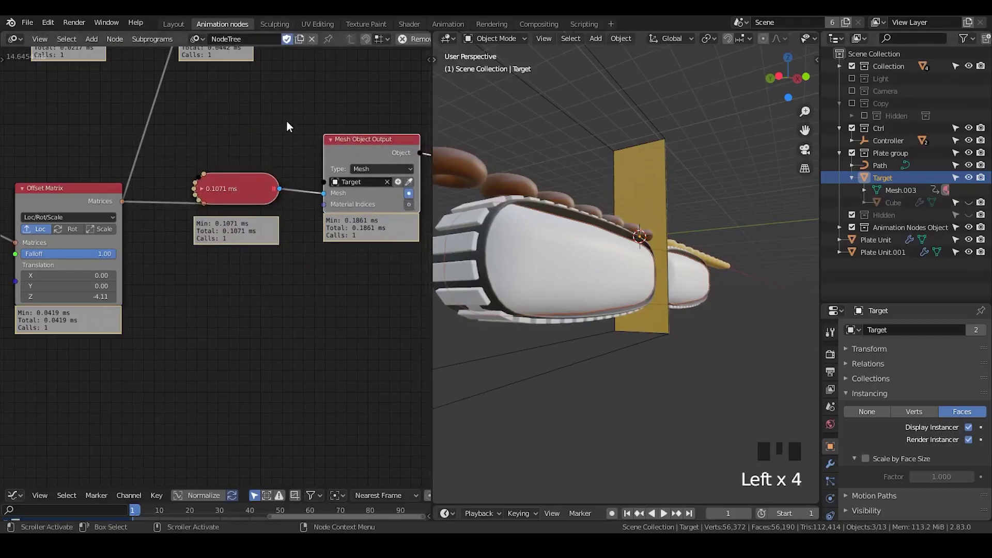
# Turn off the execution time display on the nodes
pyautogui.press('n')
pyautogui.moveTo(364, 137); pyautogui.dragTo(266, 120)
pyautogui.press('n')
pyautogui.moveTo(46, 27); pyautogui.dragTo(42, 346)
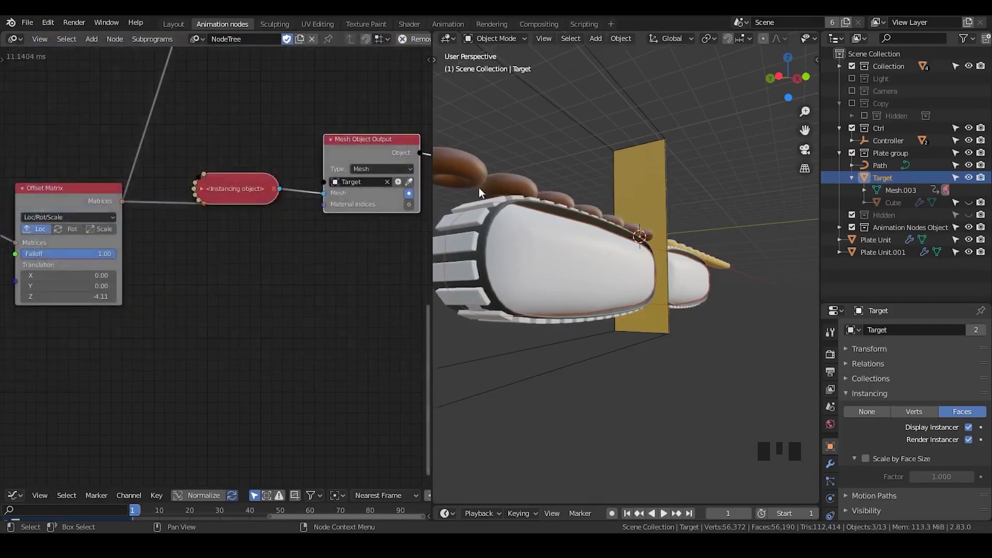
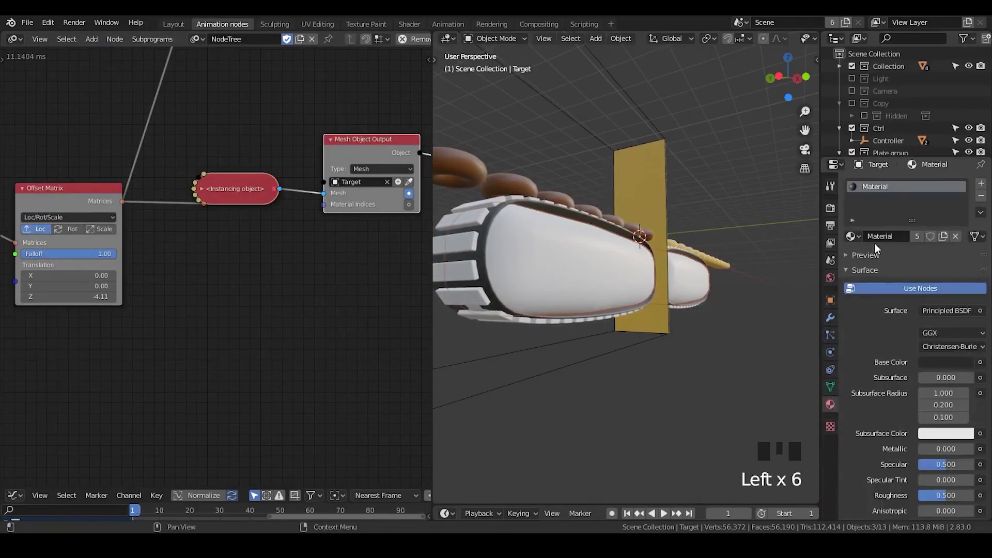
# Review Target's Material, Mesh Data and Object property tabs
pyautogui.click(832, 379)
pyautogui.click(833, 389)
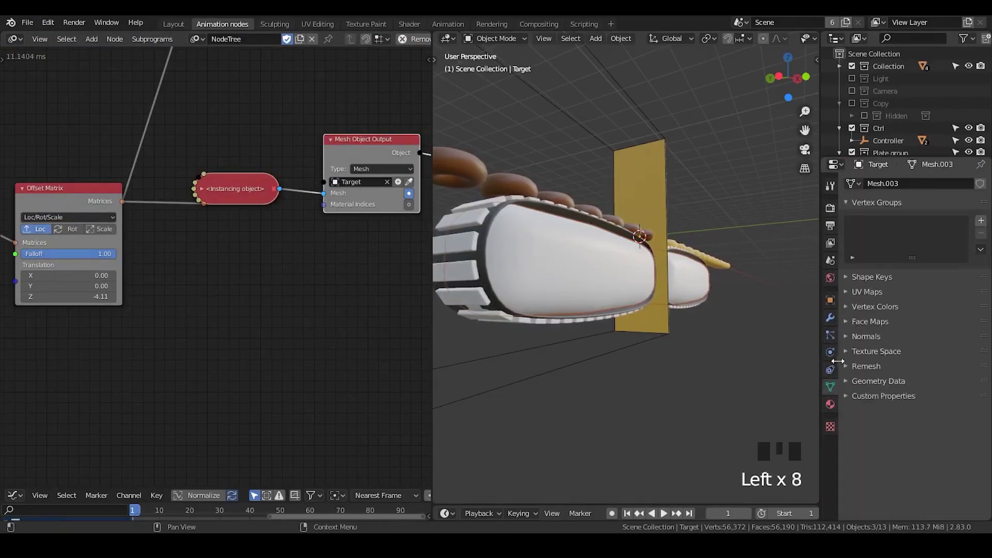
pyautogui.click(833, 368)
pyautogui.moveTo(833, 353); pyautogui.dragTo(832, 331)
pyautogui.click(831, 330)
pyautogui.click(831, 310)
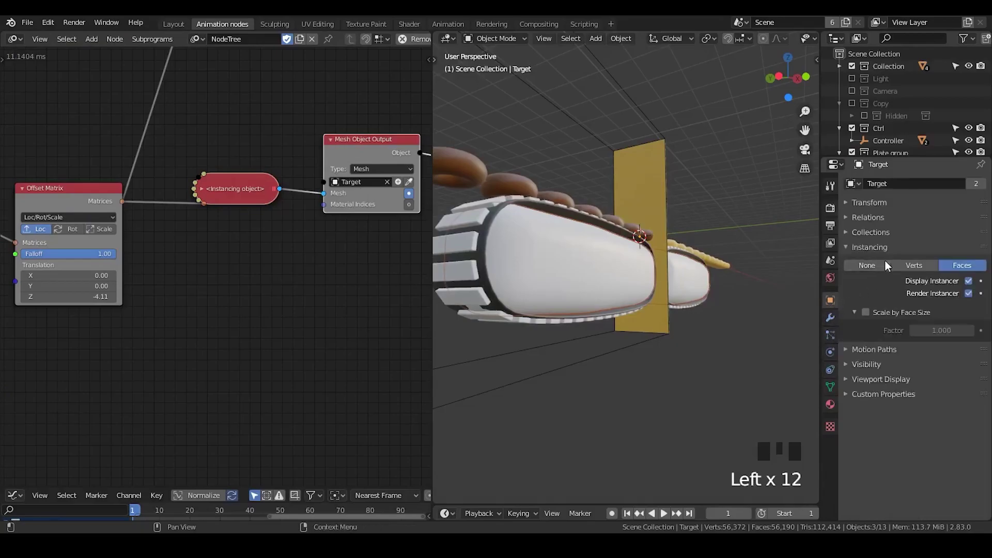
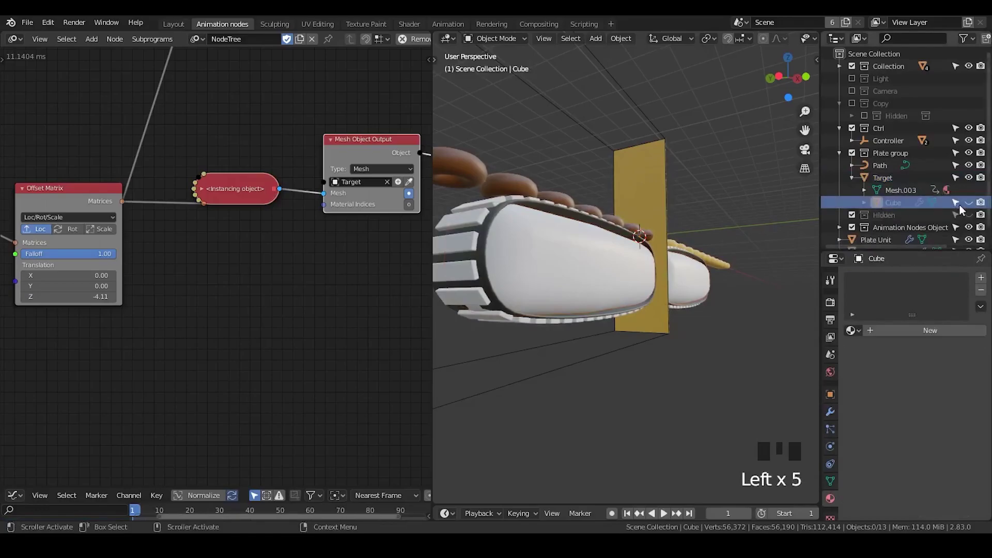
# Unhide Cube in the viewport and select it together with Target in the Outliner
pyautogui.click(974, 206)
pyautogui.click(898, 209)
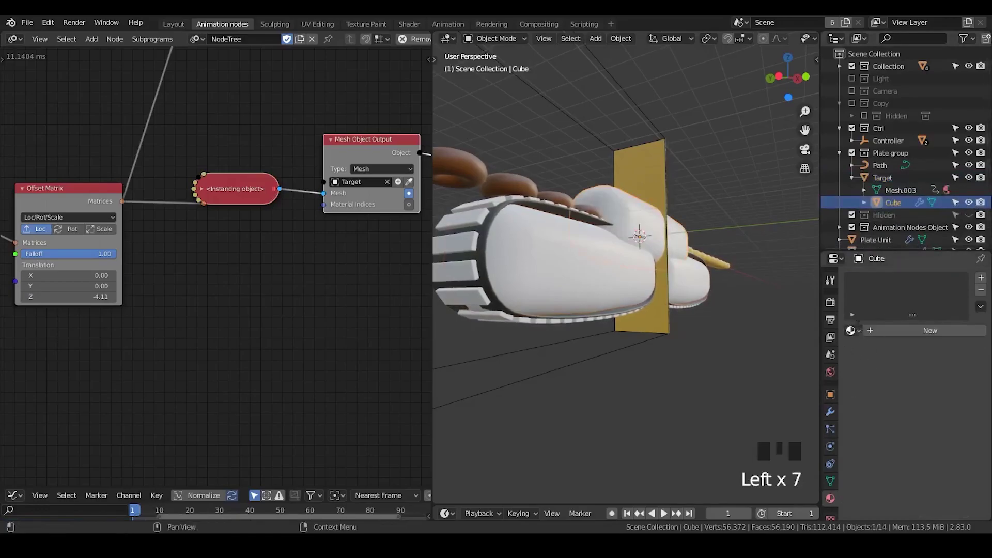
pyautogui.moveTo(834, 319); pyautogui.dragTo(881, 187)
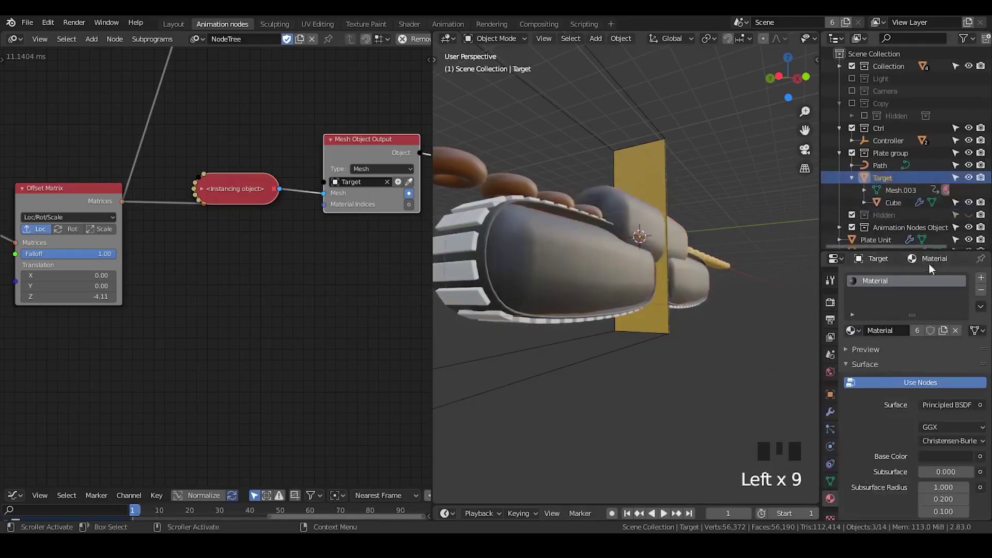
pyautogui.moveTo(984, 292); pyautogui.dragTo(853, 182)
pyautogui.click(841, 158)
pyautogui.click(879, 167)
pyautogui.click(855, 167)
# Link Target's dark Material onto Cube
pyautogui.click(845, 73)
pyautogui.click(841, 73)
pyautogui.click(841, 100)
pyautogui.click(842, 106)
pyautogui.scroll(-3)
pyautogui.click(696, 199)
pyautogui.moveTo(710, 251); pyautogui.dragTo(845, 148)
pyautogui.click(845, 147)
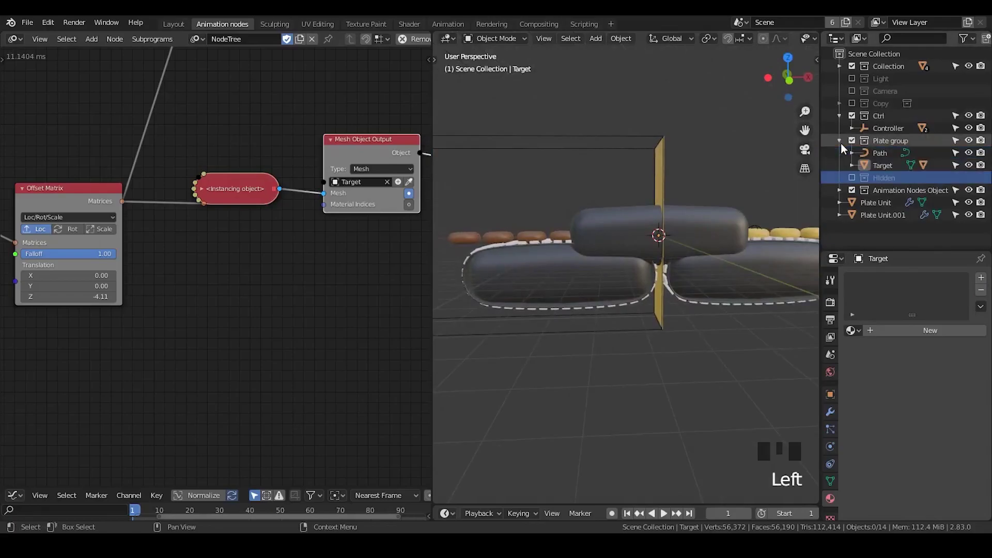
# Expand Target to show Cube as its child, select Cube, and expand the Invoke Subprogram node again
pyautogui.click(881, 175)
pyautogui.click(856, 168)
pyautogui.click(891, 199)
pyautogui.scroll(-3)
pyautogui.press('g')
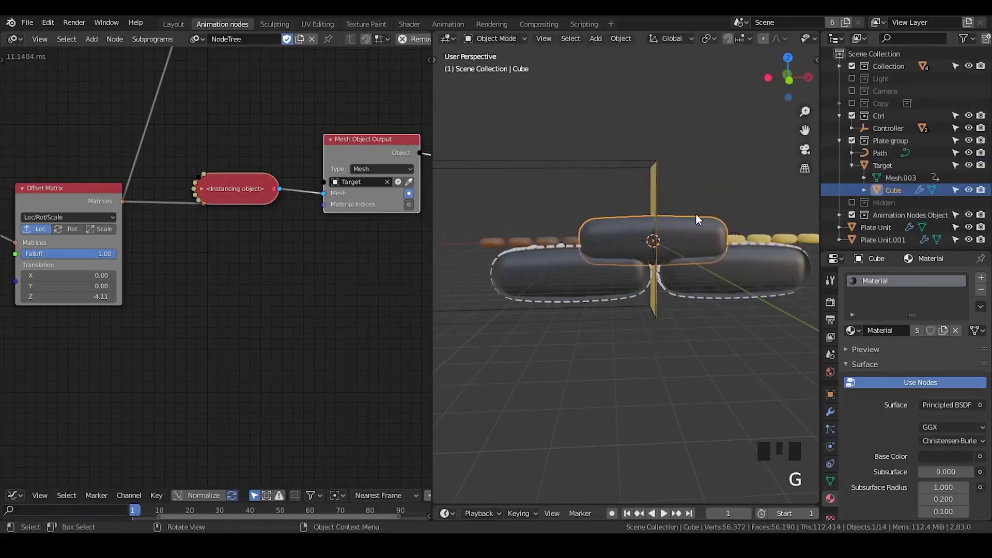
pyautogui.click(206, 195)
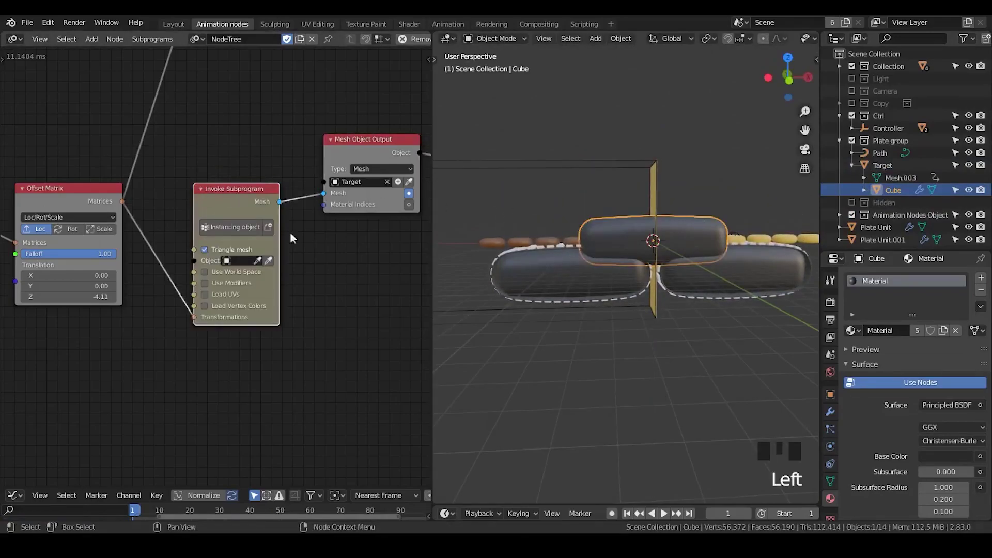
# Collapse the Offset Matrix node in the Animation Nodes tree
pyautogui.middleClick(316, 287)
pyautogui.scroll(-3)
pyautogui.scroll(3)
pyautogui.moveTo(263, 193); pyautogui.dragTo(293, 165)
pyautogui.click(278, 158)
pyautogui.click(277, 179)
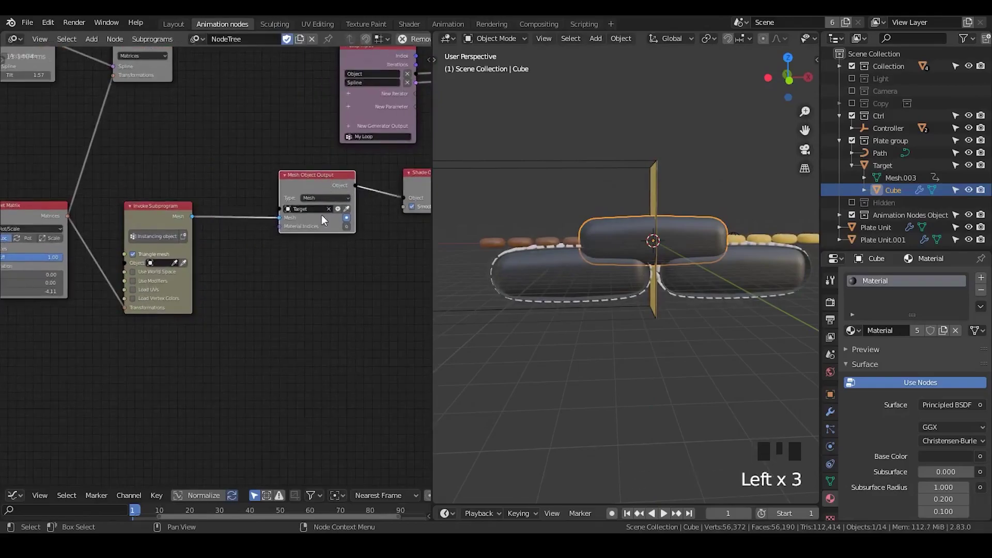
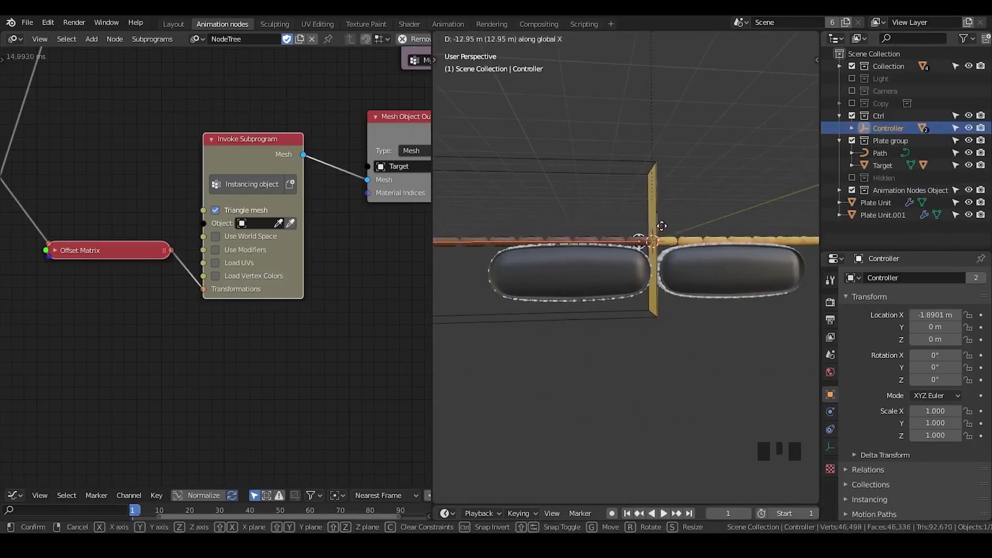
# Leave Controller at about 0.53 m along X, select a Plate Unit, deselect, and orbit along the track
pyautogui.moveTo(690, 274); pyautogui.dragTo(614, 282)
pyautogui.scroll(3)
pyautogui.scroll(-3)
pyautogui.moveTo(630, 279); pyautogui.dragTo(632, 242)
pyautogui.click(632, 241)
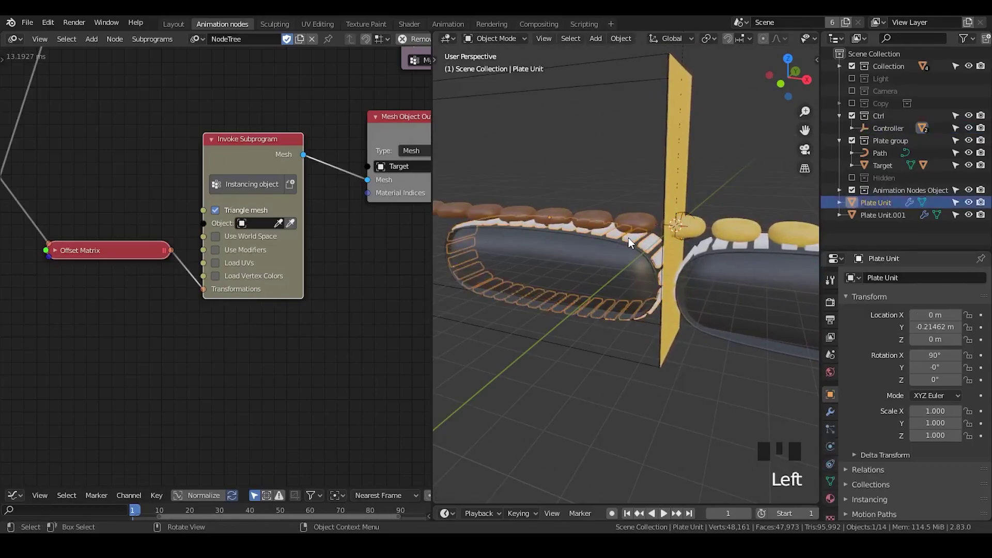
pyautogui.click(640, 144)
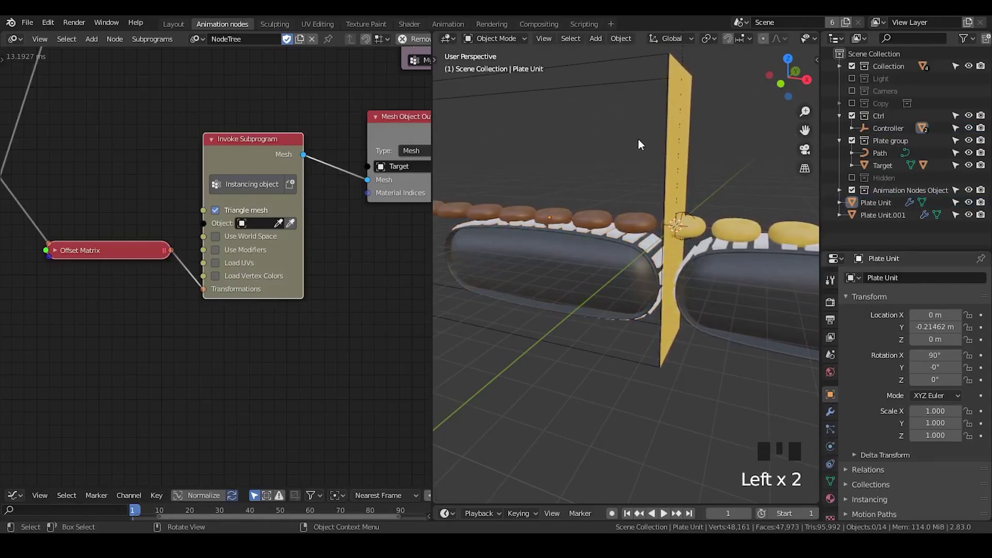
pyautogui.moveTo(641, 274); pyautogui.dragTo(613, 262)
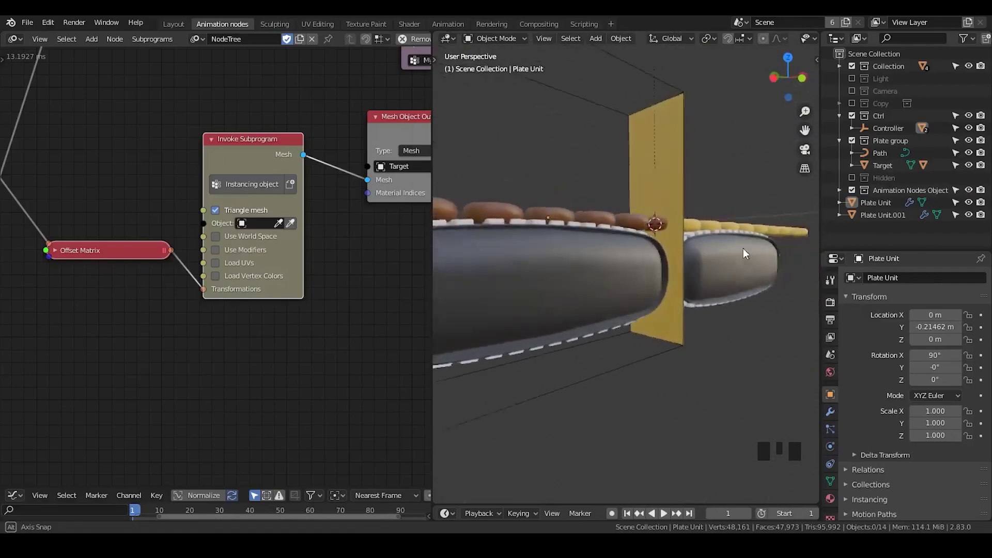
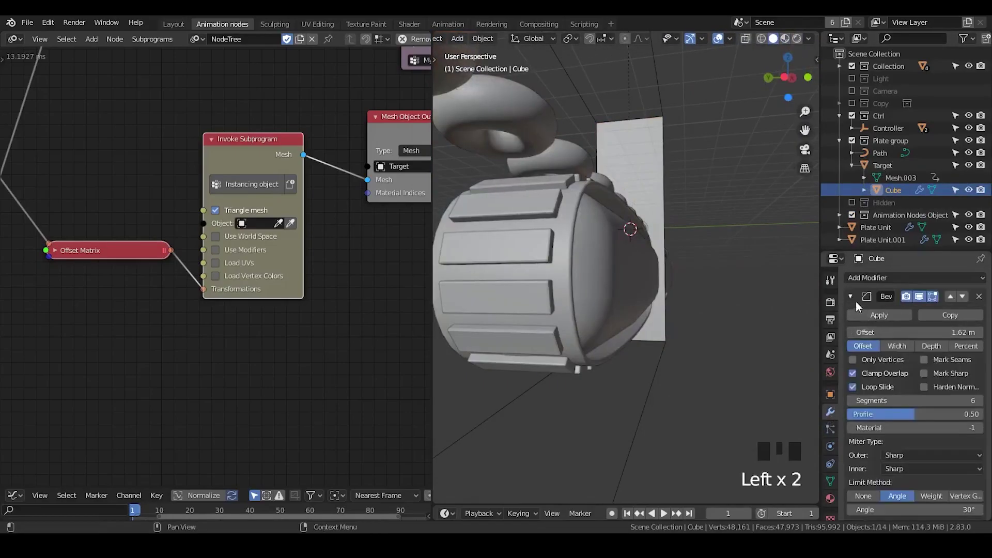
pyautogui.click(857, 304)
pyautogui.click(856, 303)
pyautogui.click(924, 298)
pyautogui.click(925, 297)
pyautogui.click(609, 275)
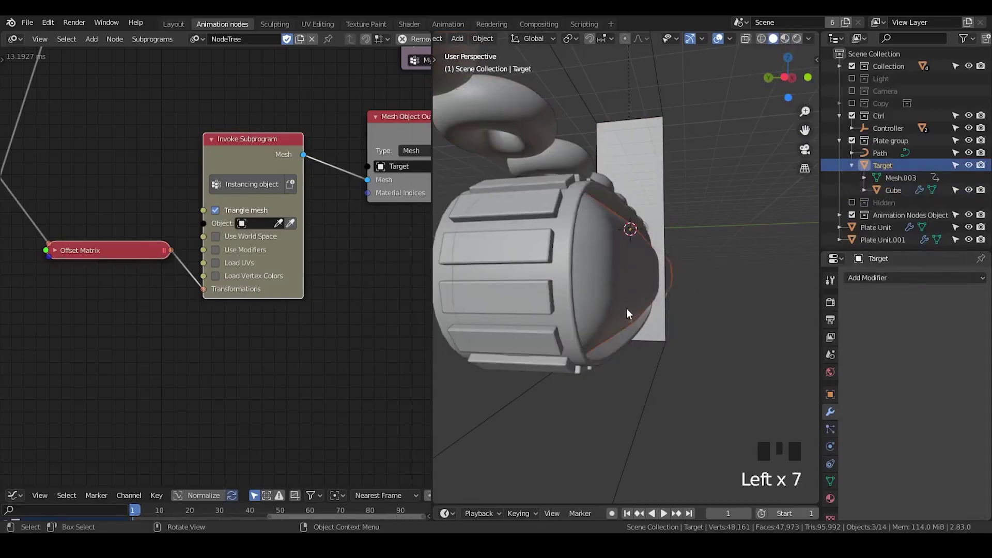
pyautogui.moveTo(631, 319); pyautogui.dragTo(535, 315)
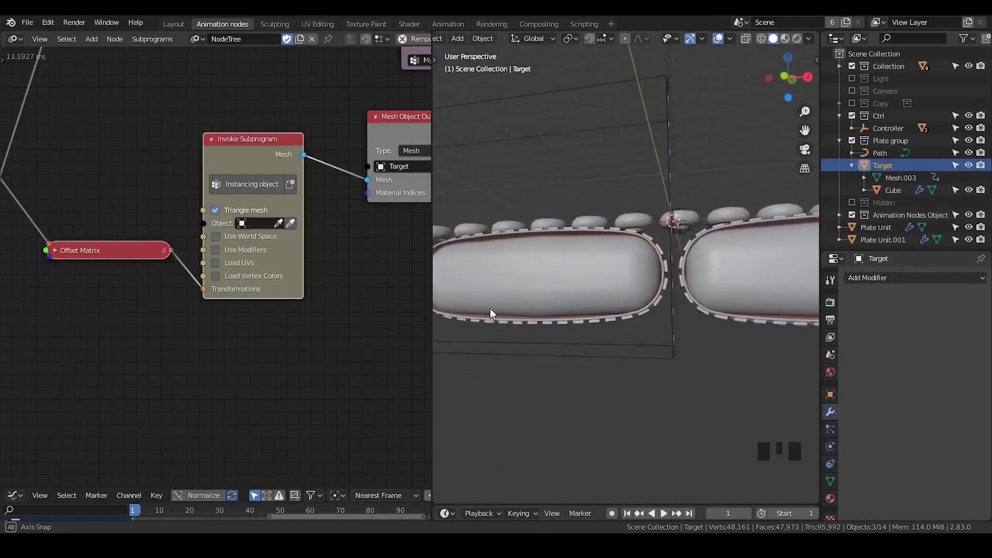